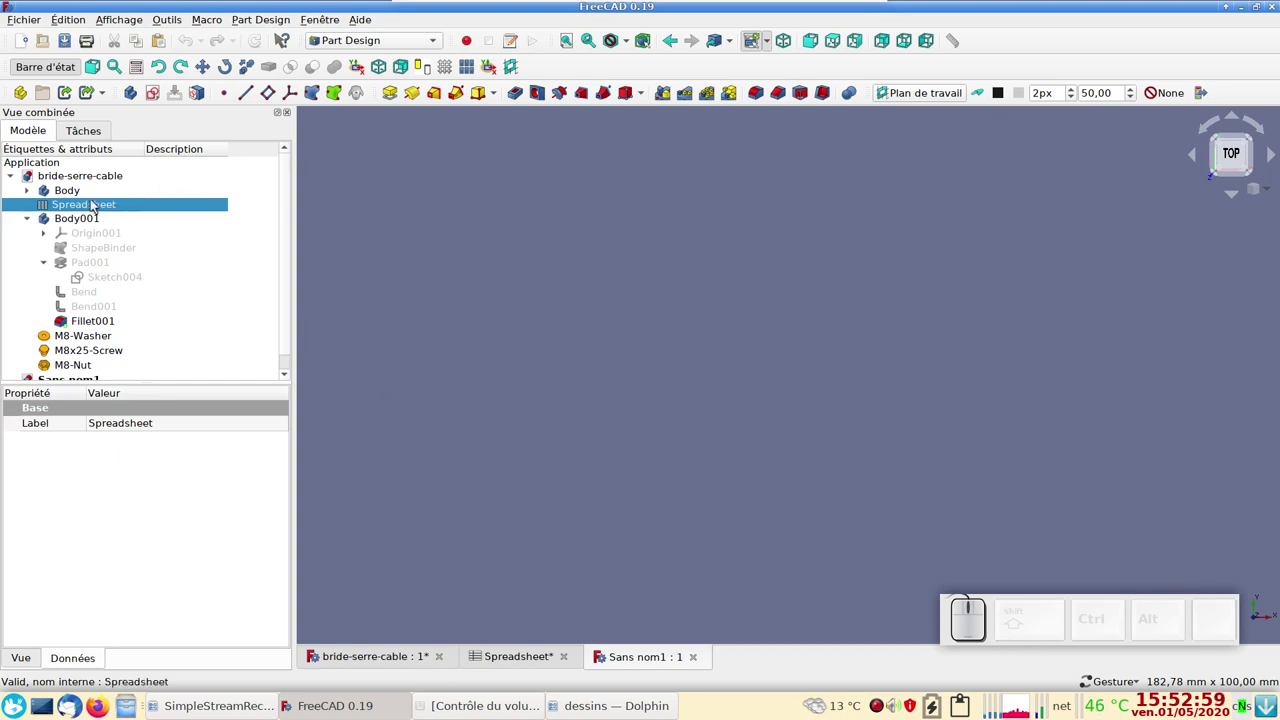
# - Copy the parameter spreadsheet from bride-serre-cable into the new Sans nom1 document
pyautogui.click(96, 206)
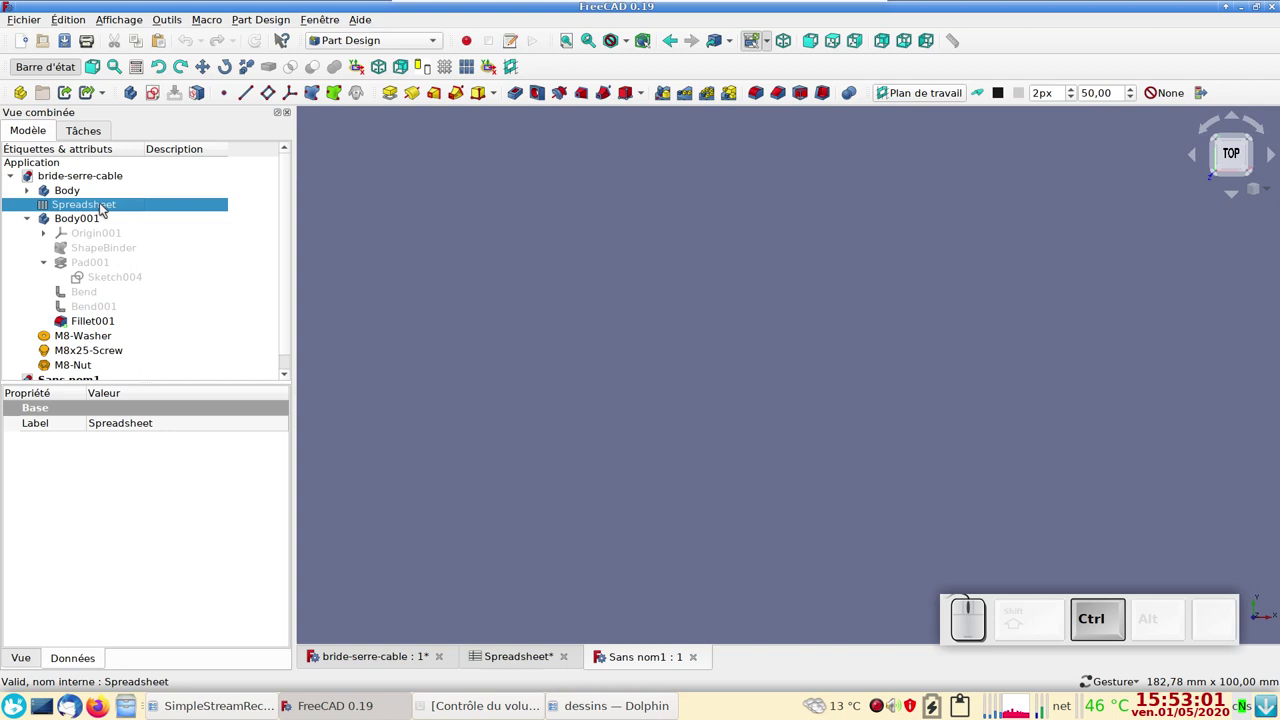
pyautogui.press('ctrl+c')
pyautogui.scroll(-3)
pyautogui.click(73, 370)
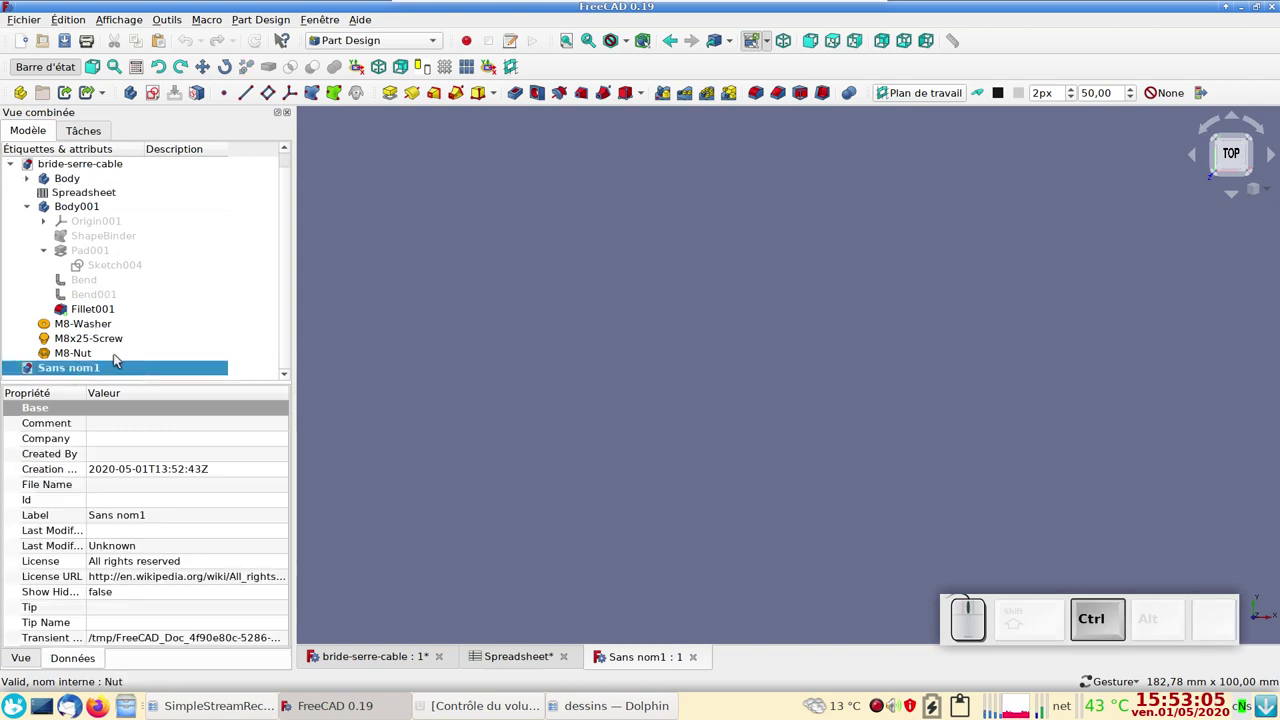
pyautogui.press('ctrl+v')
pyautogui.scroll(-3)
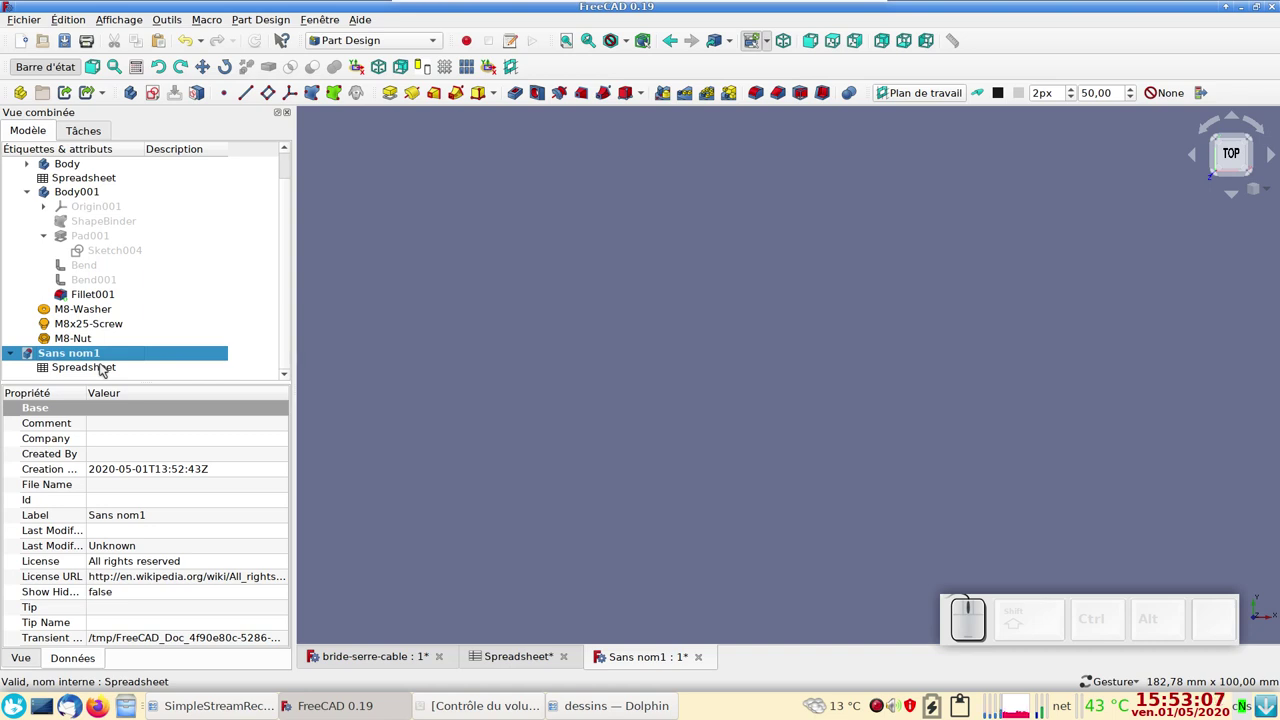
pyautogui.scroll(3)
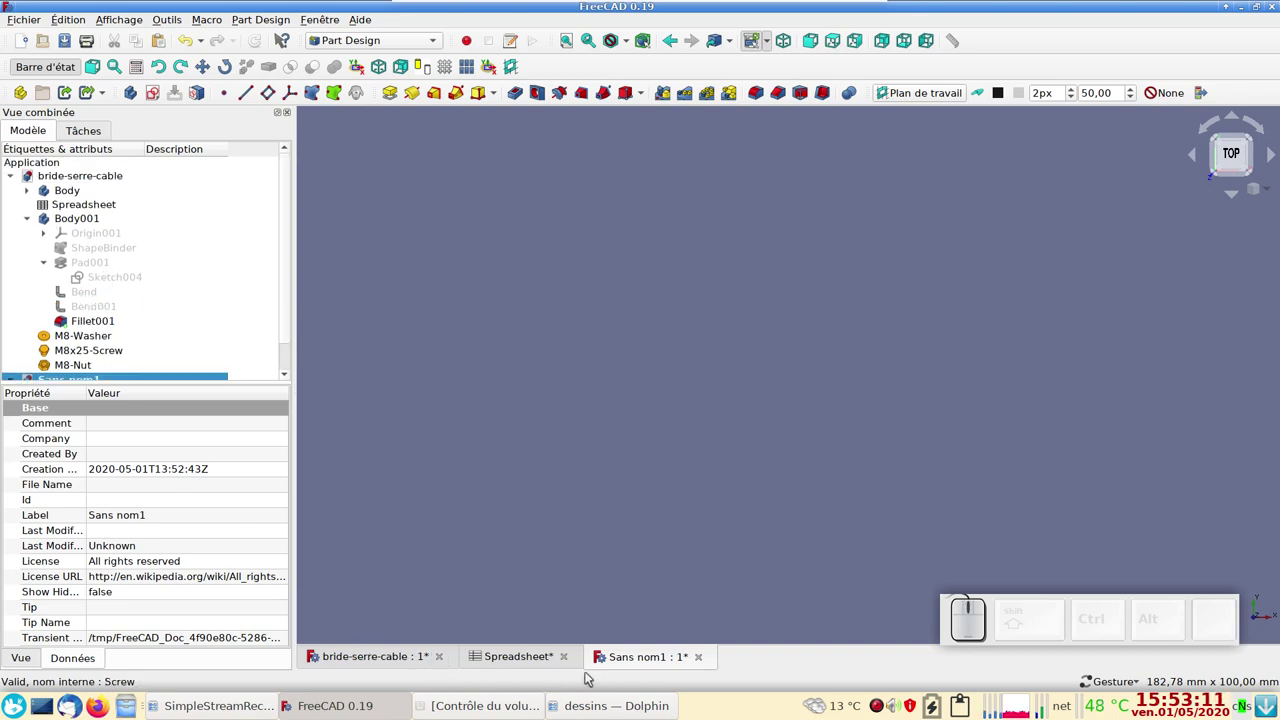
pyautogui.scroll(-3)
# - Close the bride-serre-cable document without saving and return to the new document's 3D view
pyautogui.click(89, 375)
pyautogui.click(567, 659)
pyautogui.click(446, 659)
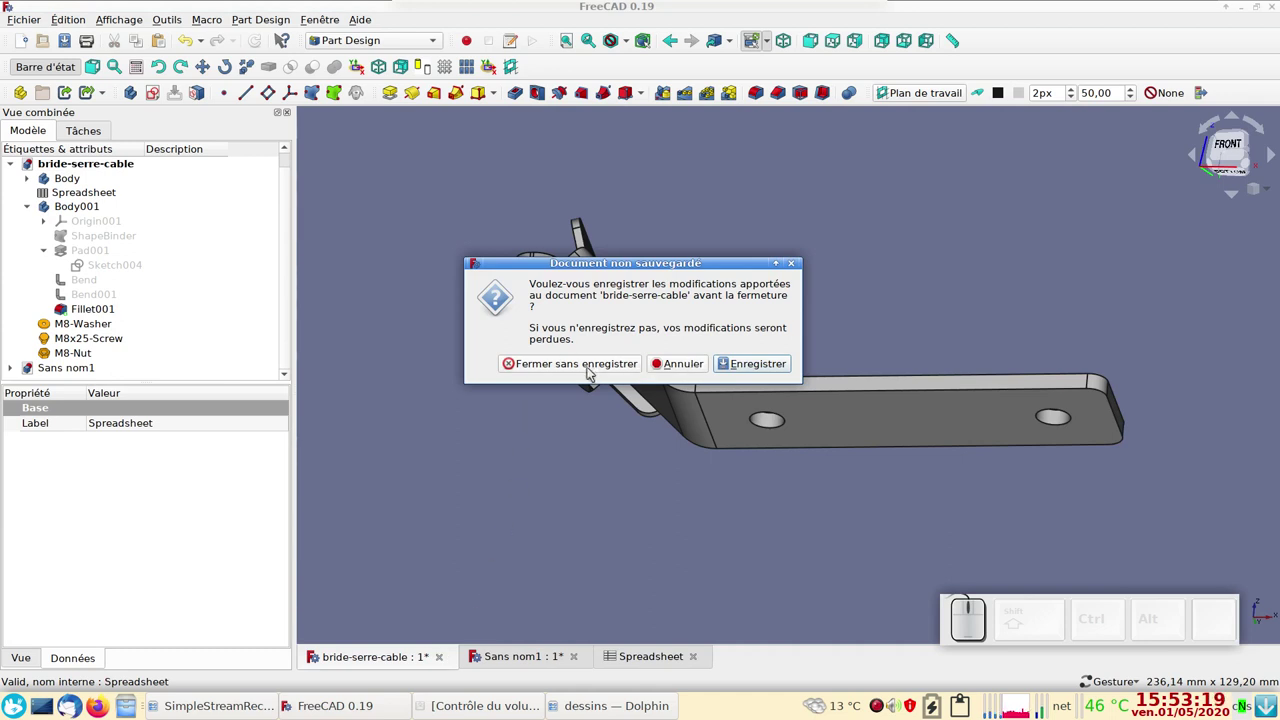
pyautogui.click(594, 362)
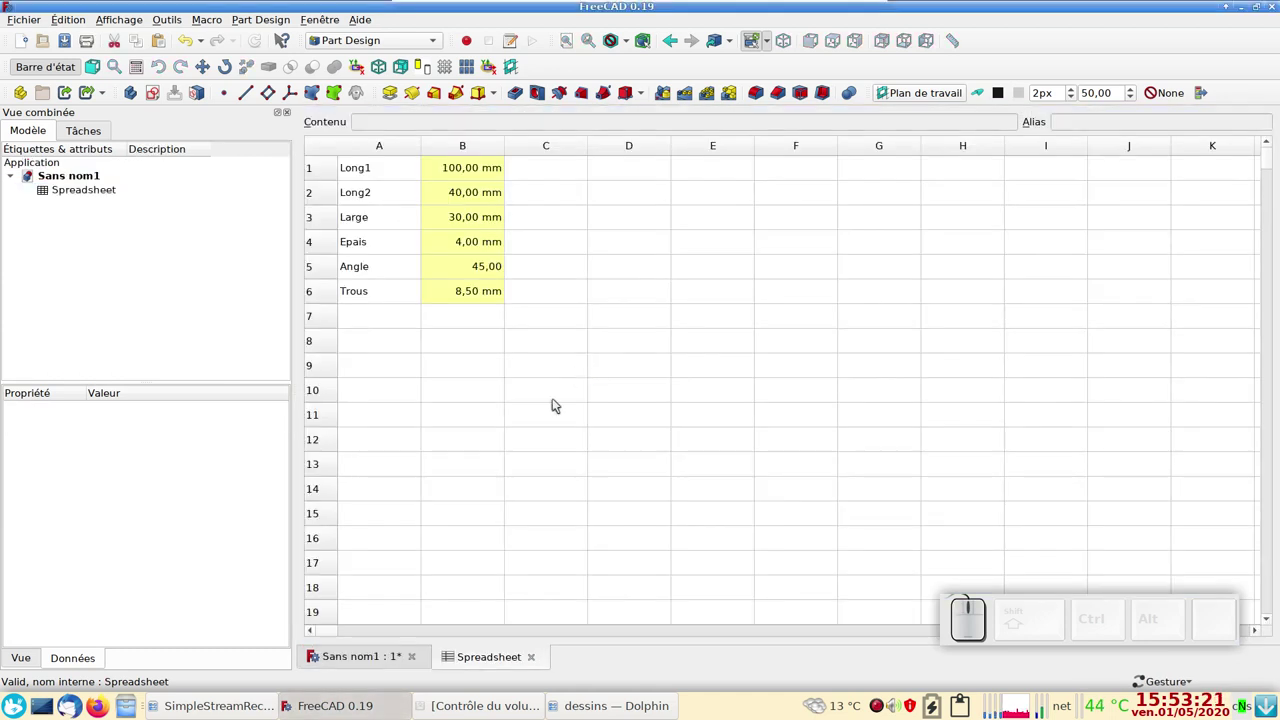
pyautogui.click(387, 657)
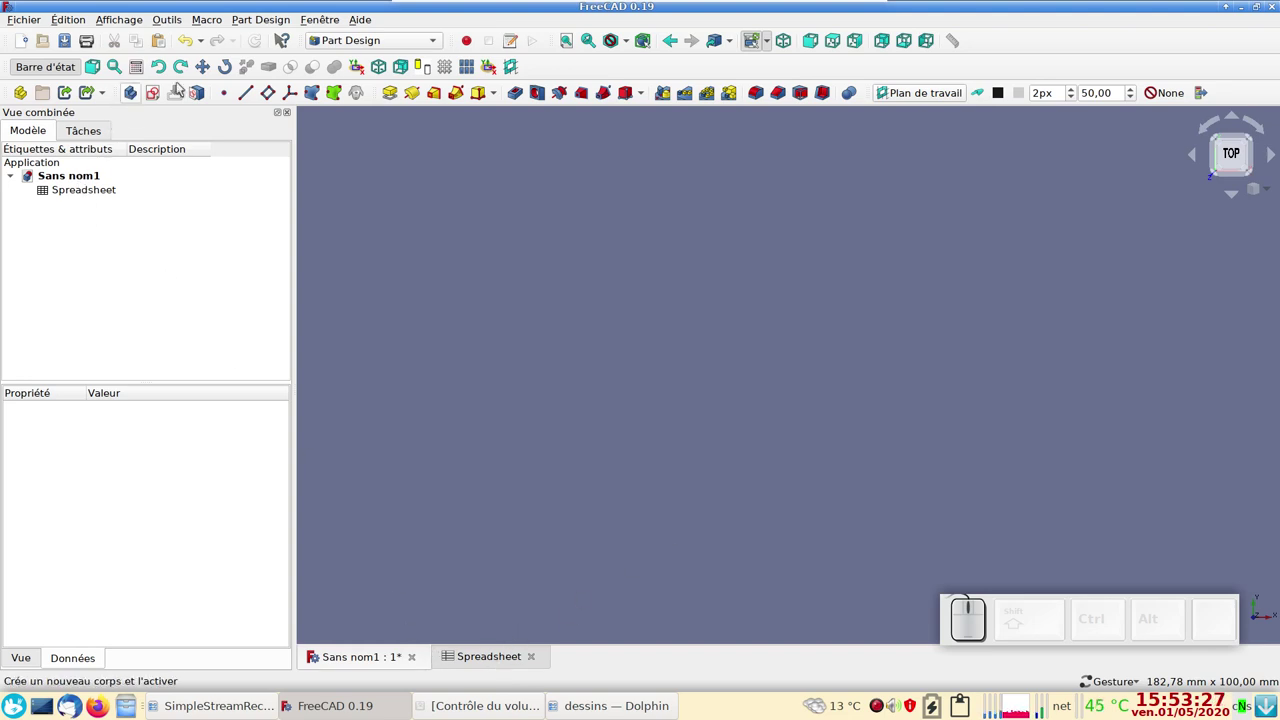
# - Create a Body and start a sketch supported on the YZ plane
pyautogui.click(132, 98)
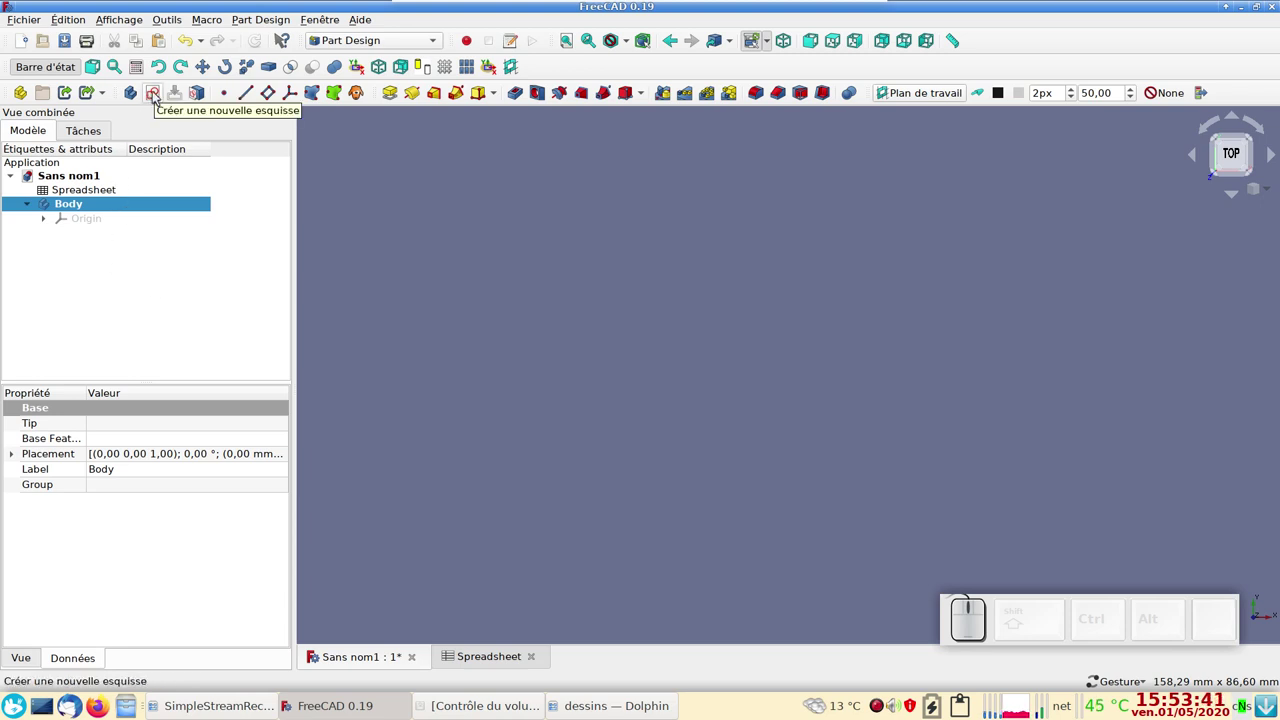
pyautogui.click(158, 96)
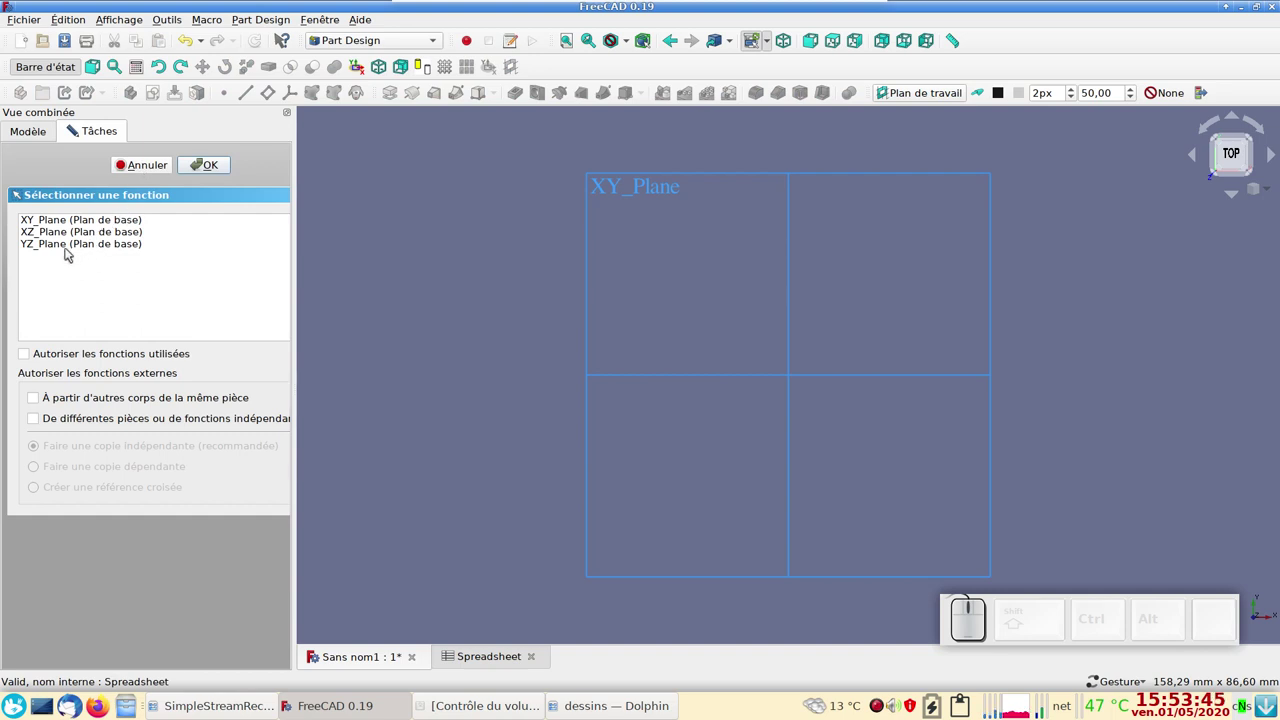
pyautogui.click(70, 250)
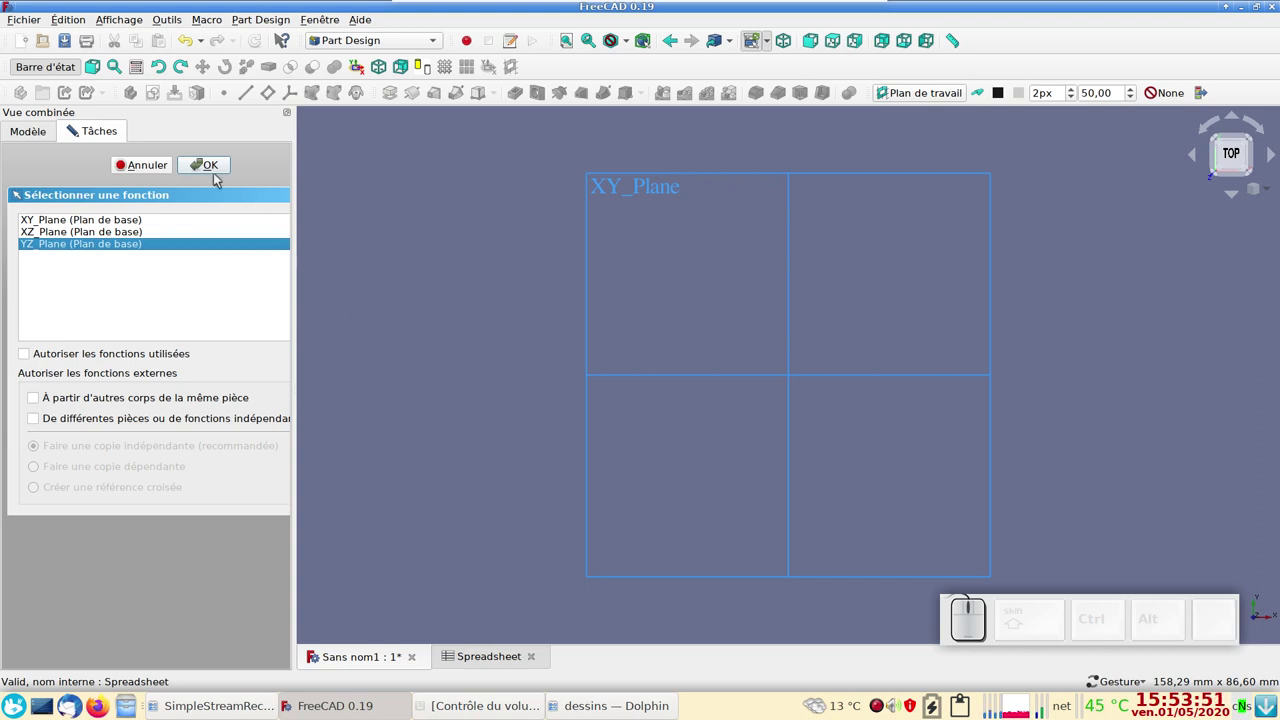
# - Open the sketch and draw a rectangle symmetric about the origin
pyautogui.click(210, 167)
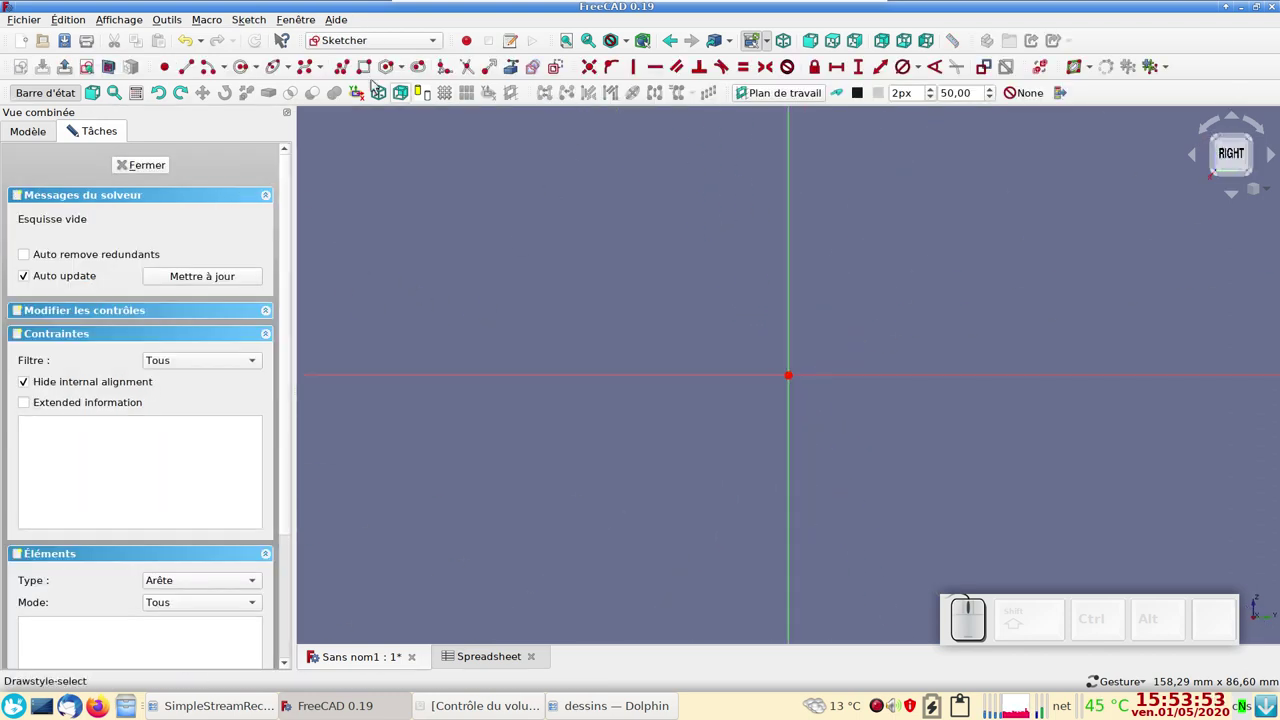
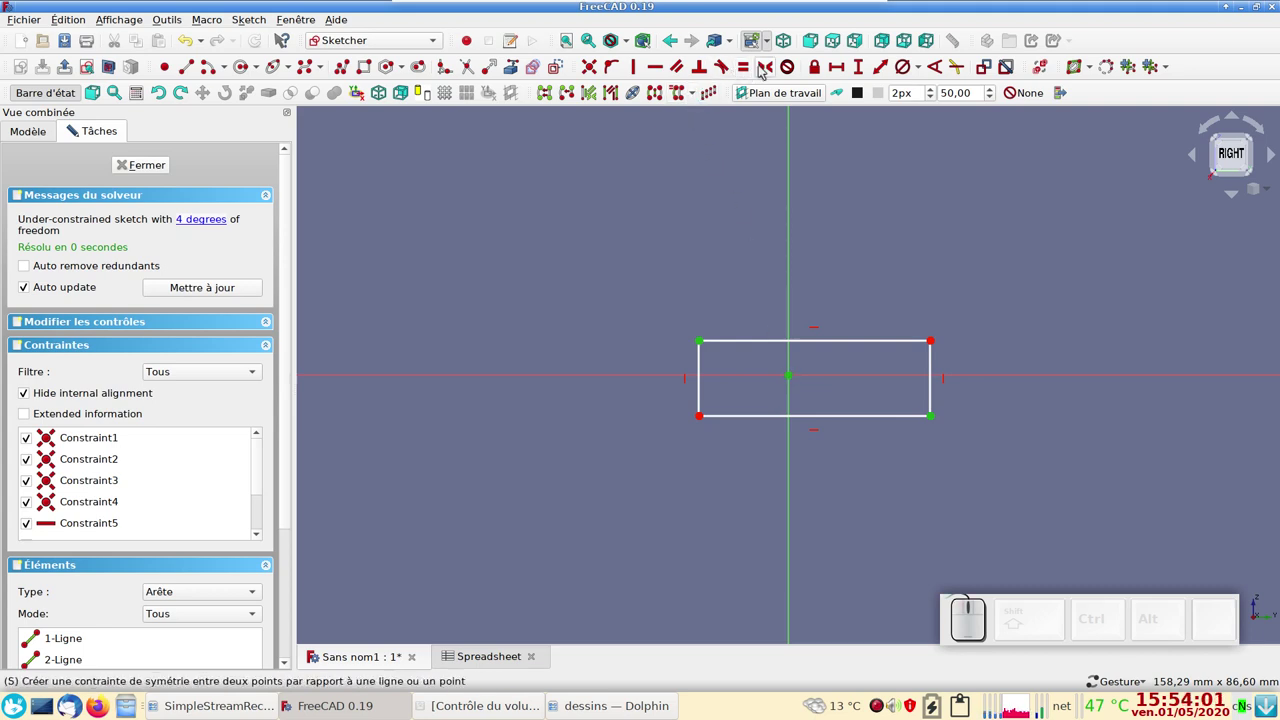
pyautogui.click(767, 69)
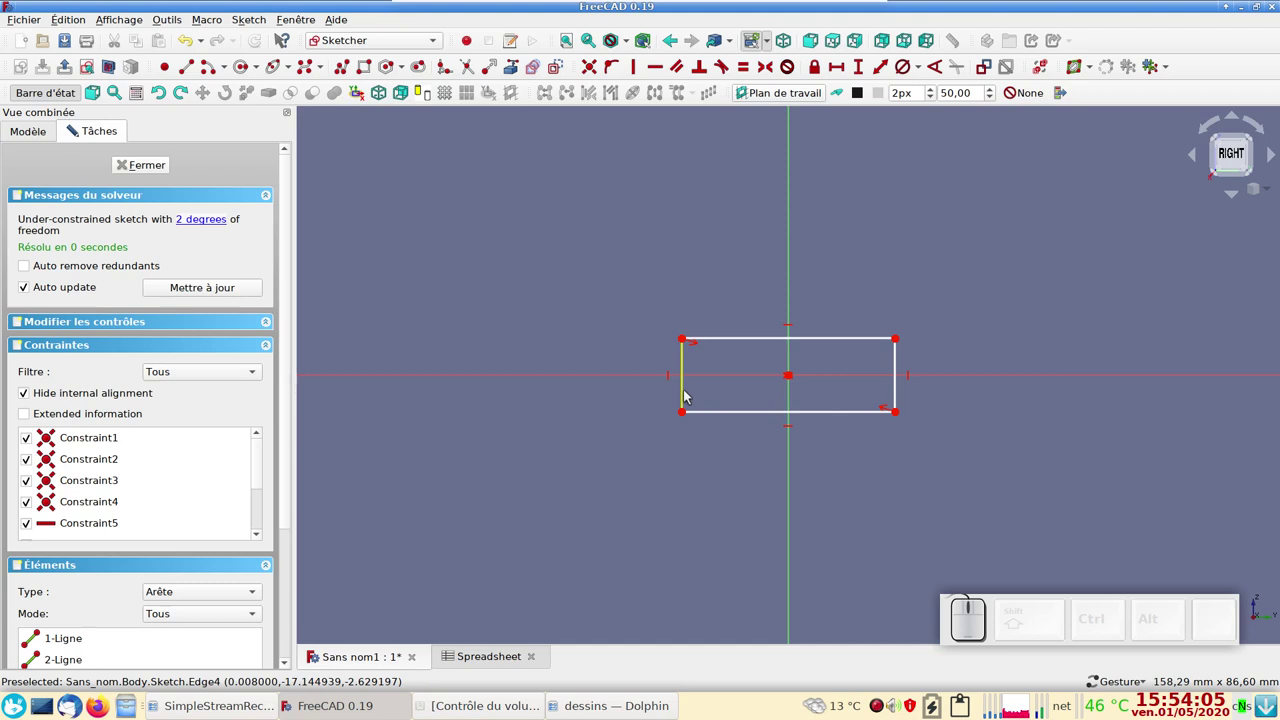
# - Constrain the rectangle's short side to Spreadsheet.epais (4 mm) and place the dimension below it
pyautogui.click(688, 395)
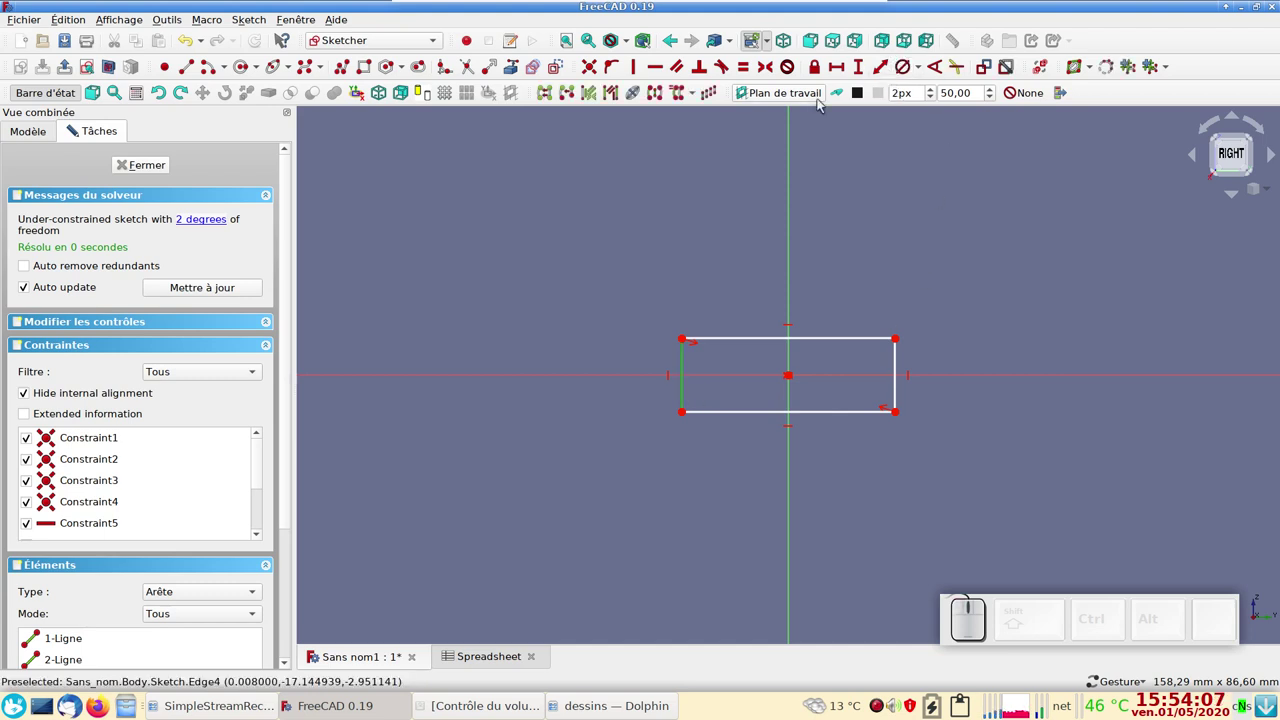
pyautogui.click(864, 72)
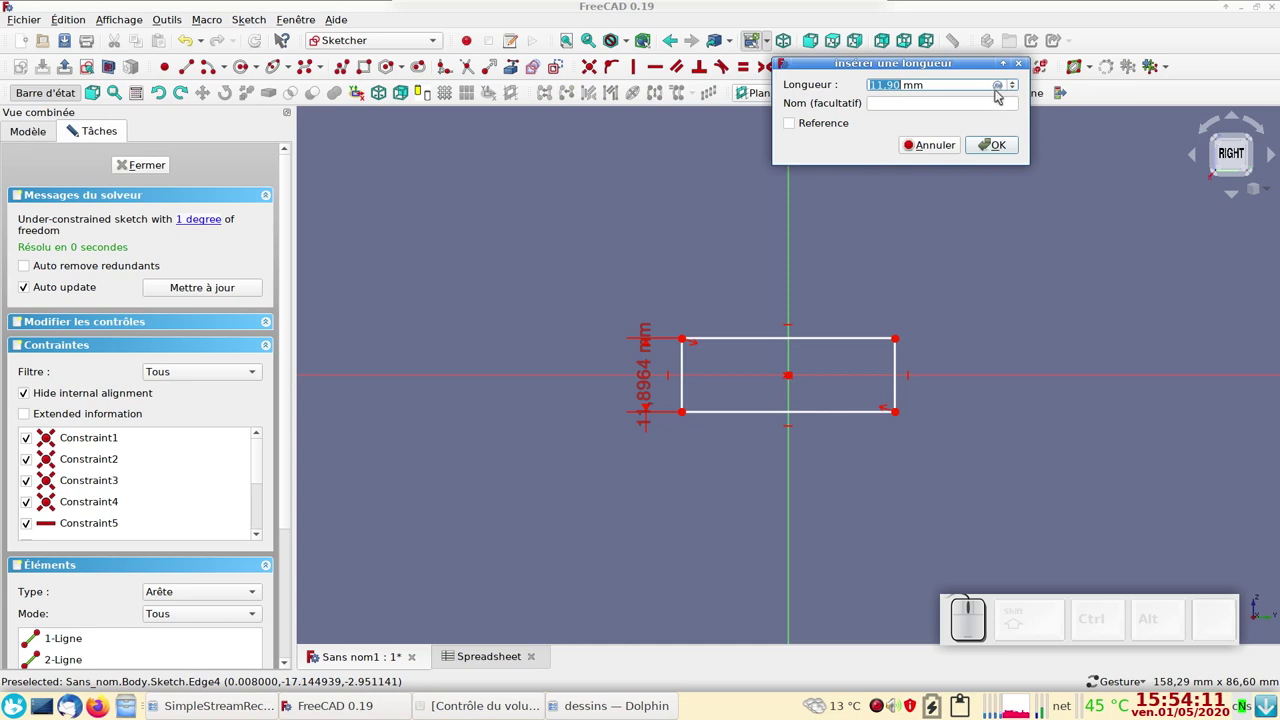
pyautogui.press('=')
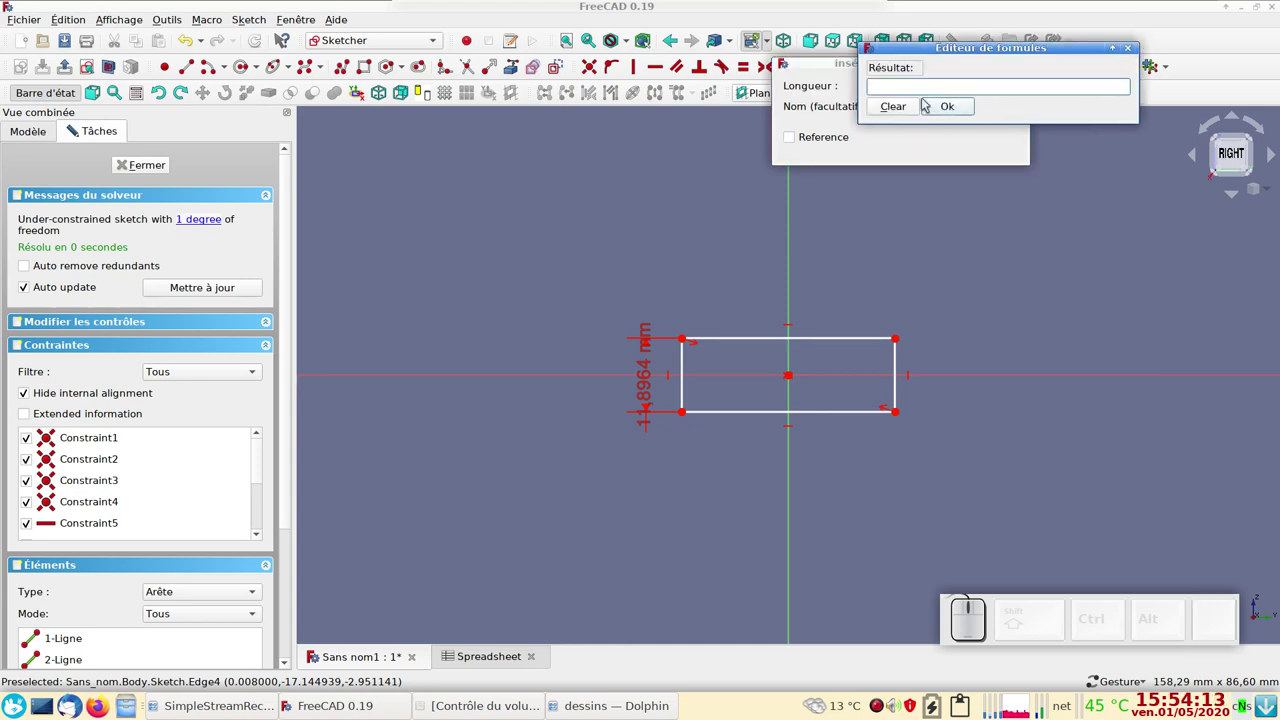
pyautogui.press('s')
pyautogui.click(922, 114)
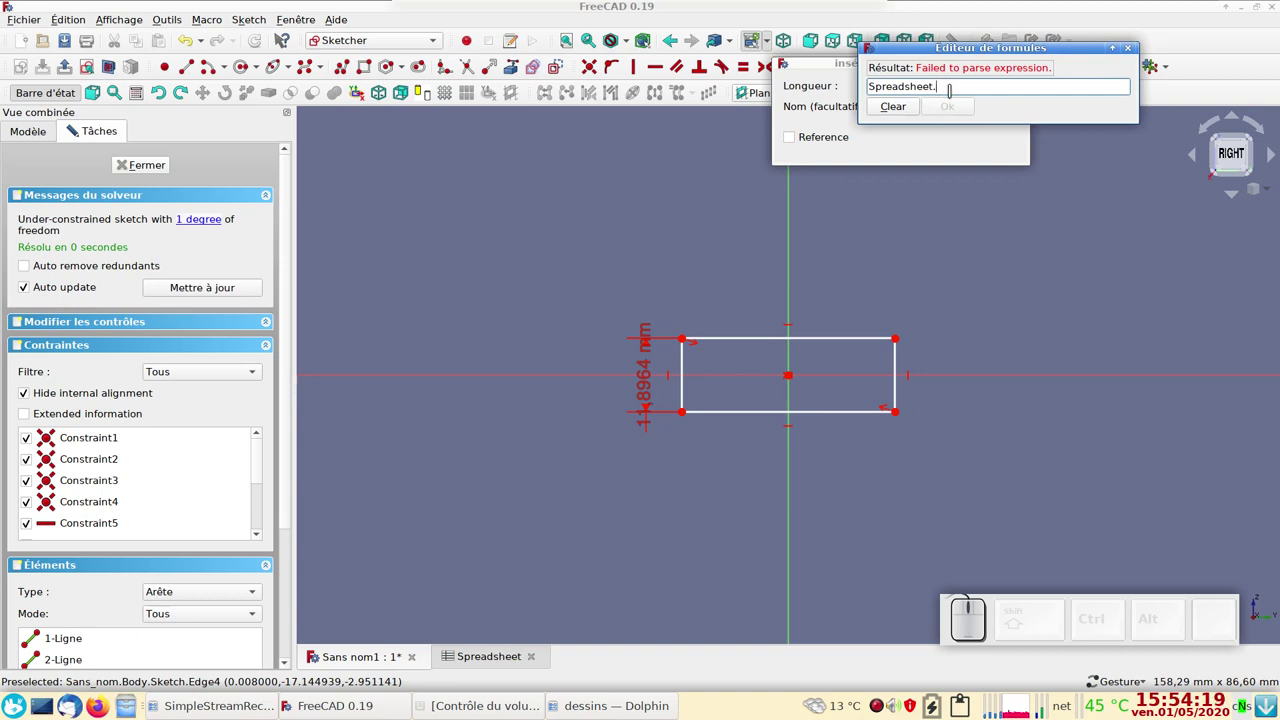
pyautogui.press('e')
pyautogui.press('p')
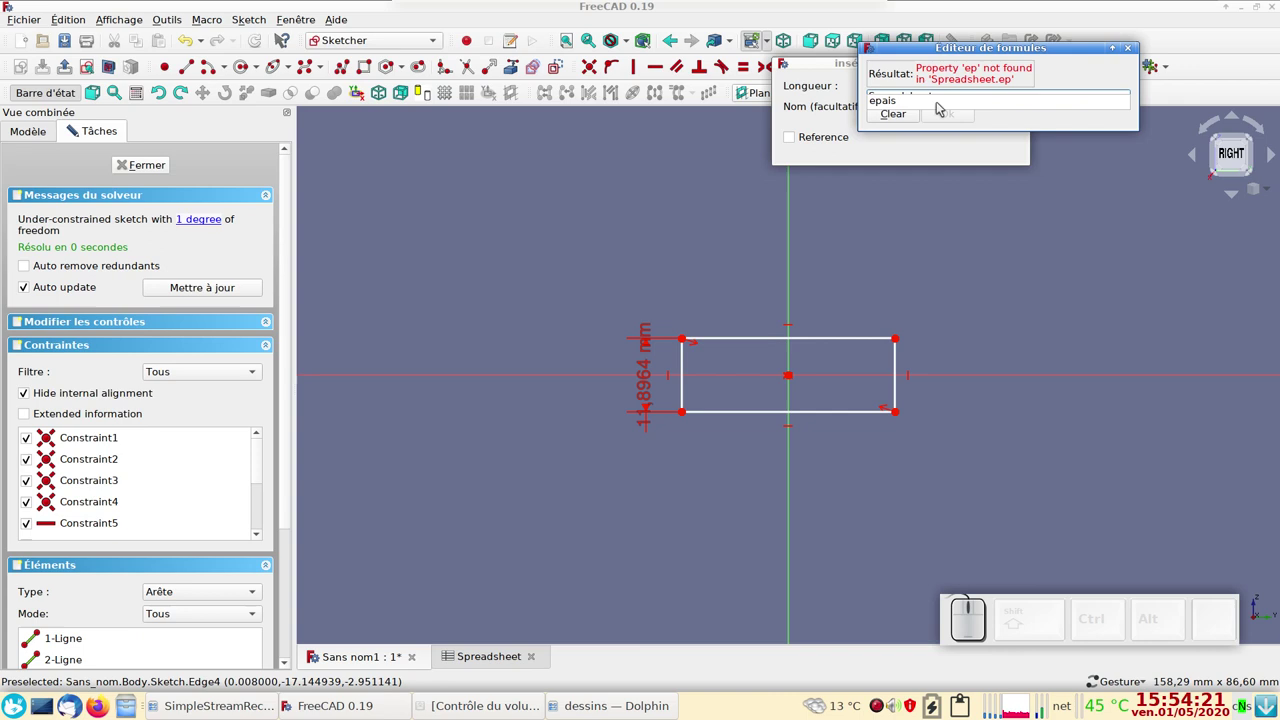
pyautogui.click(942, 106)
pyautogui.click(948, 110)
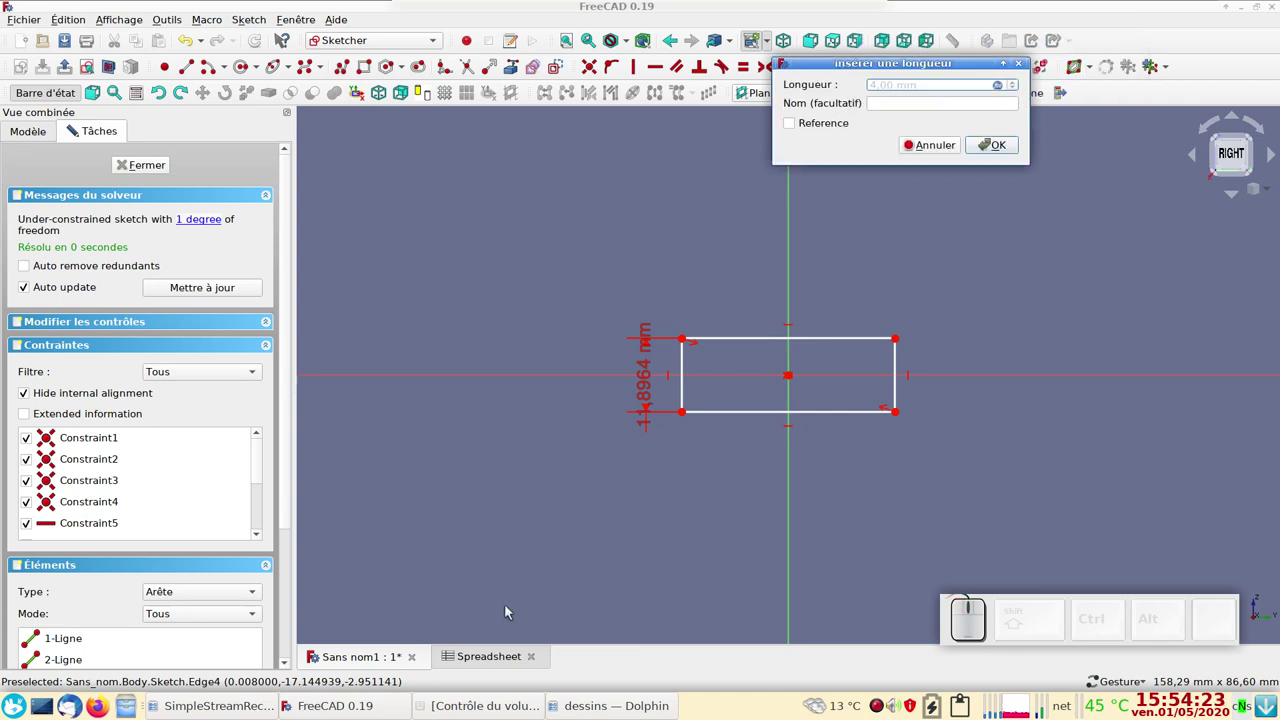
pyautogui.click(1008, 148)
pyautogui.moveTo(656, 382); pyautogui.dragTo(660, 473)
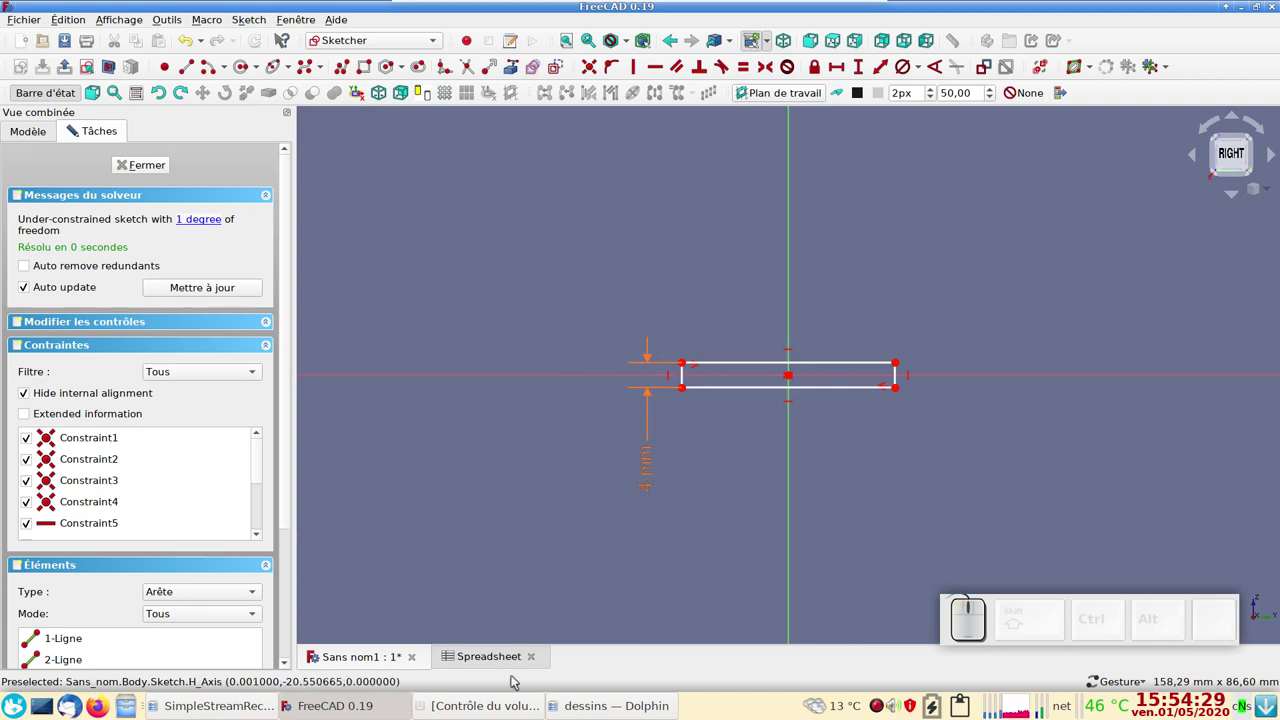
# - Add a Machin label in spreadsheet cell A7
pyautogui.click(498, 666)
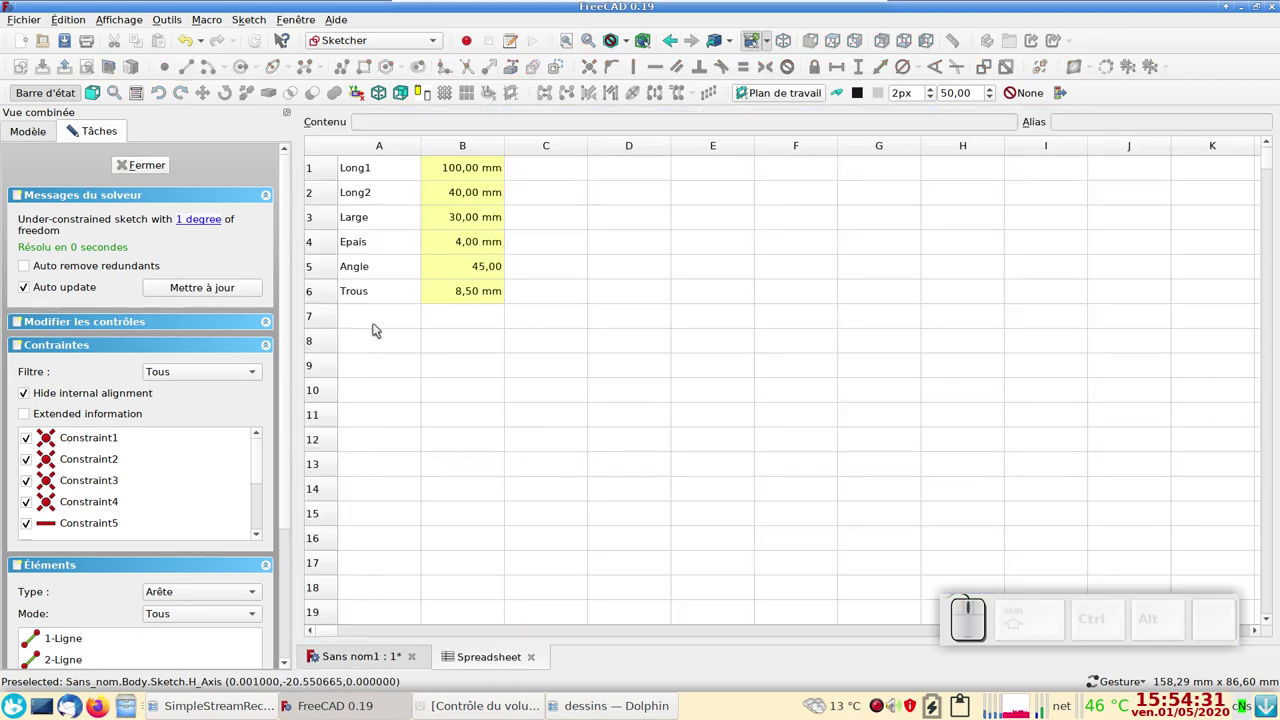
pyautogui.click(388, 319)
pyautogui.press('shift+m')
pyautogui.press('shift+a')
pyautogui.press('i')
pyautogui.press('n')
pyautogui.click(390, 347)
pyautogui.click(479, 327)
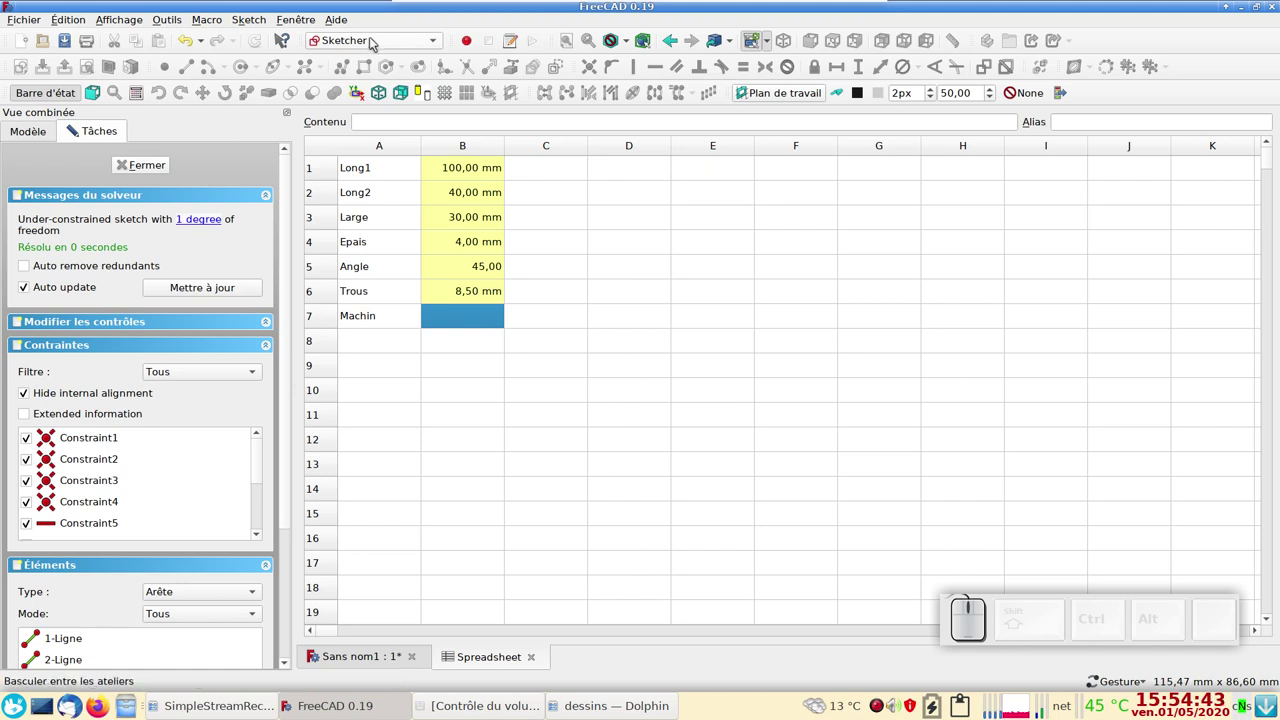
# - In the Spreadsheet workbench, give cell B7 the alias machin
pyautogui.click(375, 41)
pyautogui.click(372, 109)
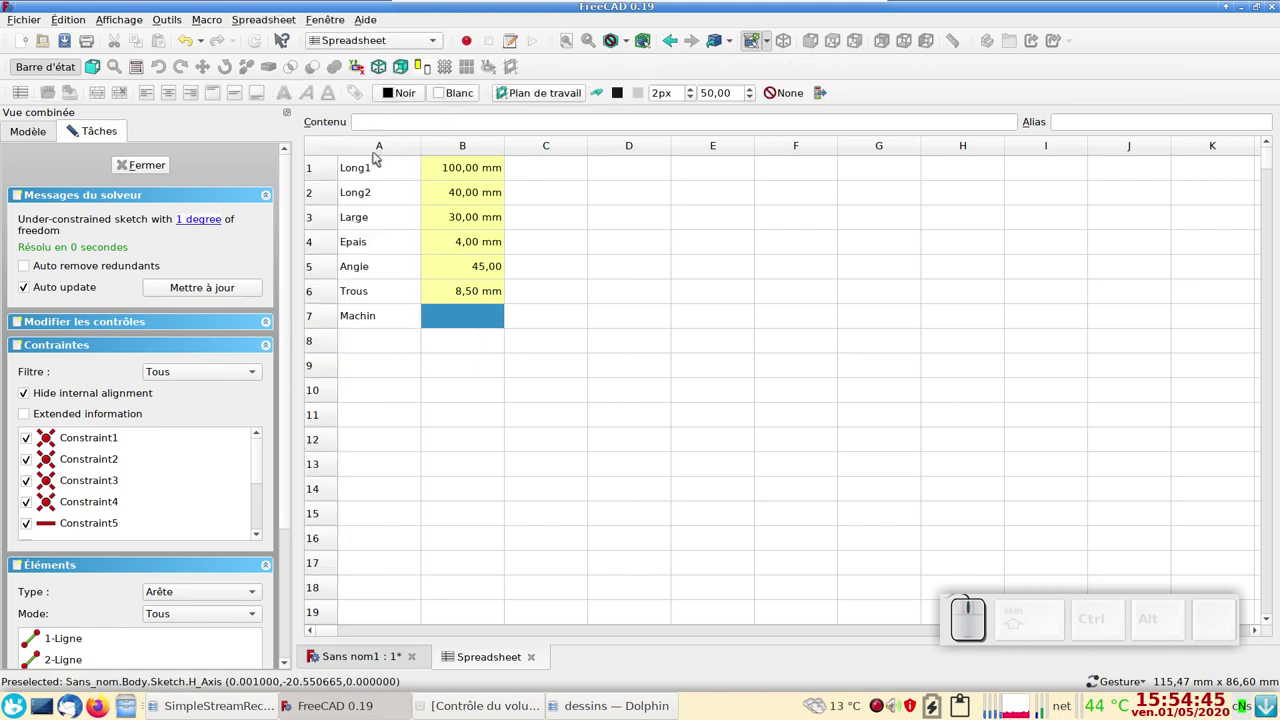
pyautogui.click(362, 95)
pyautogui.click(443, 344)
pyautogui.click(462, 320)
pyautogui.click(358, 98)
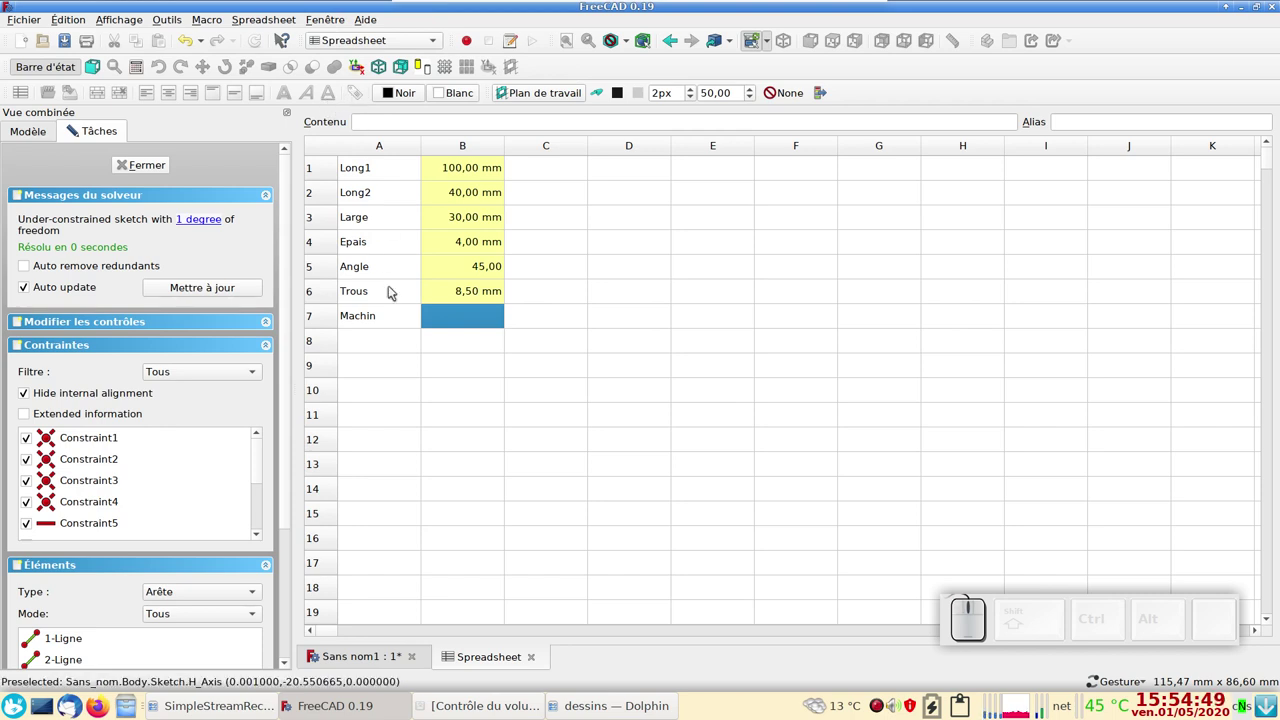
pyautogui.click(387, 328)
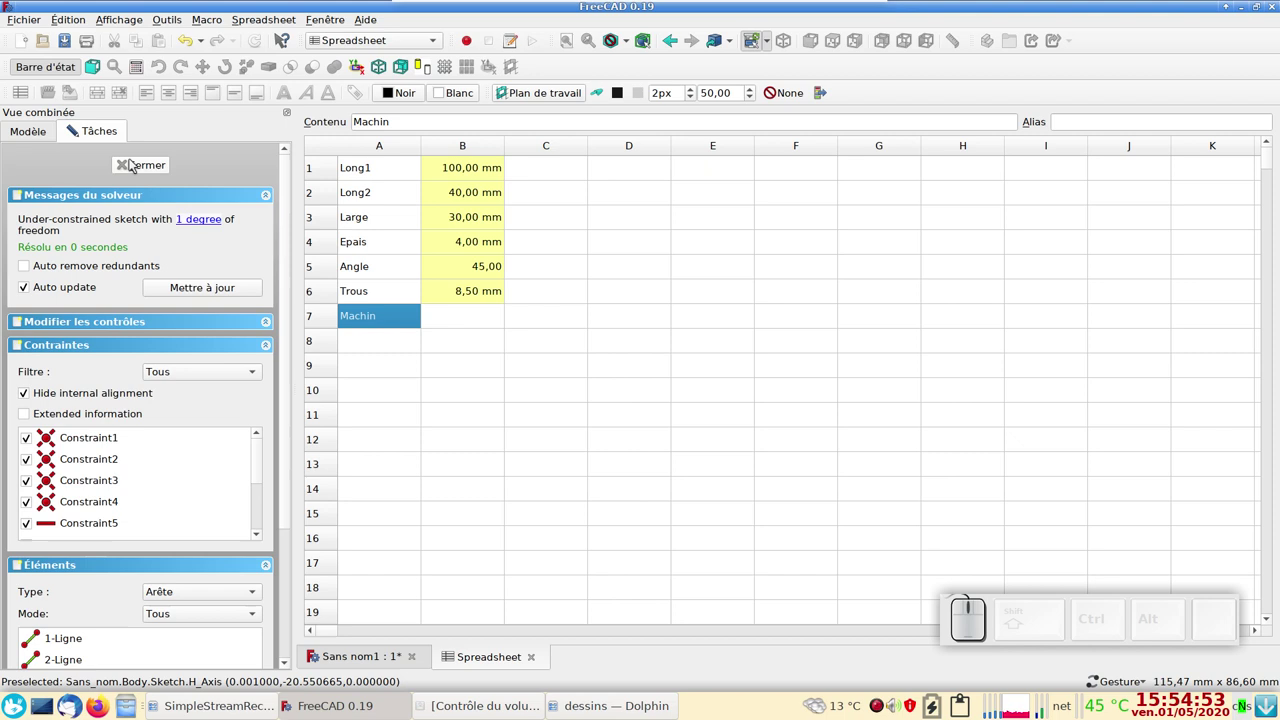
pyautogui.click(112, 133)
pyautogui.click(149, 167)
pyautogui.click(472, 325)
pyautogui.click(360, 94)
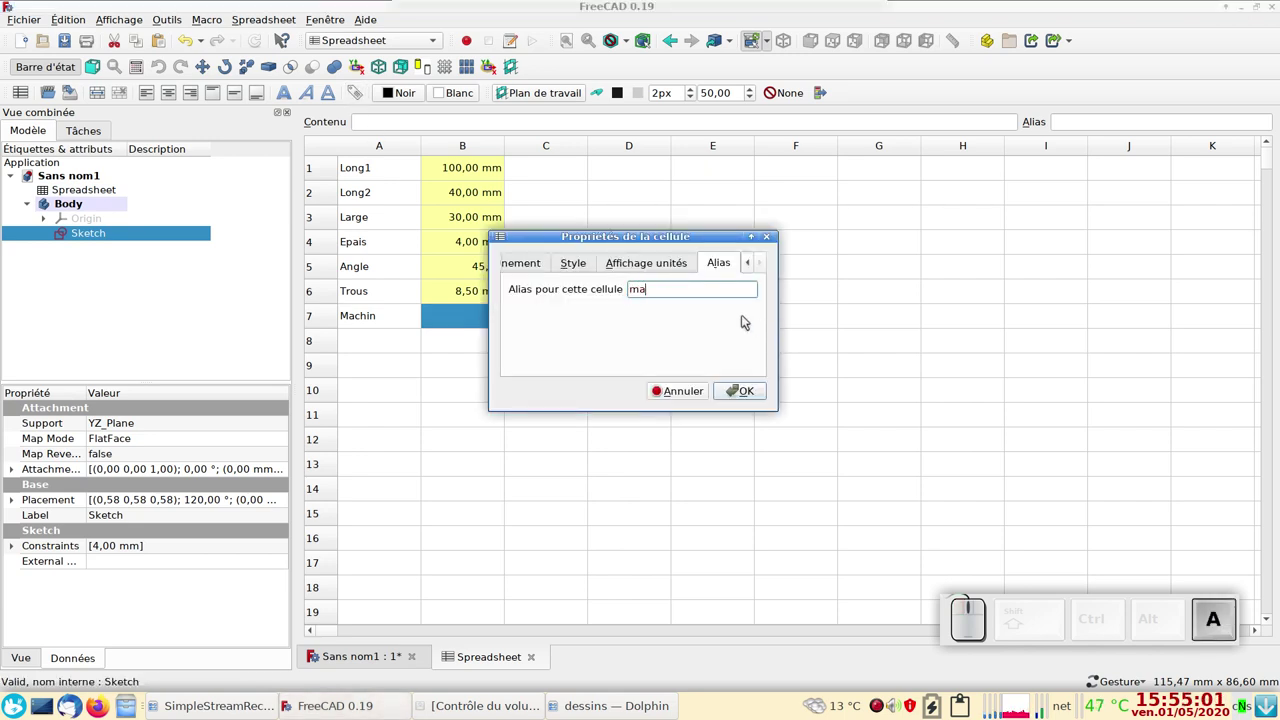
pyautogui.press('Return')
pyautogui.click(506, 362)
# - Set B7 to 6 mm for Machin and return to the part's 3D view
pyautogui.click(480, 324)
pyautogui.press('KP_6')
pyautogui.press('KP_Enter')
pyautogui.click(486, 321)
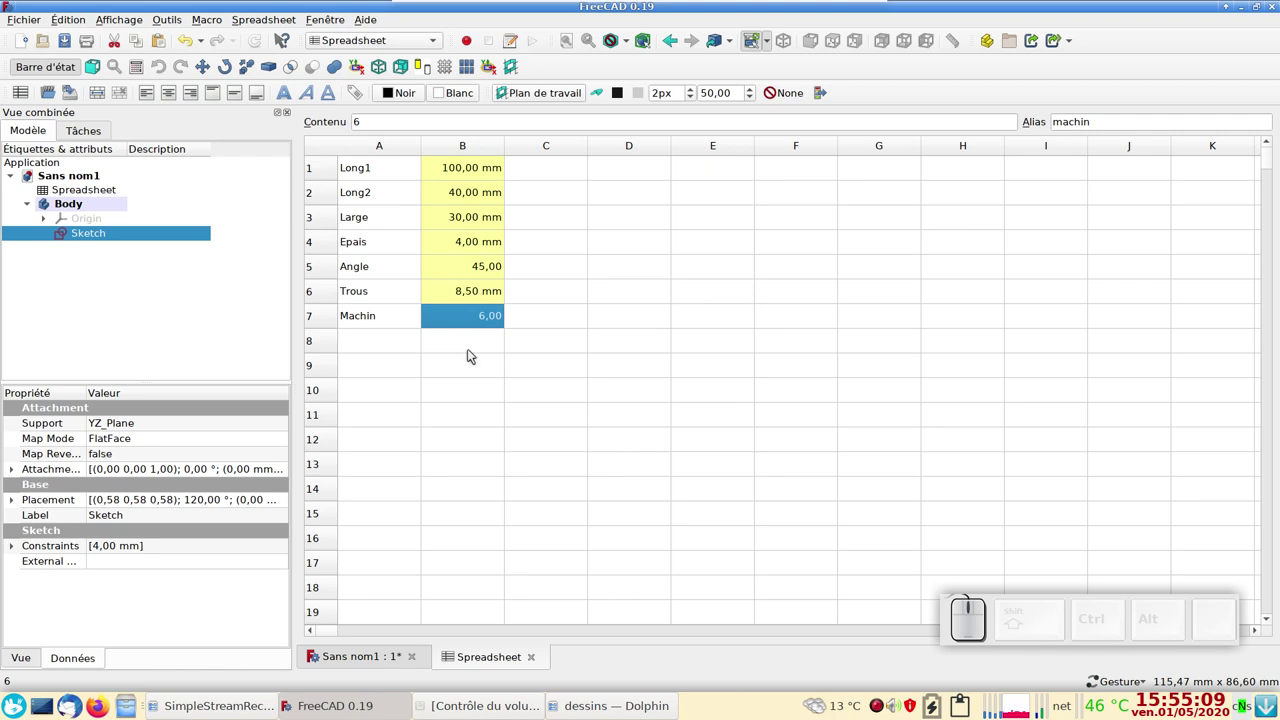
pyautogui.click(472, 354)
pyautogui.click(487, 323)
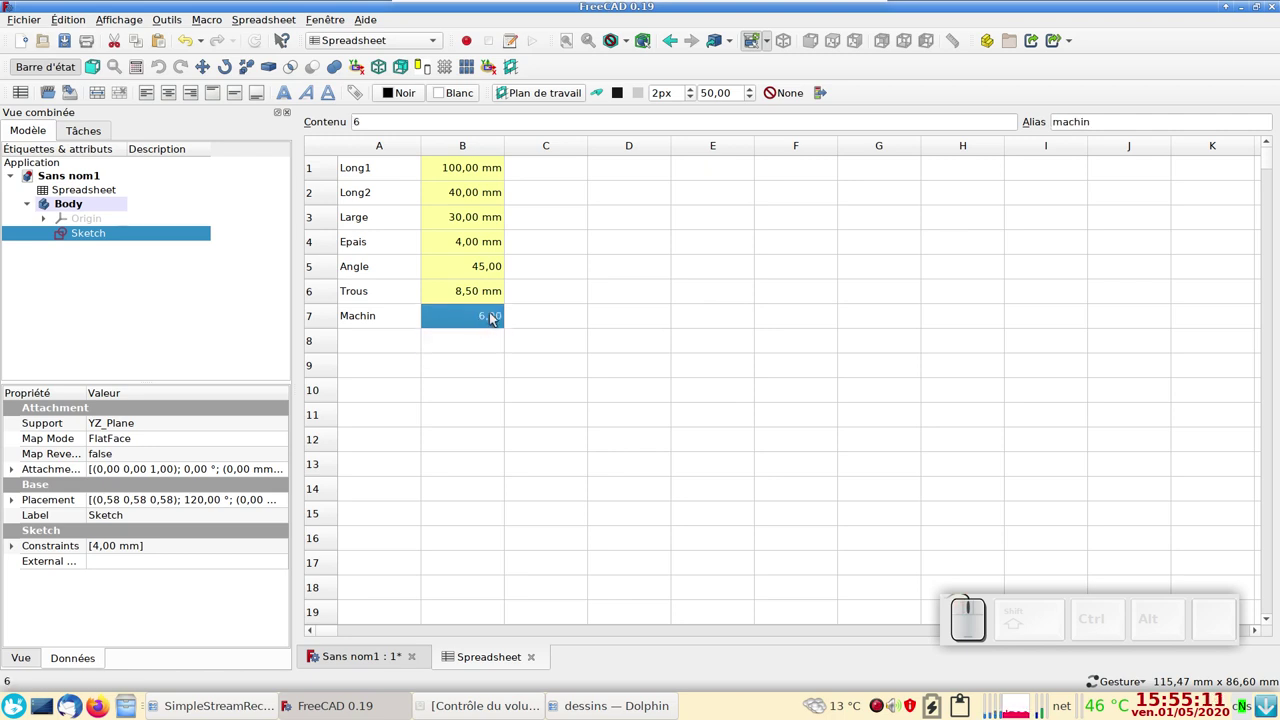
pyautogui.press('KP_6')
pyautogui.press('m')
pyautogui.press('KP_Enter')
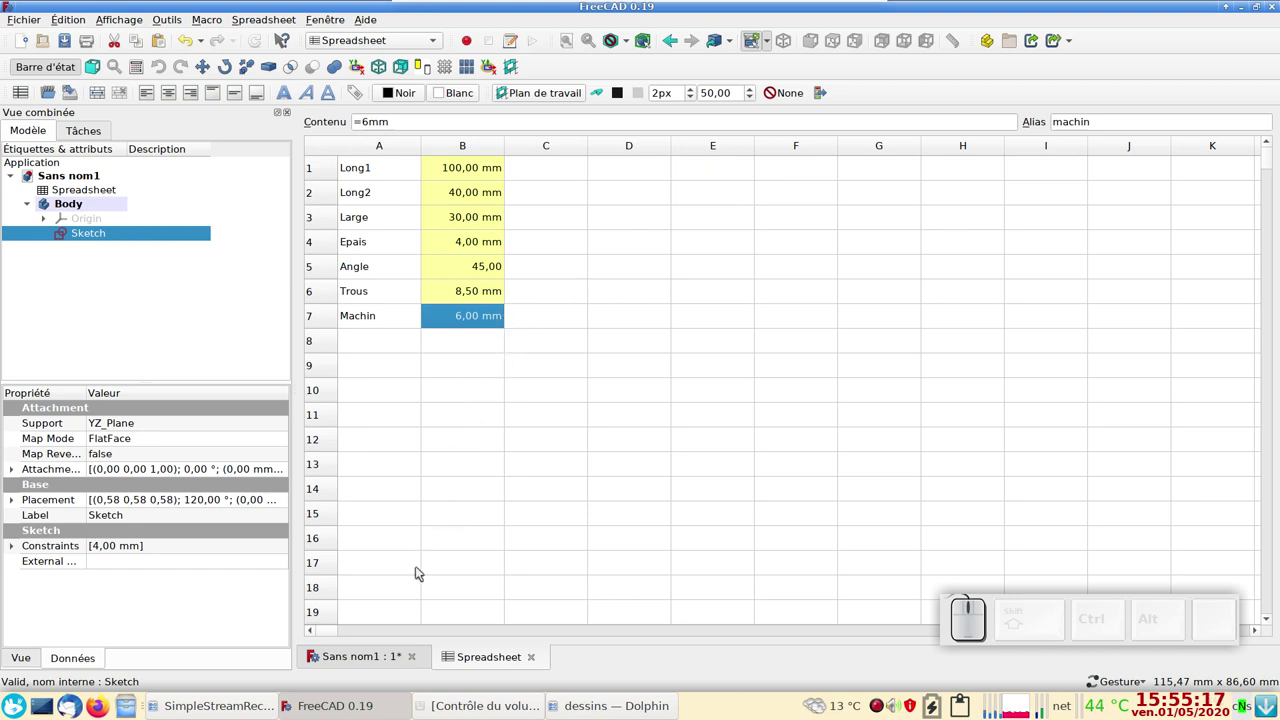
pyautogui.click(377, 663)
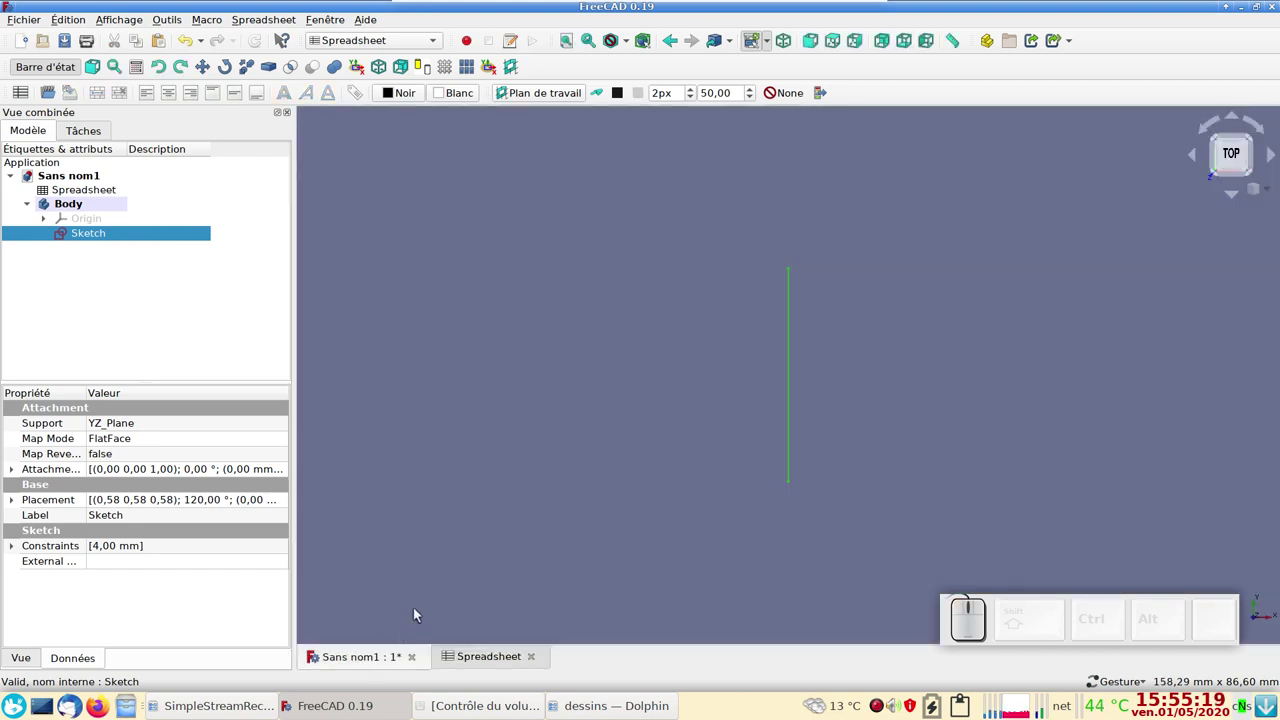
# - Constrain the rectangle's width to Spreadsheet.large (30 mm) and place the dimension above it
pyautogui.click(132, 242)
pyautogui.scroll(3)
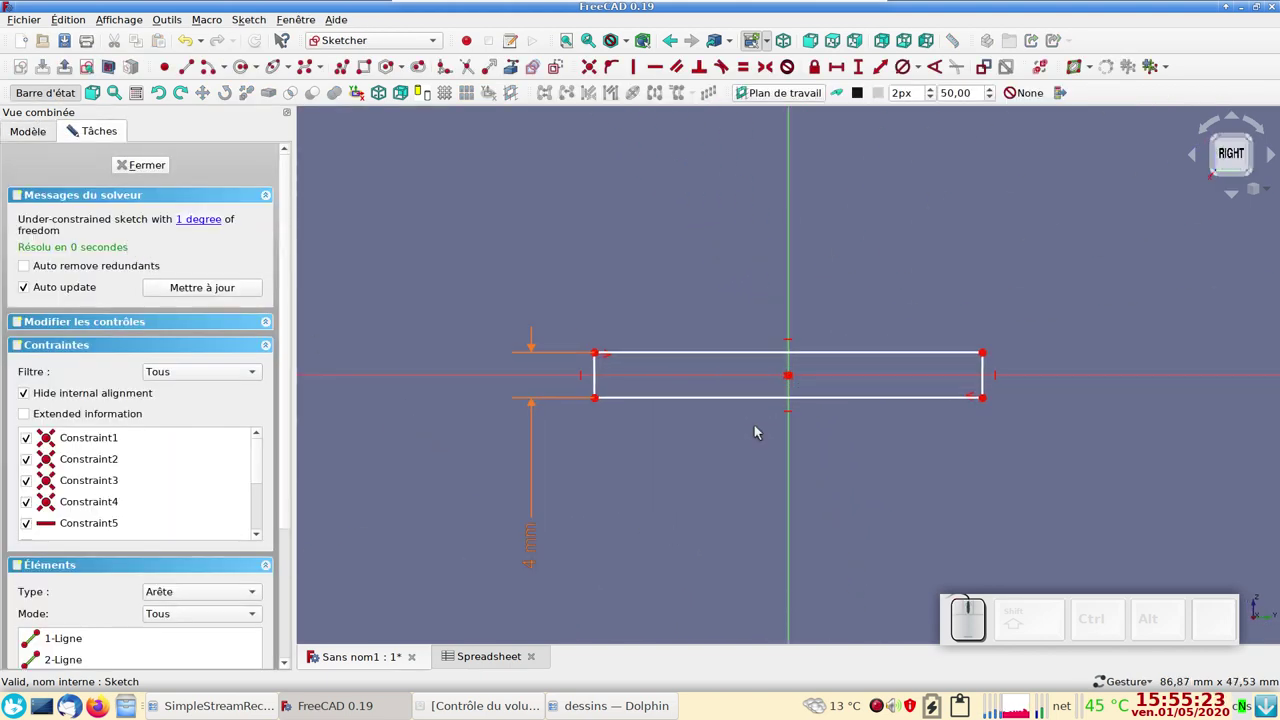
pyautogui.click(716, 406)
pyautogui.click(841, 68)
pyautogui.click(981, 85)
pyautogui.press('s')
pyautogui.click(904, 108)
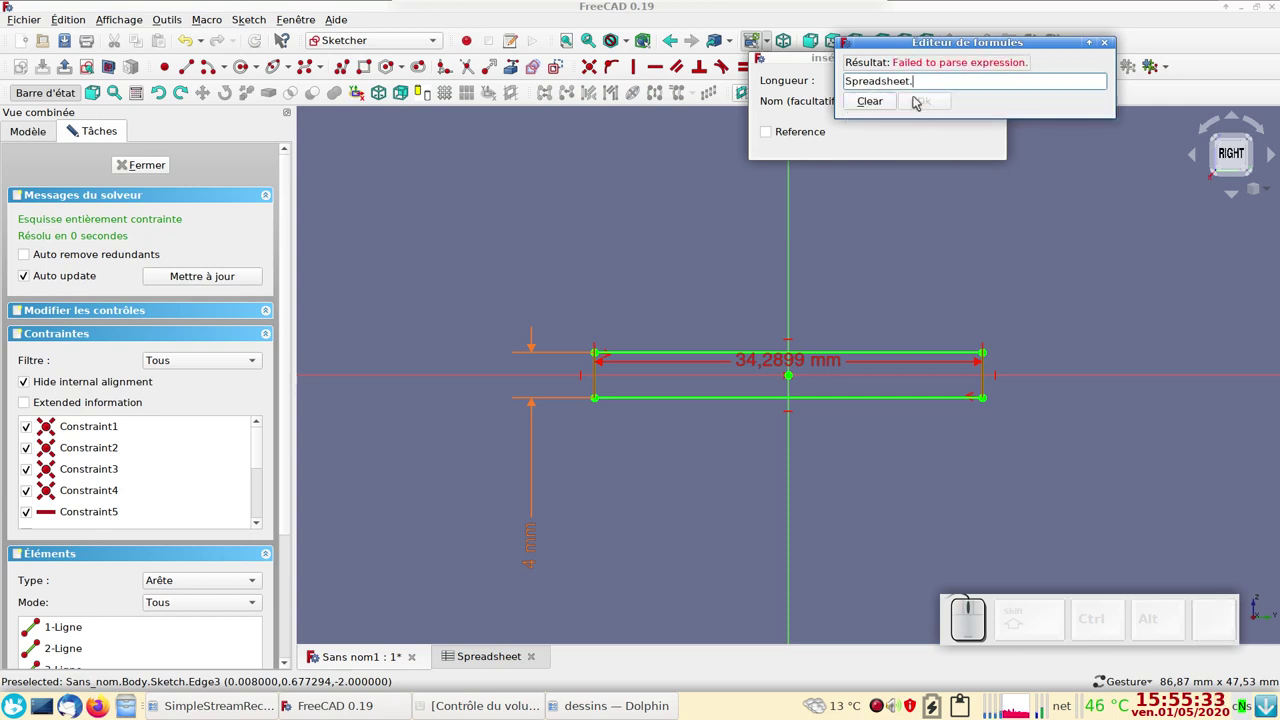
pyautogui.press('l')
pyautogui.press('a')
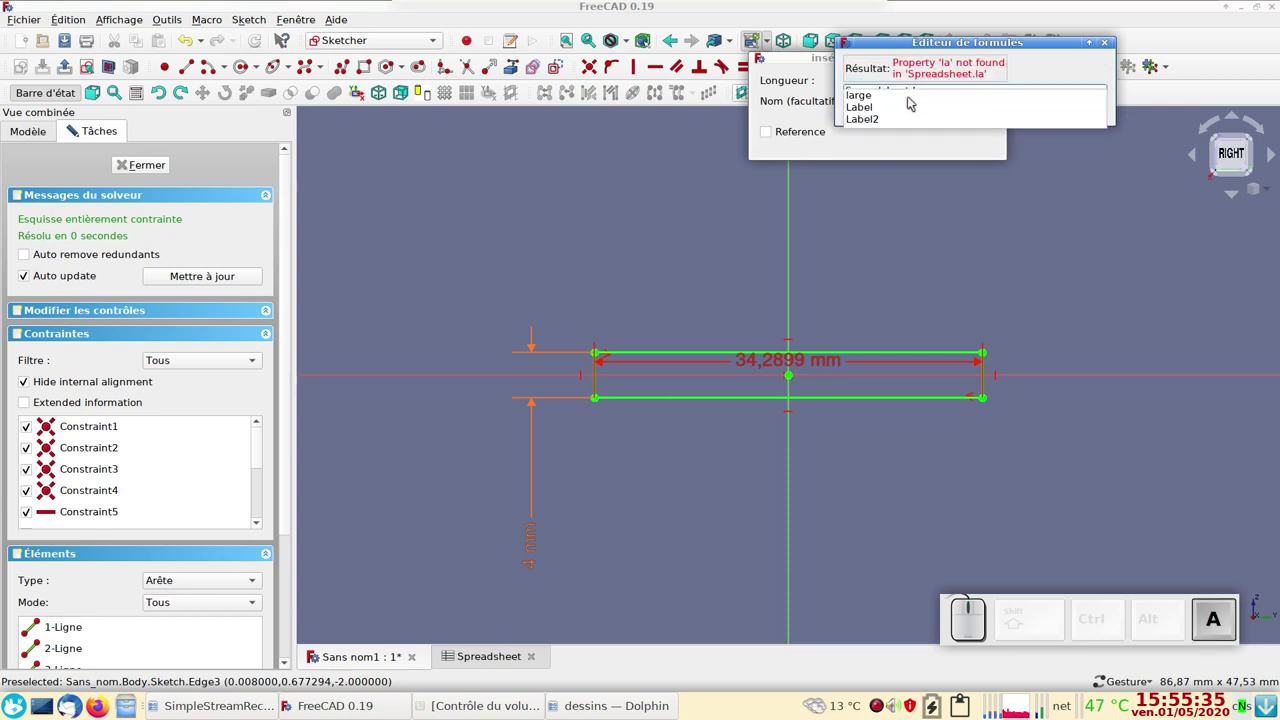
pyautogui.click(912, 101)
pyautogui.click(938, 106)
pyautogui.click(960, 136)
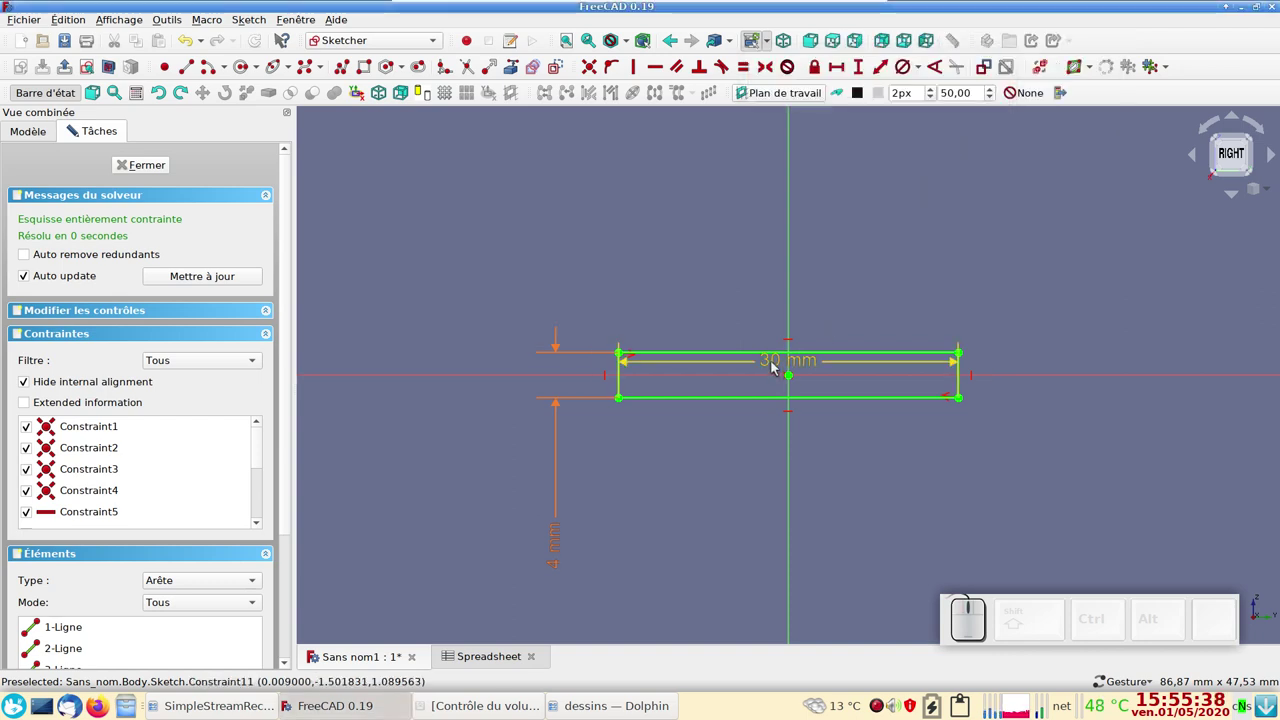
pyautogui.moveTo(780, 364); pyautogui.dragTo(580, 638)
# - Check the spreadsheet values, then close the fully constrained sketch
pyautogui.click(486, 659)
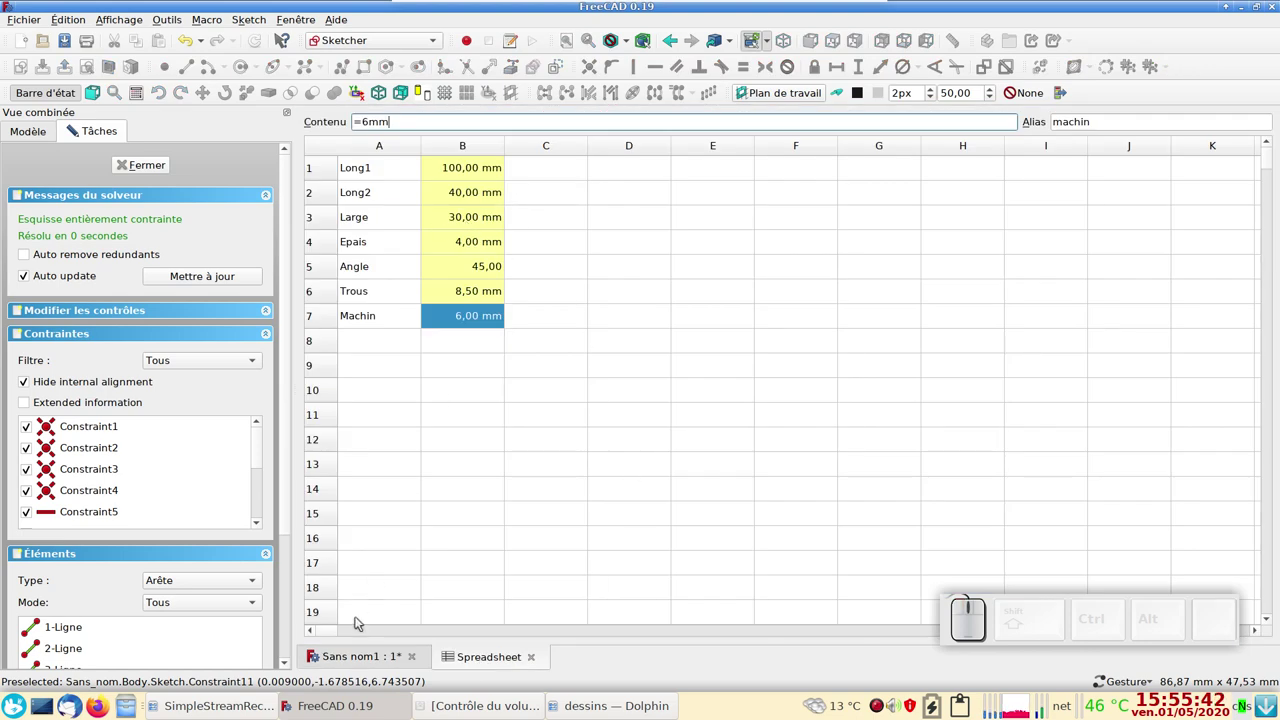
pyautogui.click(358, 656)
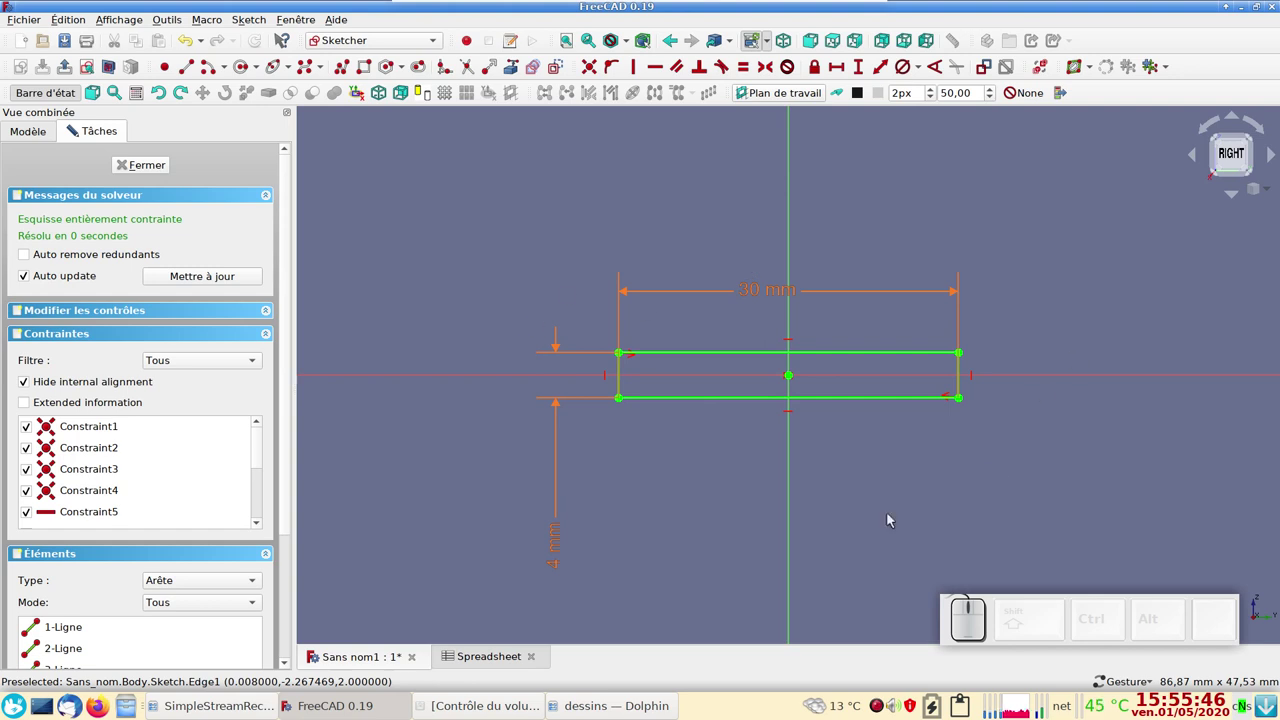
pyautogui.click(146, 172)
pyautogui.scroll(-3)
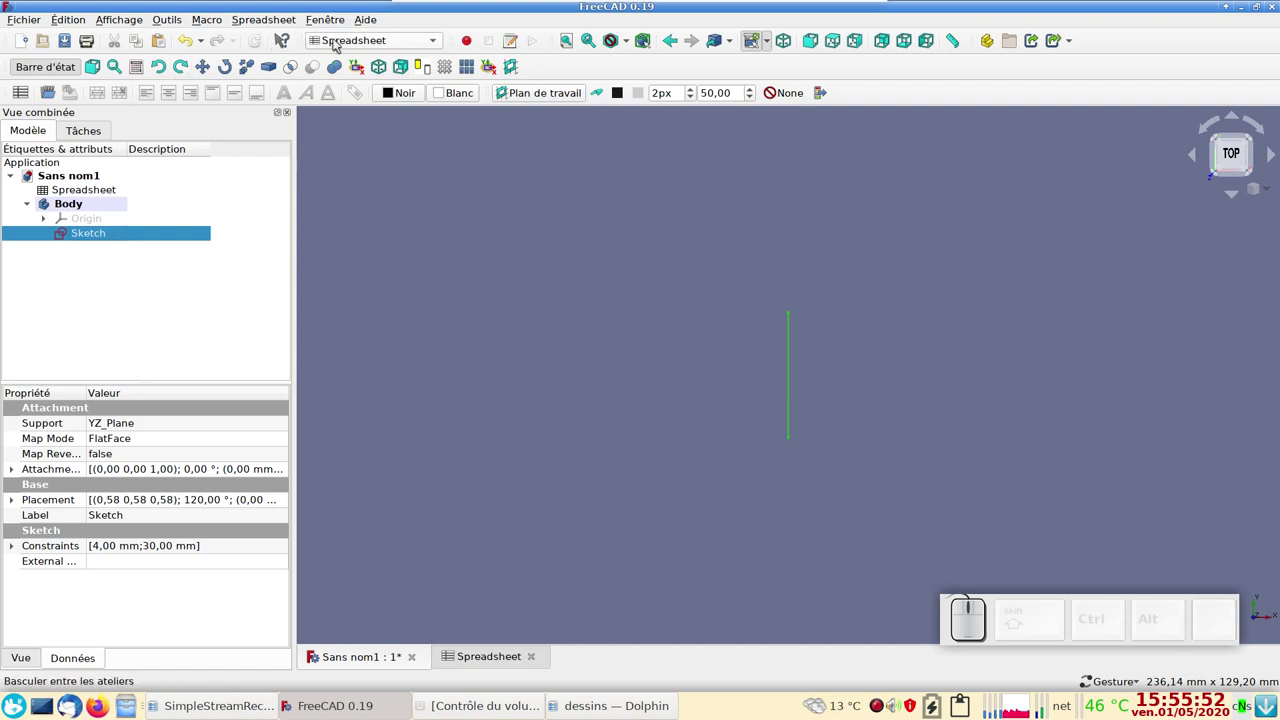
# - Switch to the Part Design workbench and select the Body in the model tree
pyautogui.click(340, 41)
pyautogui.click(361, 40)
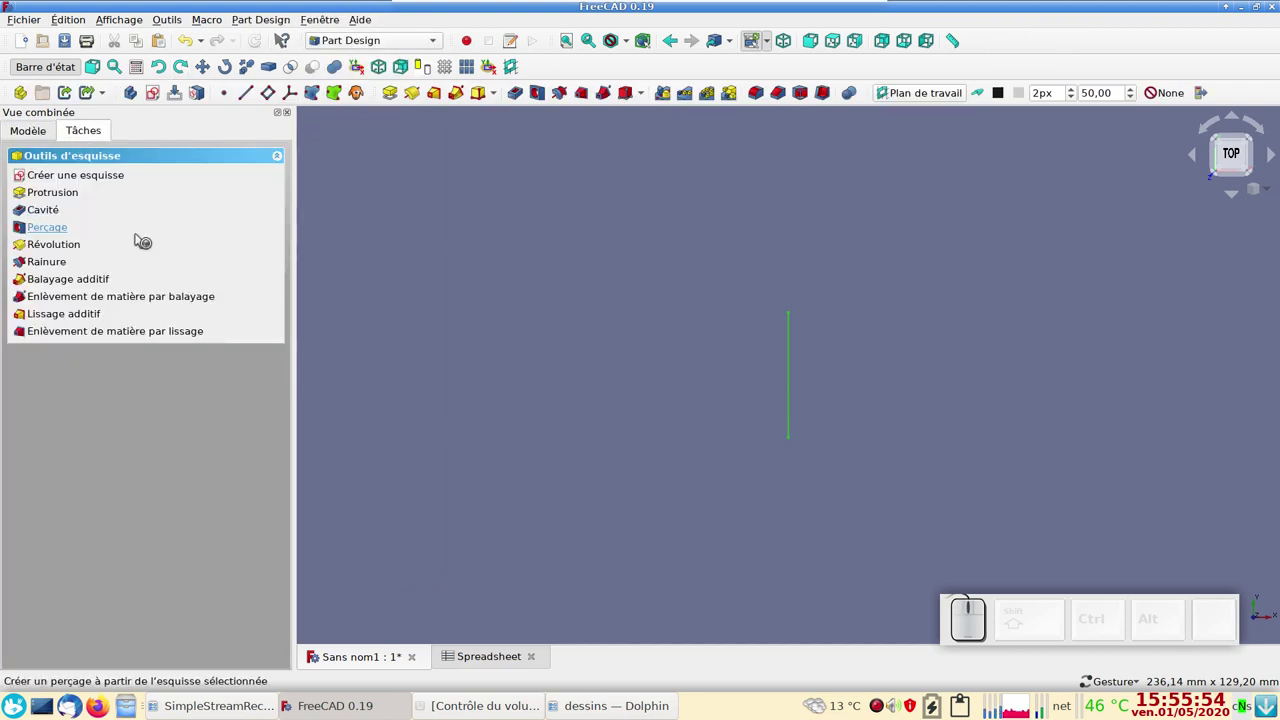
pyautogui.click(42, 129)
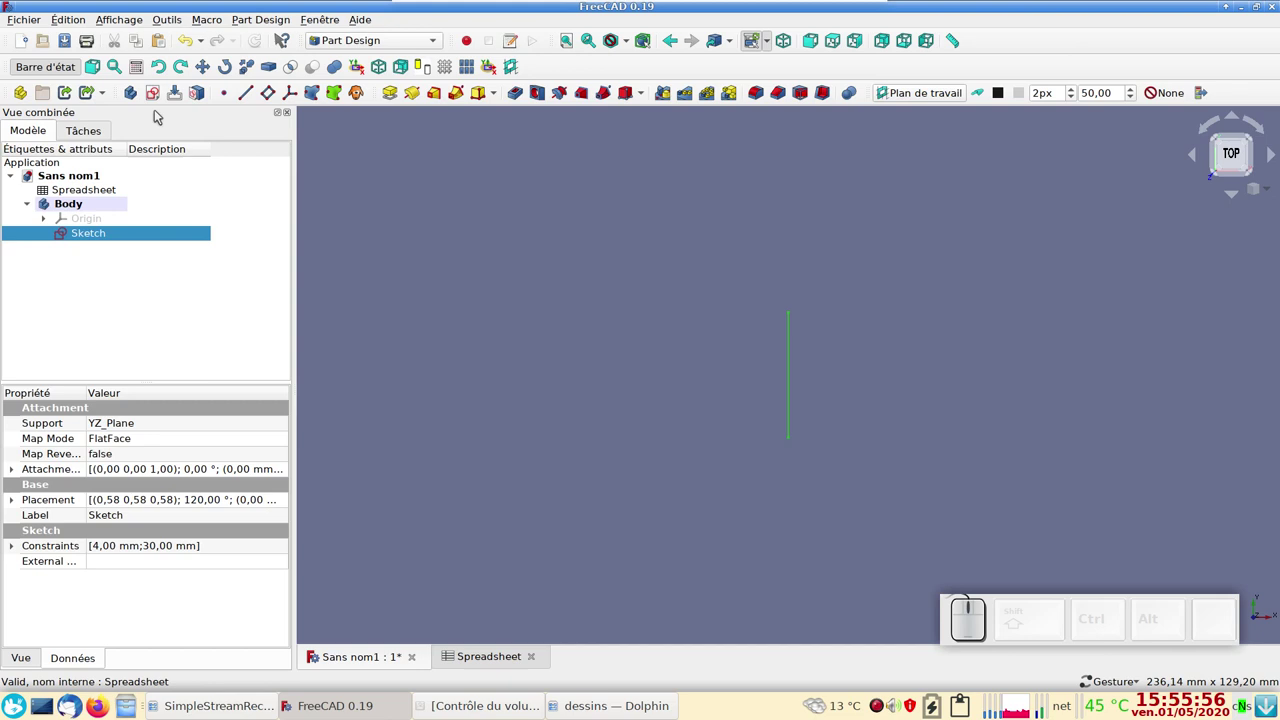
pyautogui.click(160, 101)
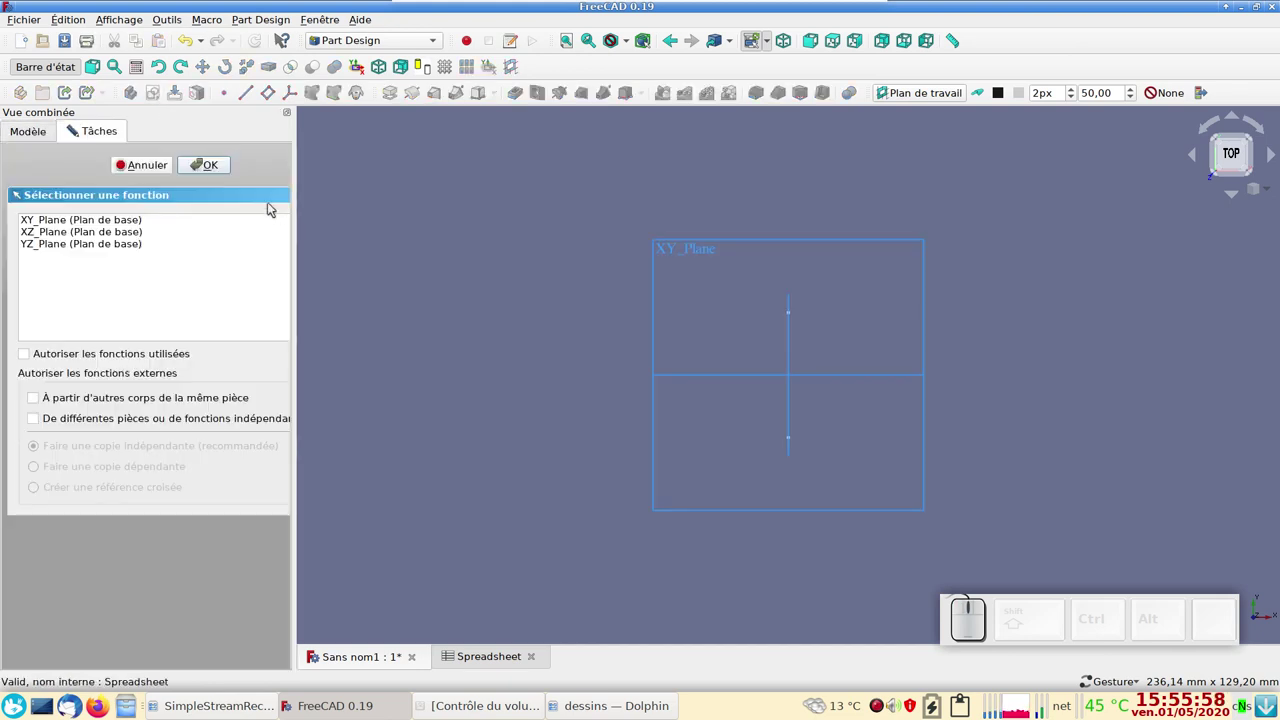
pyautogui.click(153, 170)
pyautogui.click(111, 260)
pyautogui.click(113, 269)
pyautogui.click(104, 213)
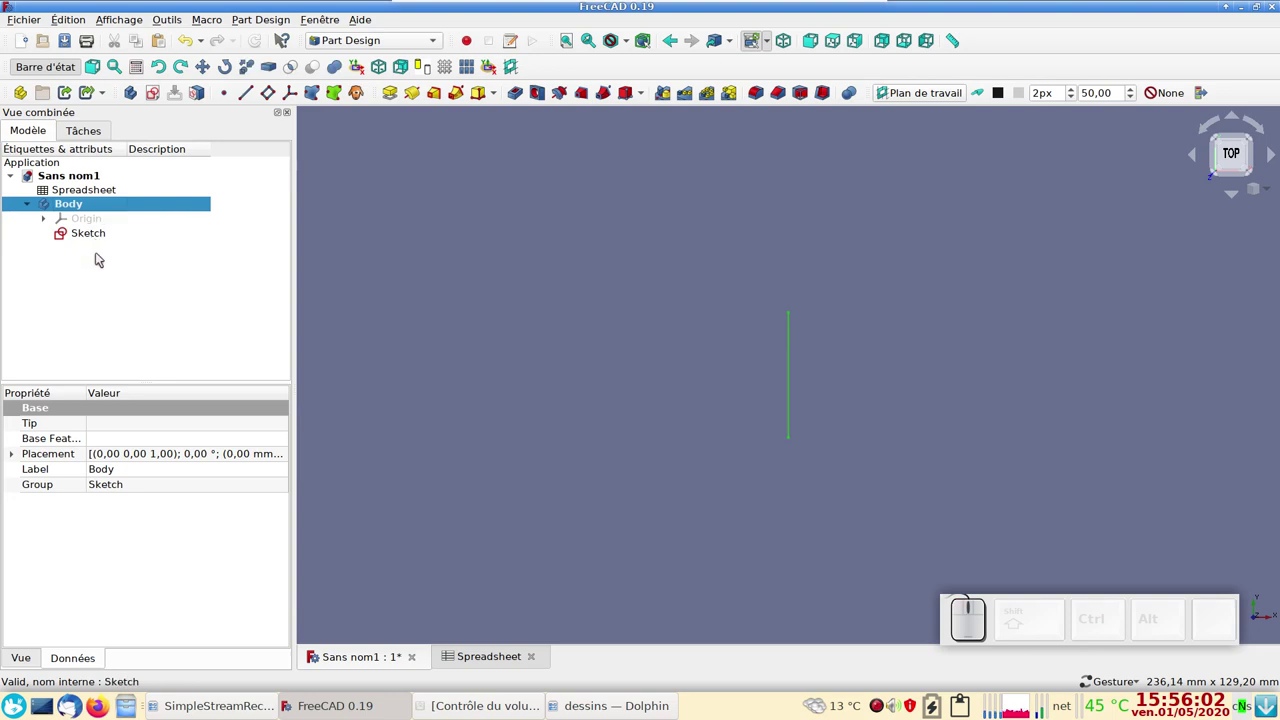
# - Create Sketch001 on the XZ plane, frame the view and start the polyline tool
pyautogui.click(156, 102)
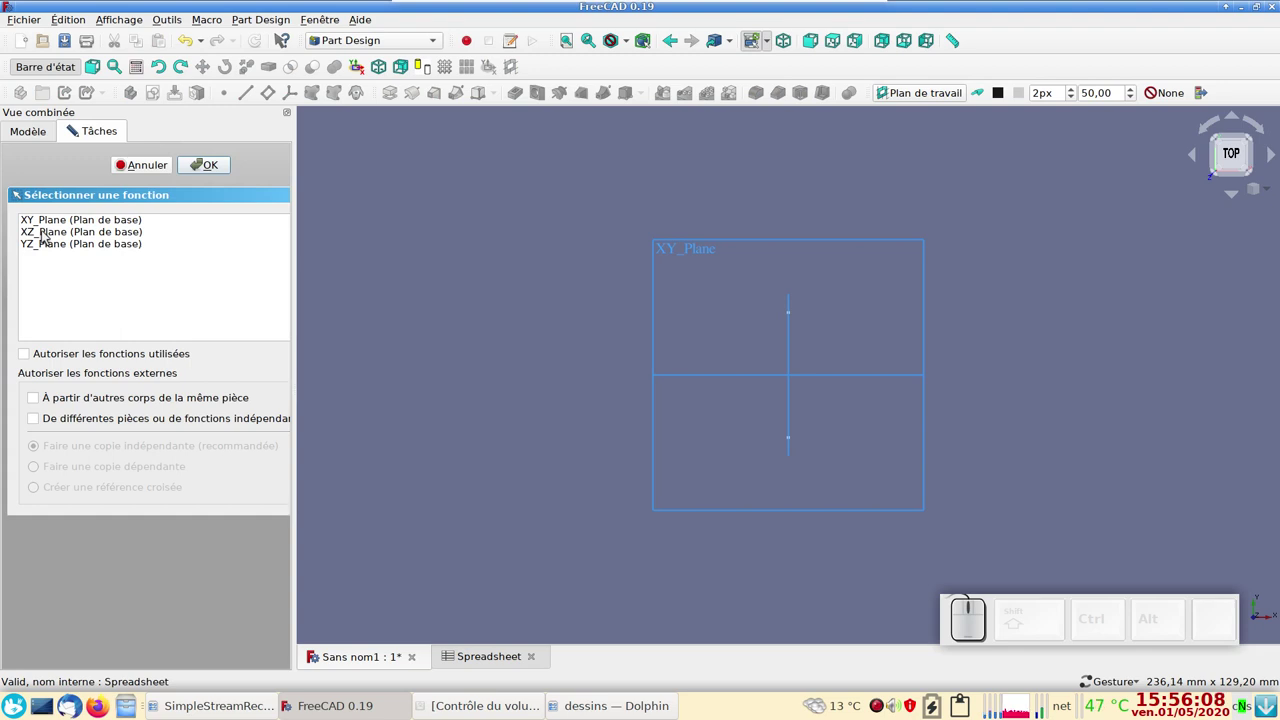
pyautogui.click(52, 236)
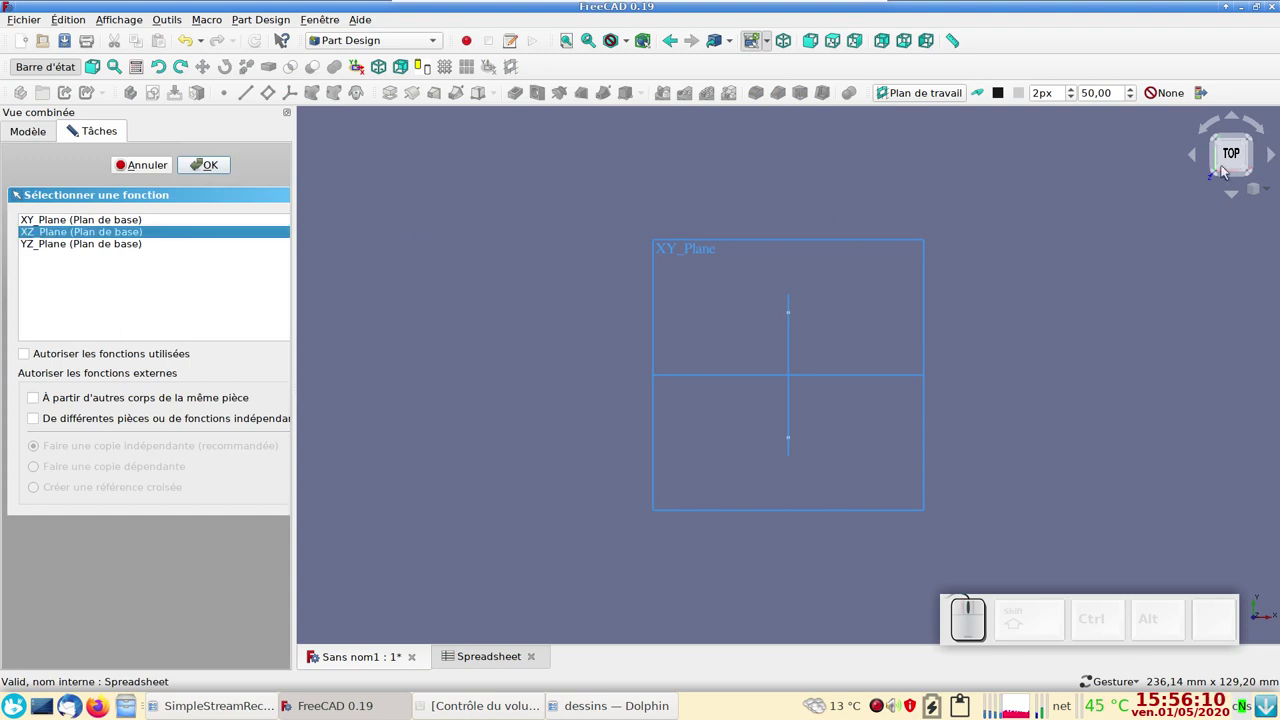
pyautogui.click(203, 168)
pyautogui.scroll(3)
pyautogui.scroll(3)
pyautogui.scroll(-3)
pyautogui.moveTo(661, 447); pyautogui.dragTo(429, 225)
pyautogui.click(344, 74)
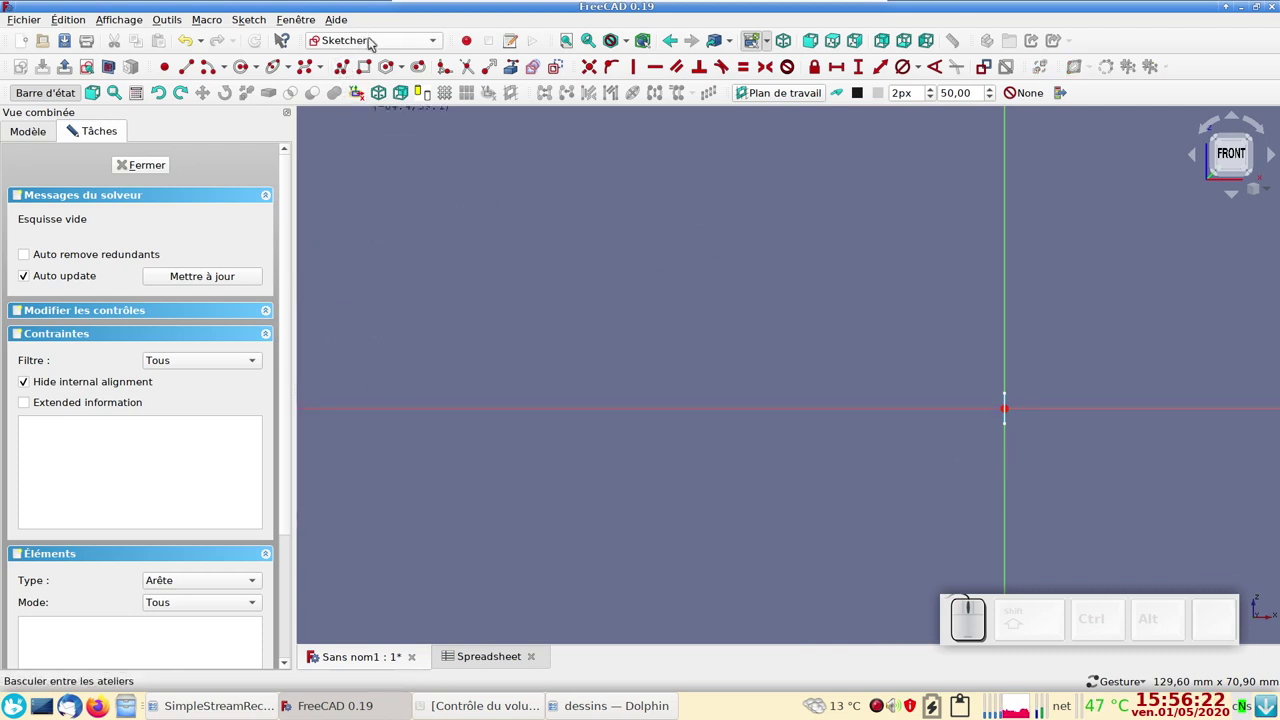
pyautogui.click(377, 40)
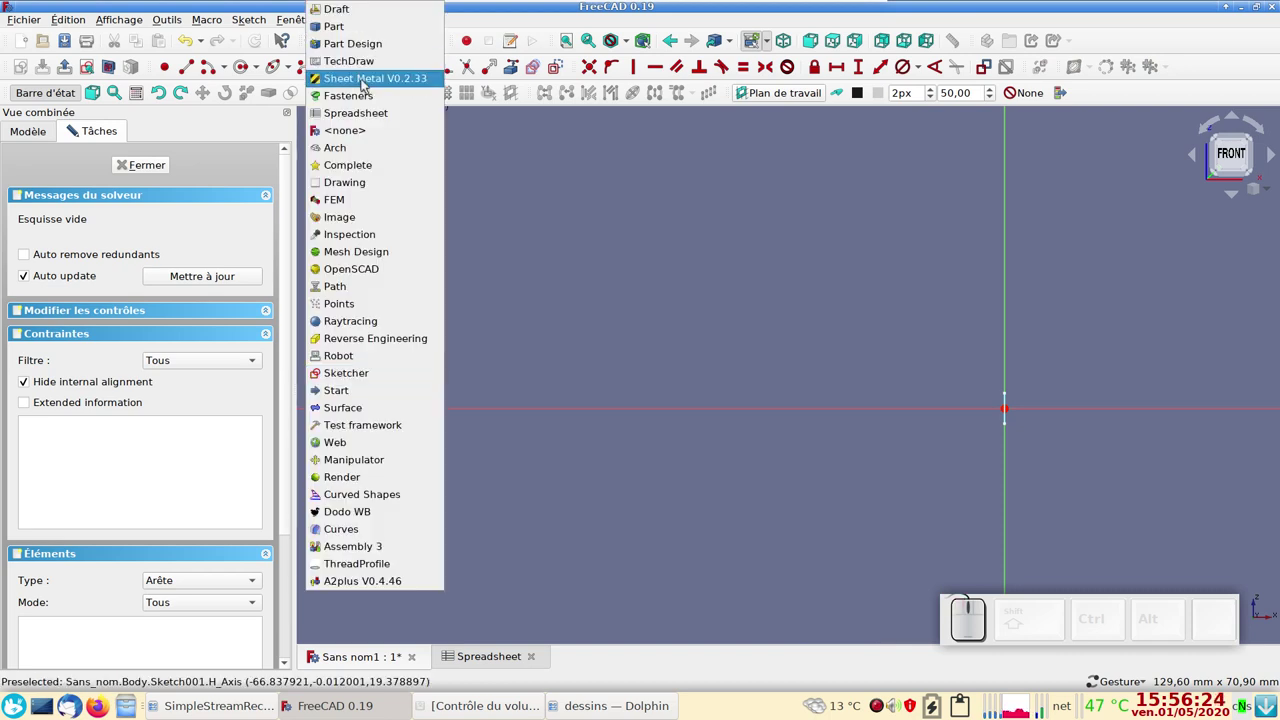
pyautogui.click(485, 10)
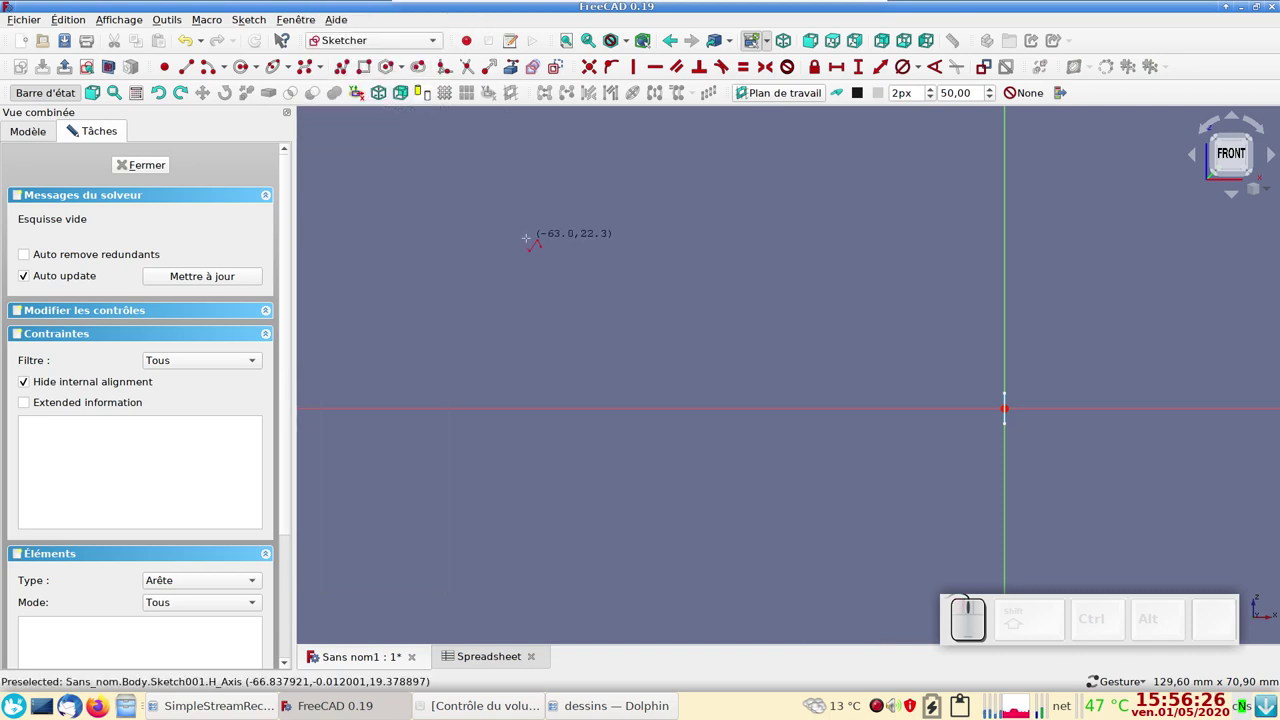
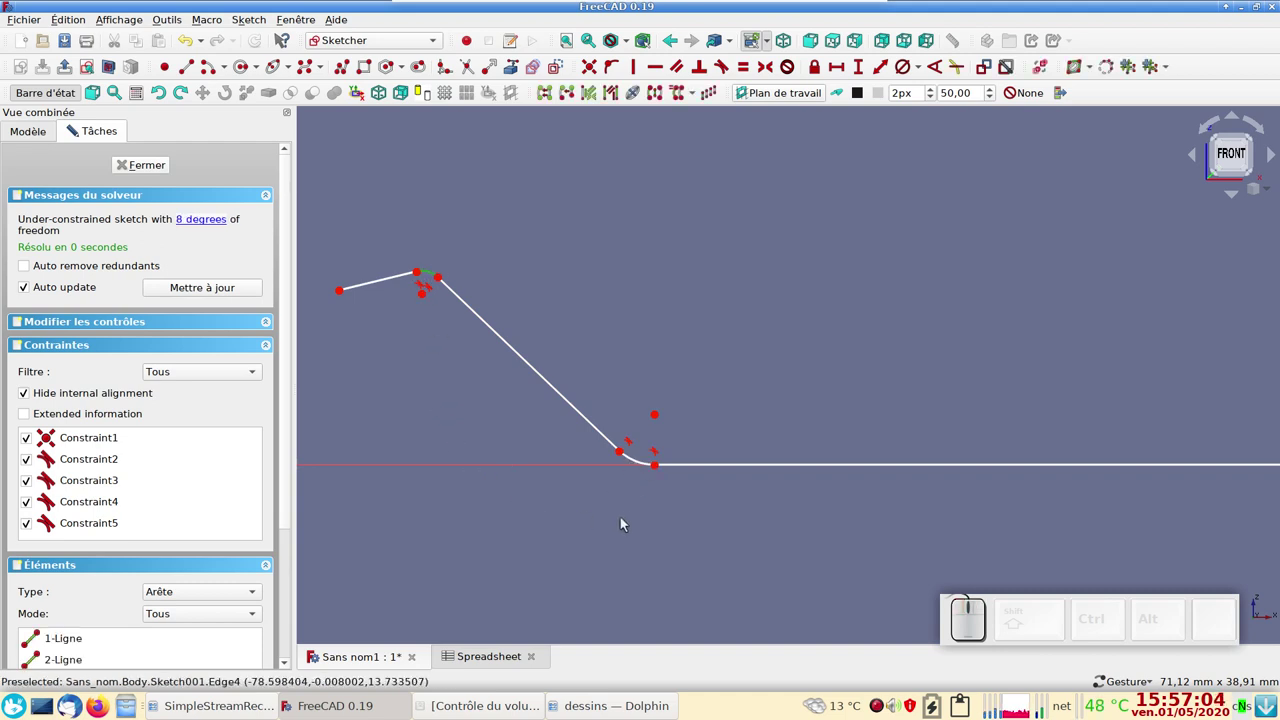
# - Make the profile's two rounded arcs equal
pyautogui.click(646, 466)
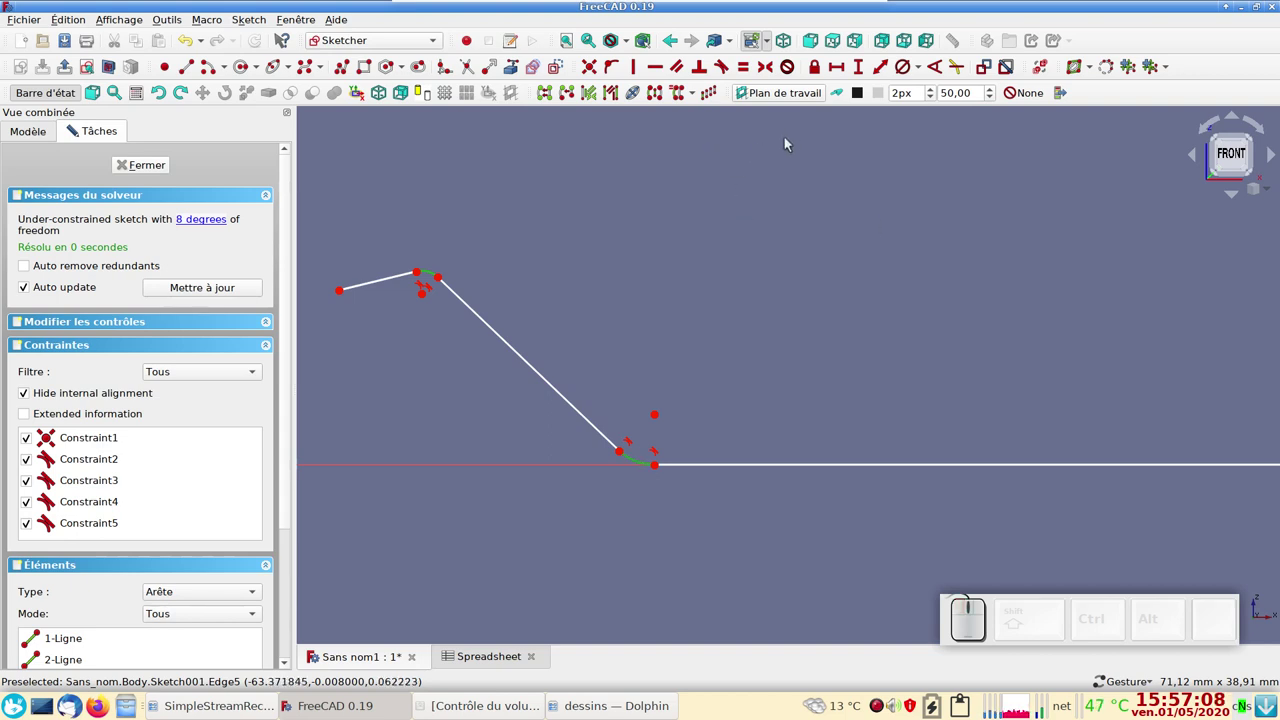
pyautogui.click(752, 73)
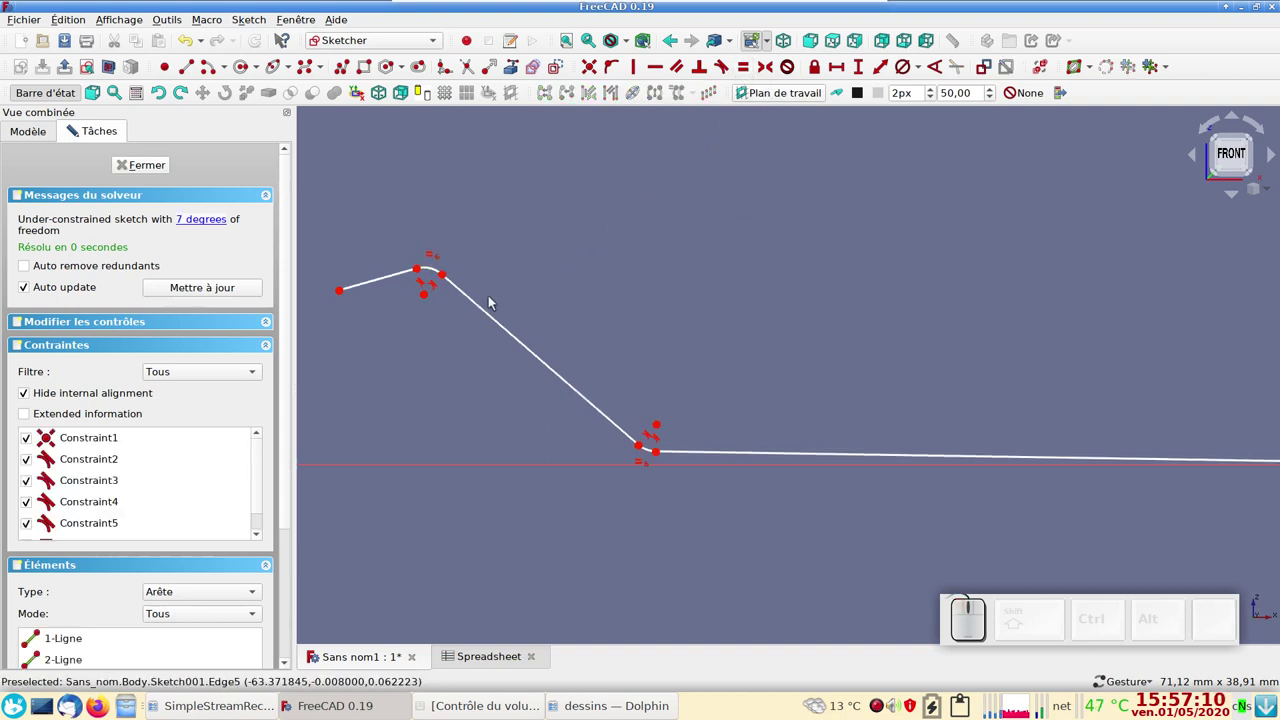
pyautogui.scroll(3)
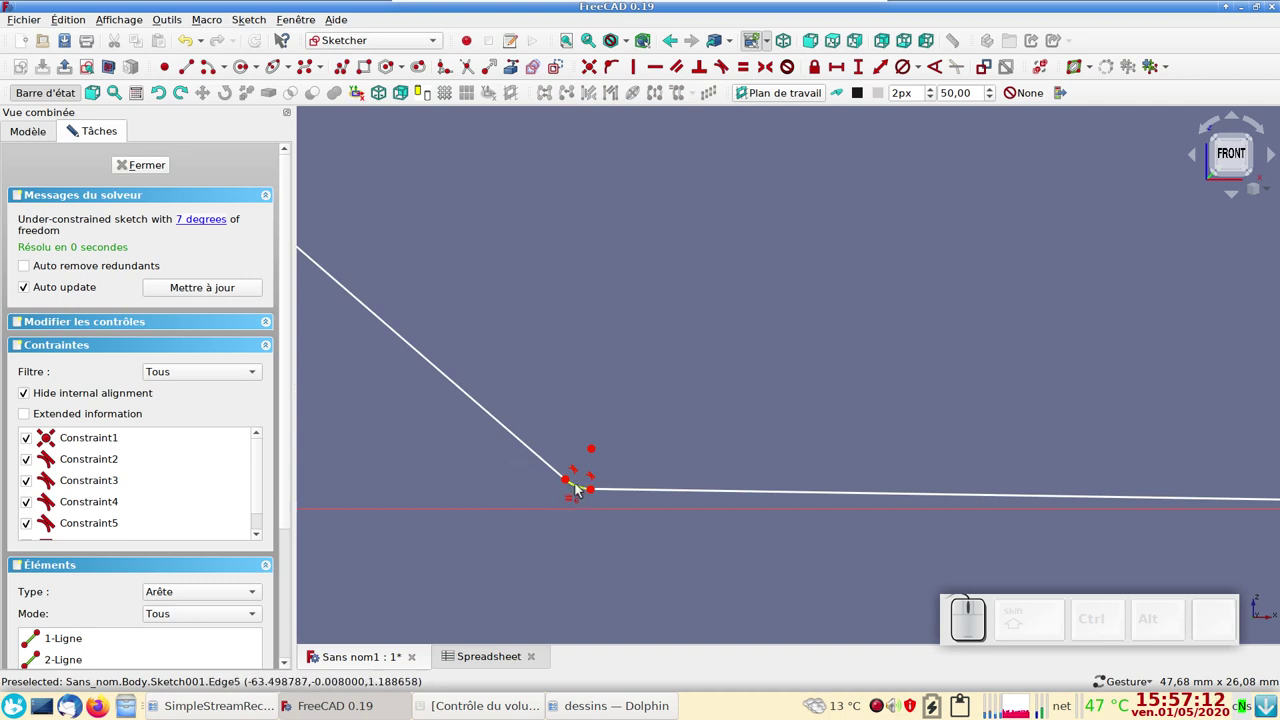
pyautogui.scroll(-3)
pyautogui.rightClick(974, 538)
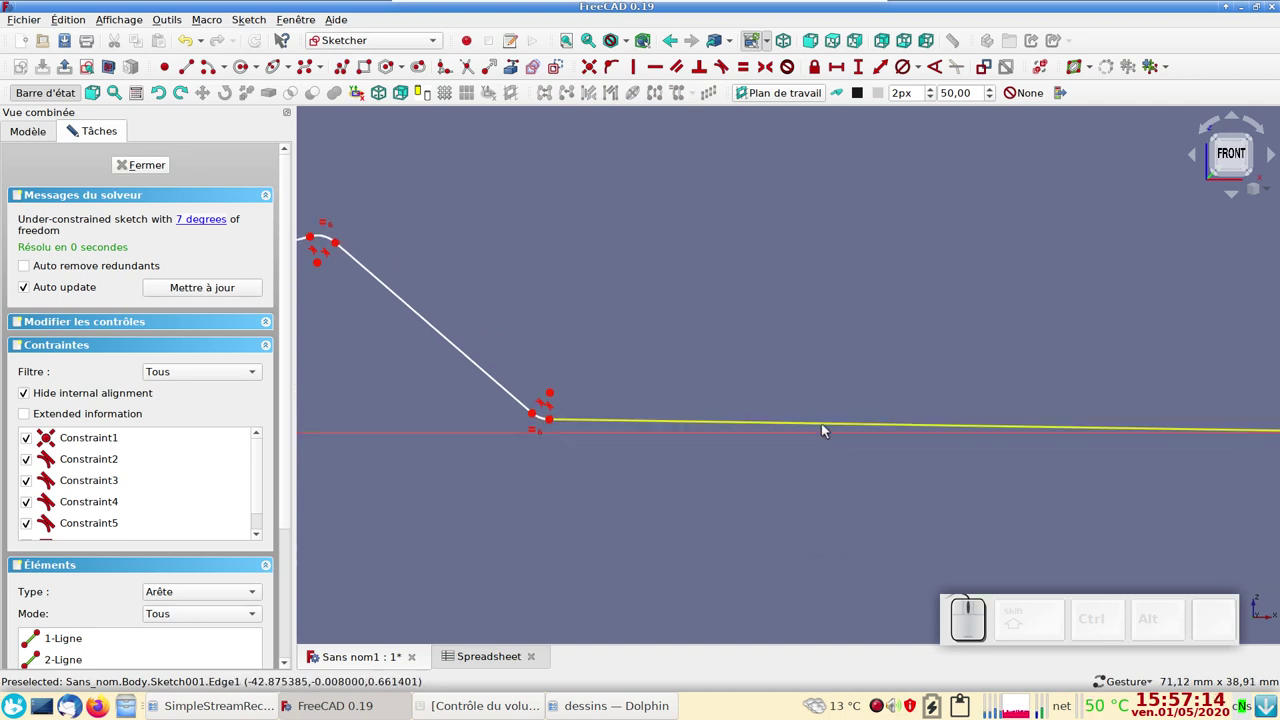
# - Constrain the long bottom line of the profile and frame the whole profile in view
pyautogui.click(832, 432)
pyautogui.click(664, 66)
pyautogui.scroll(3)
pyautogui.moveTo(616, 352); pyautogui.dragTo(877, 353)
pyautogui.click(804, 462)
pyautogui.scroll(3)
pyautogui.moveTo(915, 321); pyautogui.dragTo(796, 295)
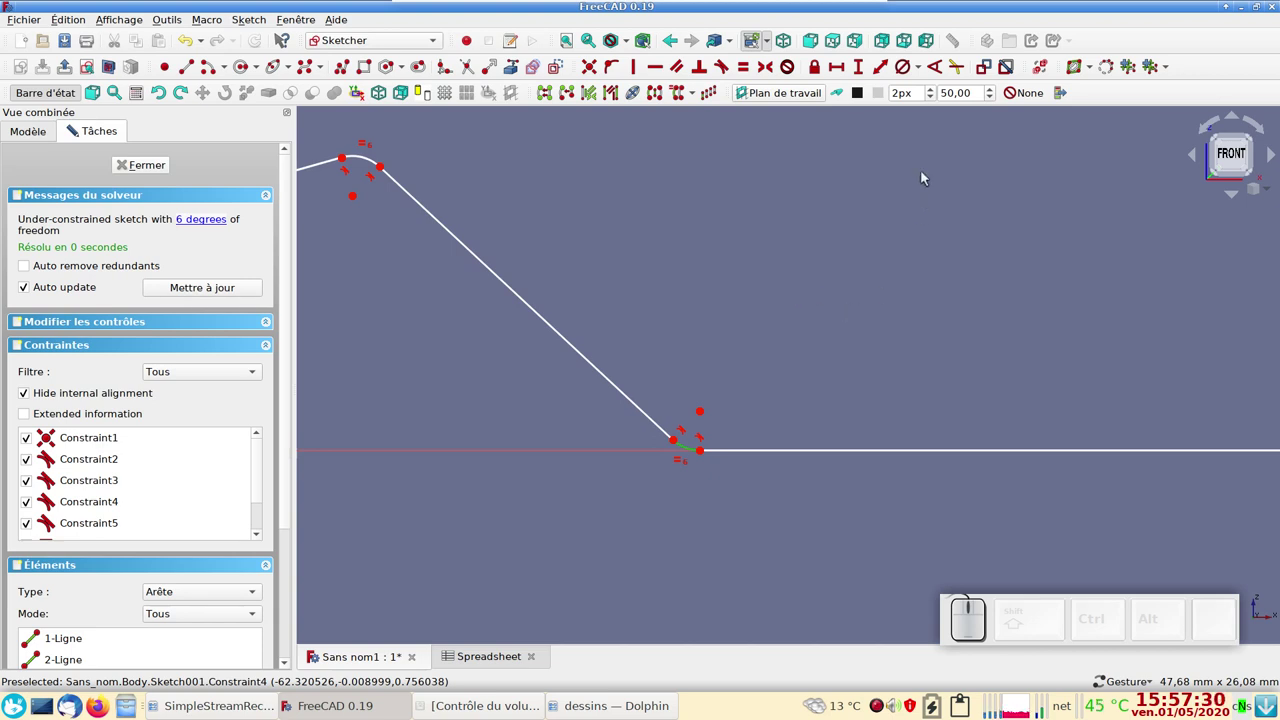
# - Set the lower arc's diameter to Spreadsheet.trous / 2 (4.25 mm from the 8.50 mm Trous value)
pyautogui.click(907, 75)
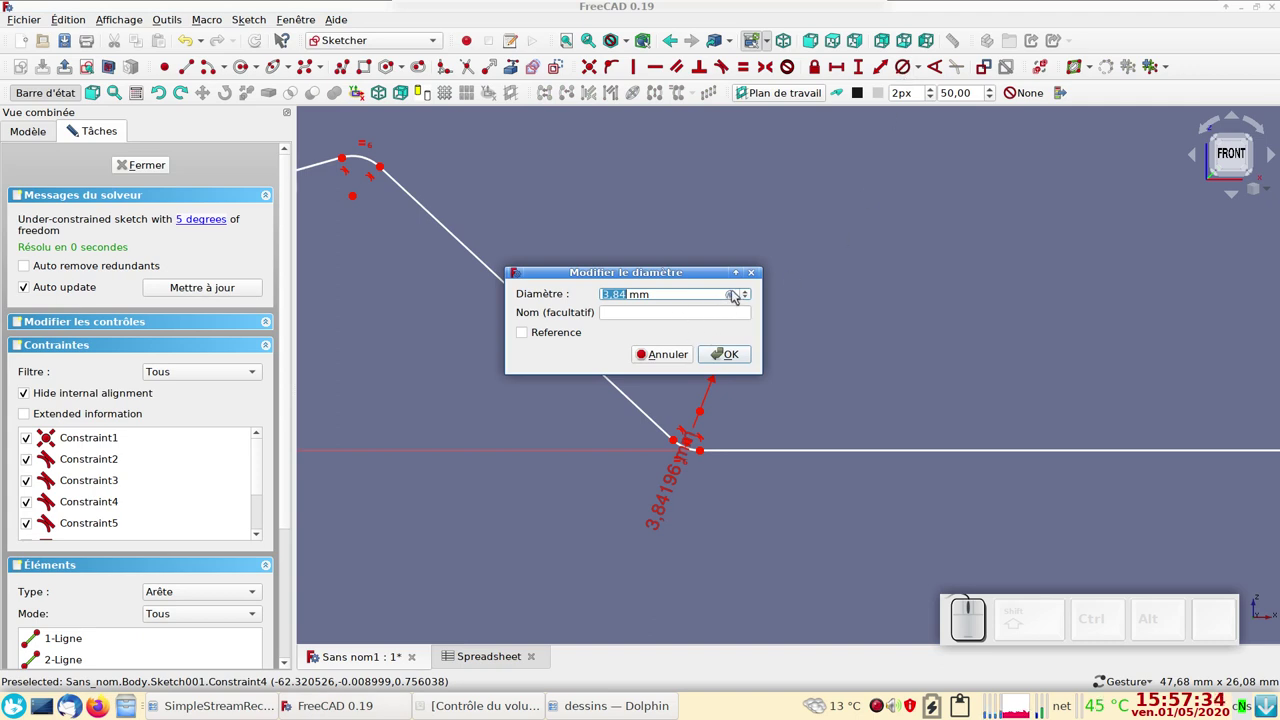
pyautogui.click(737, 294)
pyautogui.press('s')
pyautogui.click(651, 323)
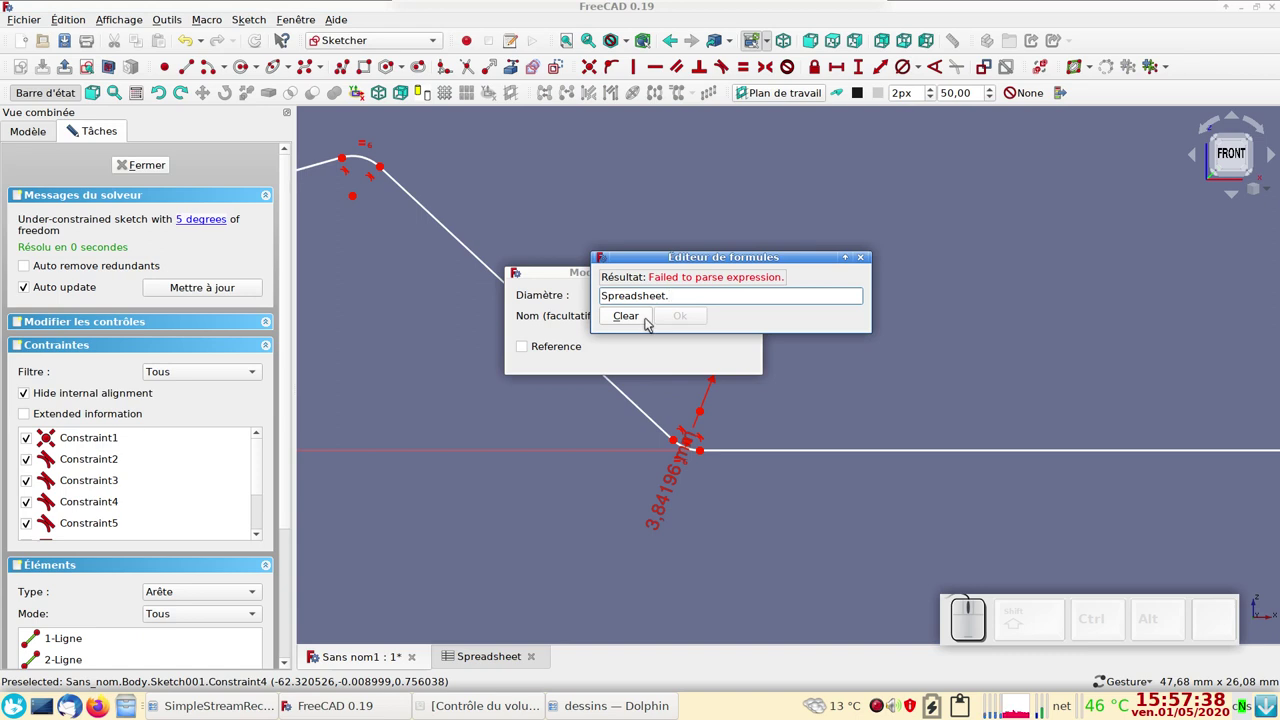
pyautogui.click(664, 314)
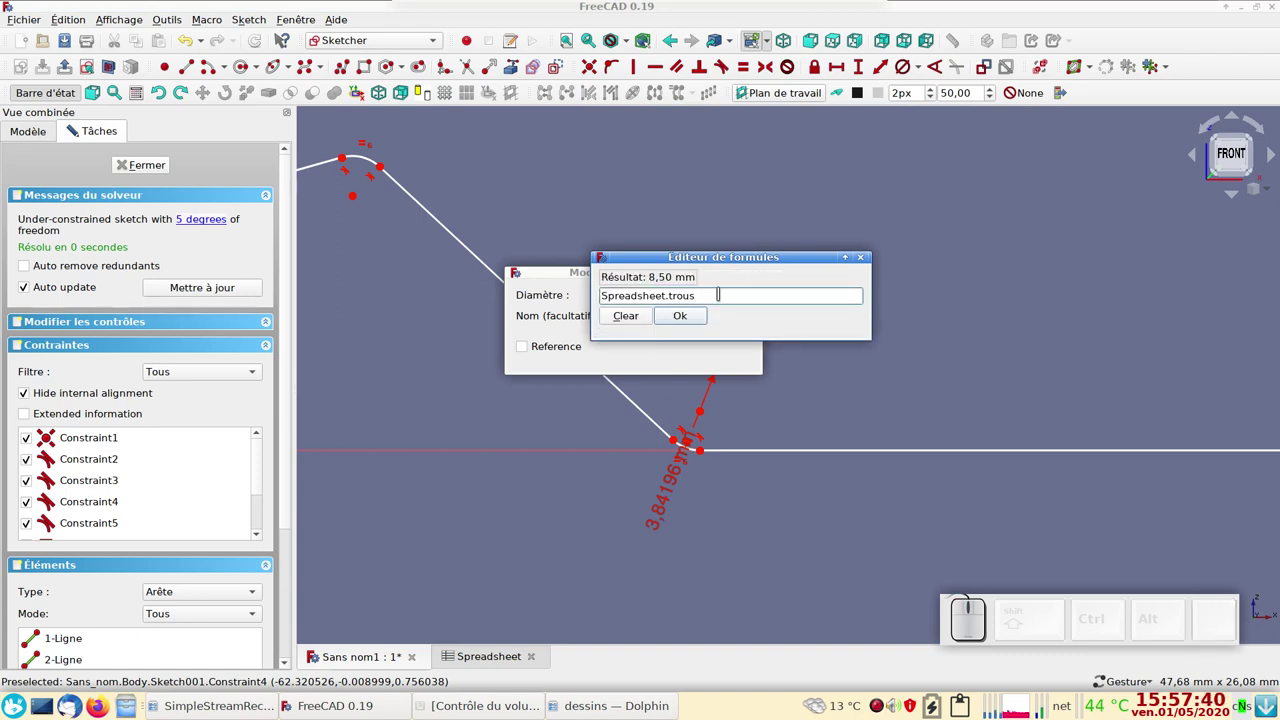
pyautogui.press('KP_Divide')
pyautogui.press('KP_2')
pyautogui.press('KP_Enter')
pyautogui.click(725, 347)
pyautogui.click(732, 356)
pyautogui.scroll(-3)
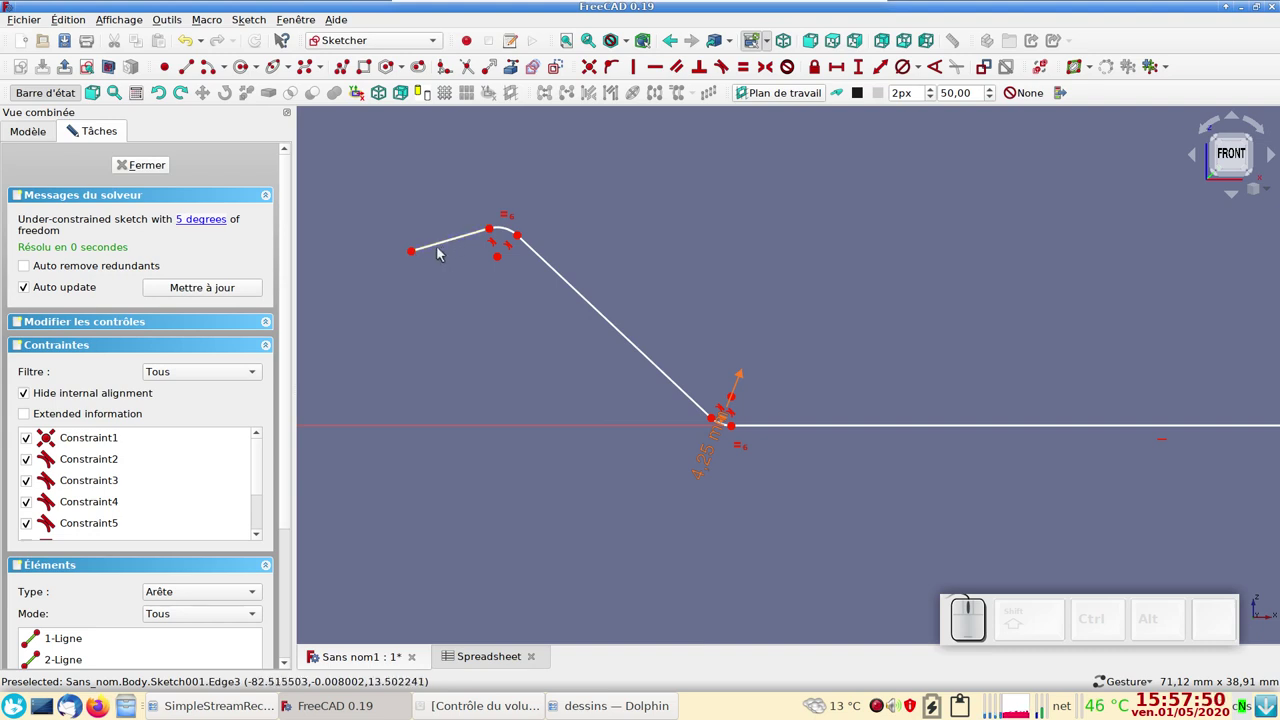
# - Constrain the short end line of the profile to 10 mm
pyautogui.moveTo(417, 253); pyautogui.dragTo(455, 239)
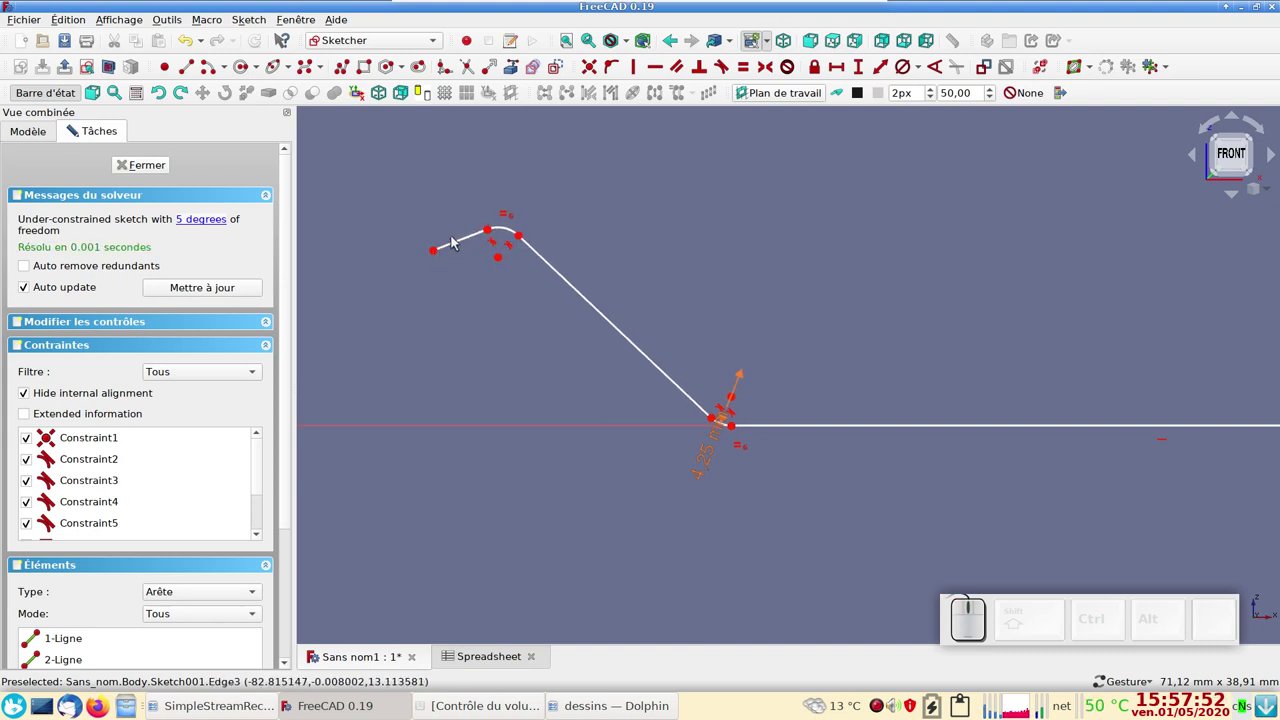
pyautogui.click(467, 243)
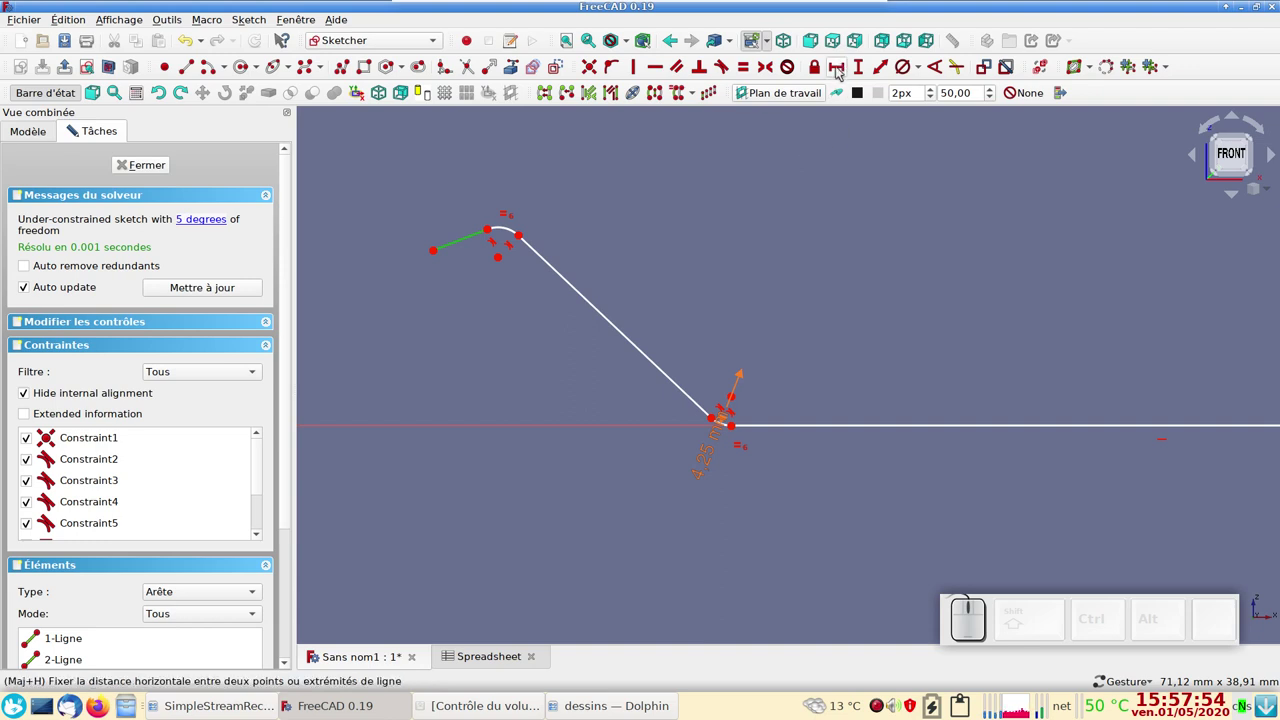
pyautogui.click(880, 69)
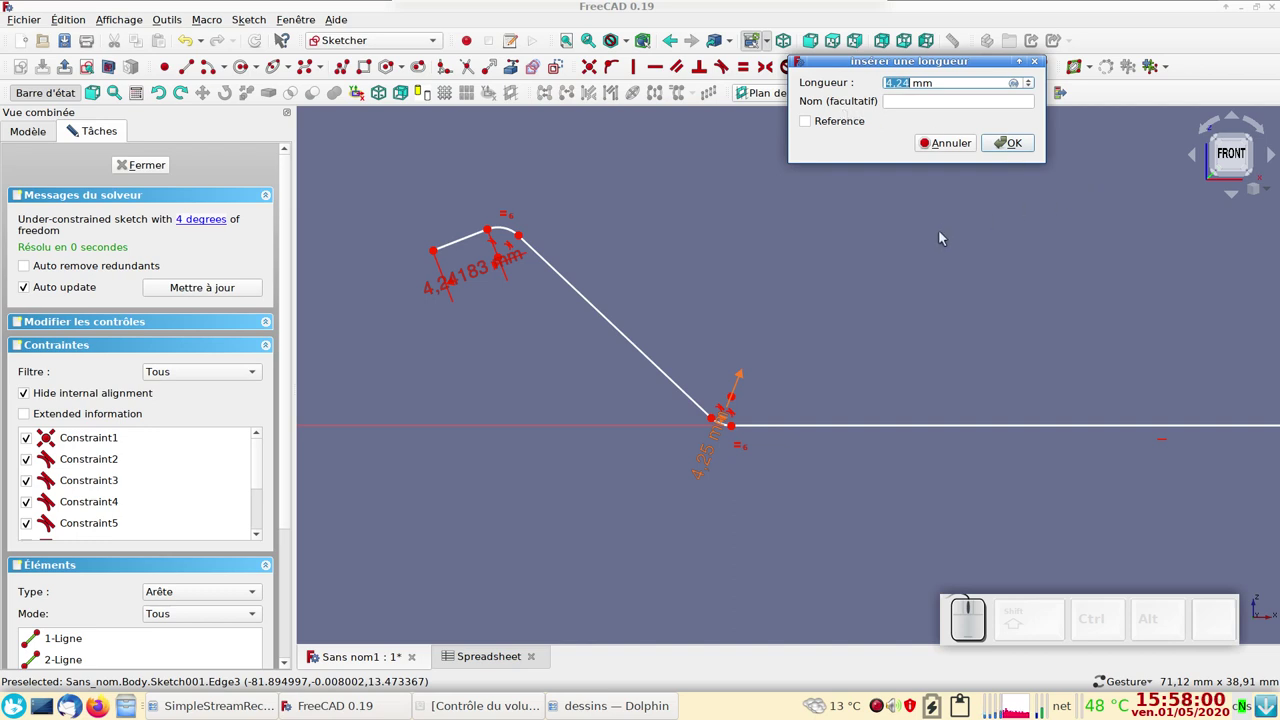
pyautogui.press('KP_1')
pyautogui.press('KP_0')
pyautogui.press('KP_Enter')
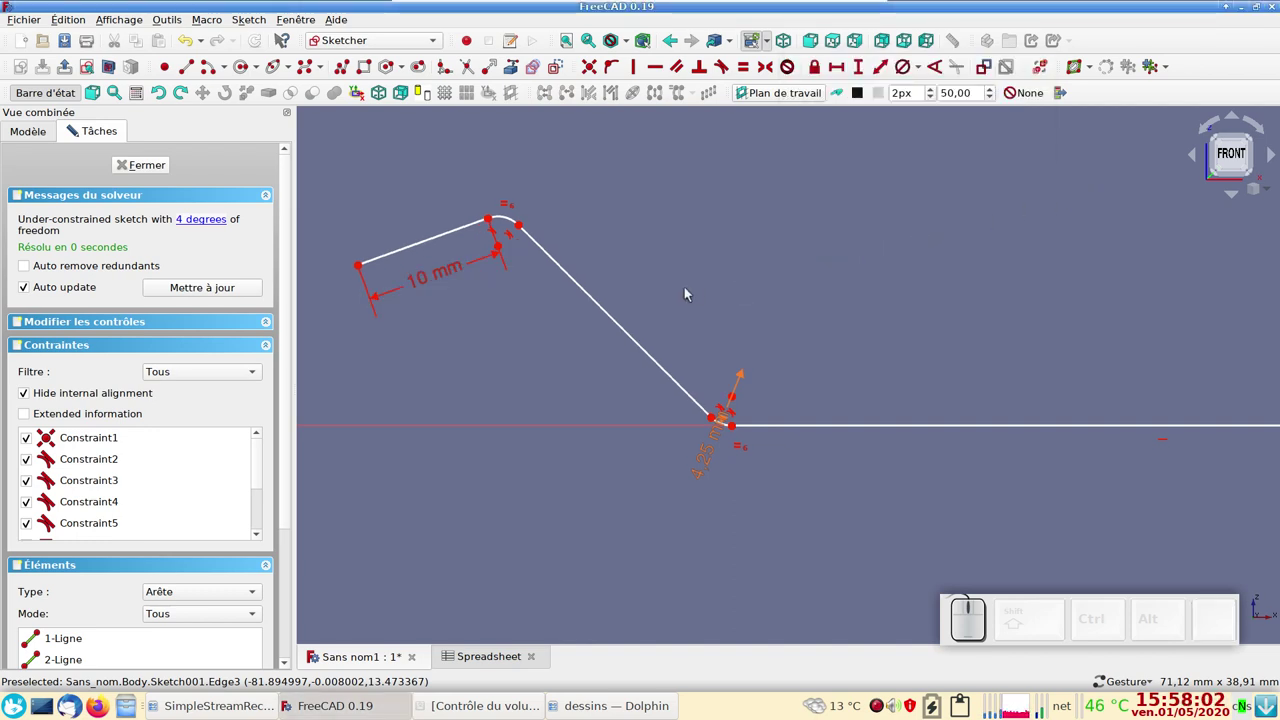
# - Set the horizontal leg to Spreadsheet.long1, giving a 100 mm distance
pyautogui.scroll(-3)
pyautogui.moveTo(843, 277); pyautogui.dragTo(699, 252)
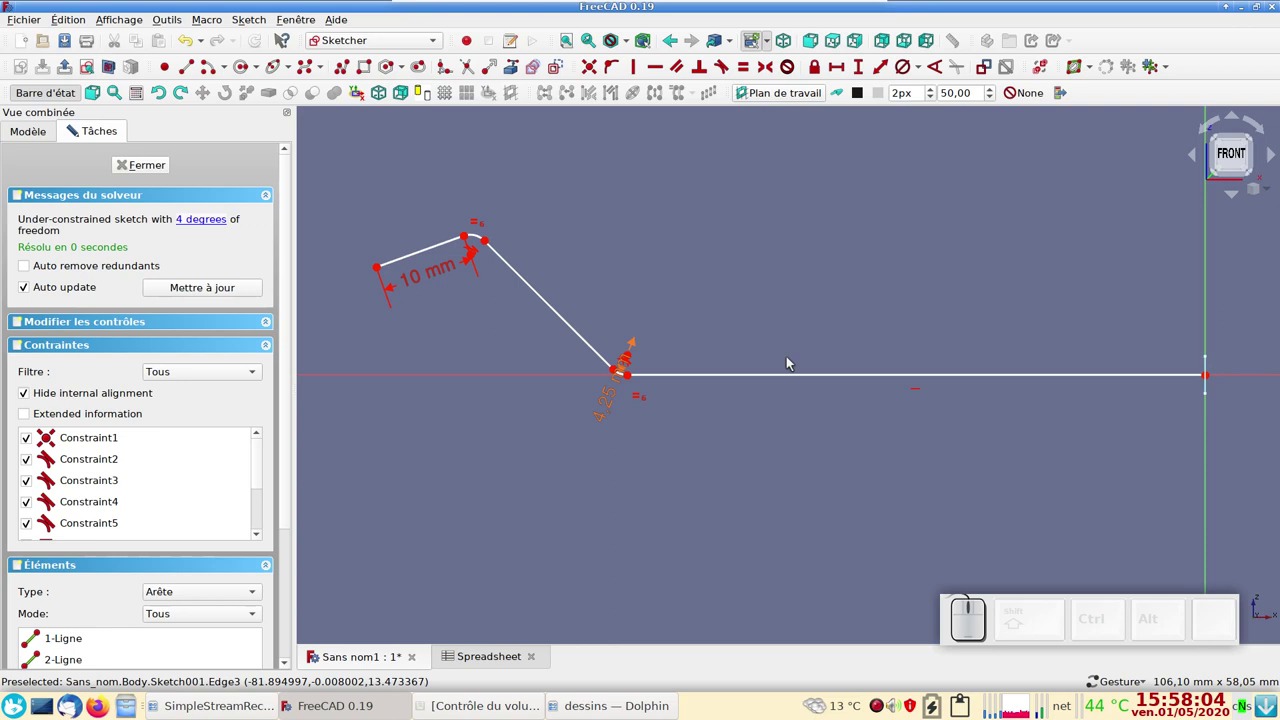
pyautogui.click(803, 379)
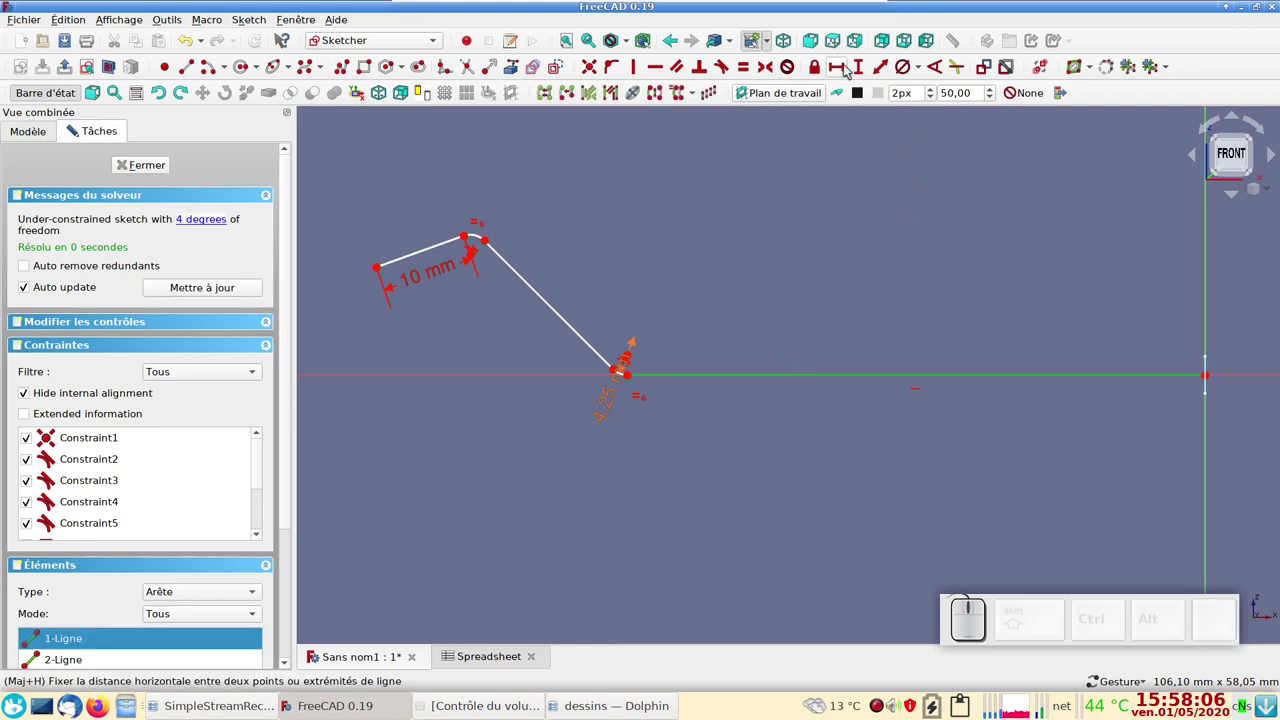
pyautogui.click(846, 69)
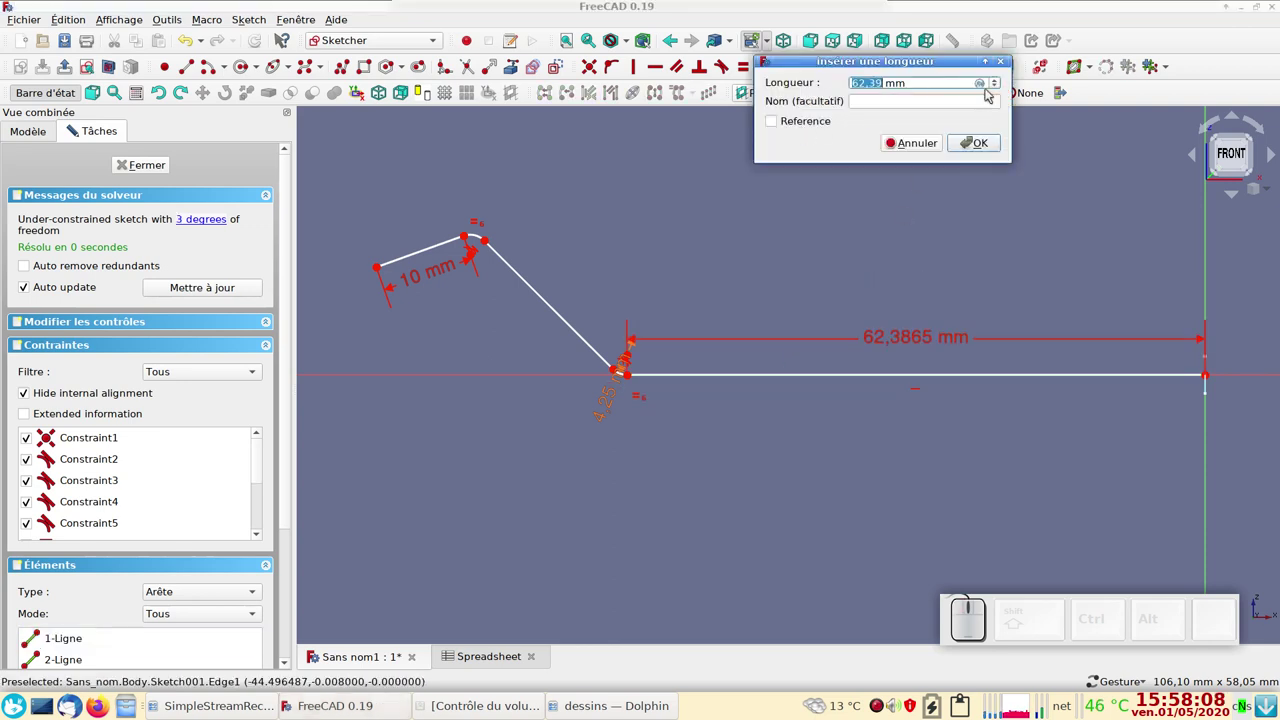
pyautogui.click(984, 86)
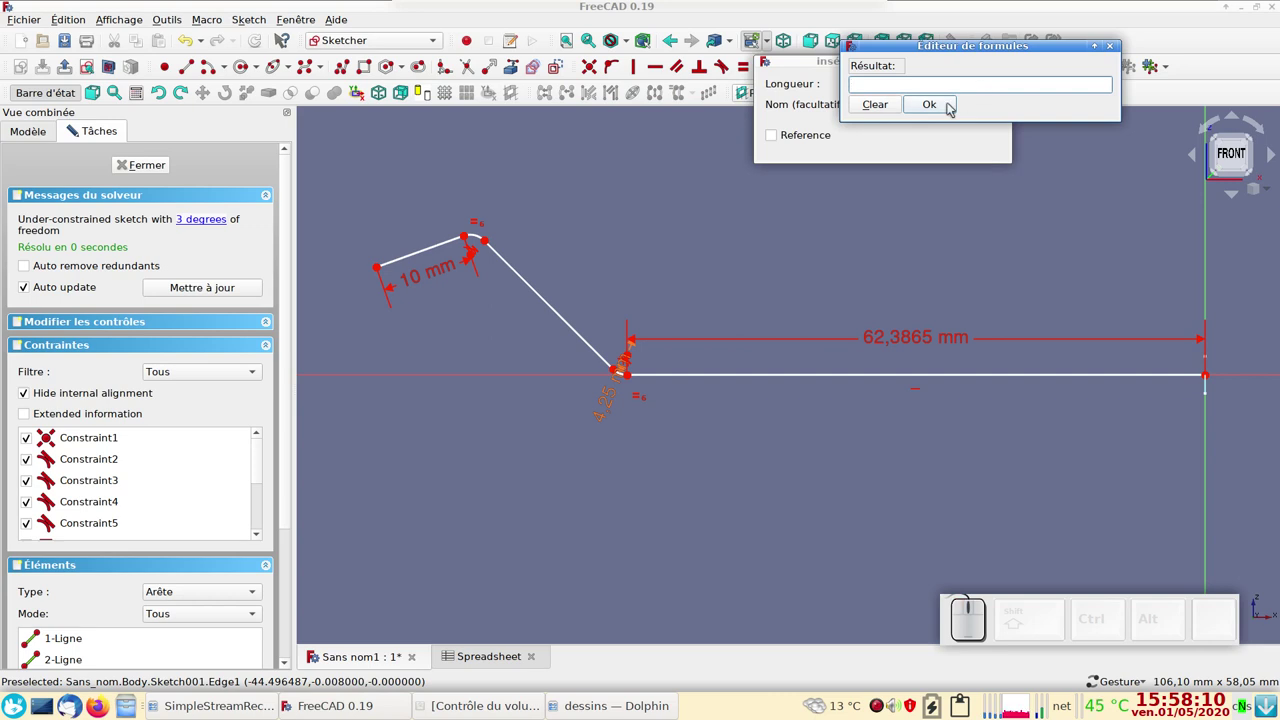
pyautogui.press('s')
pyautogui.click(908, 114)
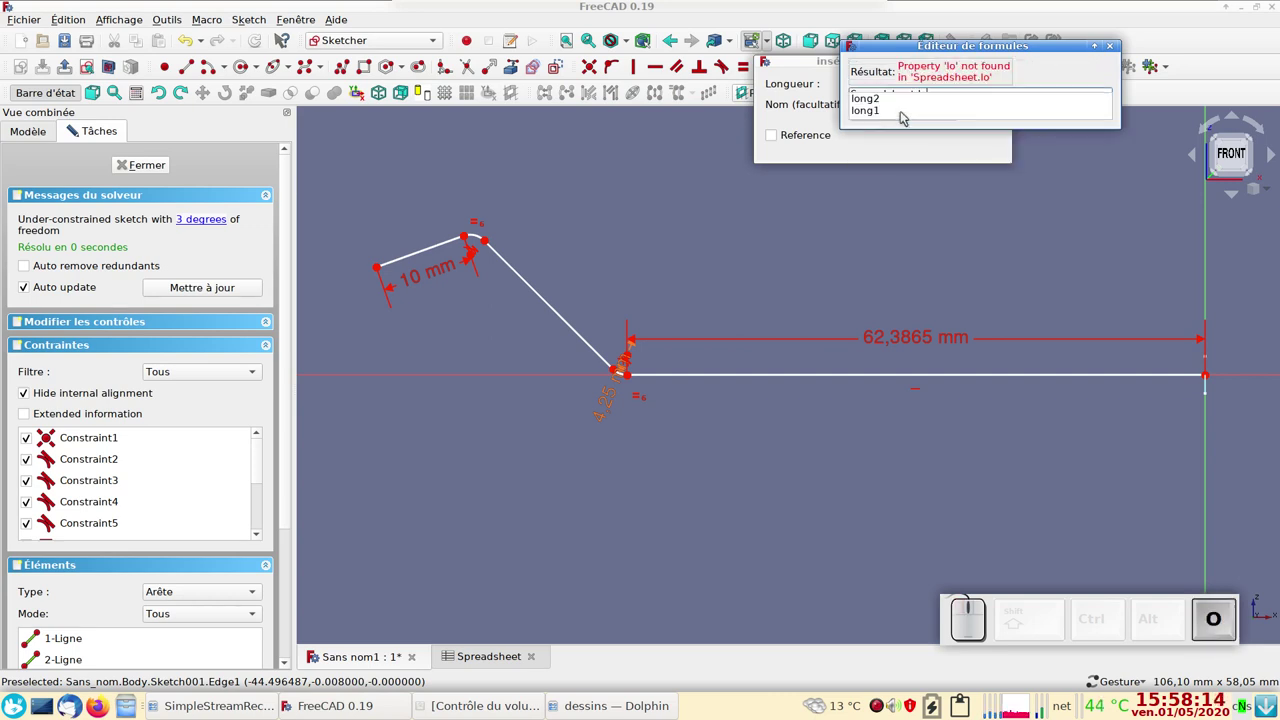
pyautogui.click(893, 112)
pyautogui.click(938, 108)
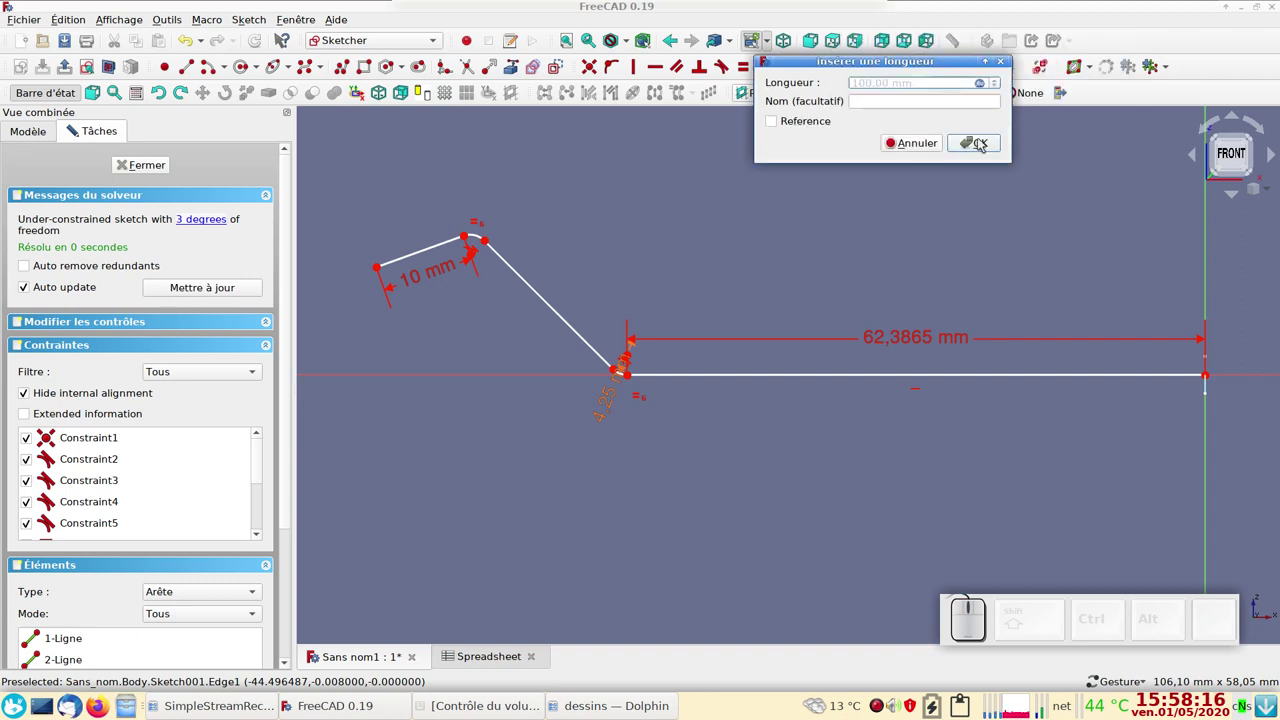
pyautogui.click(985, 144)
# - Drag the flipped end back to restore the profile's intended bend
pyautogui.scroll(-3)
pyautogui.rightClick(821, 212)
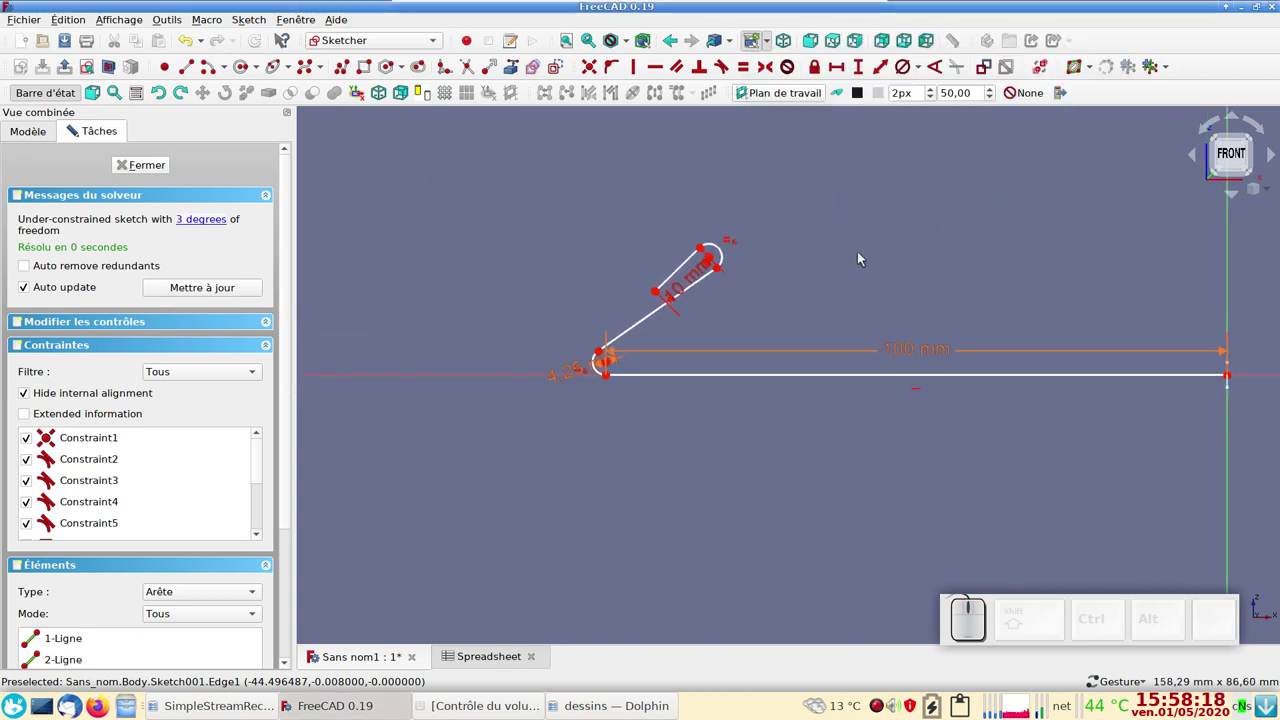
pyautogui.moveTo(728, 274); pyautogui.dragTo(631, 273)
pyautogui.moveTo(616, 278); pyautogui.dragTo(466, 284)
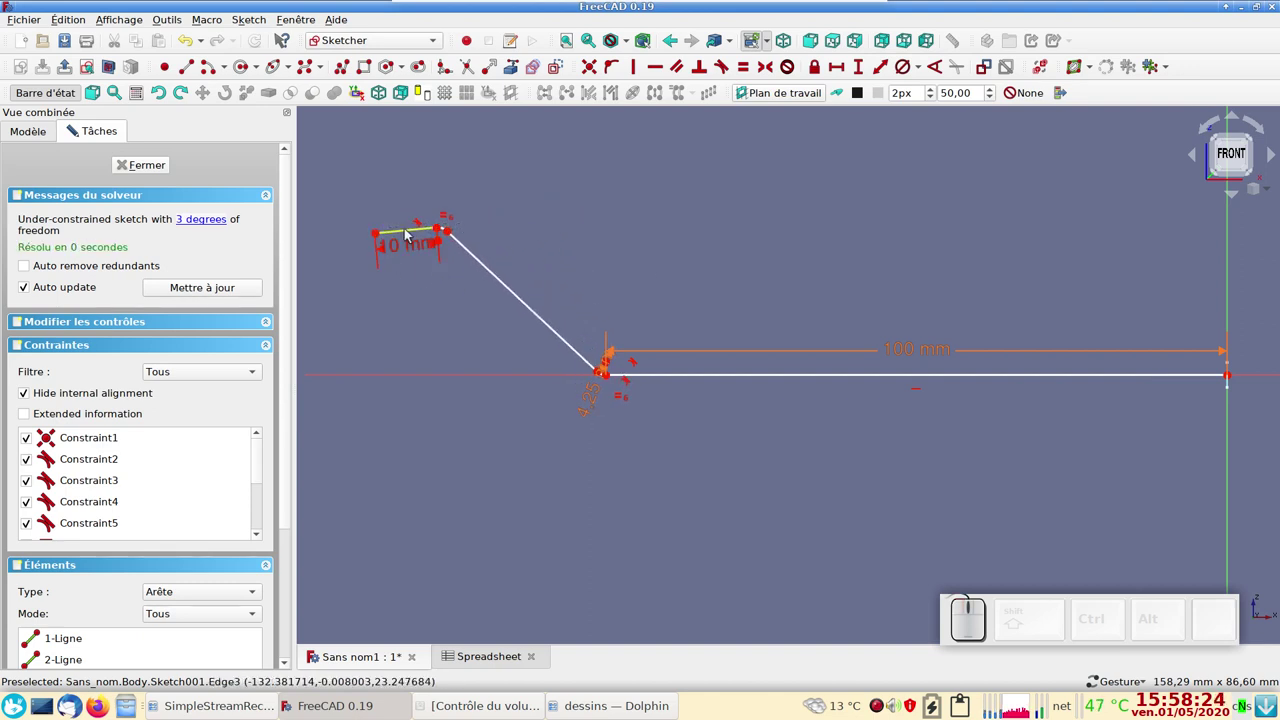
# - Constrain the angle between the short end line and the slanted line to 120°
pyautogui.click(415, 236)
pyautogui.click(485, 262)
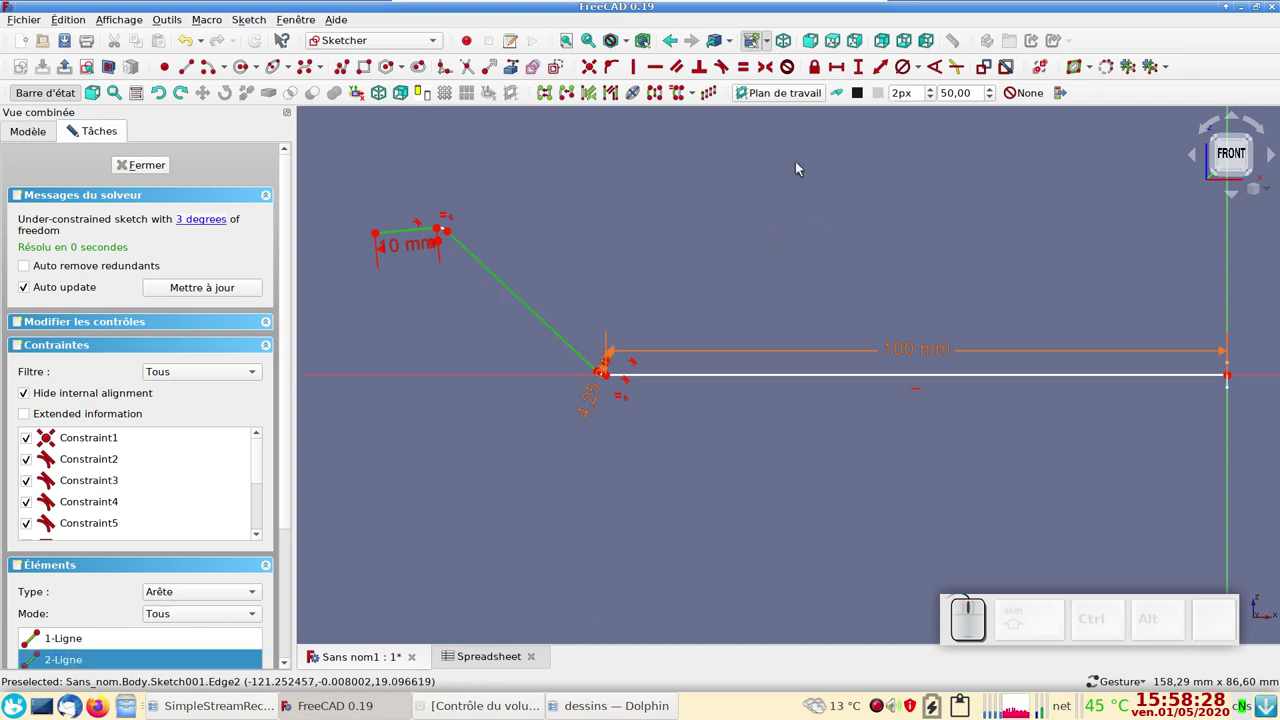
pyautogui.click(936, 71)
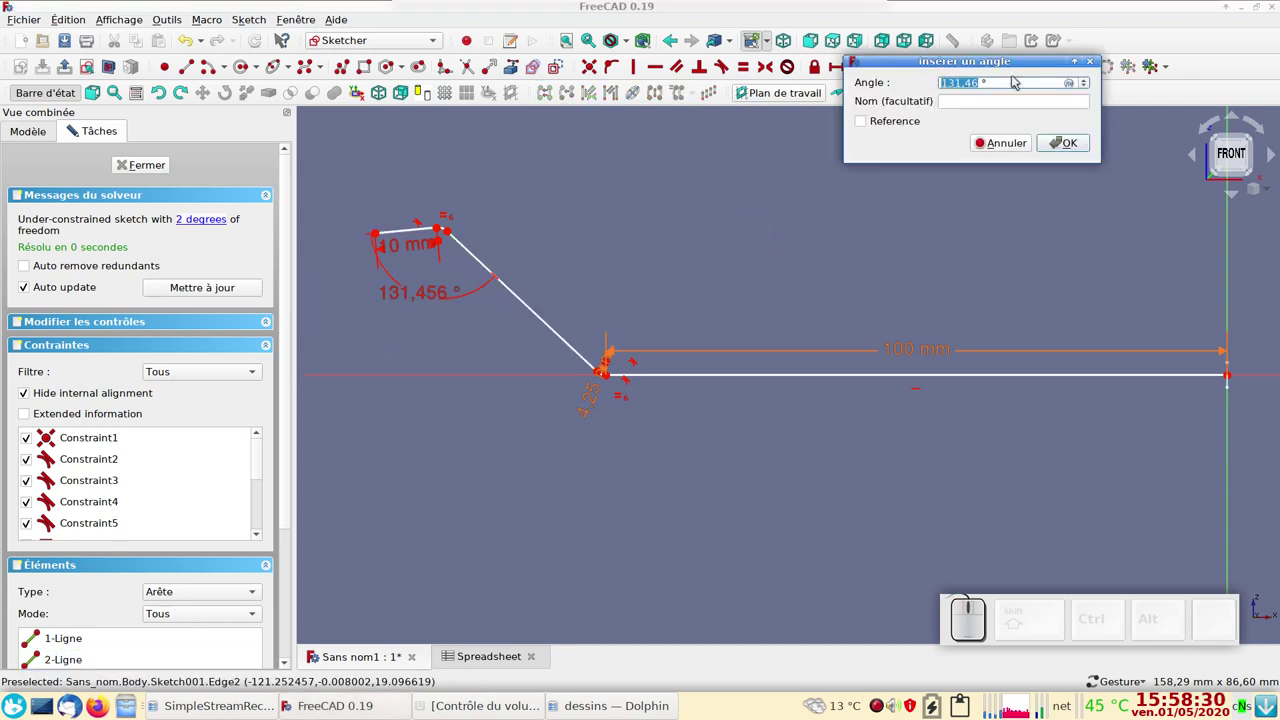
pyautogui.press('KP_1')
pyautogui.press('KP_2')
pyautogui.press('KP_0')
pyautogui.press('KP_Enter')
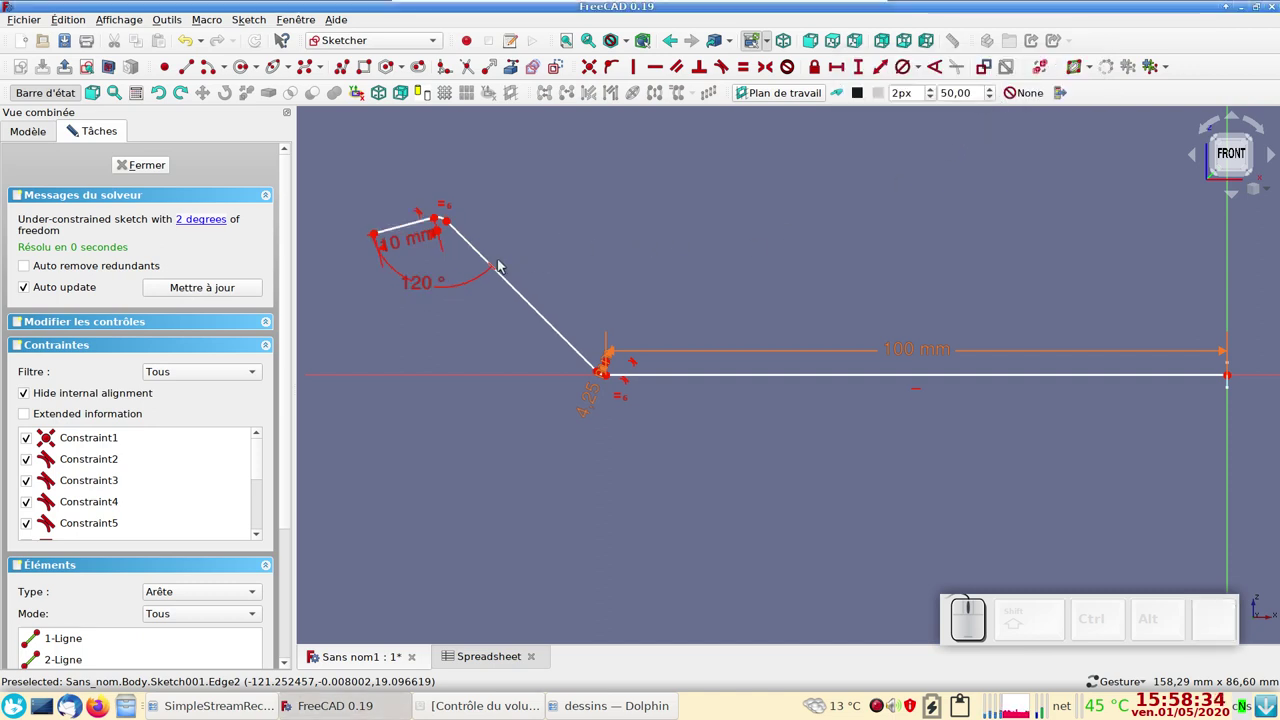
# - Give the slanted segment a 40 mm length driven by a spreadsheet expression
pyautogui.click(512, 284)
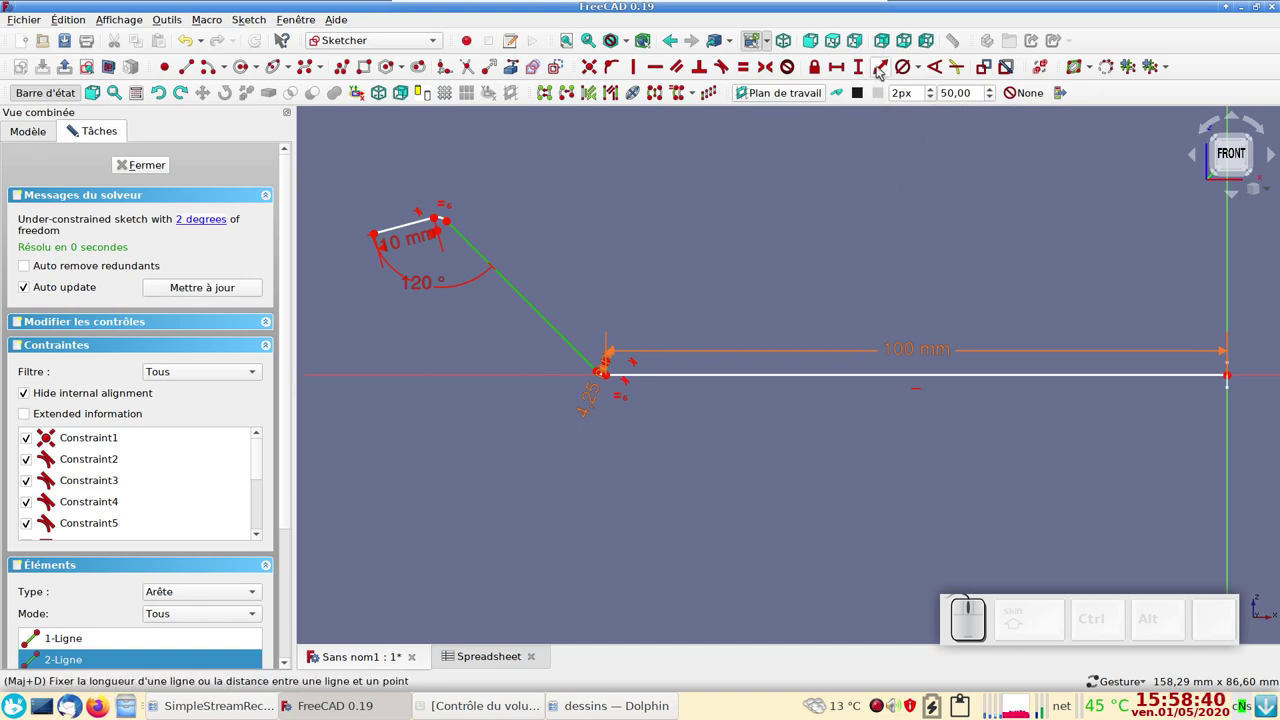
pyautogui.click(882, 71)
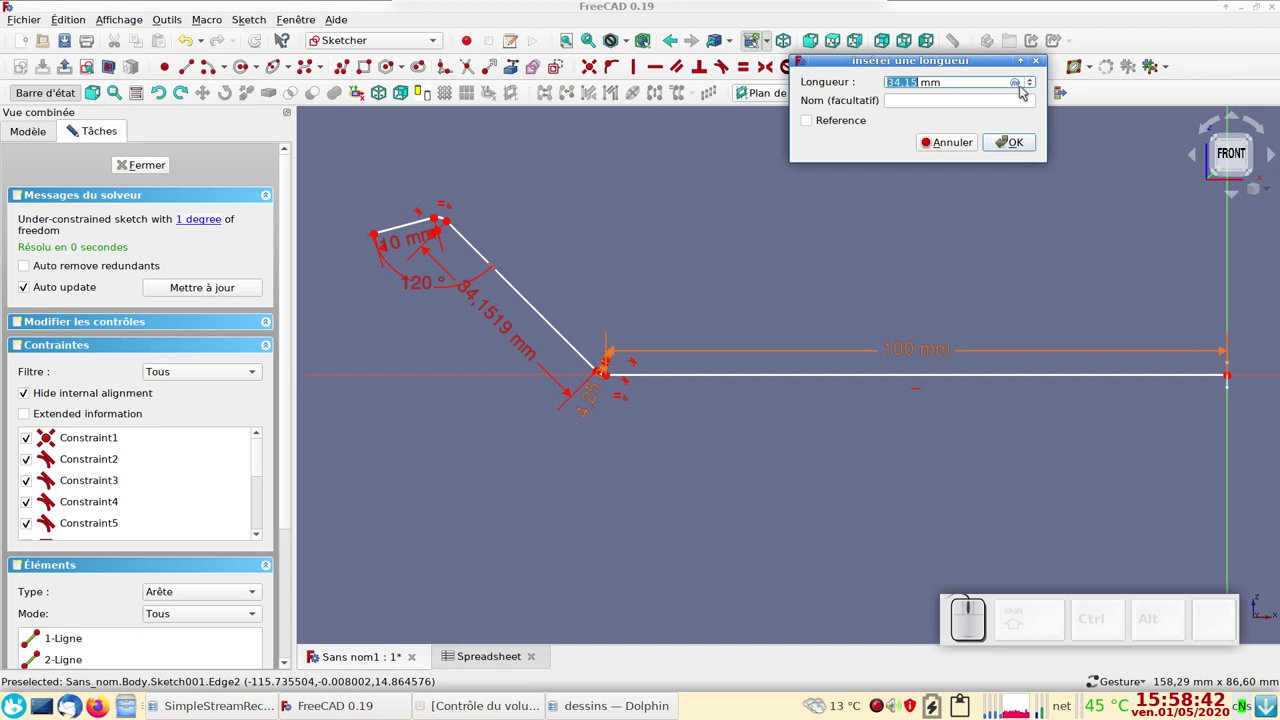
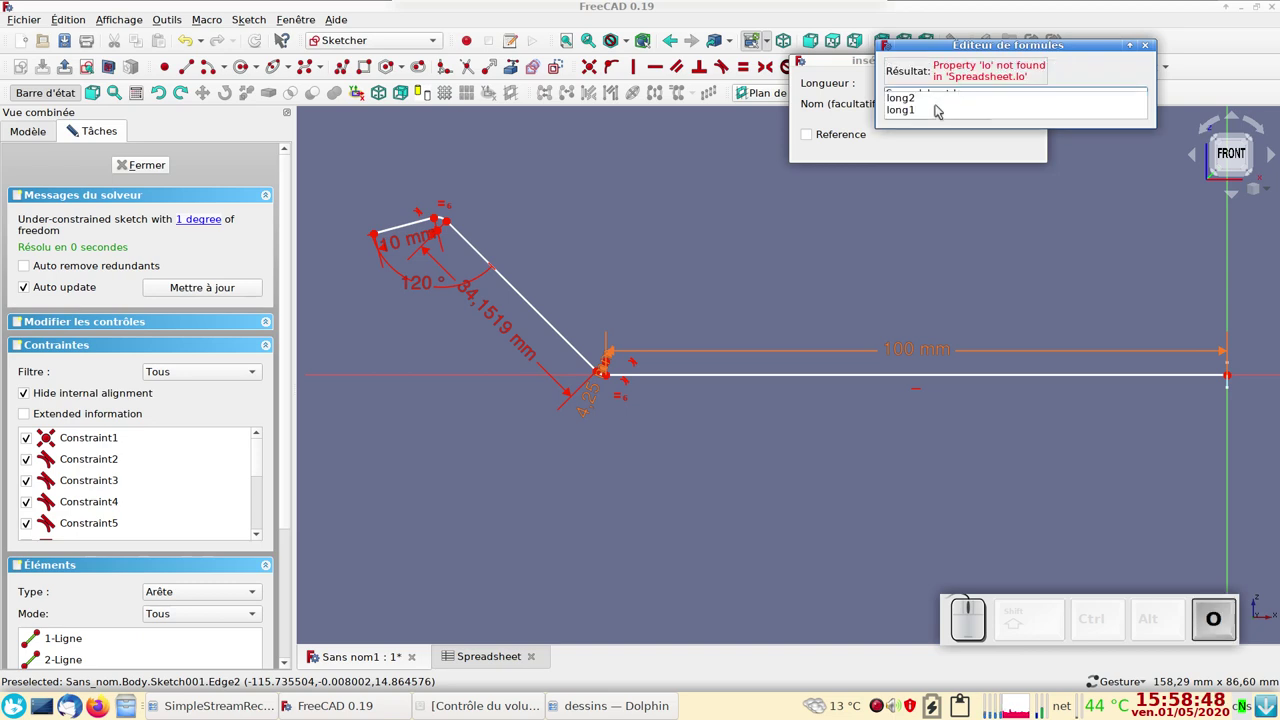
pyautogui.click(928, 103)
pyautogui.click(972, 111)
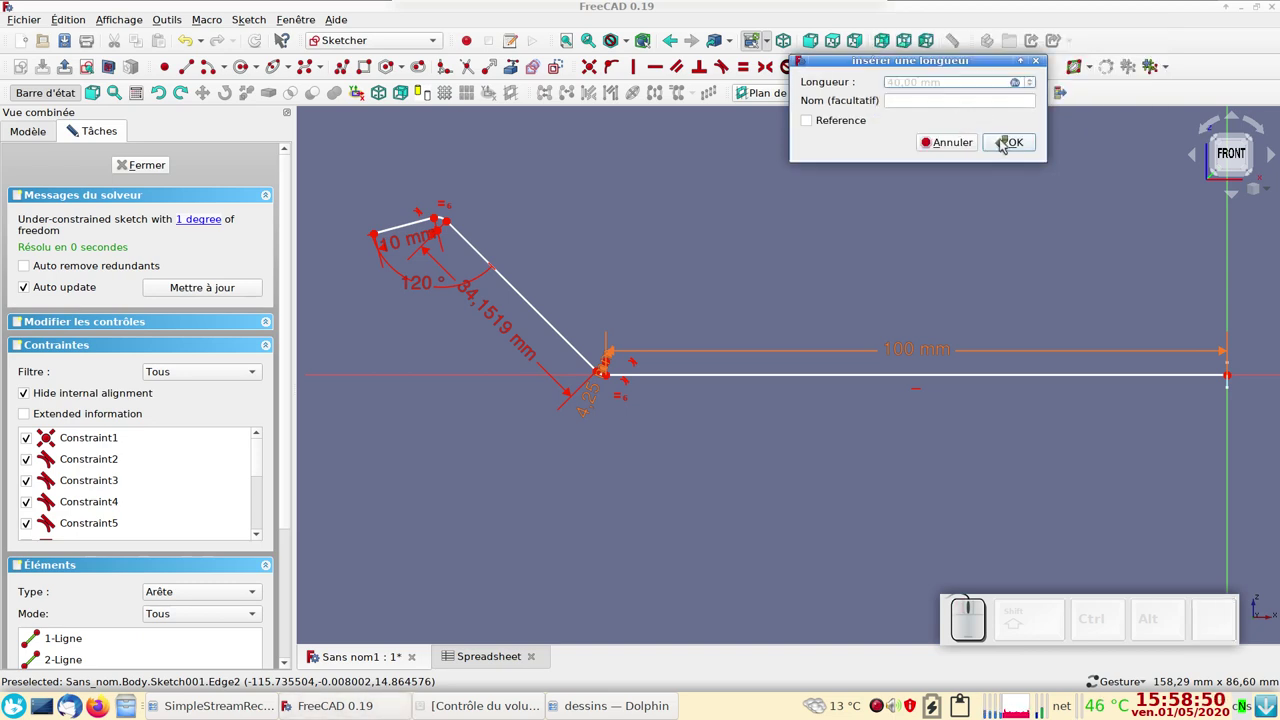
pyautogui.click(1022, 144)
pyautogui.scroll(-3)
pyautogui.moveTo(882, 201); pyautogui.dragTo(829, 185)
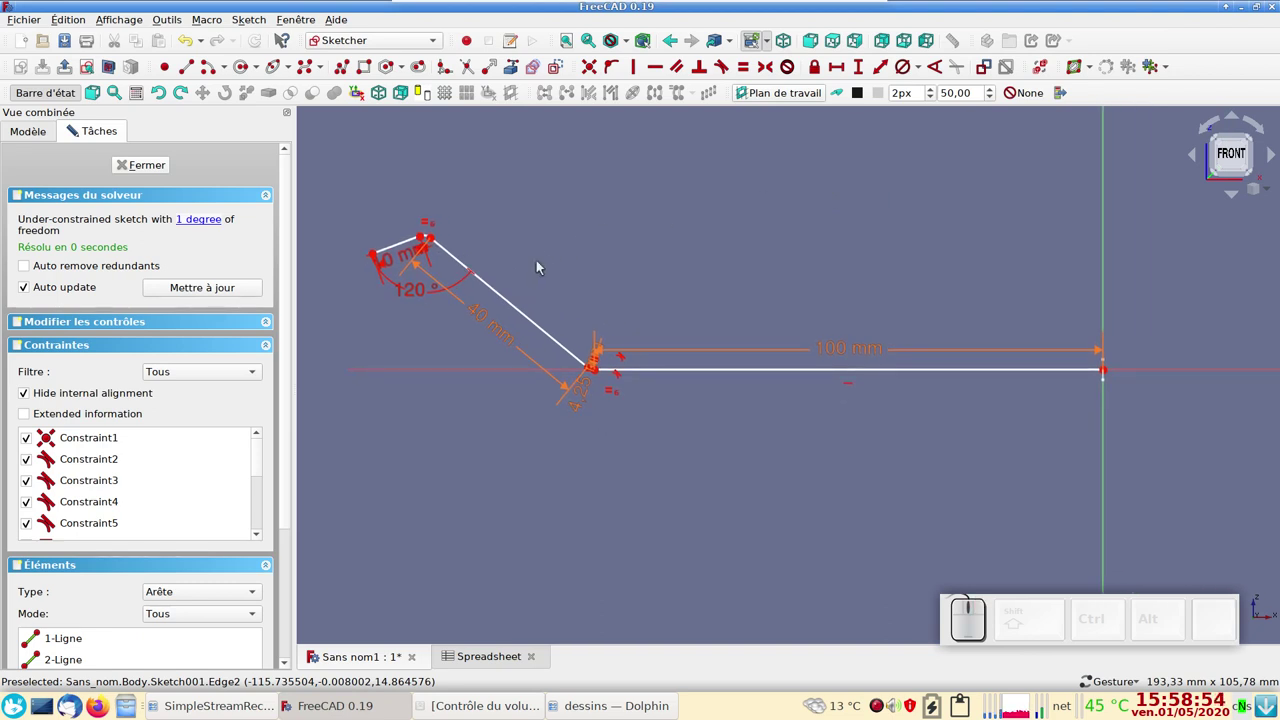
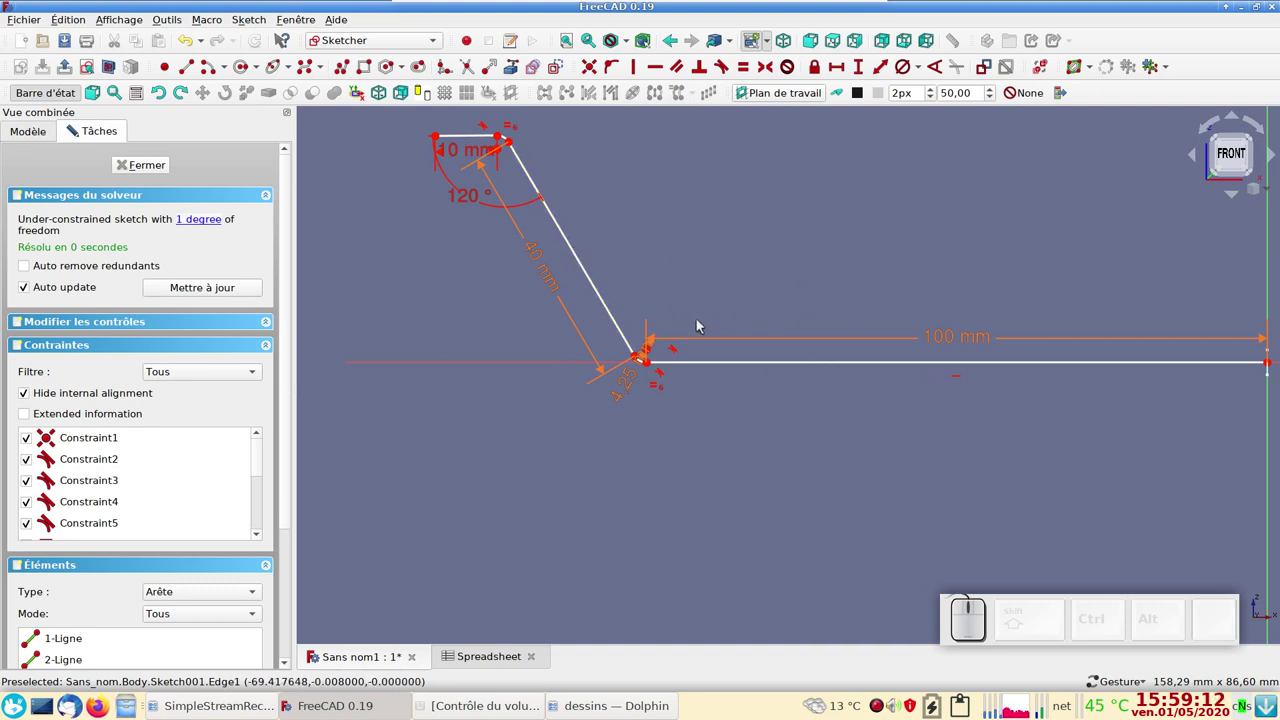
# - Add a construction line at the bend point and delete the redundant constraint the solver reports
pyautogui.scroll(3)
pyautogui.moveTo(696, 314); pyautogui.dragTo(808, 324)
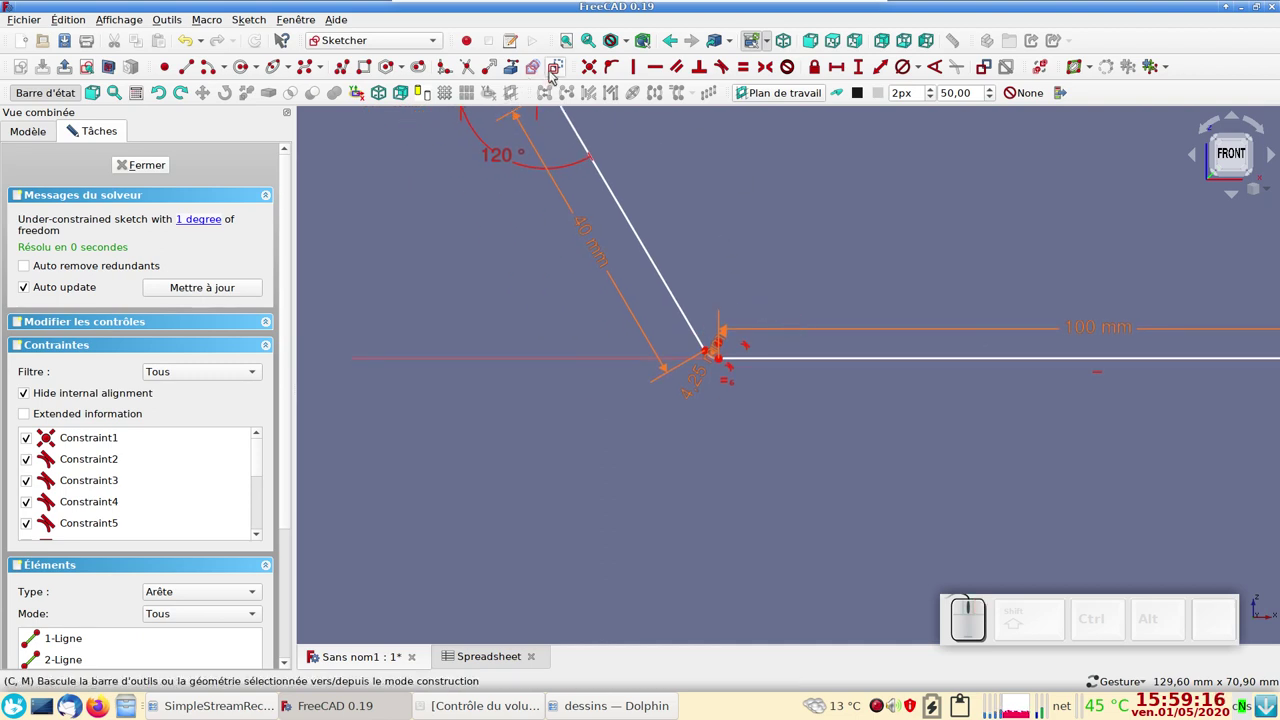
pyautogui.click(557, 70)
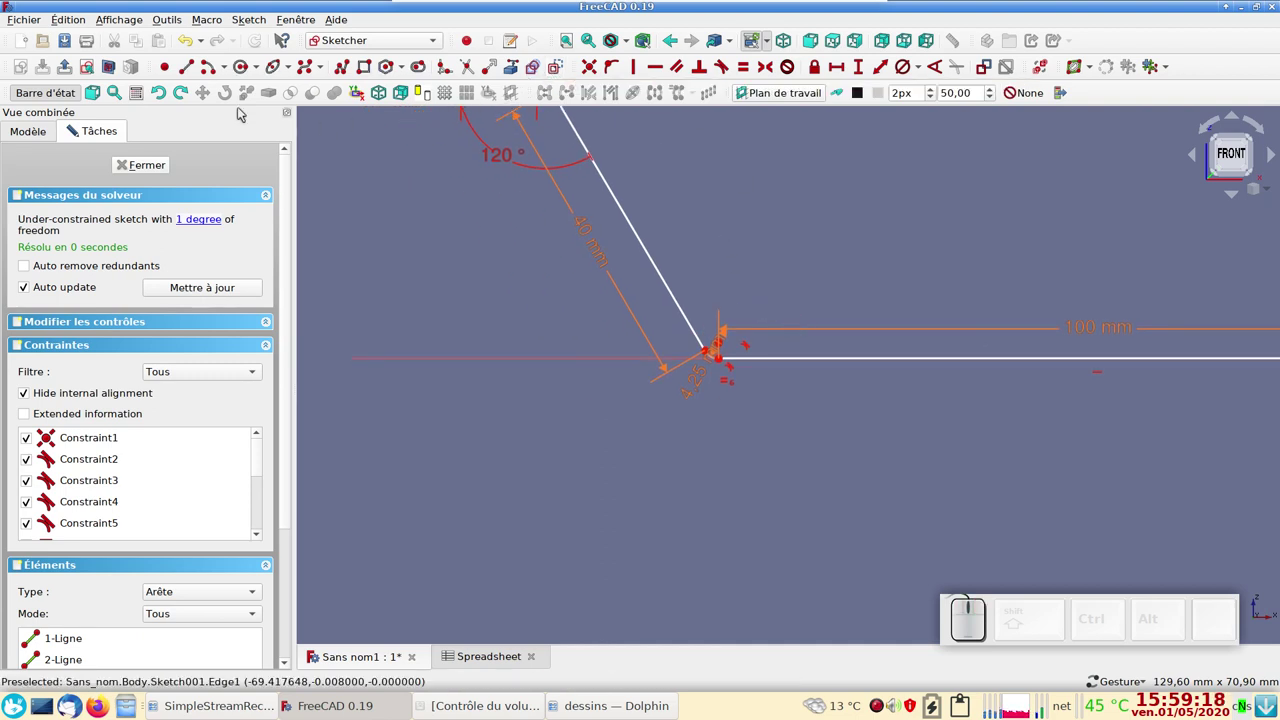
pyautogui.click(194, 66)
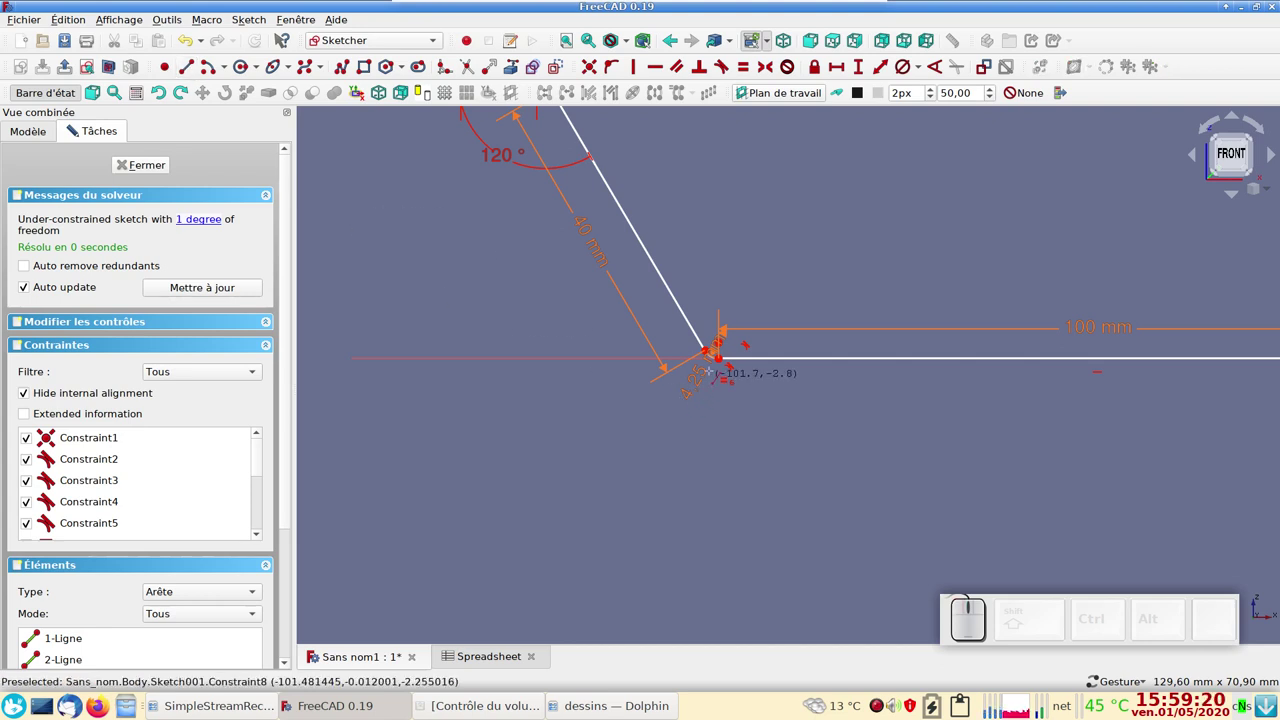
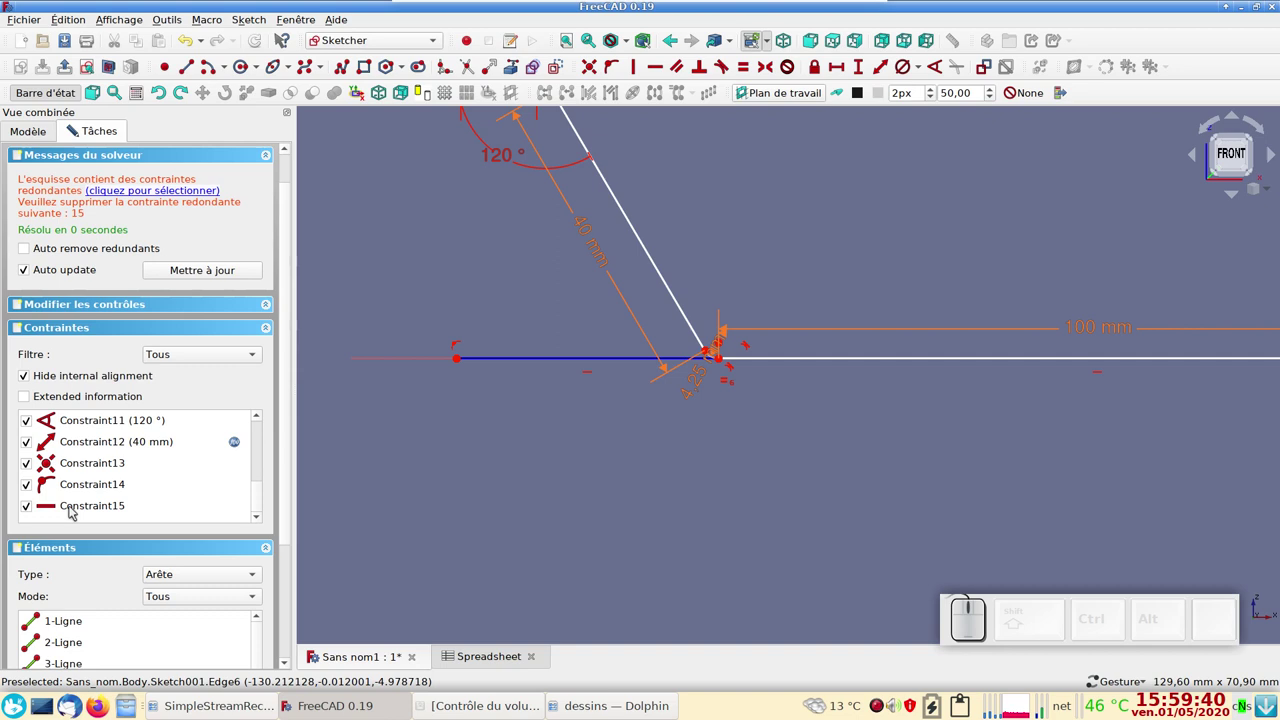
pyautogui.click(74, 508)
pyautogui.press('Delete')
pyautogui.scroll(3)
pyautogui.scroll(-3)
pyautogui.moveTo(515, 436); pyautogui.dragTo(531, 452)
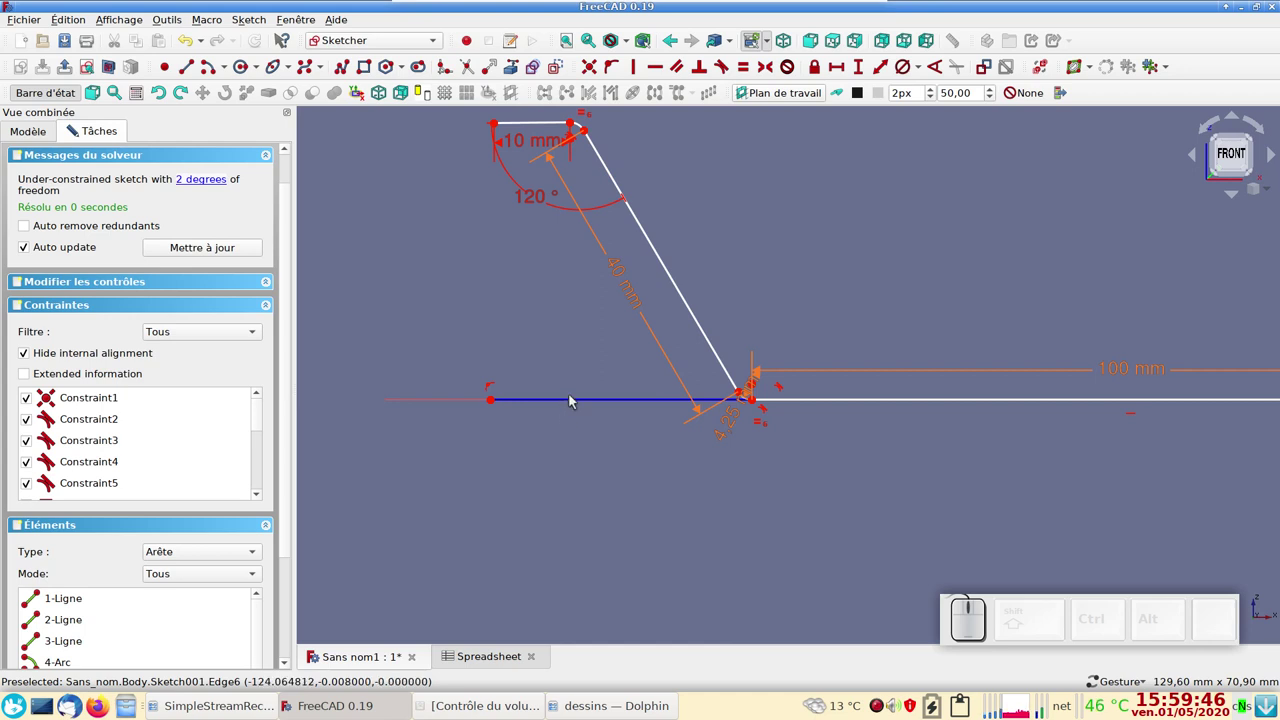
# - Constrain the construction line's length to 35 mm
pyautogui.click(581, 403)
pyautogui.click(841, 69)
pyautogui.press('KP_3')
pyautogui.press('KP_5')
pyautogui.press('KP_Enter')
pyautogui.scroll(-3)
# - Set a 30° angle between construction line and slant, fully constraining the sketch, and tidy the dimensions
pyautogui.click(636, 402)
pyautogui.click(718, 329)
pyautogui.click(941, 70)
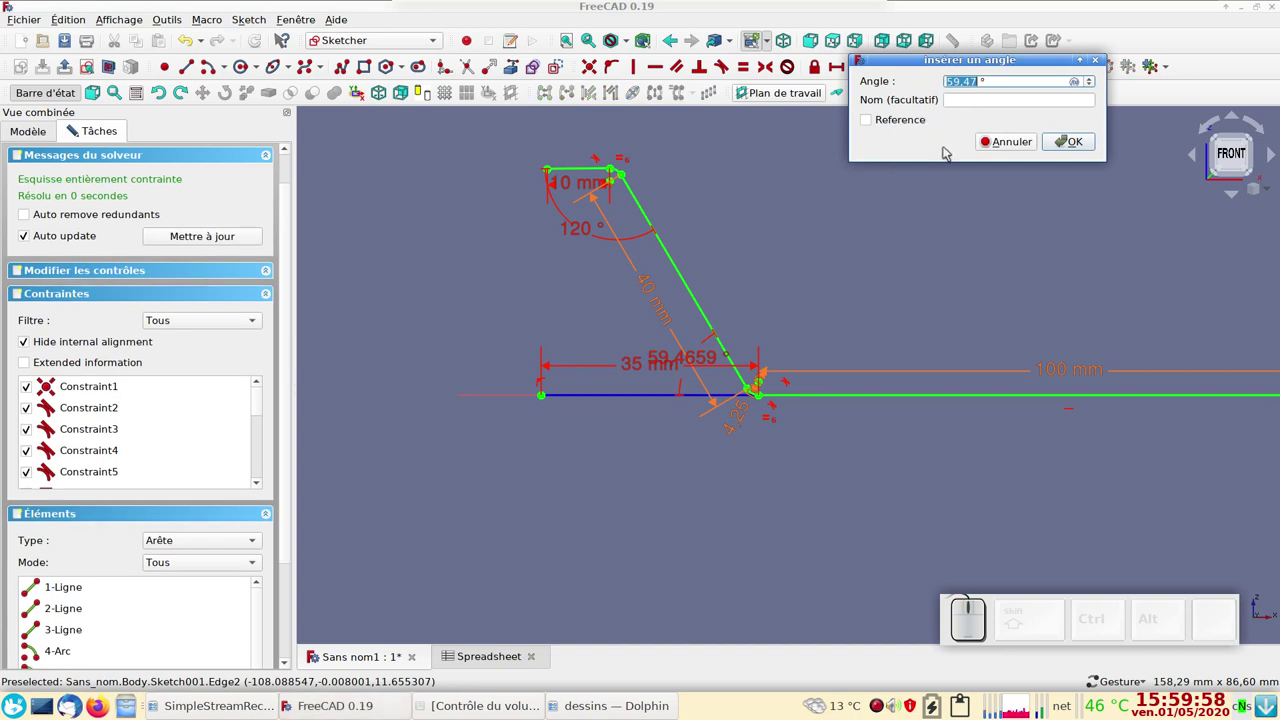
pyautogui.press('KP_3')
pyautogui.press('KP_0')
pyautogui.press('KP_Enter')
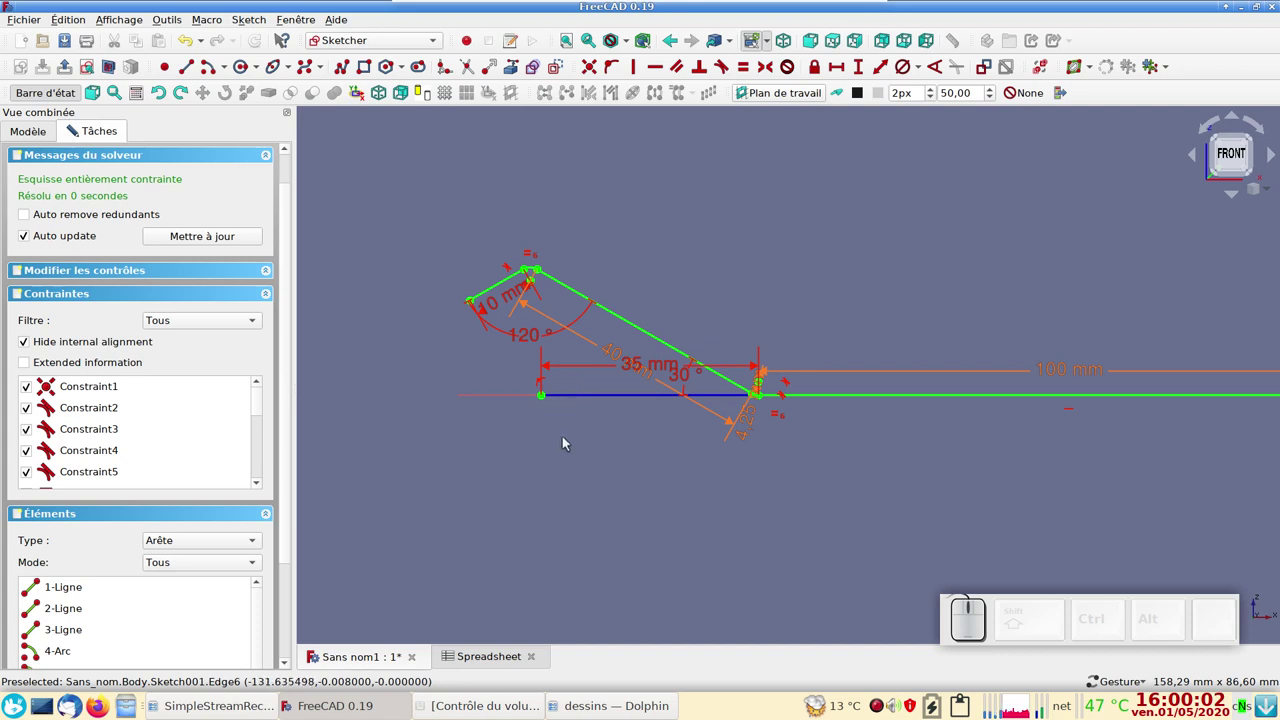
pyautogui.moveTo(631, 365); pyautogui.dragTo(633, 477)
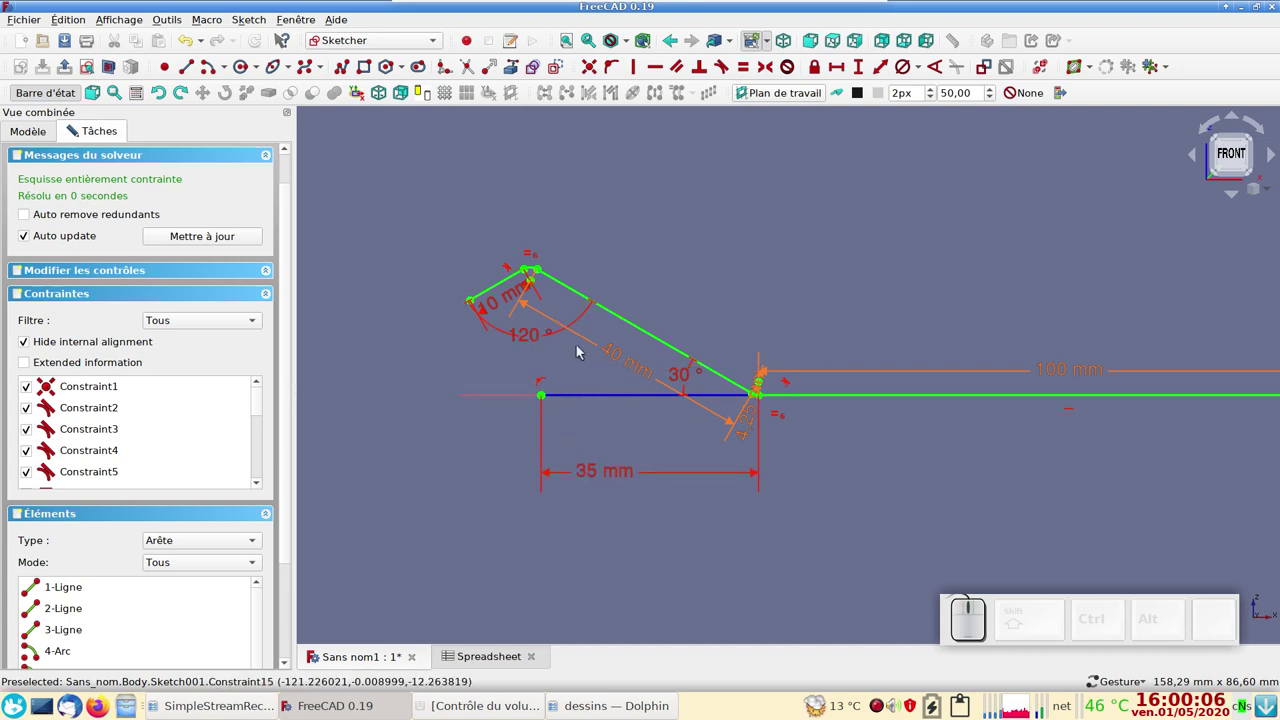
pyautogui.moveTo(533, 337); pyautogui.dragTo(557, 346)
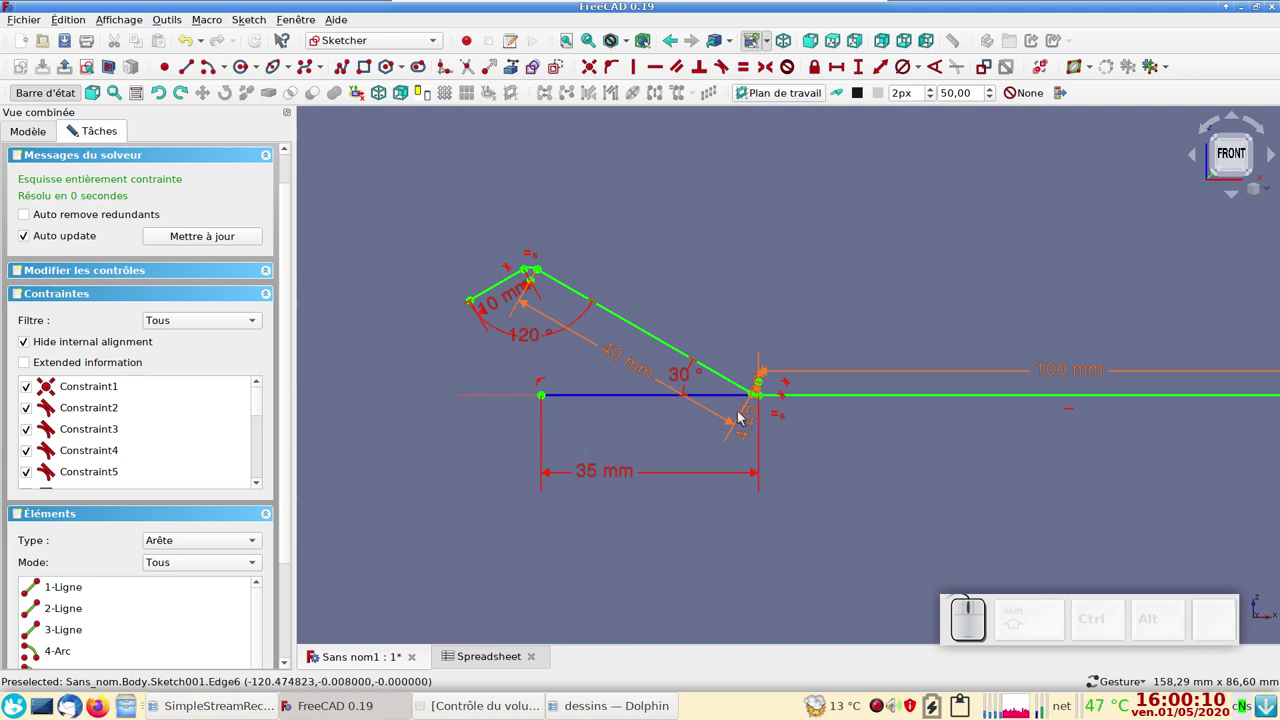
pyautogui.moveTo(752, 424); pyautogui.dragTo(838, 453)
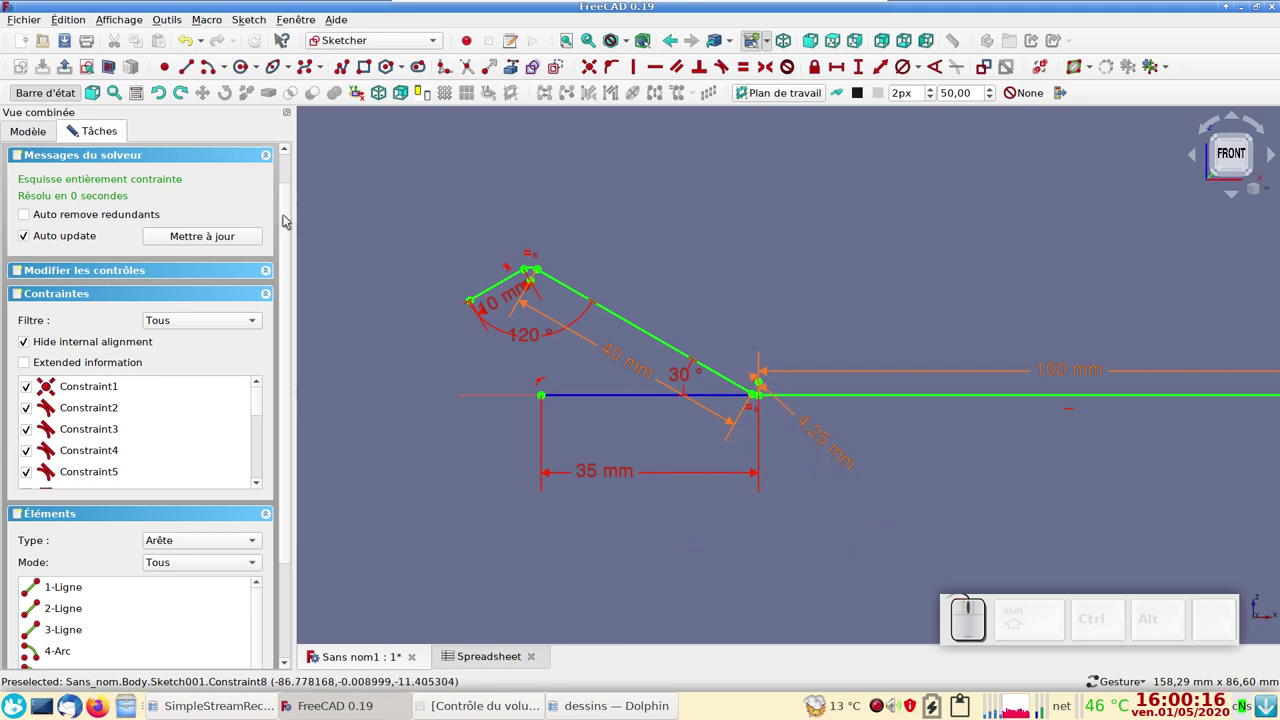
pyautogui.moveTo(289, 218); pyautogui.dragTo(155, 150)
# - Close the path sketch and select the rectangle profile Sketch for sweeping
pyautogui.click(155, 172)
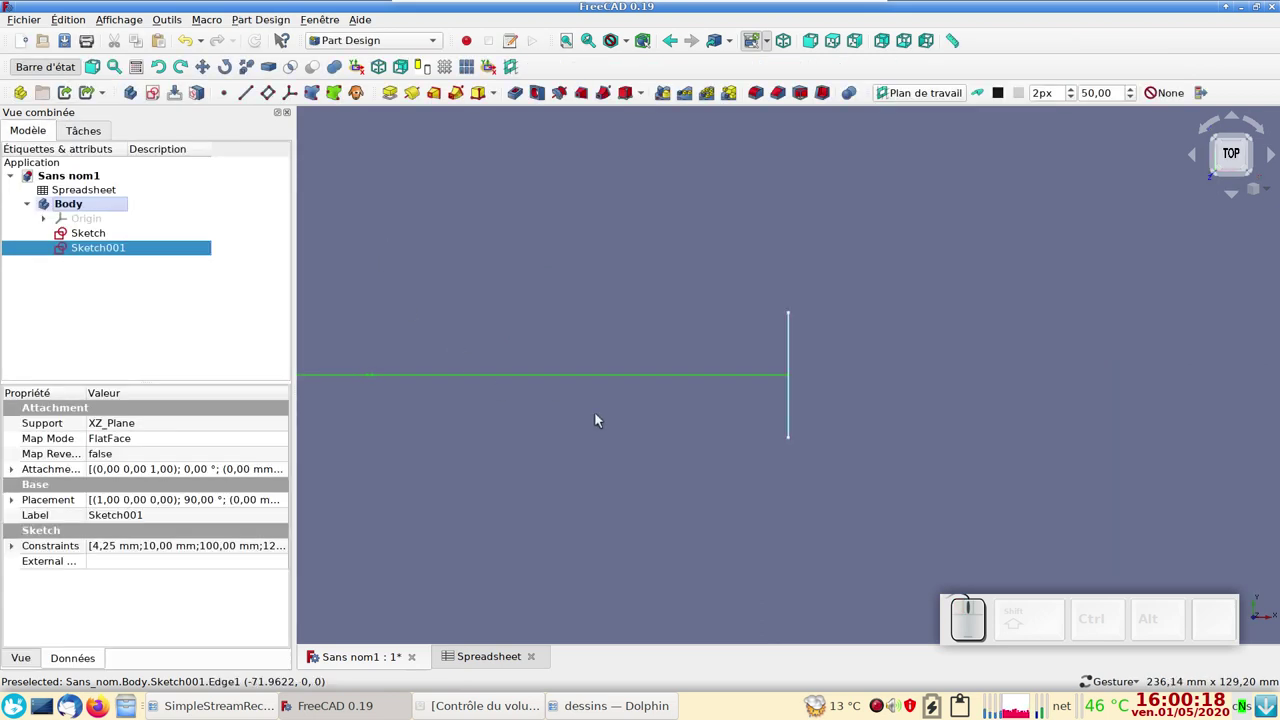
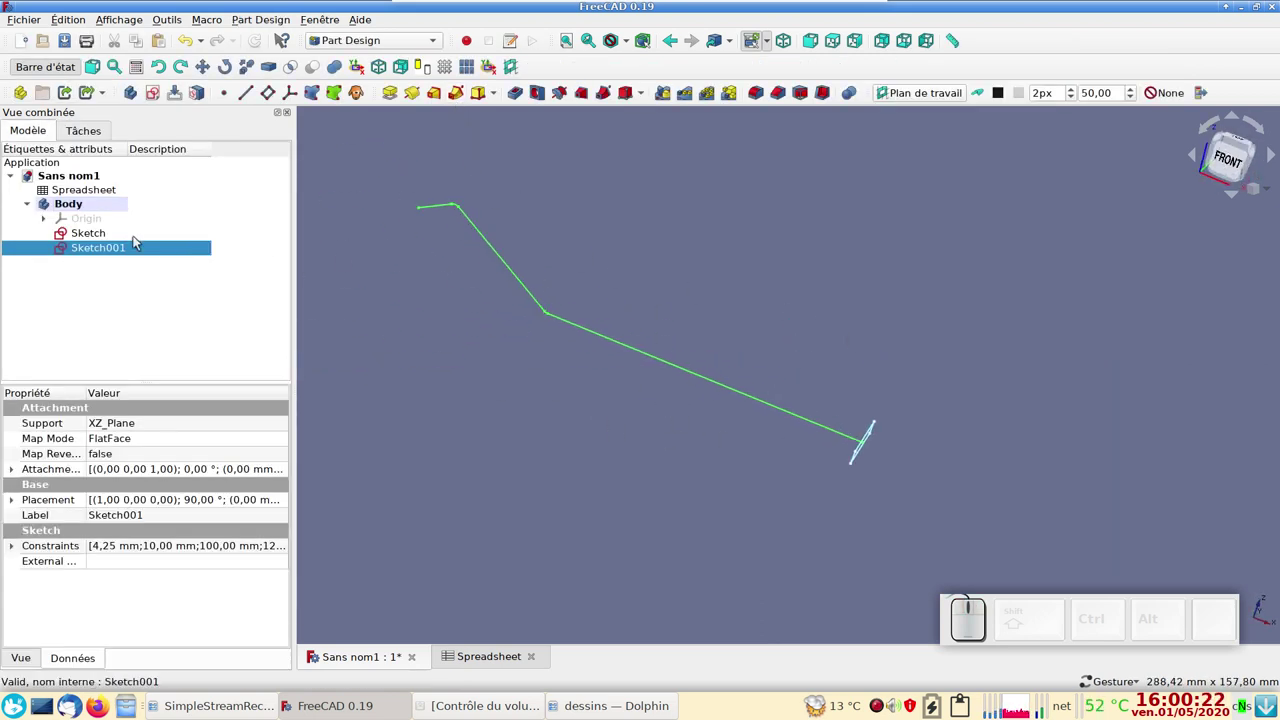
pyautogui.click(123, 235)
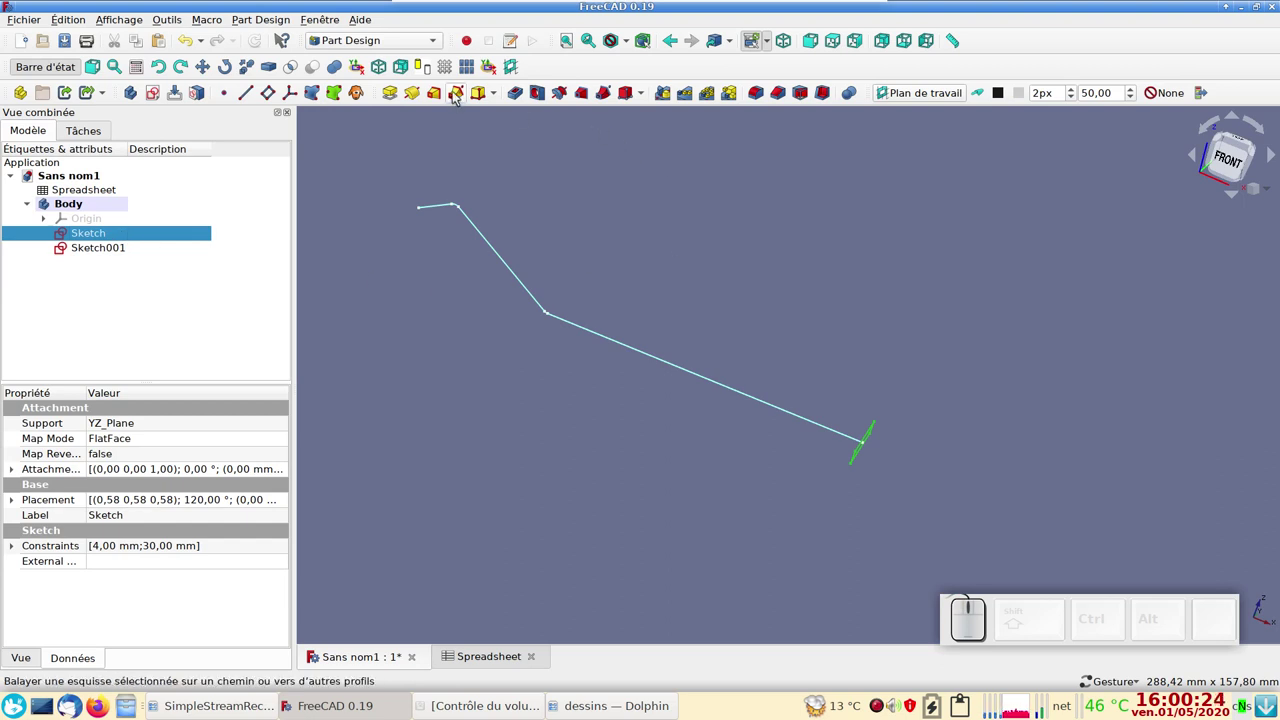
# - Start an Additive Pipe on the profile and pick Sketch001 as its sweep path
pyautogui.click(458, 95)
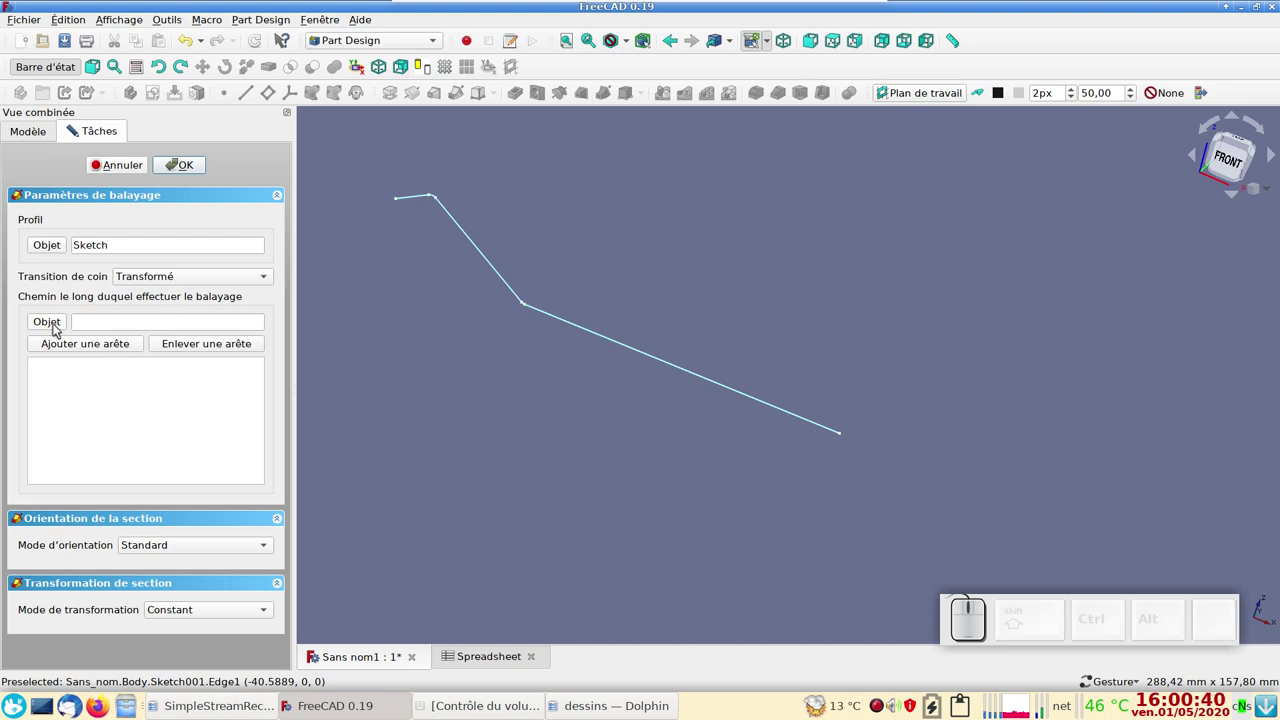
pyautogui.click(58, 328)
pyautogui.click(608, 338)
pyautogui.moveTo(670, 510); pyautogui.dragTo(643, 460)
pyautogui.scroll(3)
pyautogui.rightClick(615, 454)
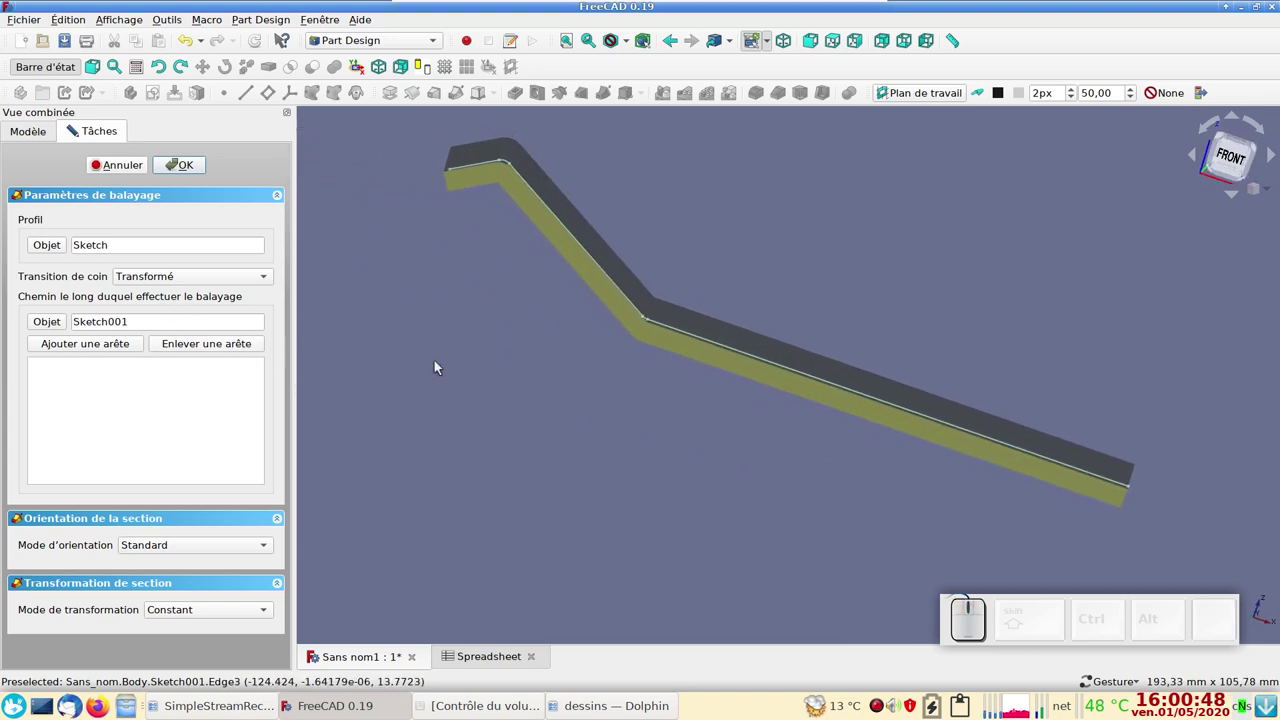
# - Confirm the sweep to create the AdditivePipe bent strip and inspect it
pyautogui.click(190, 166)
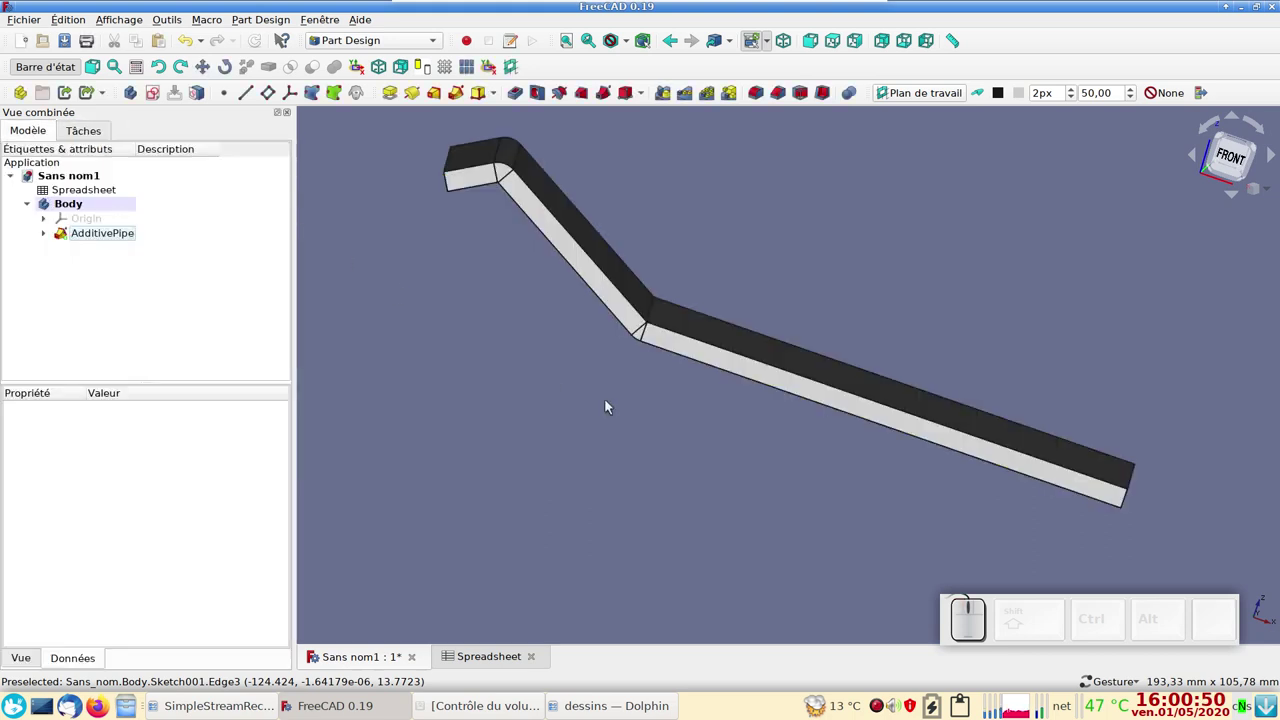
pyautogui.moveTo(841, 486); pyautogui.dragTo(625, 453)
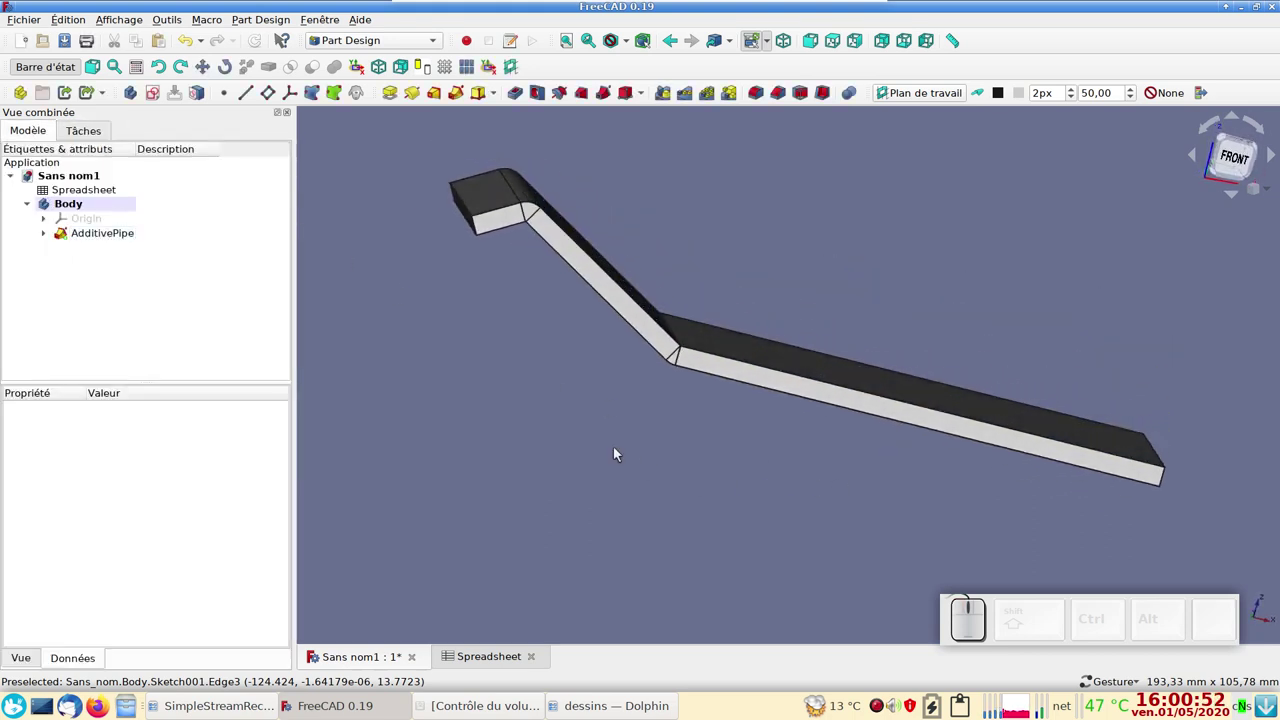
pyautogui.scroll(3)
pyautogui.scroll(-3)
pyautogui.moveTo(625, 384); pyautogui.dragTo(638, 441)
pyautogui.scroll(3)
pyautogui.rightClick(652, 425)
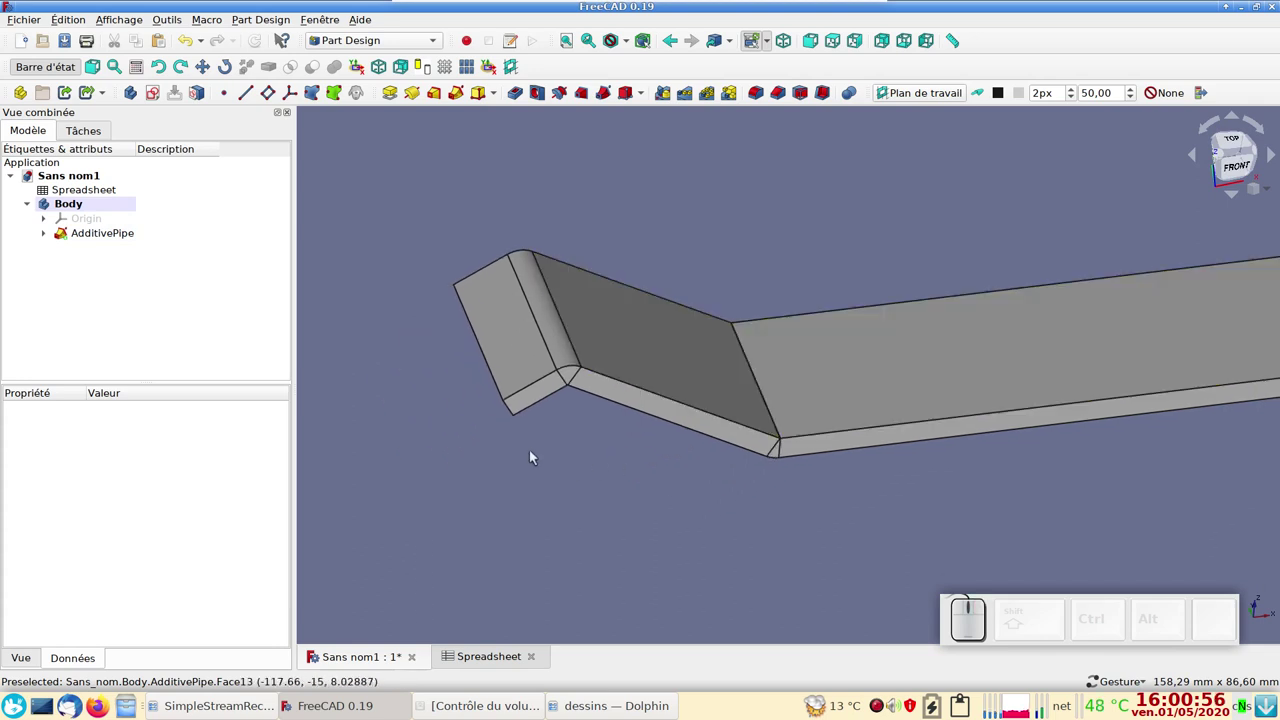
pyautogui.scroll(-3)
# - Start a new sketch on the strip's long flat top face
pyautogui.click(829, 498)
pyautogui.click(832, 384)
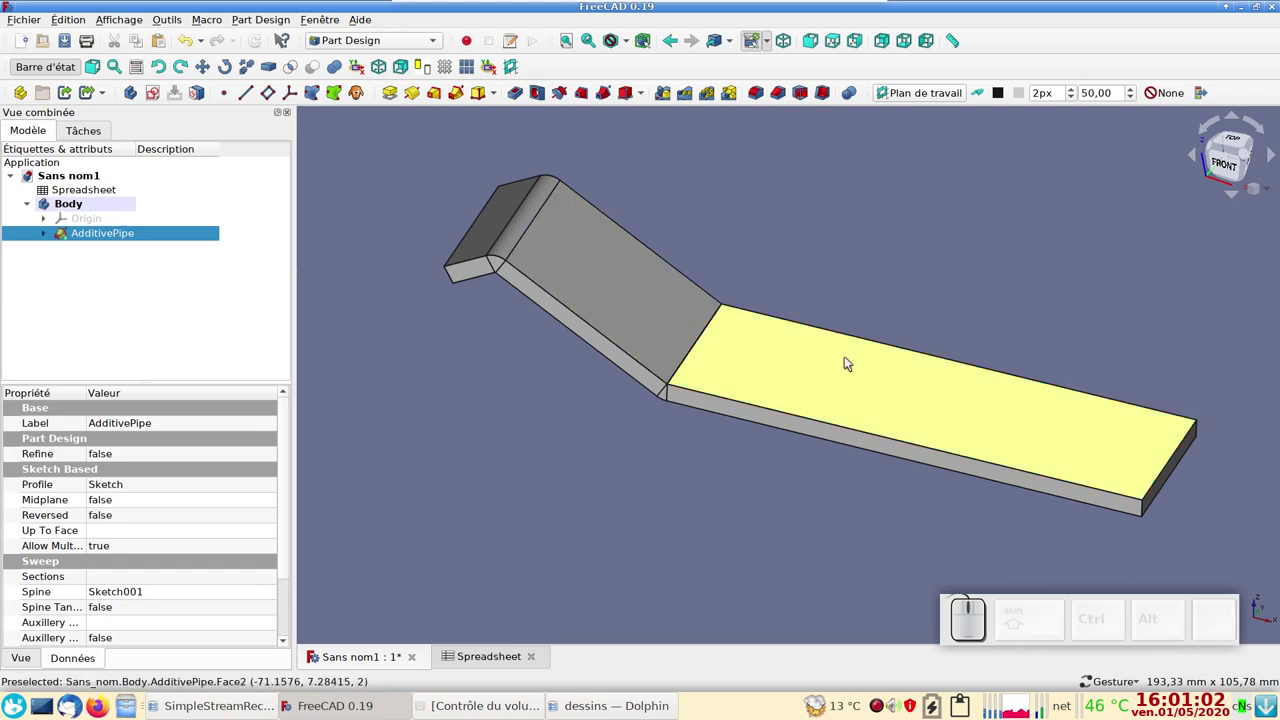
pyautogui.click(159, 97)
# - Draw two circles centred on the vertical axis and make them equal under one diameter dimension
pyautogui.moveTo(575, 276); pyautogui.dragTo(313, 138)
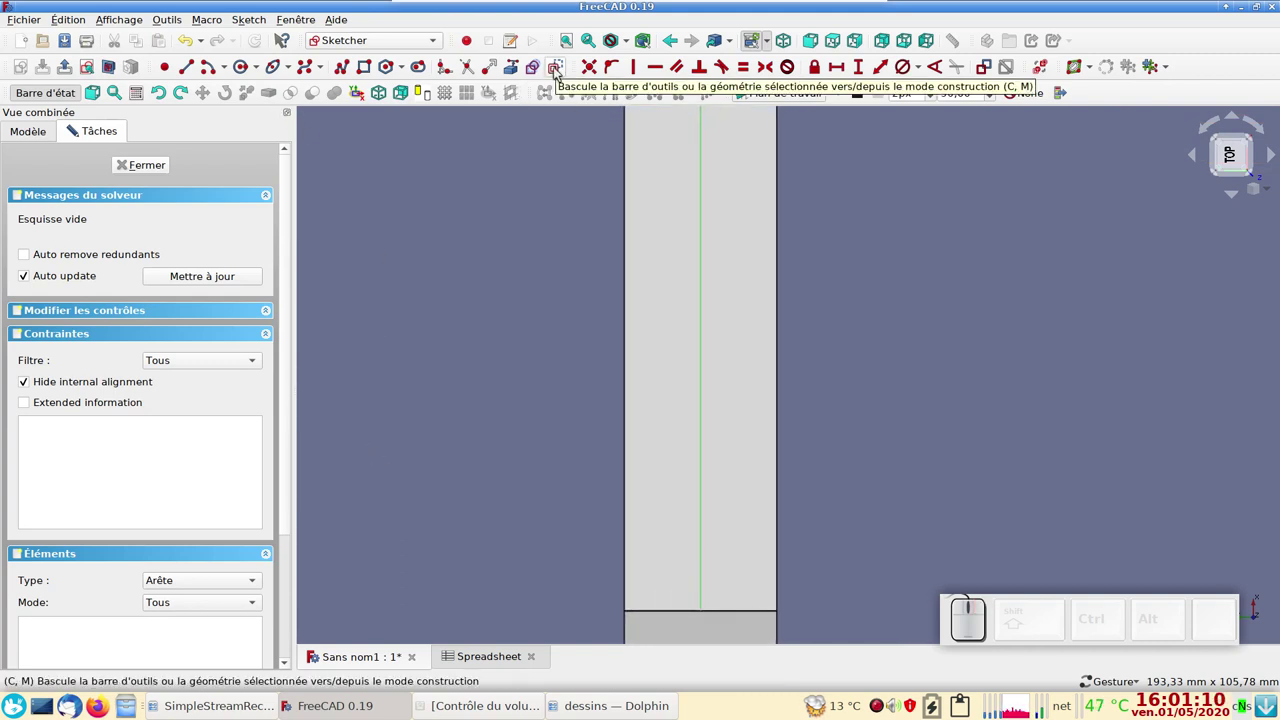
pyautogui.click(559, 70)
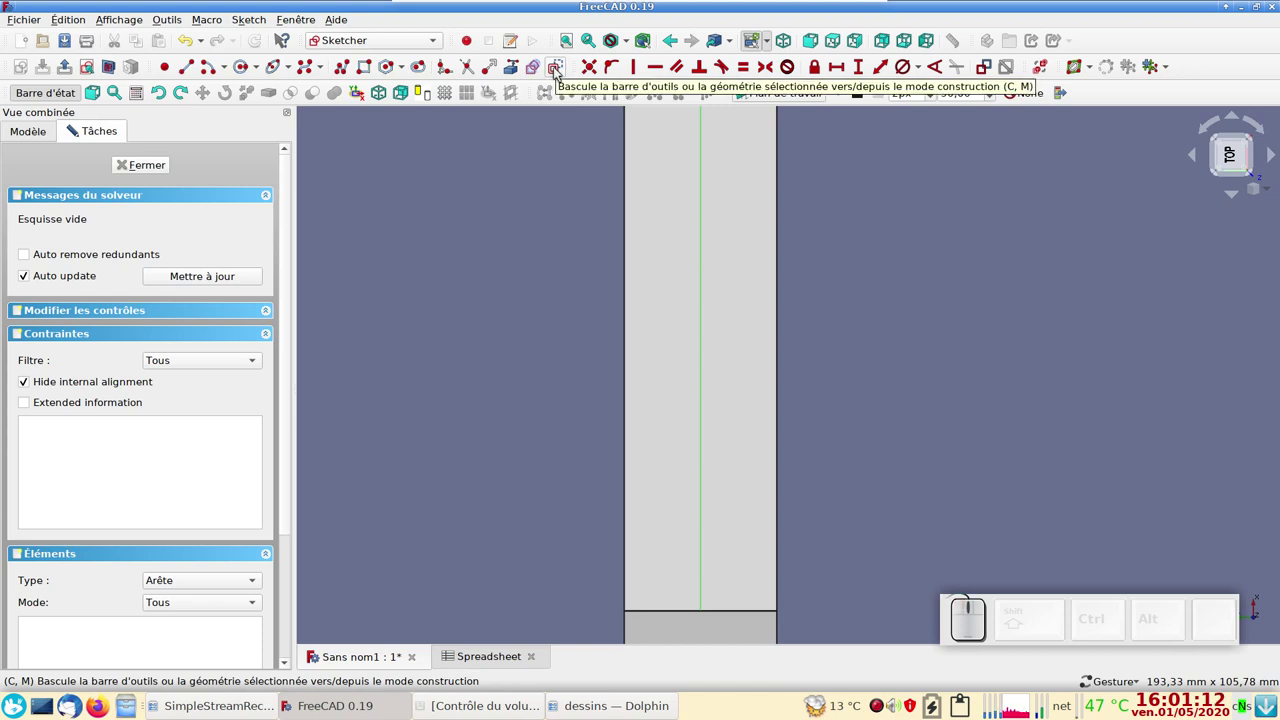
pyautogui.click(506, 221)
pyautogui.click(244, 68)
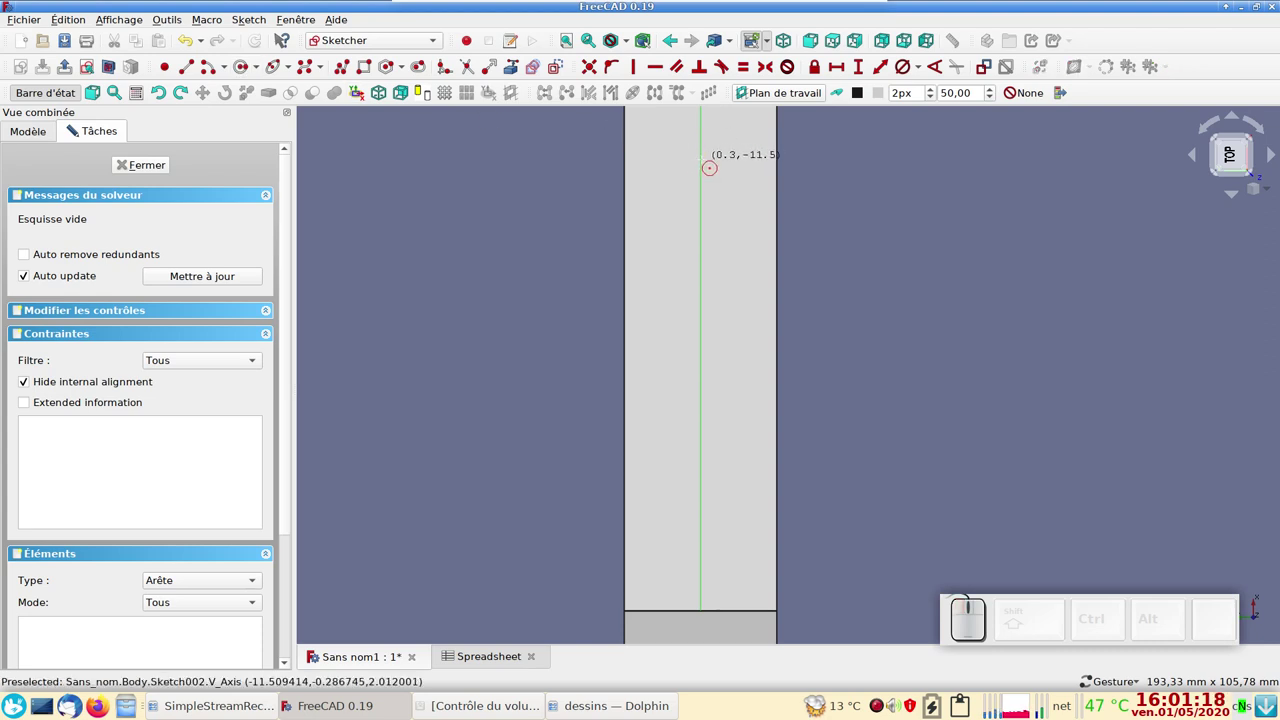
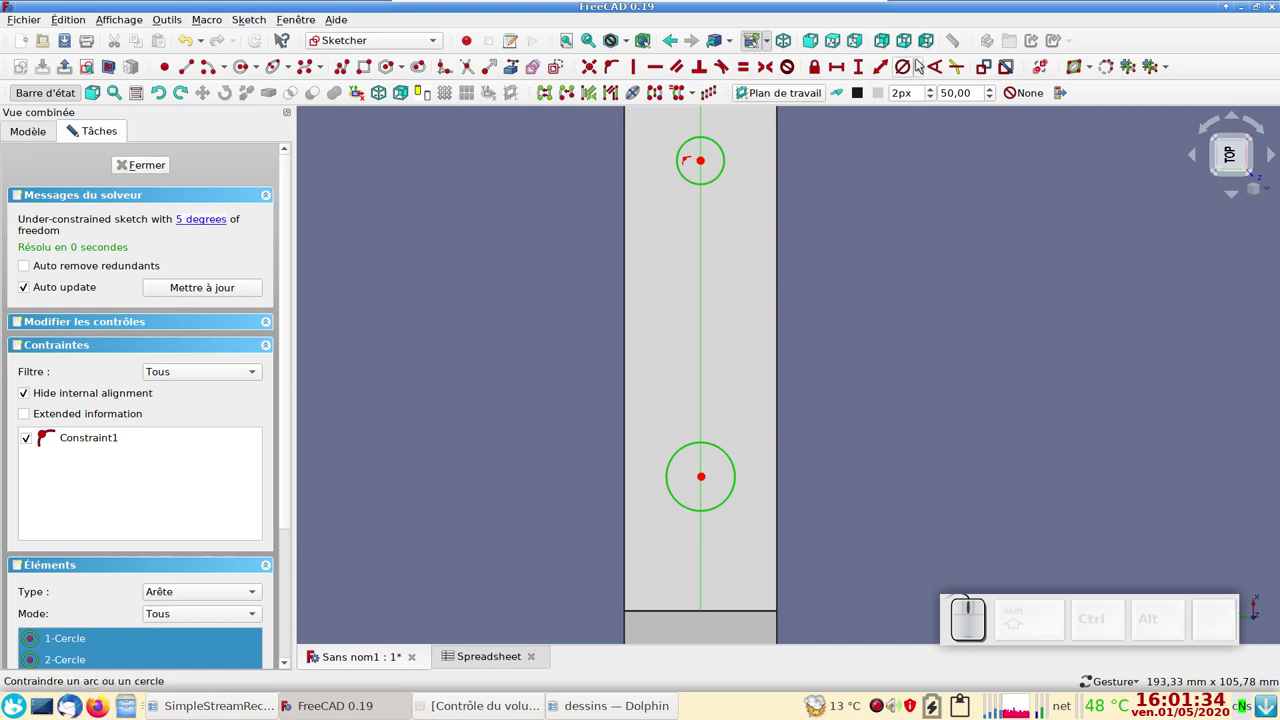
pyautogui.click(922, 68)
pyautogui.click(918, 101)
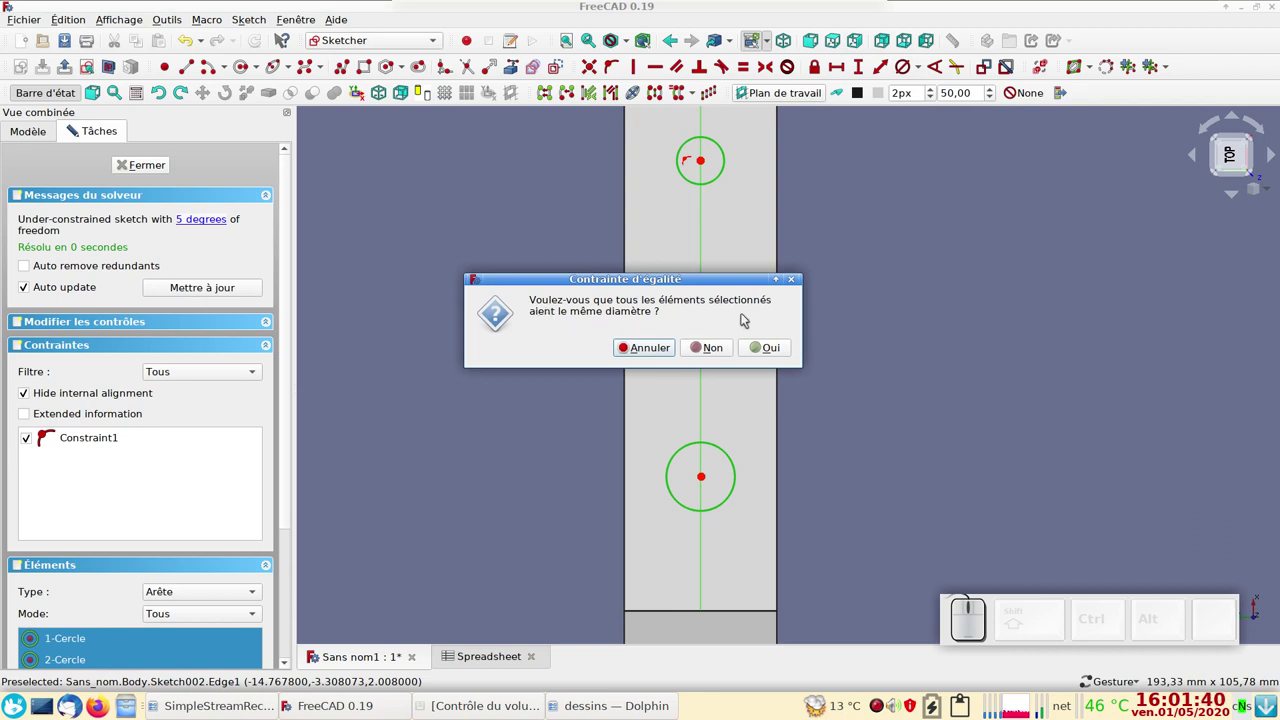
pyautogui.click(782, 349)
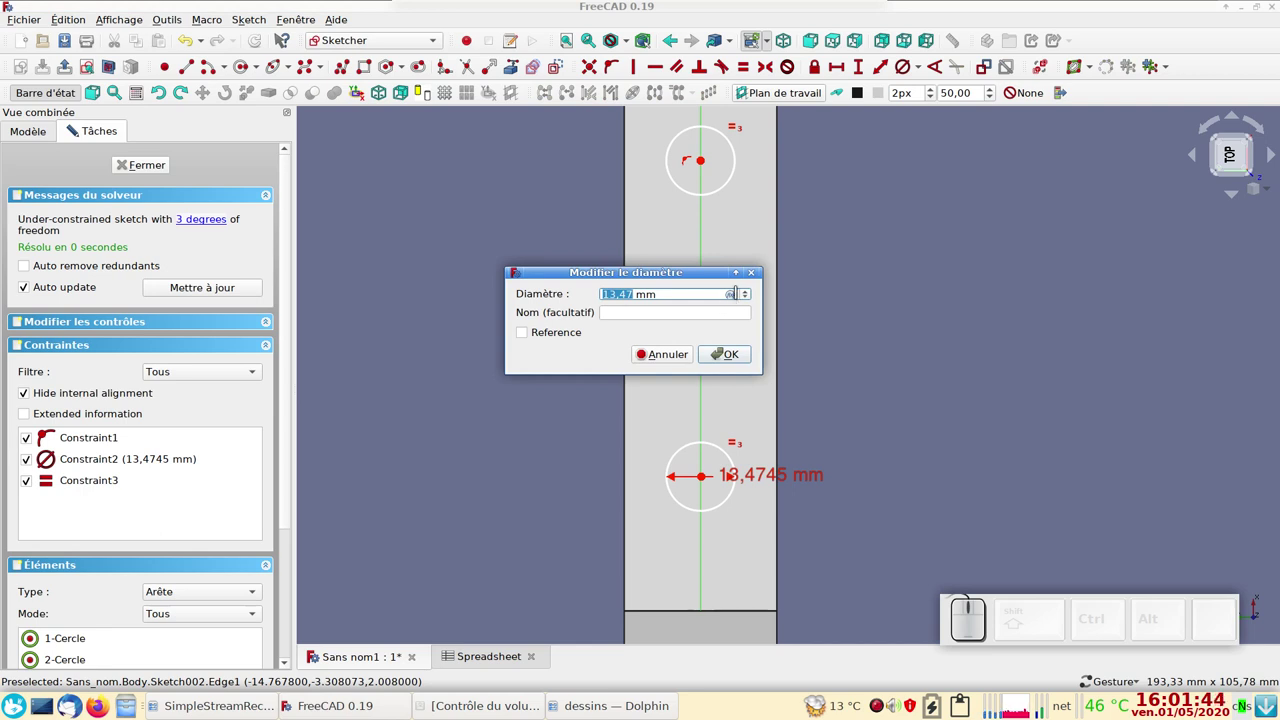
# - Drive the circles' 8,5 mm diameter from a spreadsheet expression
pyautogui.click(734, 298)
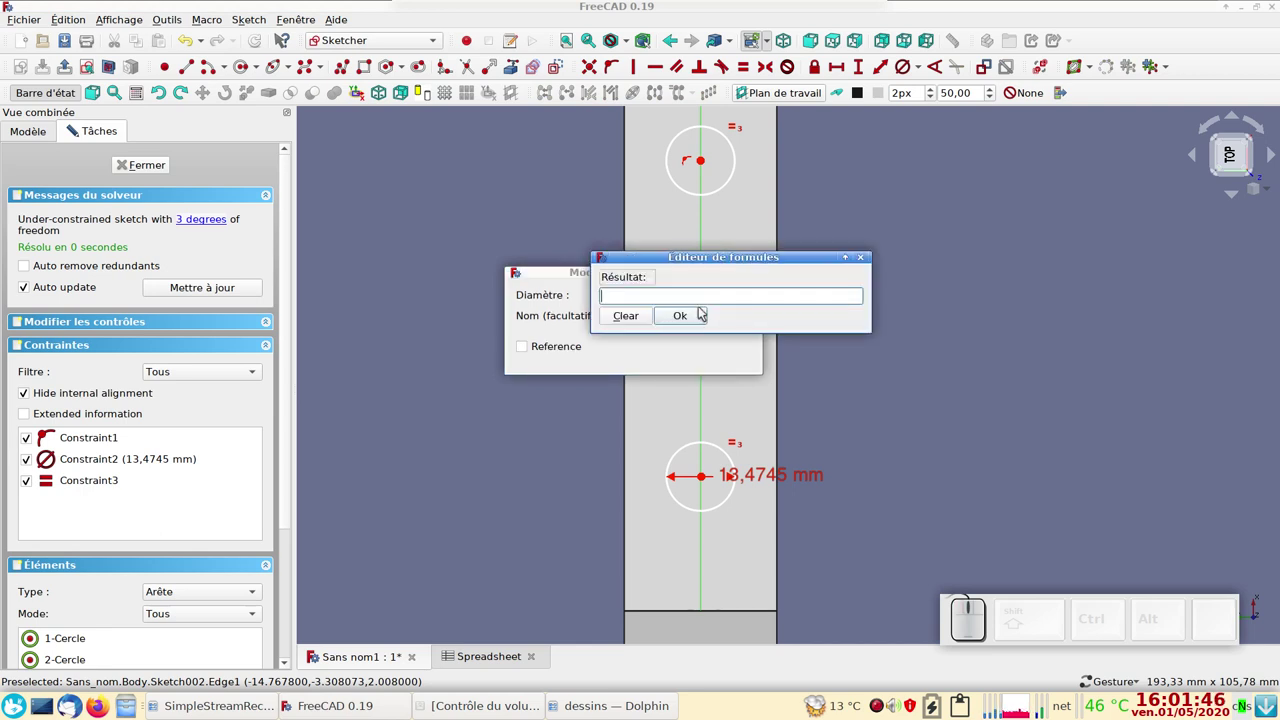
pyautogui.press('s')
pyautogui.click(665, 325)
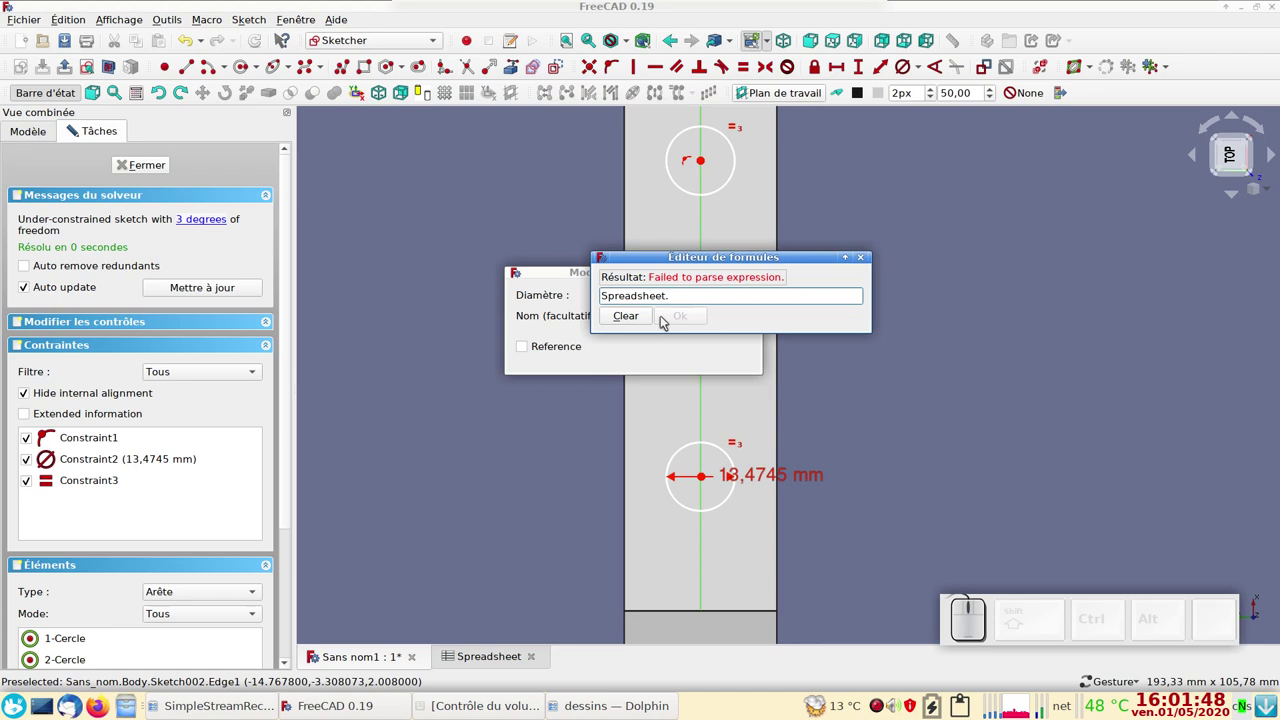
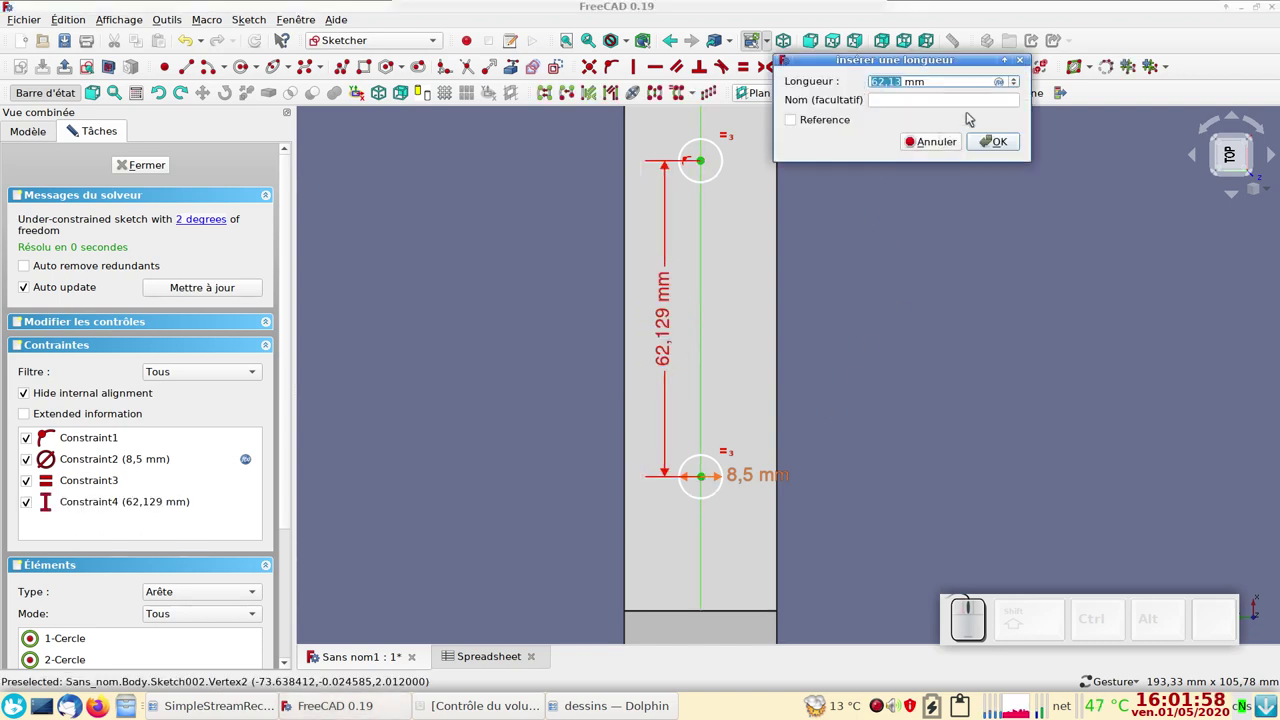
# - Set the hole centres' vertical distance to Spreadsheet.long1-30mm, giving 70 mm
pyautogui.click(1005, 85)
pyautogui.press('s')
pyautogui.click(923, 112)
pyautogui.press('l')
pyautogui.click(911, 114)
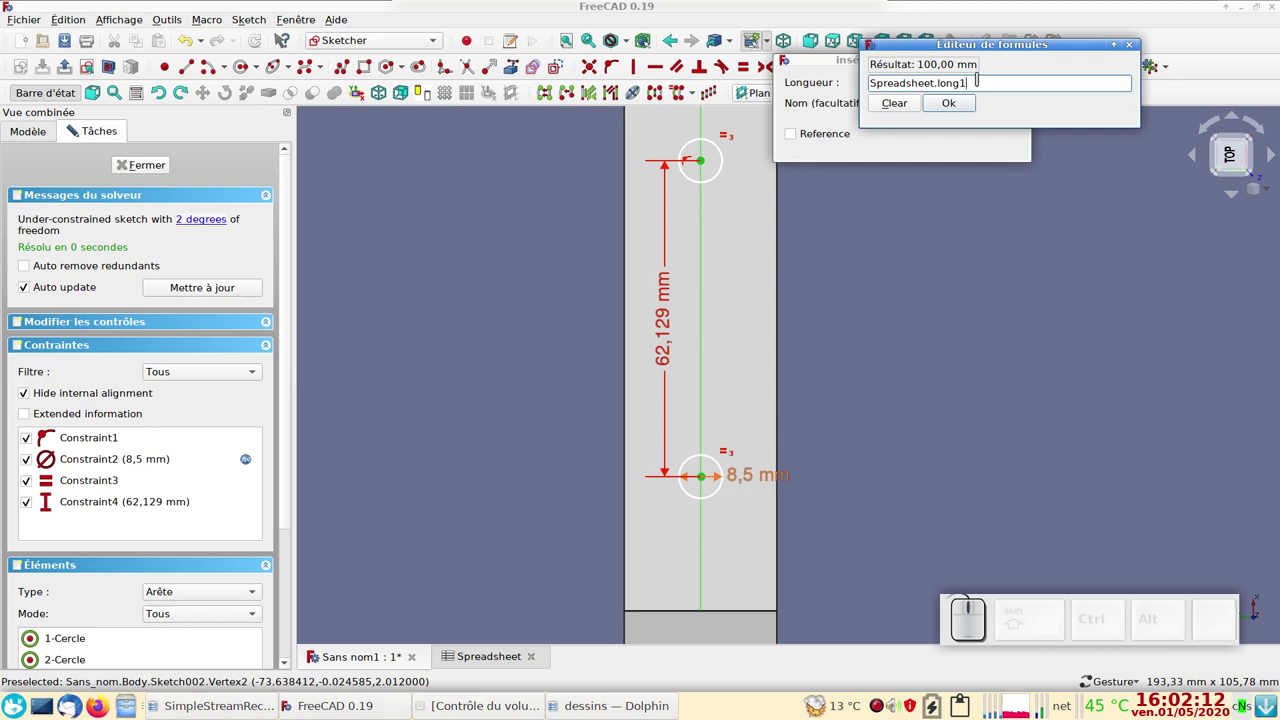
pyautogui.press('KP_3')
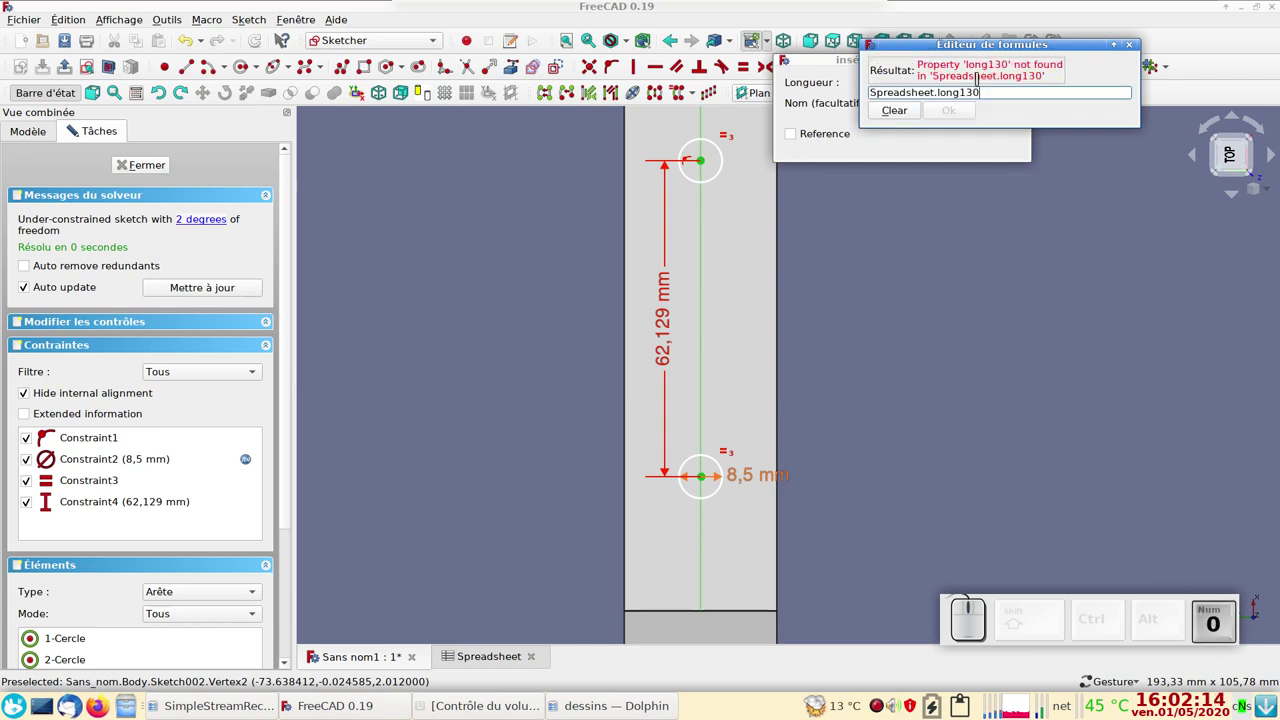
pyautogui.press('m')
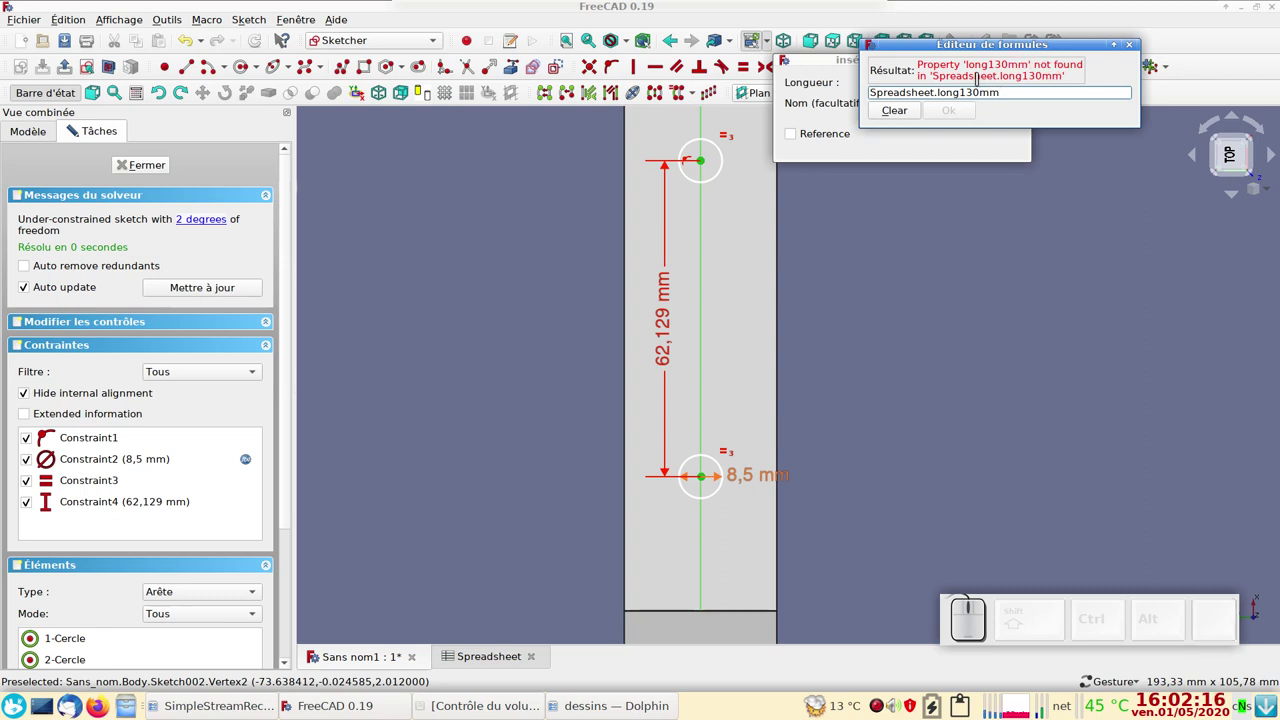
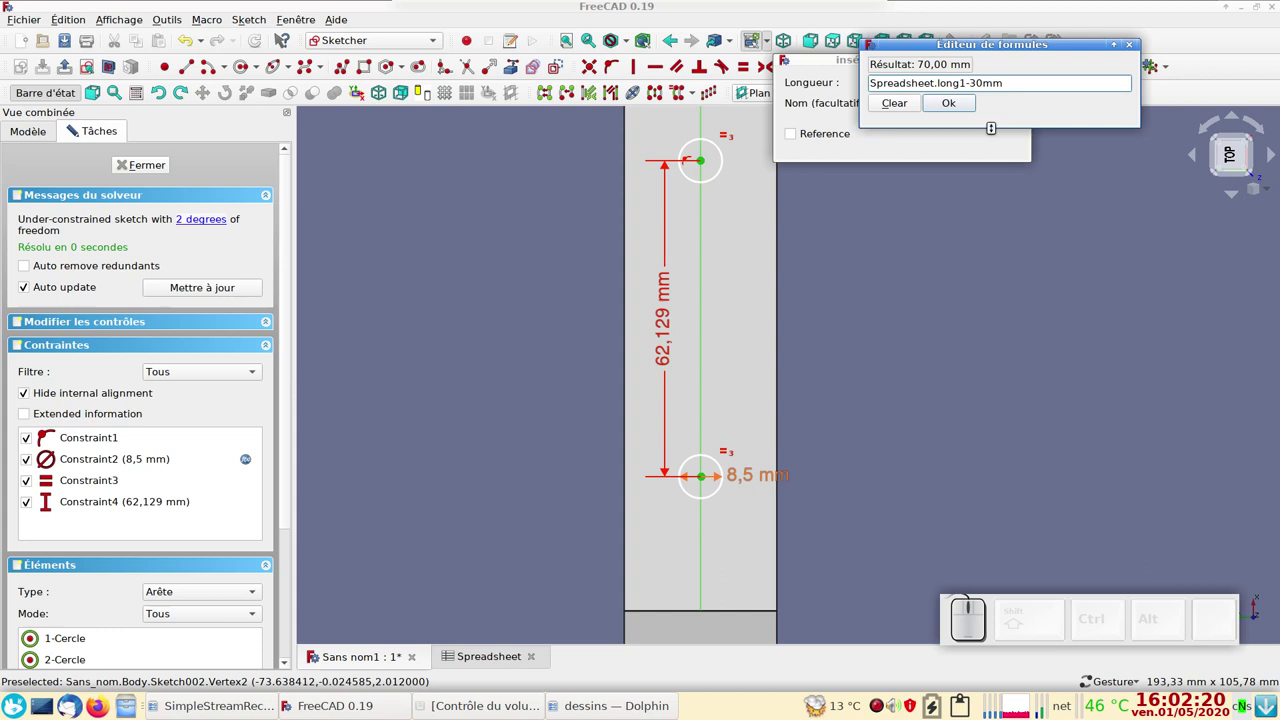
pyautogui.click(948, 107)
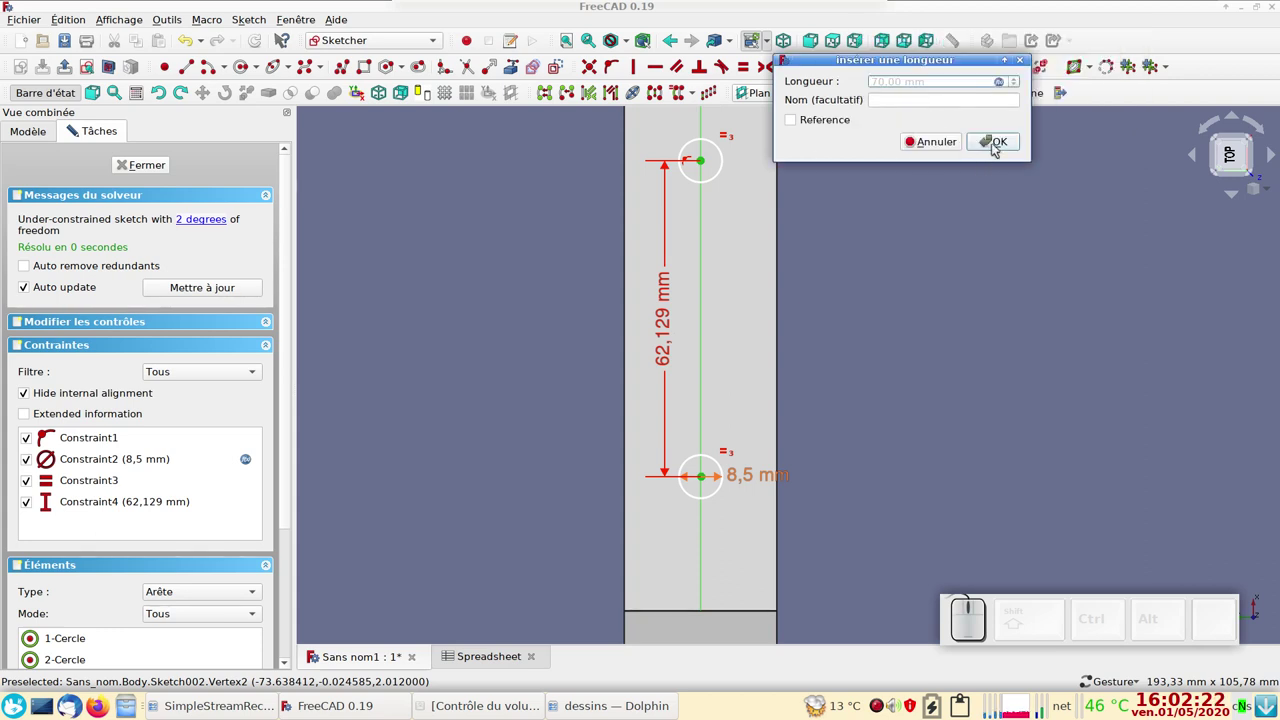
pyautogui.click(998, 147)
pyautogui.scroll(-3)
pyautogui.rightClick(934, 266)
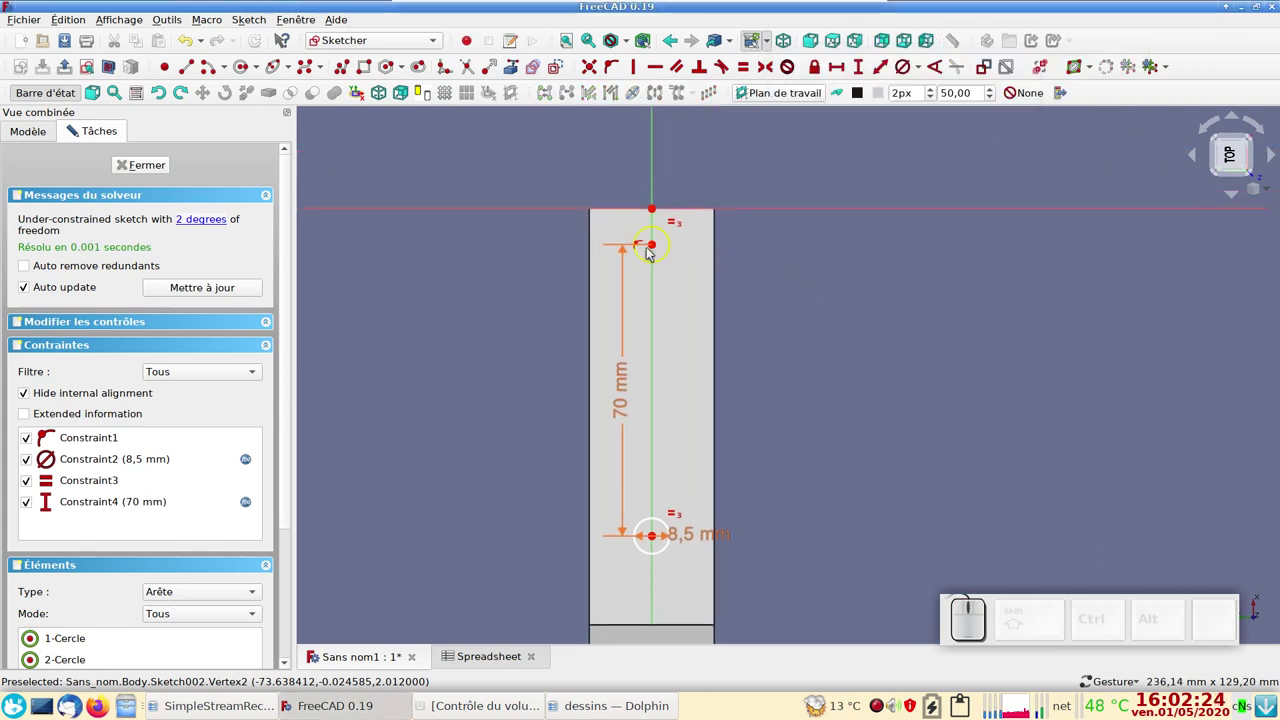
# - Place the upper circle centre 15 mm vertically from the strip's end-edge point
pyautogui.moveTo(658, 247); pyautogui.dragTo(666, 367)
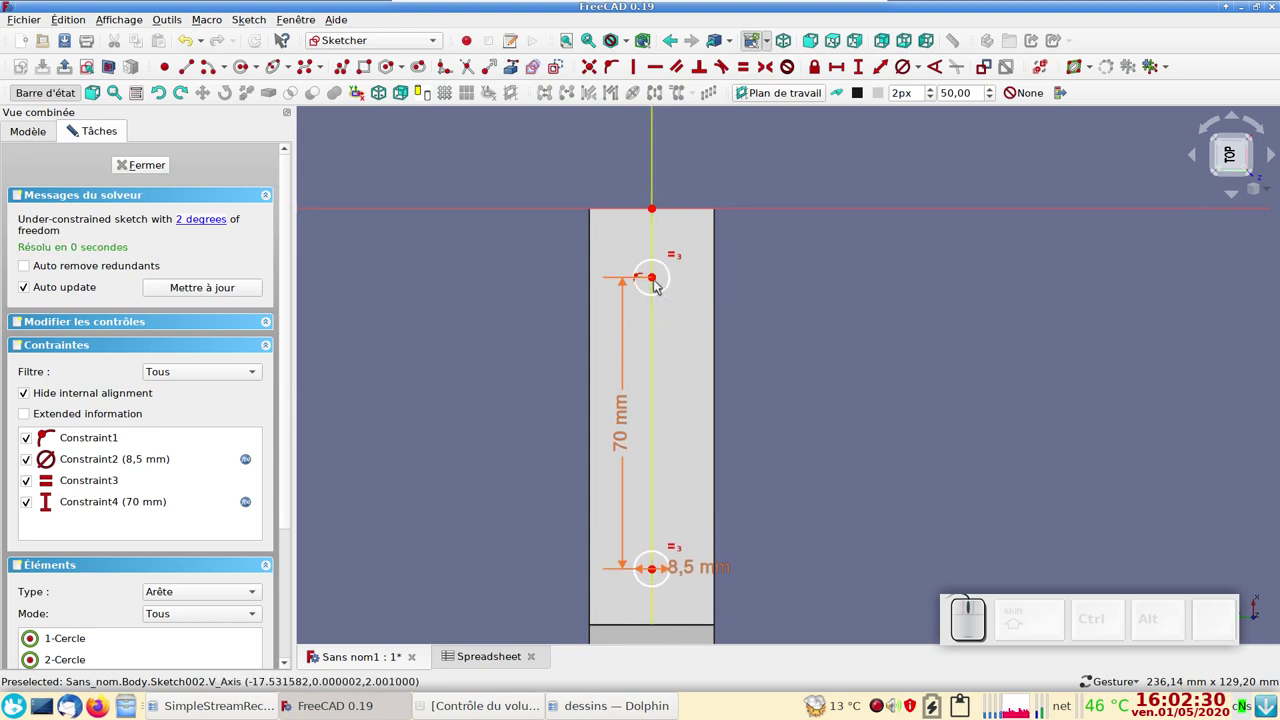
pyautogui.click(656, 276)
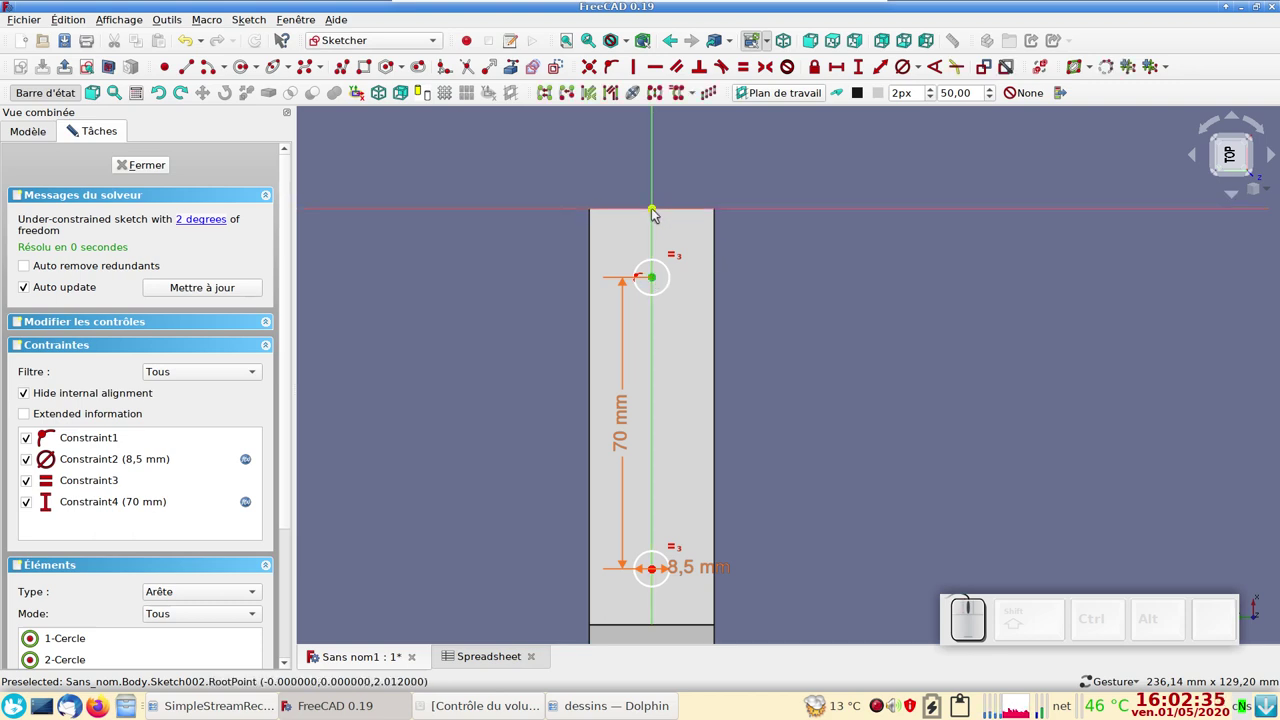
pyautogui.click(657, 211)
pyautogui.click(861, 67)
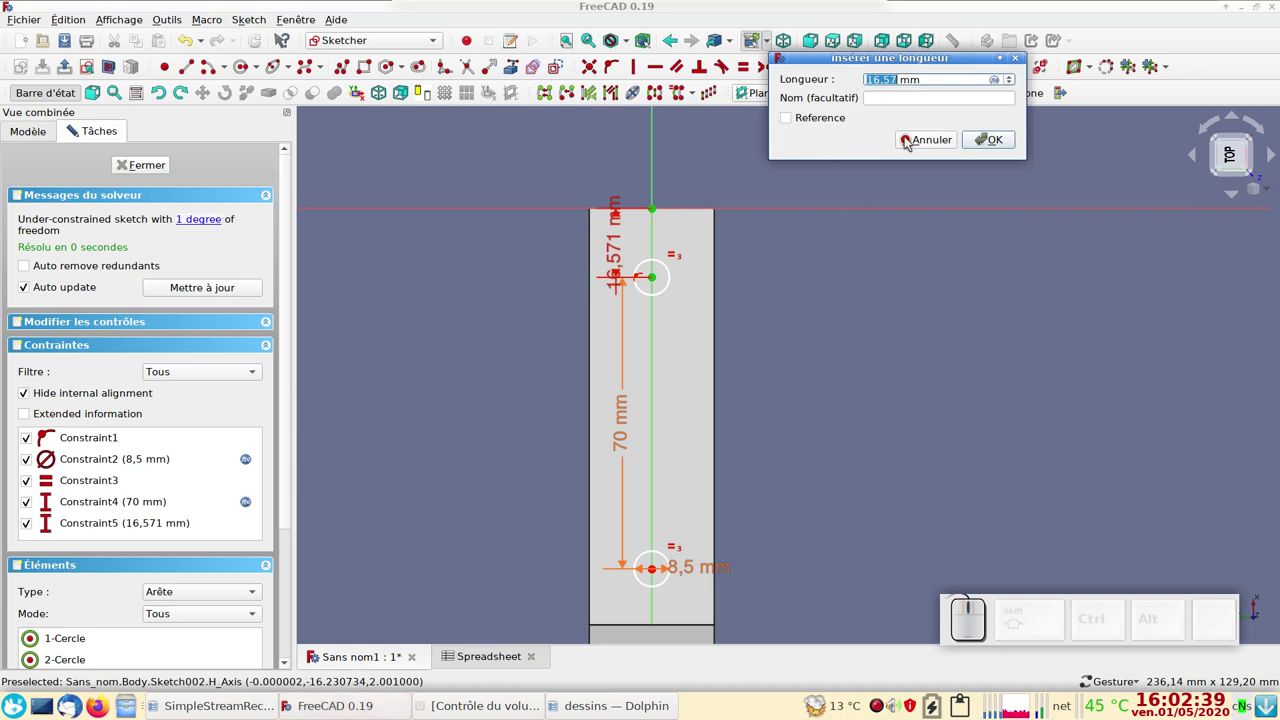
pyautogui.press('KP_1')
pyautogui.press('KP_5')
pyautogui.press('KP_Enter')
# - Close the sketch and pocket both circles Through all as holes in the strip
pyautogui.click(142, 170)
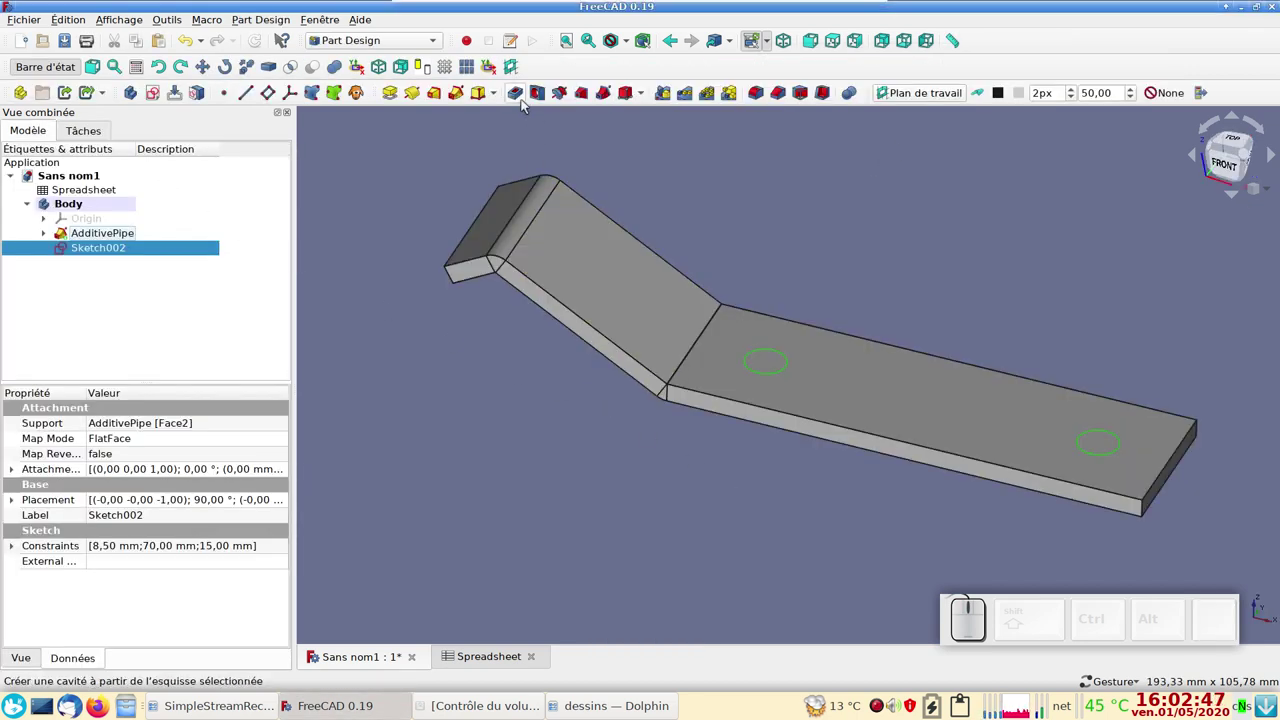
pyautogui.click(522, 99)
pyautogui.click(209, 225)
pyautogui.click(210, 238)
pyautogui.click(196, 167)
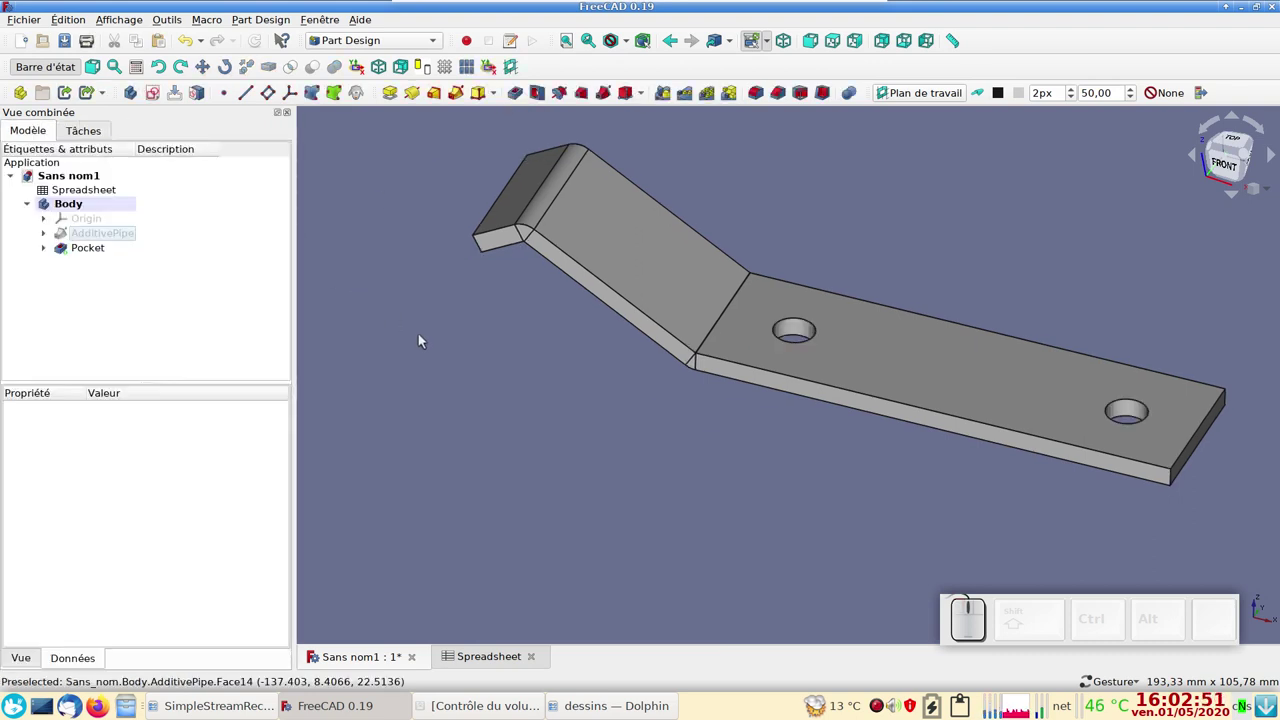
# - Save the document under the new name test
pyautogui.press('ctrl+s')
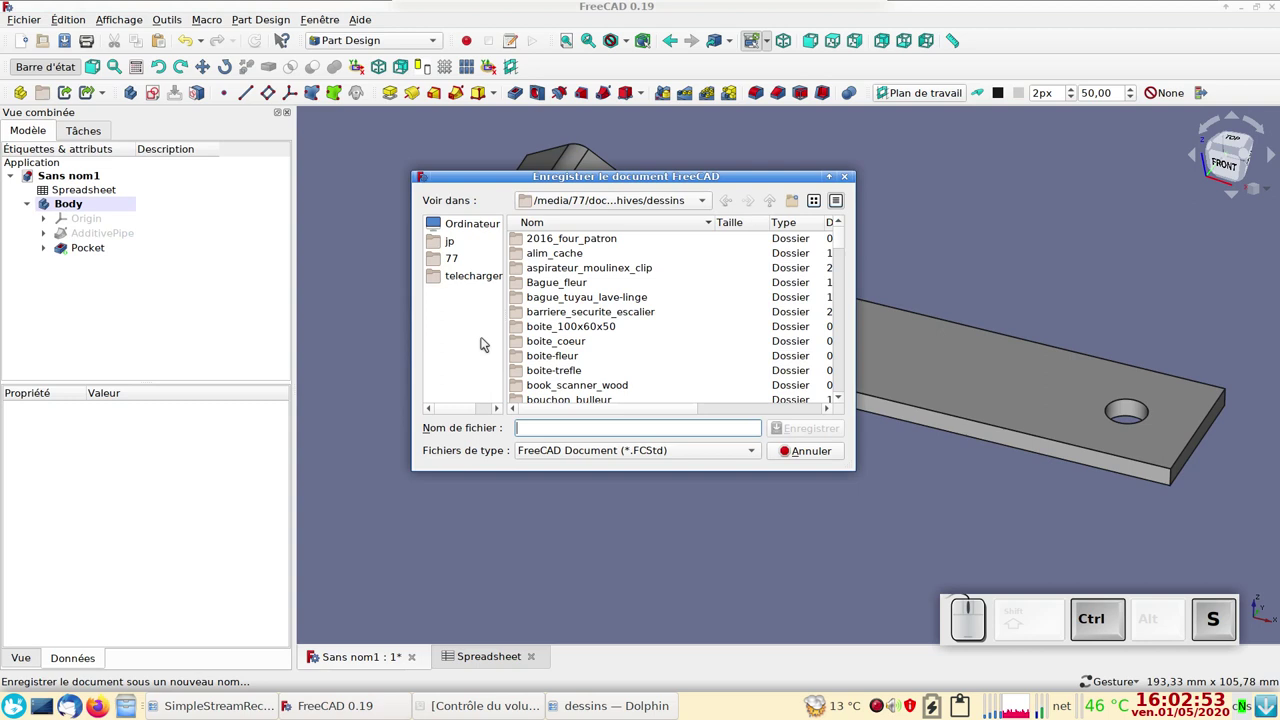
pyautogui.scroll(-3)
pyautogui.click(844, 316)
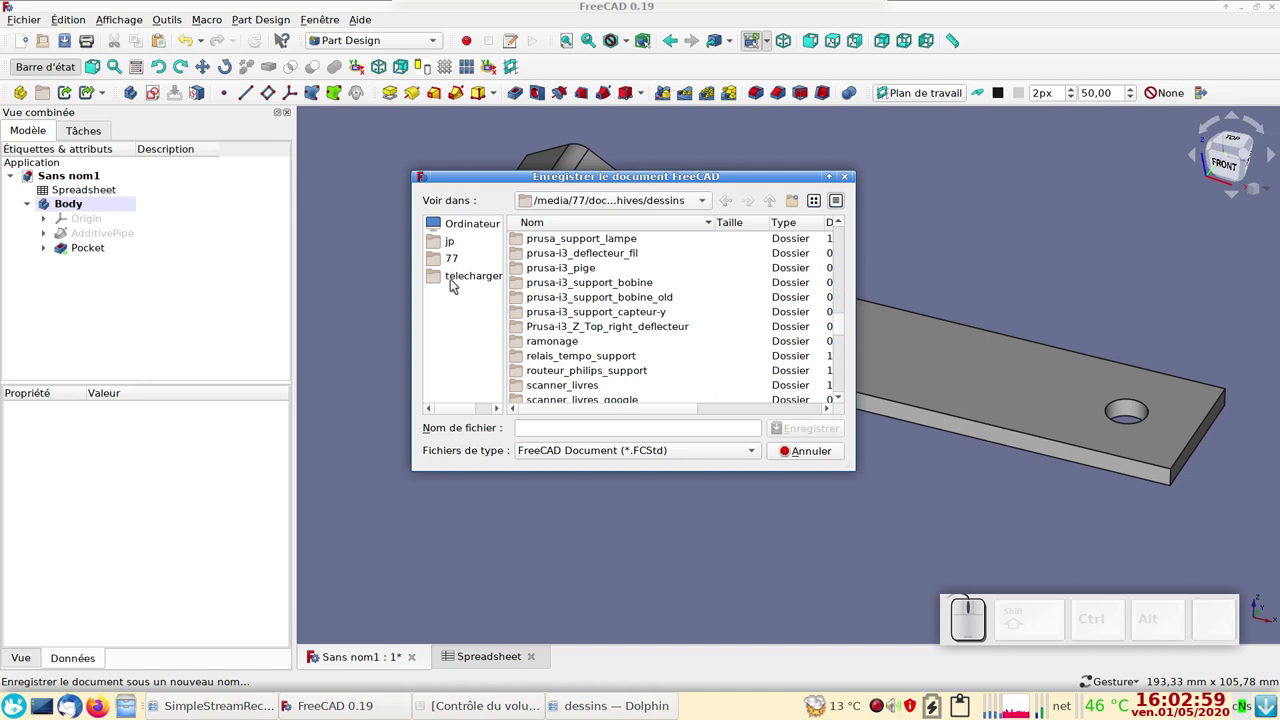
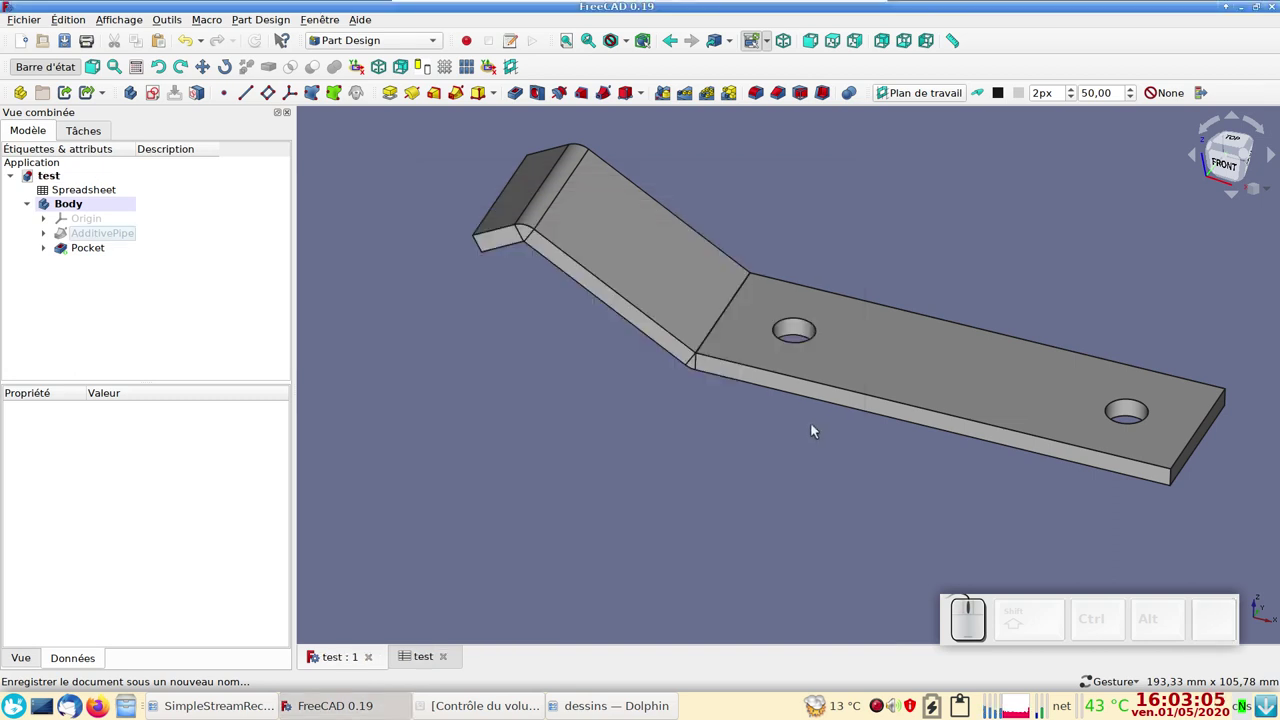
# - Start a new sketch on the clamp's sloped face and begin a circle on the vertical axis
pyautogui.click(800, 435)
pyautogui.moveTo(947, 224); pyautogui.dragTo(667, 234)
pyautogui.click(667, 234)
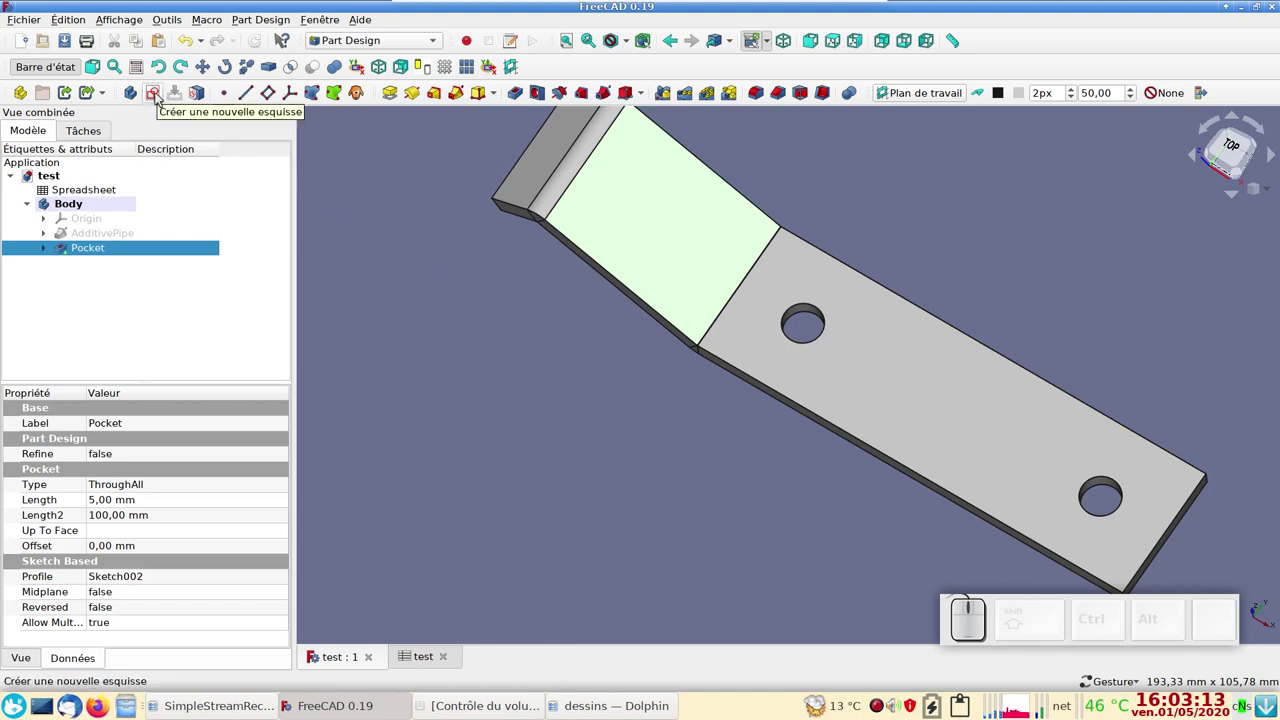
pyautogui.click(160, 95)
pyautogui.moveTo(544, 389); pyautogui.dragTo(489, 232)
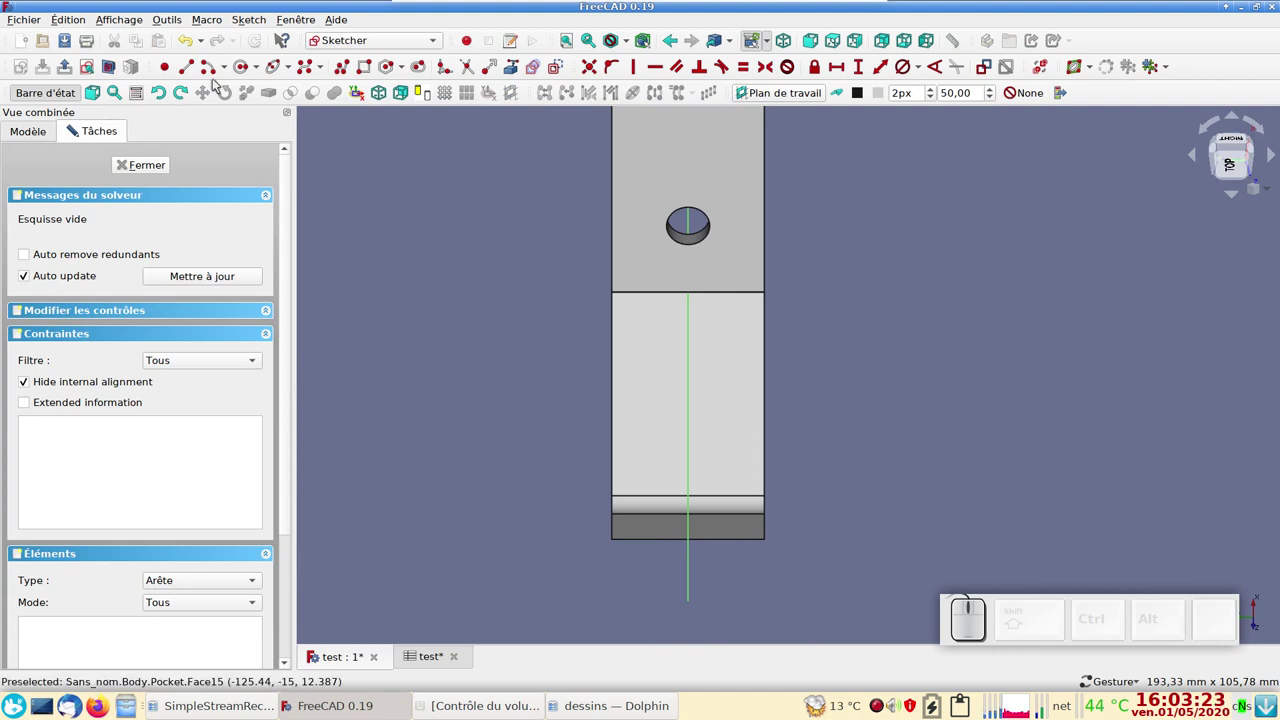
pyautogui.click(246, 68)
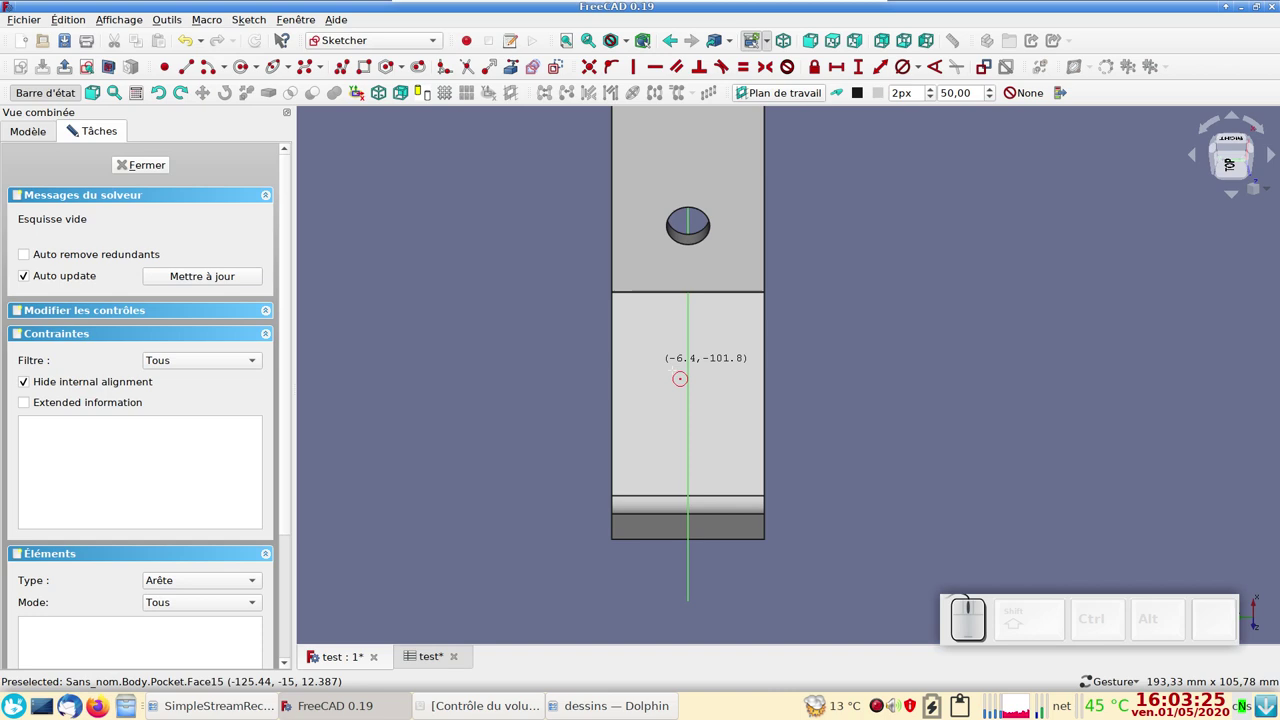
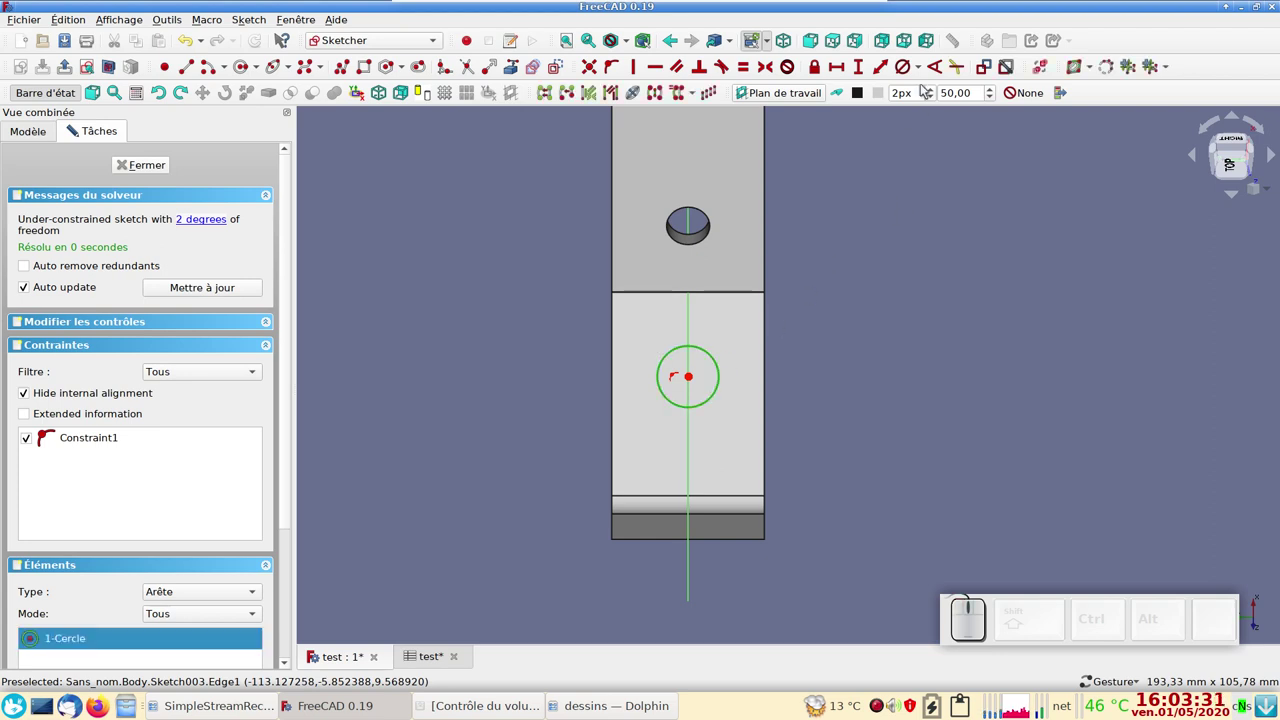
# - Constrain the circle's diameter with the Spreadsheet hole alias expression, giving 8,5 mm
pyautogui.click(911, 66)
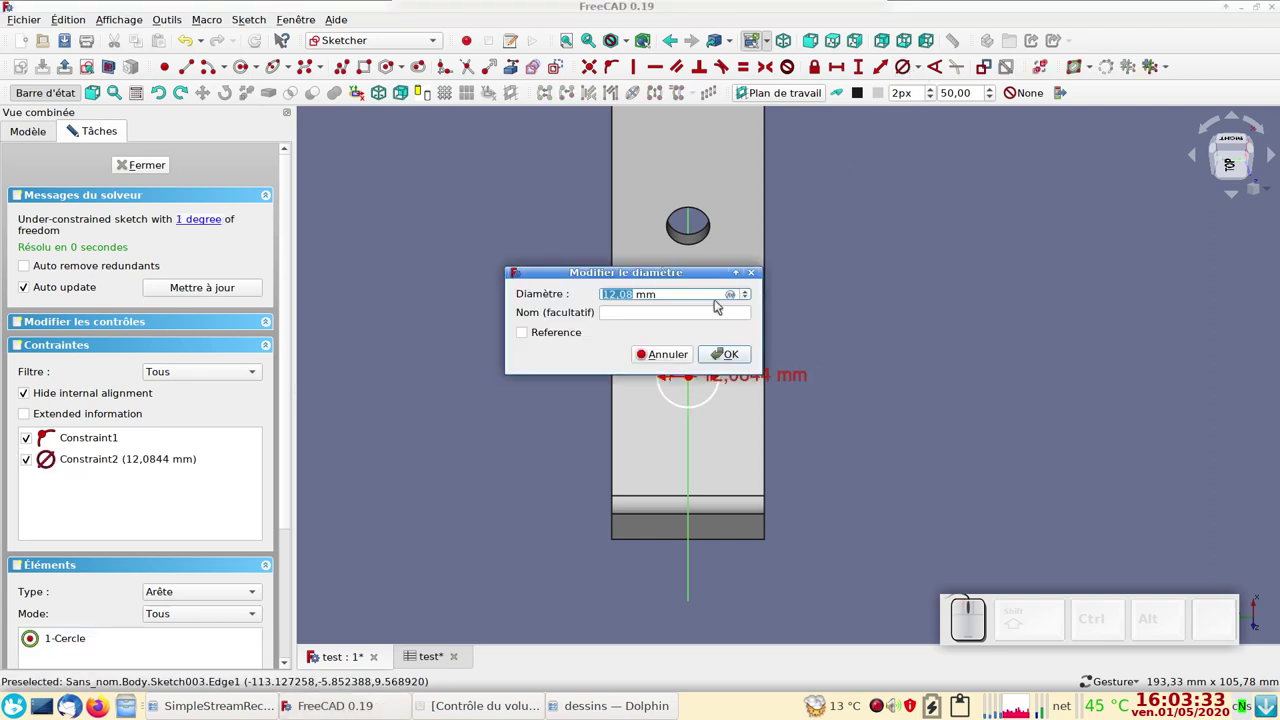
pyautogui.click(736, 298)
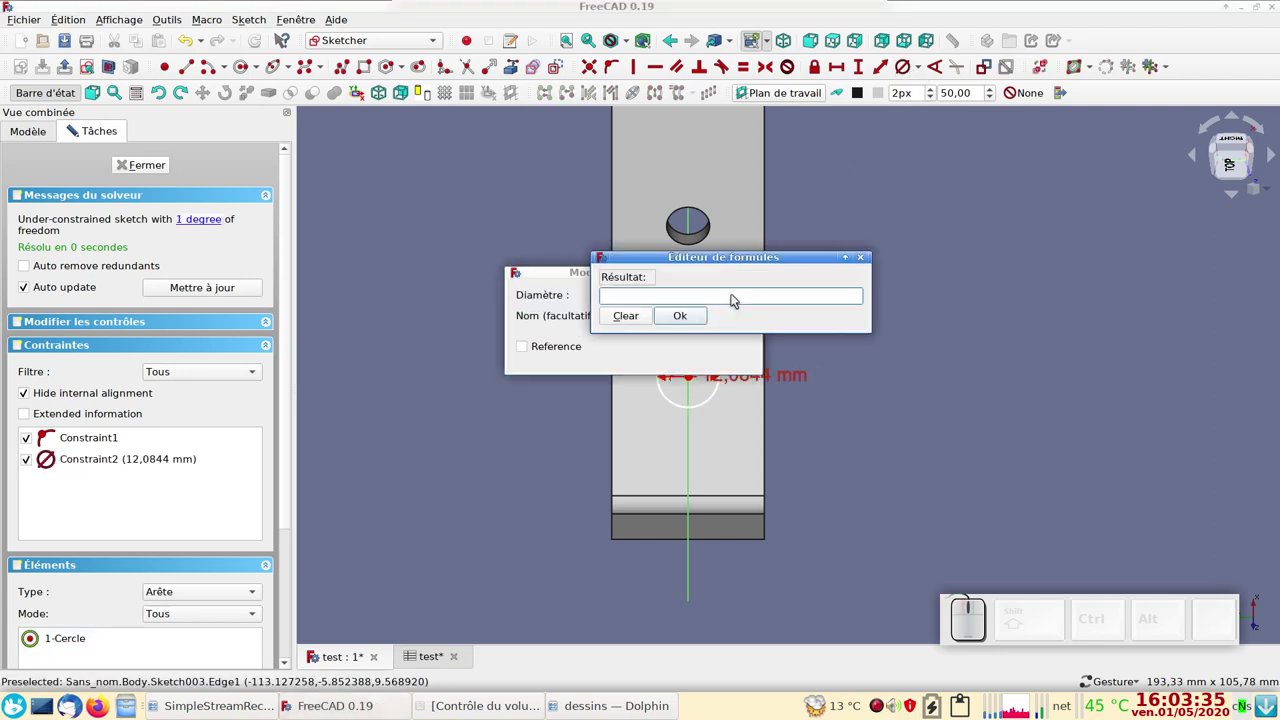
pyautogui.press('s')
pyautogui.click(671, 324)
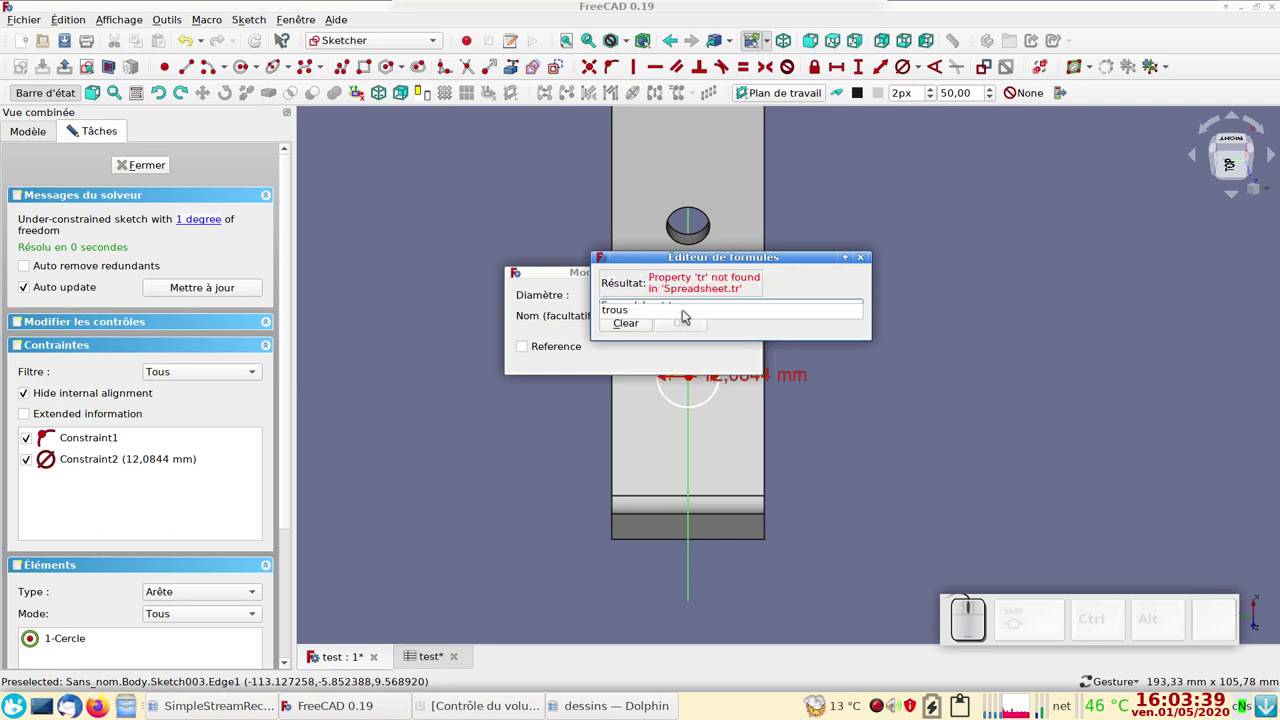
pyautogui.click(683, 316)
pyautogui.click(692, 322)
pyautogui.click(722, 350)
pyautogui.moveTo(694, 376); pyautogui.dragTo(736, 500)
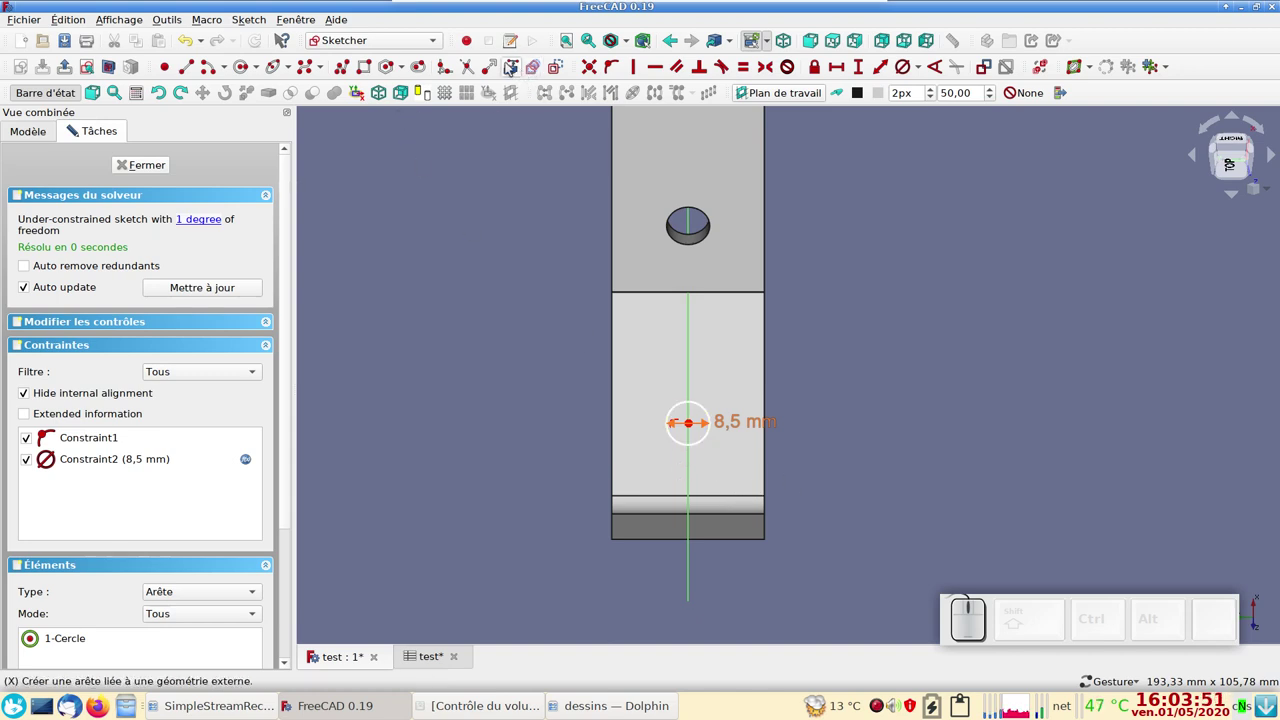
# - Link the face's edges as external geometry and draw a 45° construction line from the corner
pyautogui.click(514, 69)
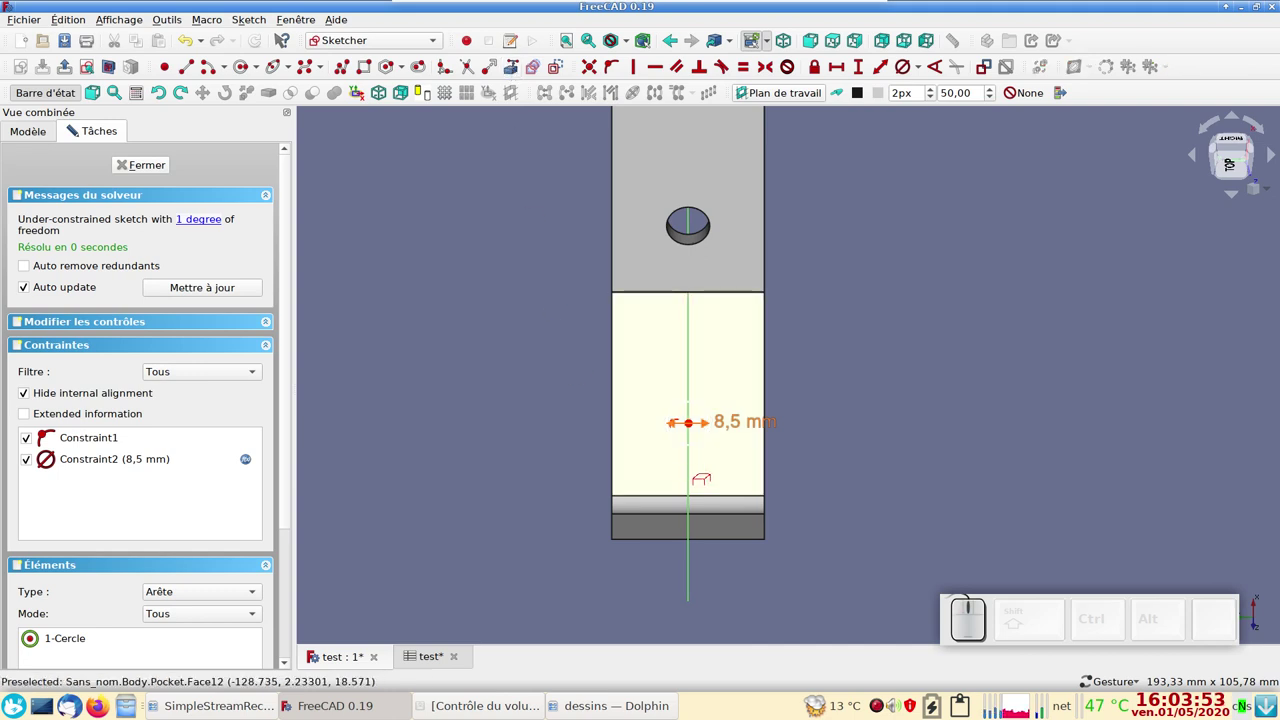
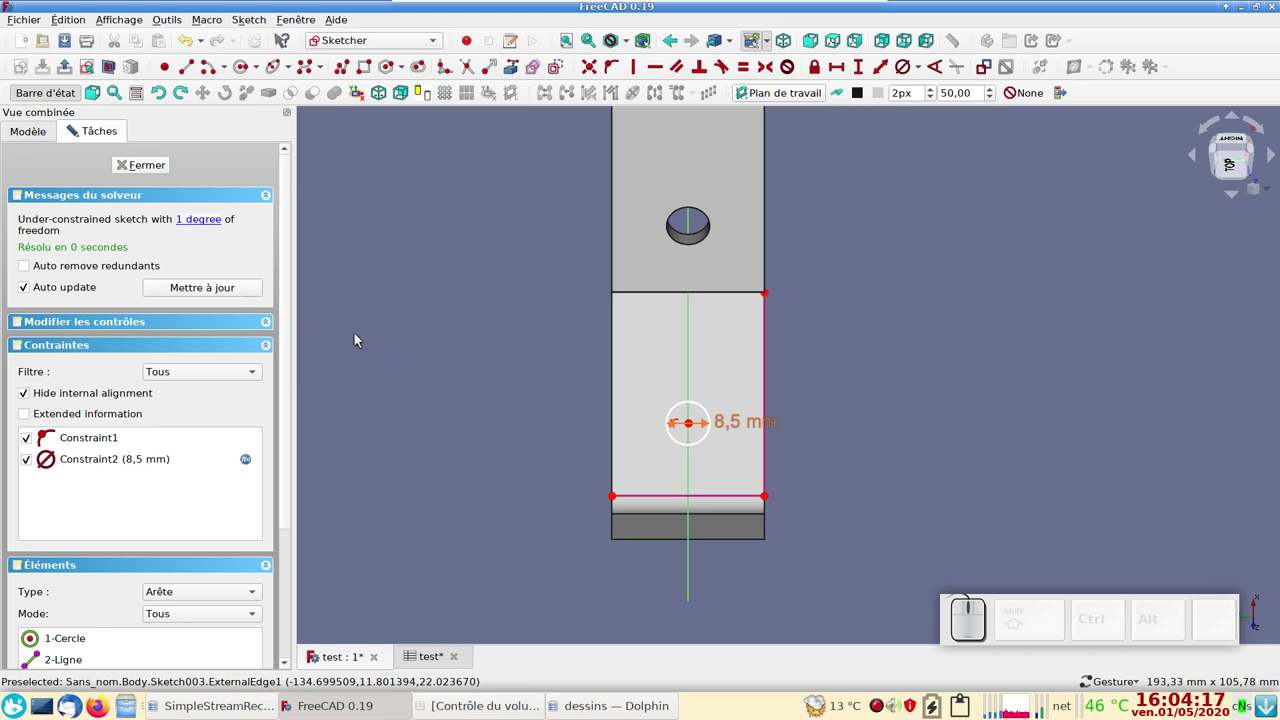
pyautogui.click(557, 64)
pyautogui.click(196, 74)
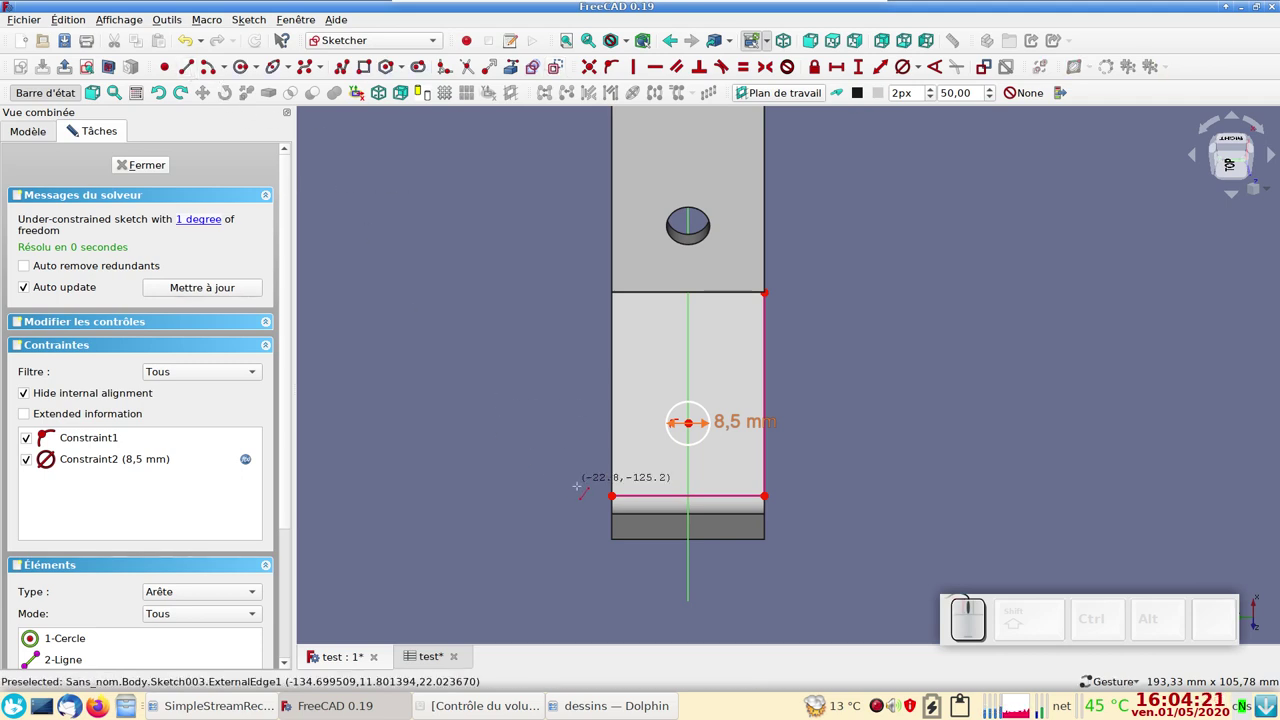
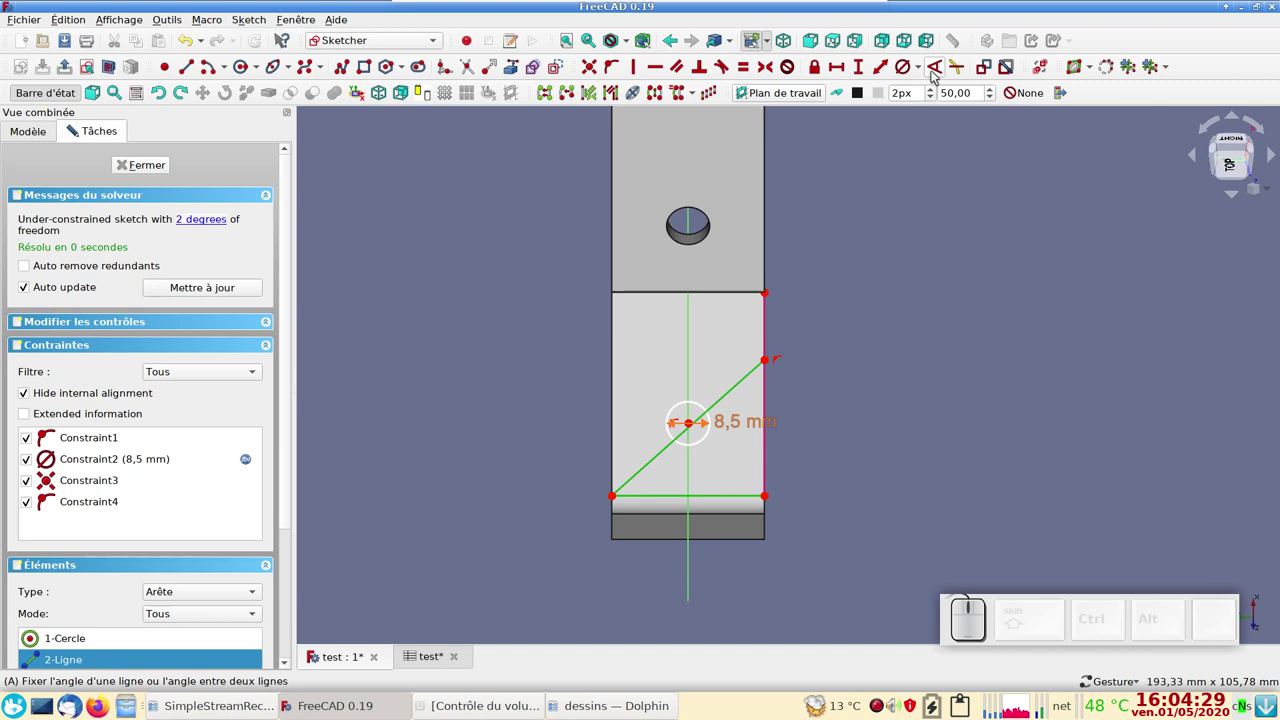
pyautogui.click(937, 72)
pyautogui.press('KP_4')
pyautogui.press('KP_5')
pyautogui.press('KP_Enter')
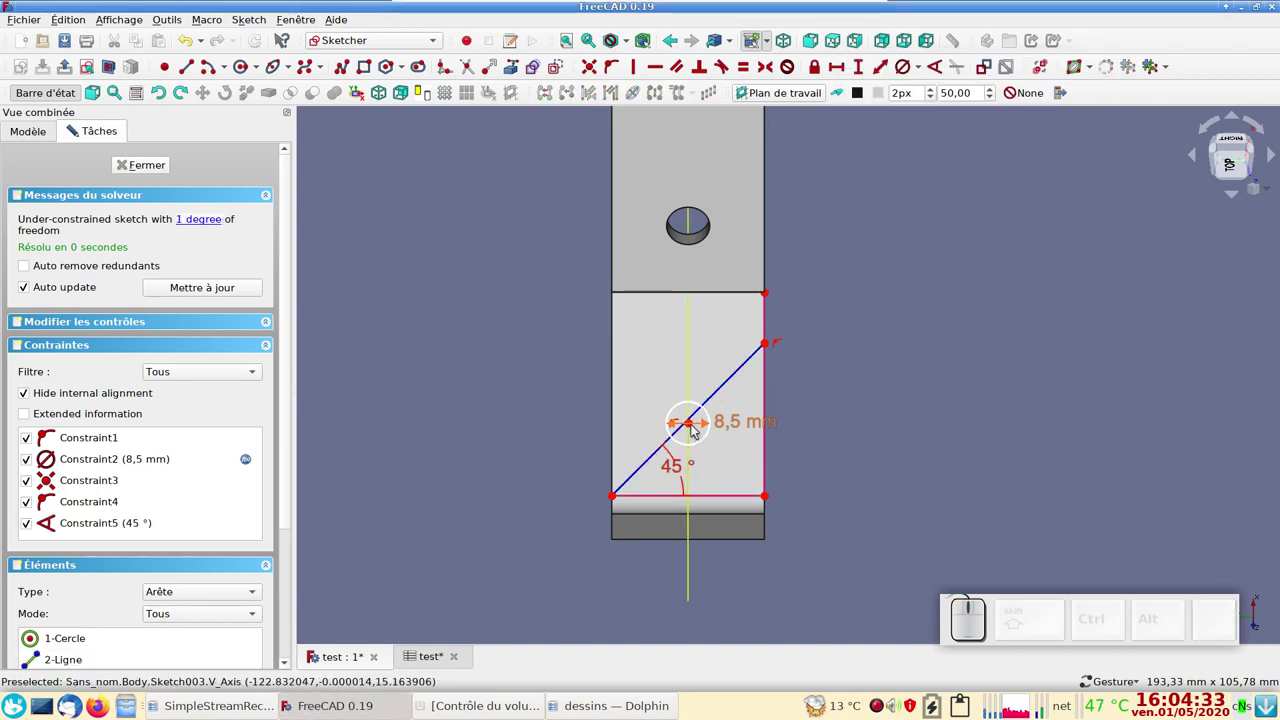
# - Constrain the circle's centre onto the diagonal line, fully constraining the sketch
pyautogui.moveTo(695, 427); pyautogui.dragTo(695, 371)
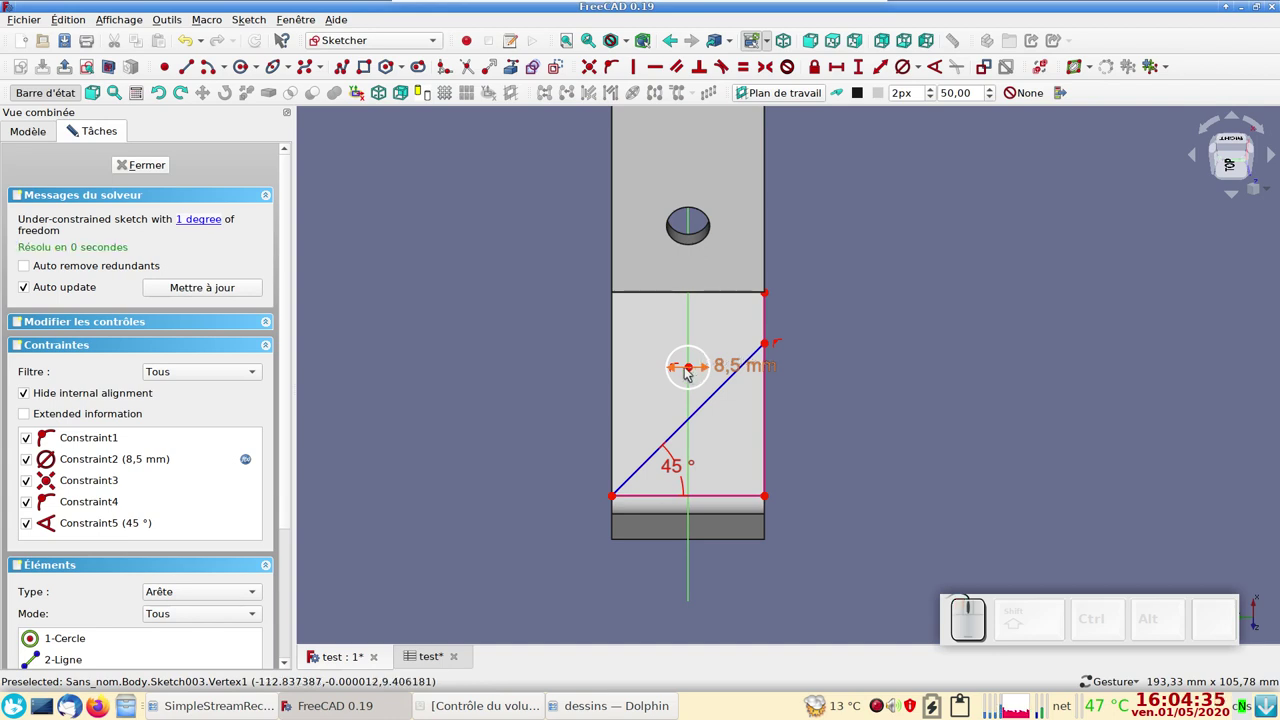
pyautogui.click(692, 369)
pyautogui.click(709, 404)
pyautogui.click(616, 73)
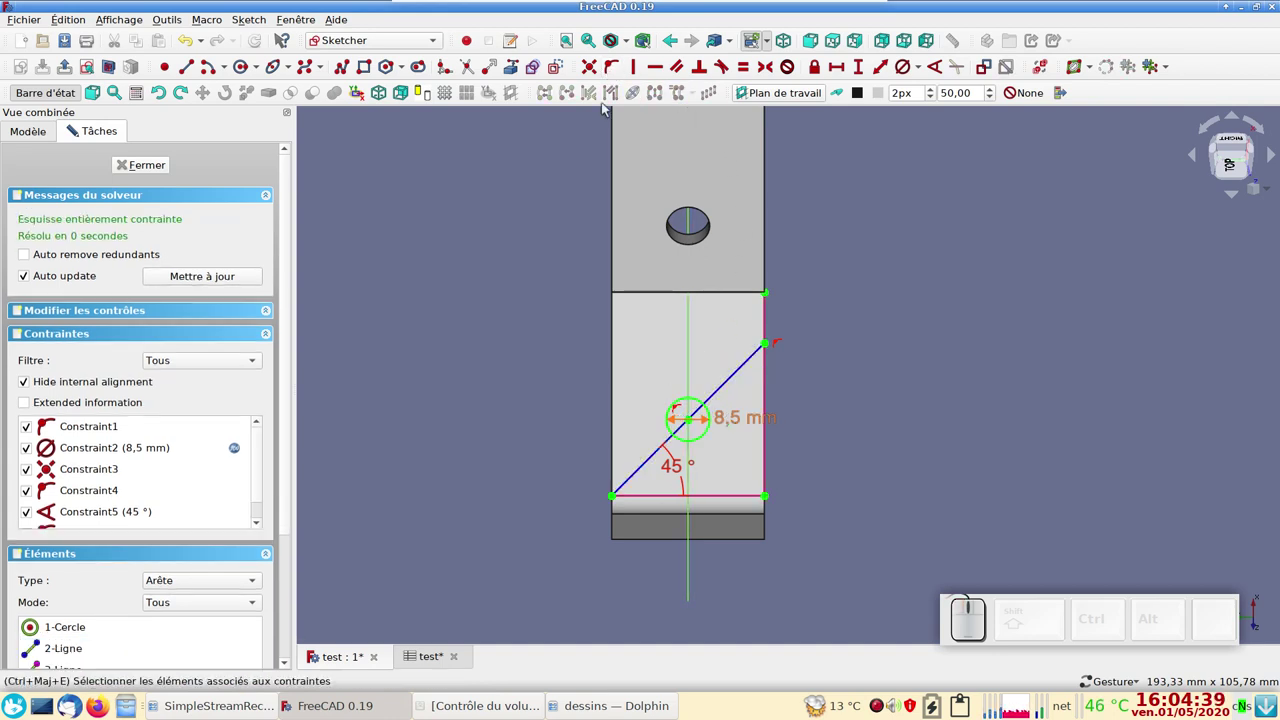
# - Close the sketch and cut the circle as a through-all Pocket001 hole
pyautogui.click(142, 170)
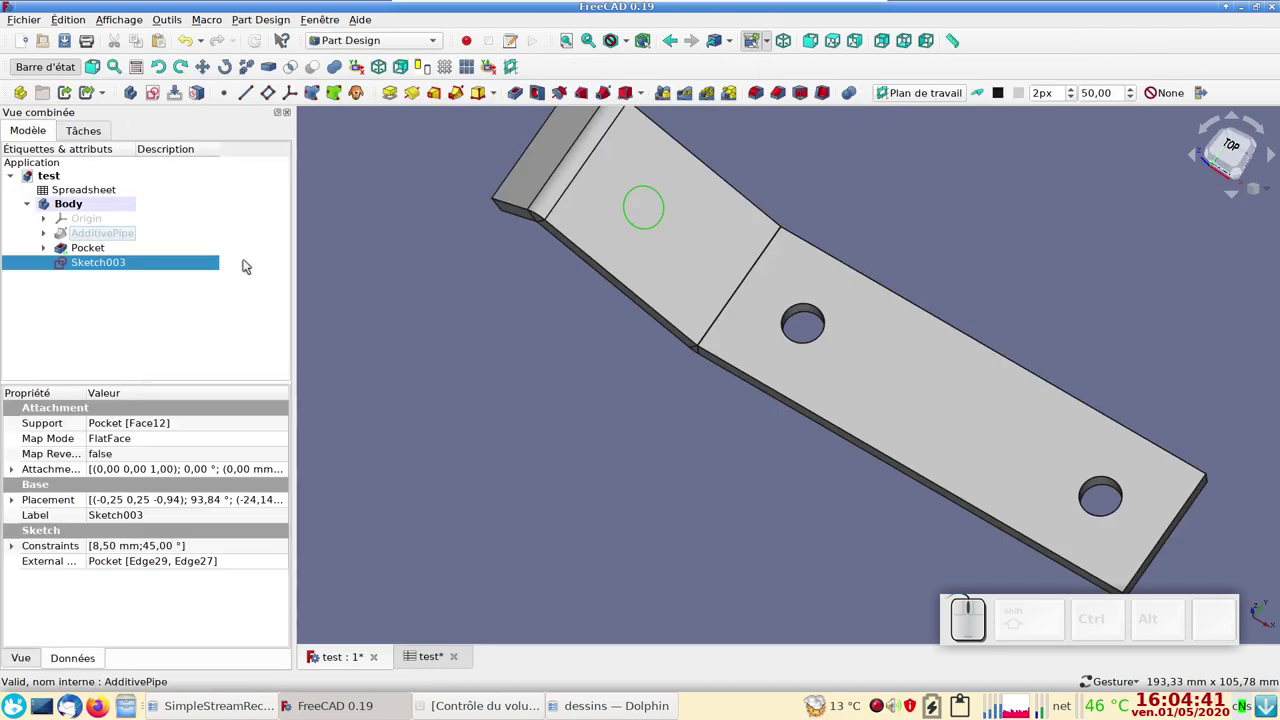
pyautogui.click(521, 99)
pyautogui.click(200, 225)
pyautogui.click(205, 235)
# - Orbit to the tab end and select its two outer edges
pyautogui.click(183, 165)
pyautogui.scroll(-3)
pyautogui.moveTo(710, 534); pyautogui.dragTo(599, 488)
pyautogui.moveTo(466, 414); pyautogui.dragTo(599, 428)
pyautogui.scroll(3)
pyautogui.rightClick(605, 436)
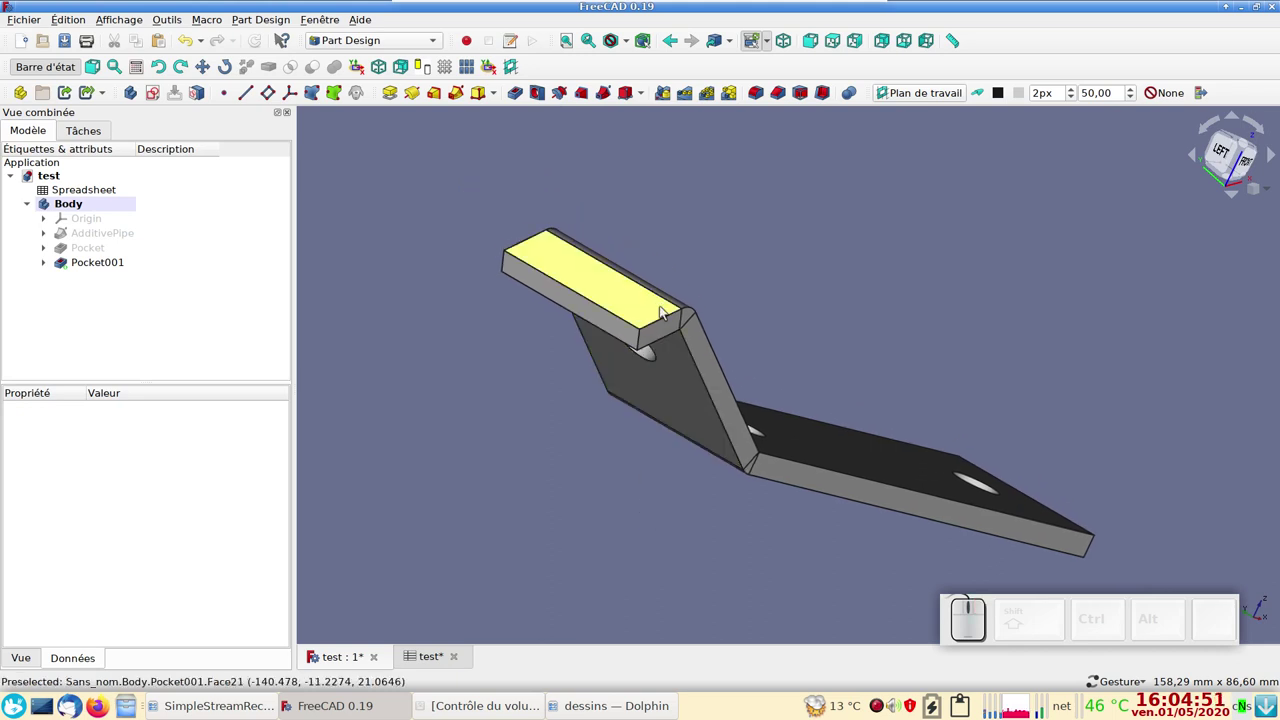
pyautogui.click(641, 343)
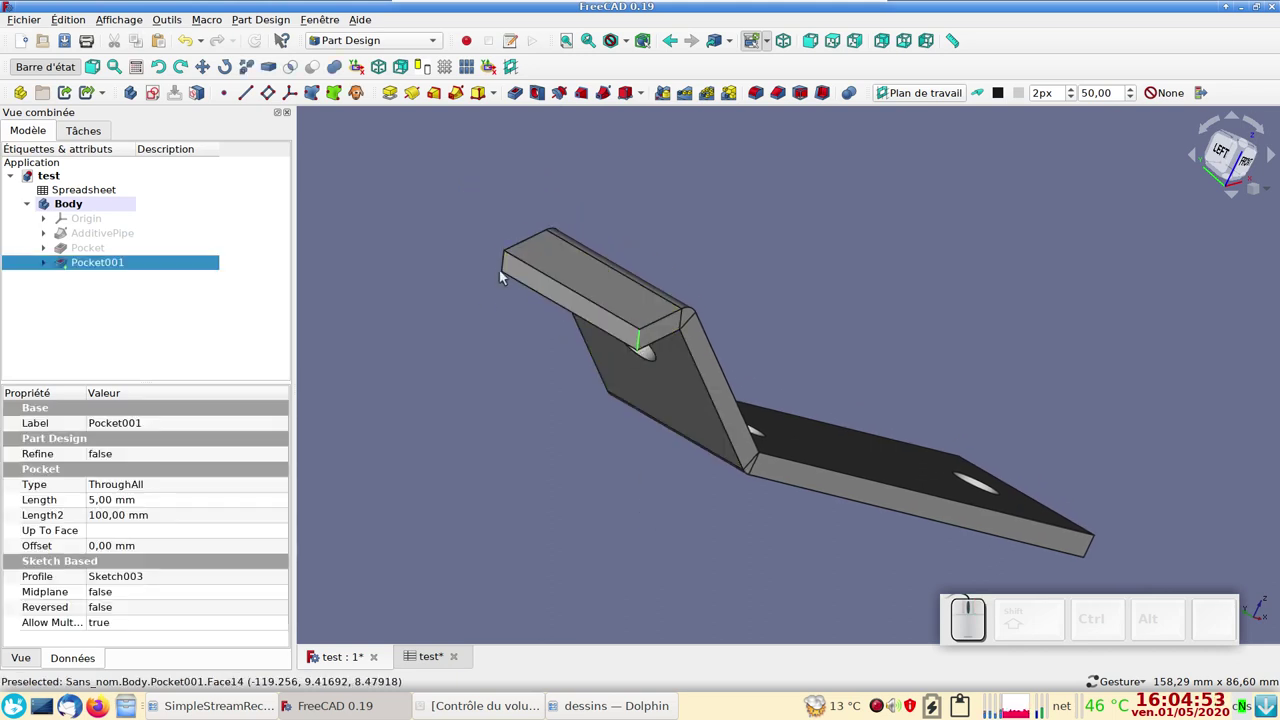
pyautogui.click(507, 267)
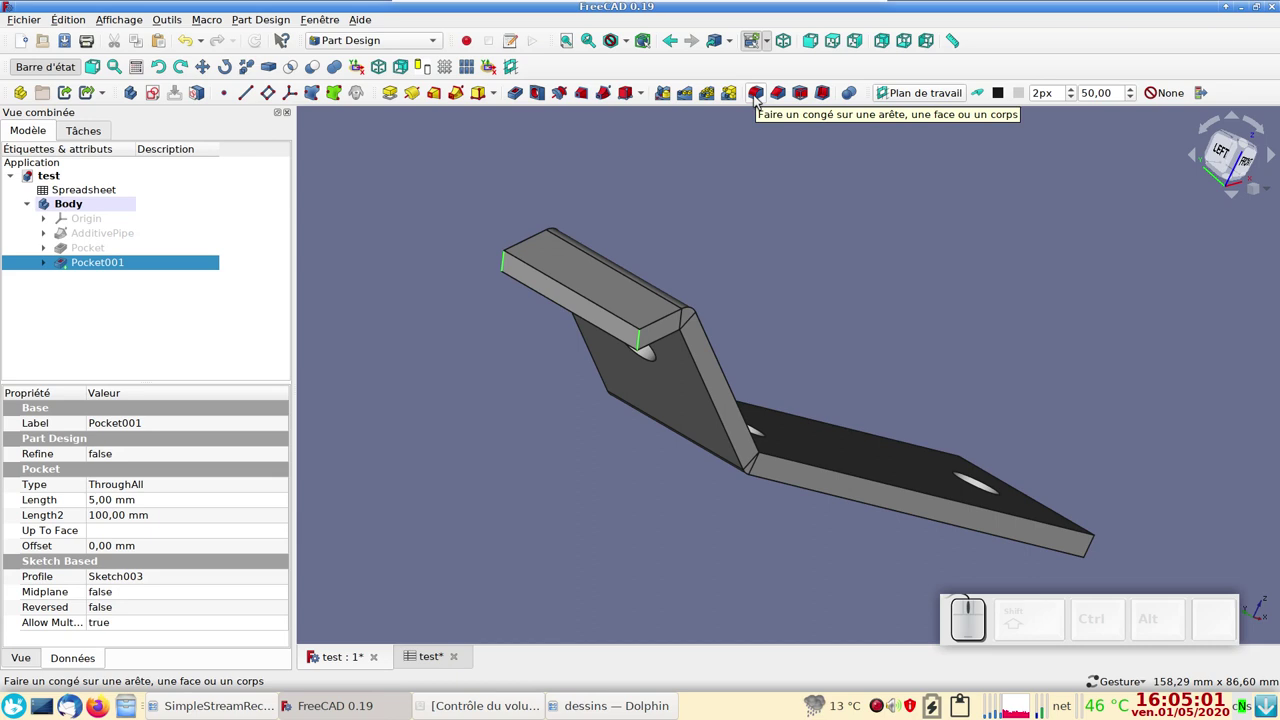
# - Round the two selected tab edges with a 5 mm fillet and save the document
pyautogui.click(759, 99)
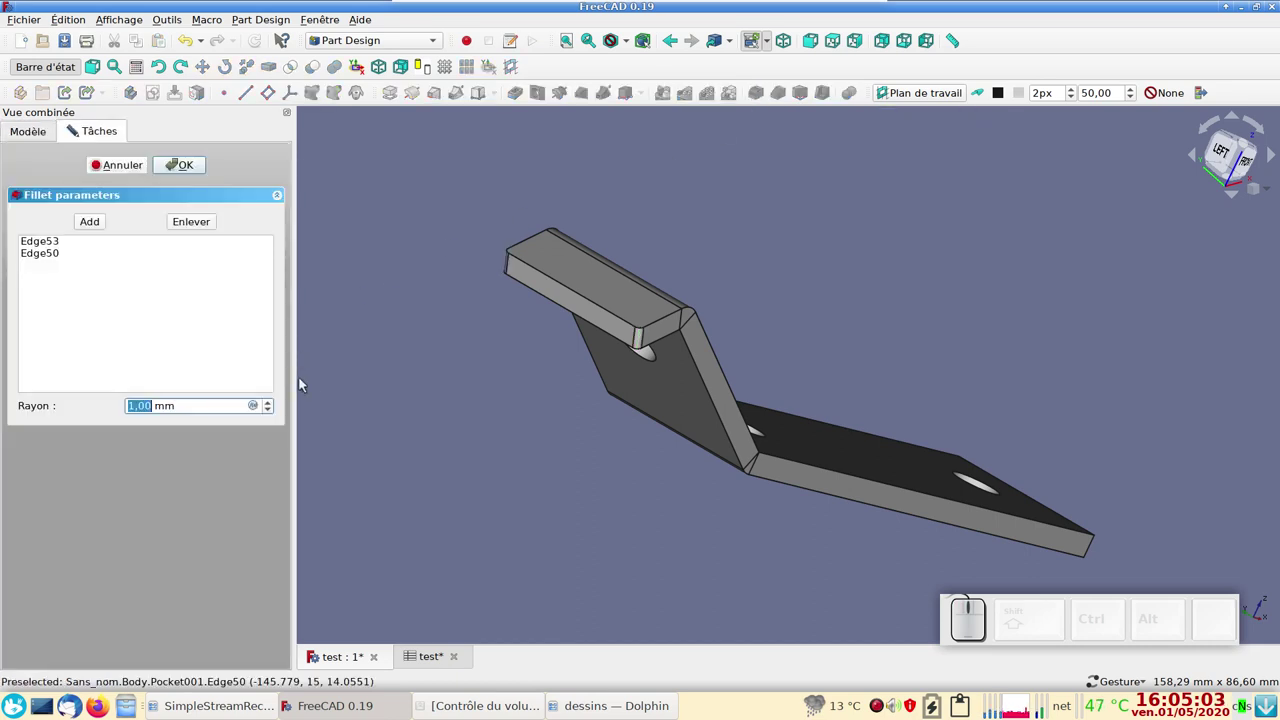
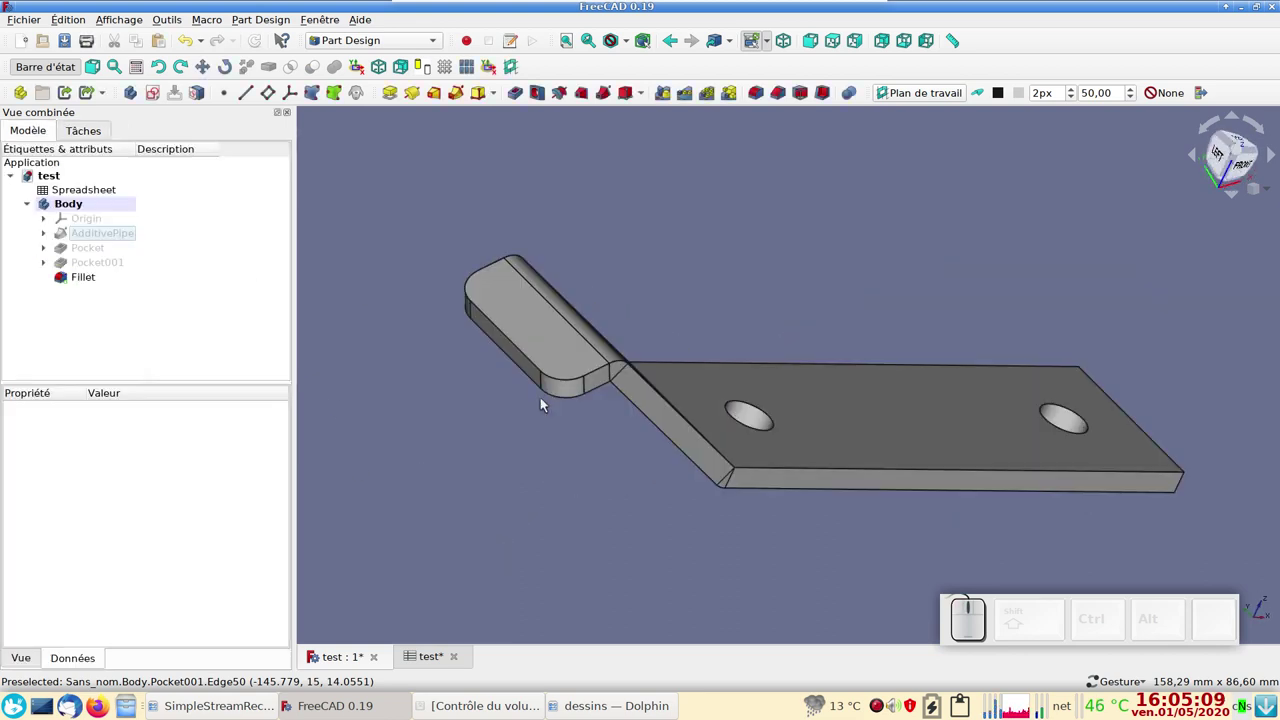
pyautogui.moveTo(925, 462); pyautogui.dragTo(855, 433)
pyautogui.press('ctrl+s')
pyautogui.scroll(-3)
# - Orbit to the front view and select the sloped face with the hole
pyautogui.moveTo(759, 264); pyautogui.dragTo(666, 407)
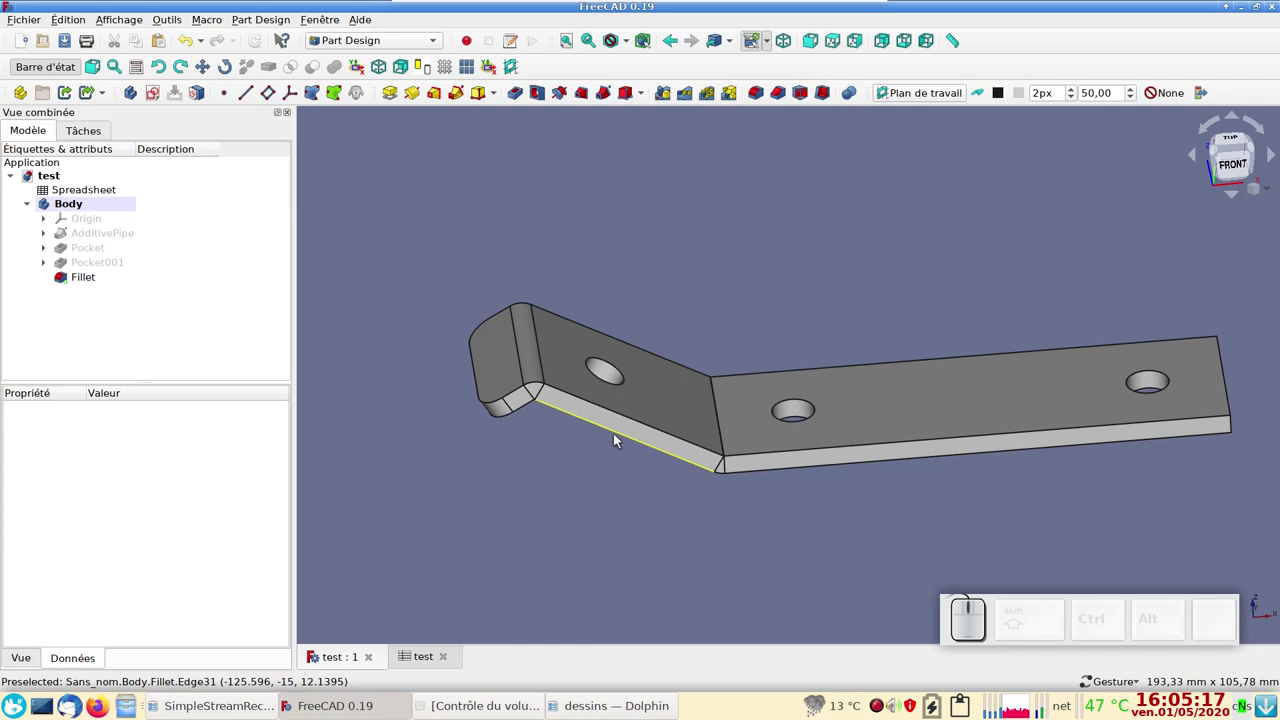
pyautogui.moveTo(655, 492); pyautogui.dragTo(693, 350)
pyautogui.moveTo(788, 372); pyautogui.dragTo(671, 416)
pyautogui.click(672, 415)
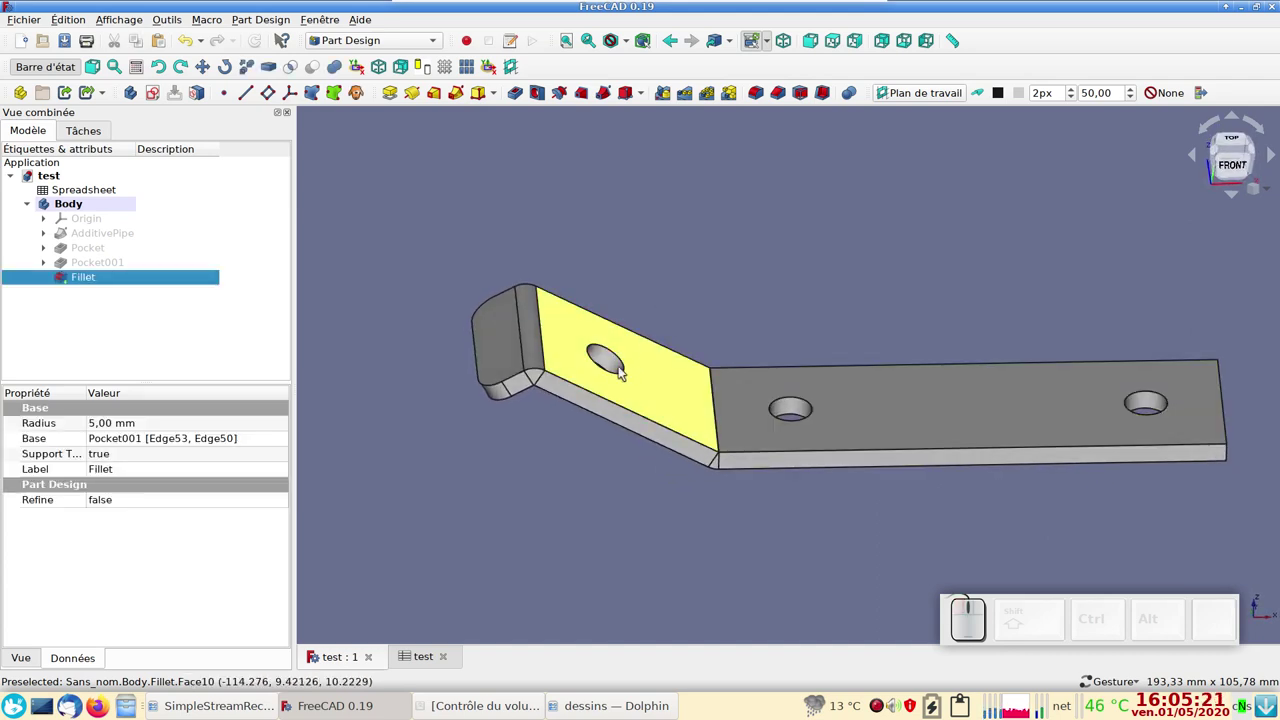
pyautogui.click(622, 504)
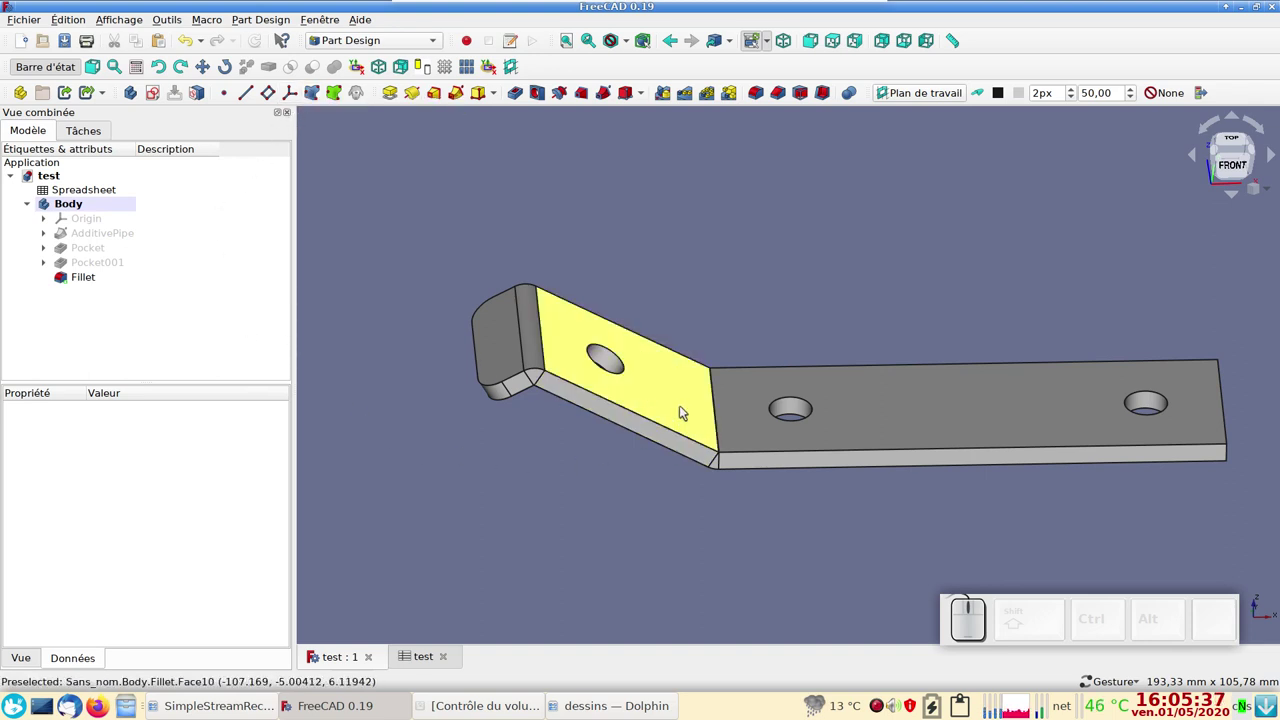
# - Pad the holed sloped face outward by 4 mm
pyautogui.click(685, 410)
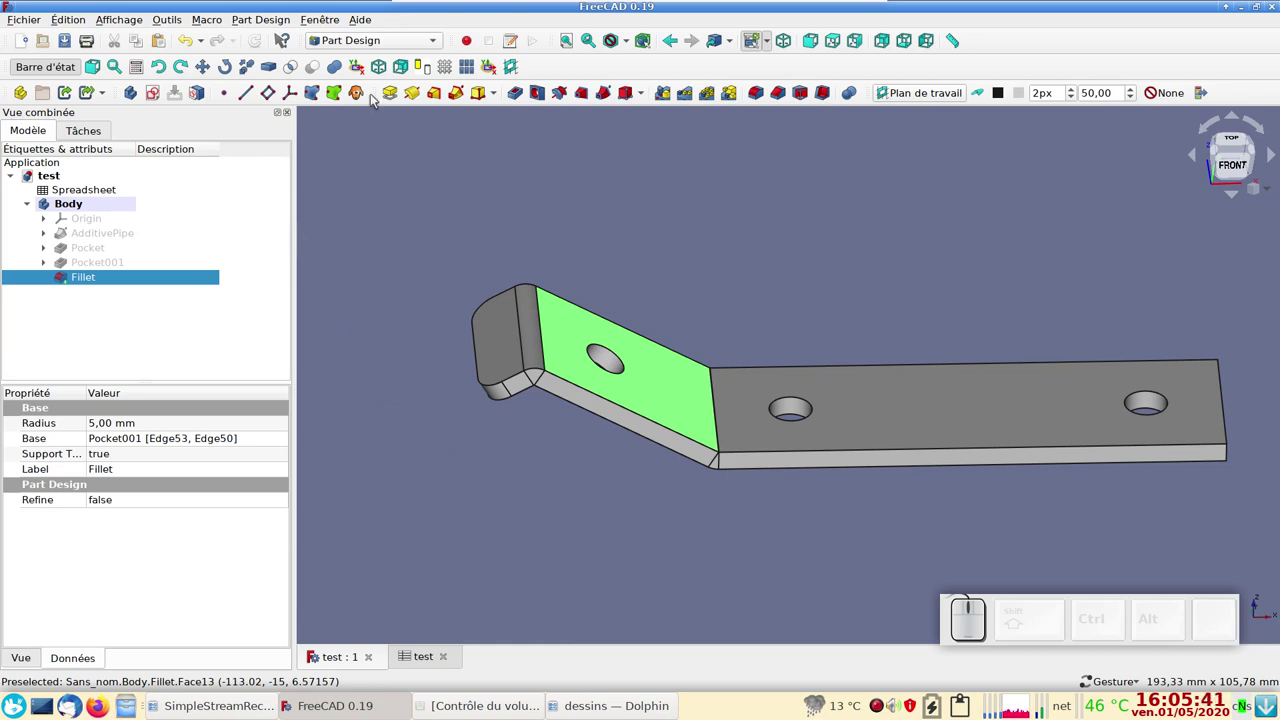
pyautogui.click(395, 95)
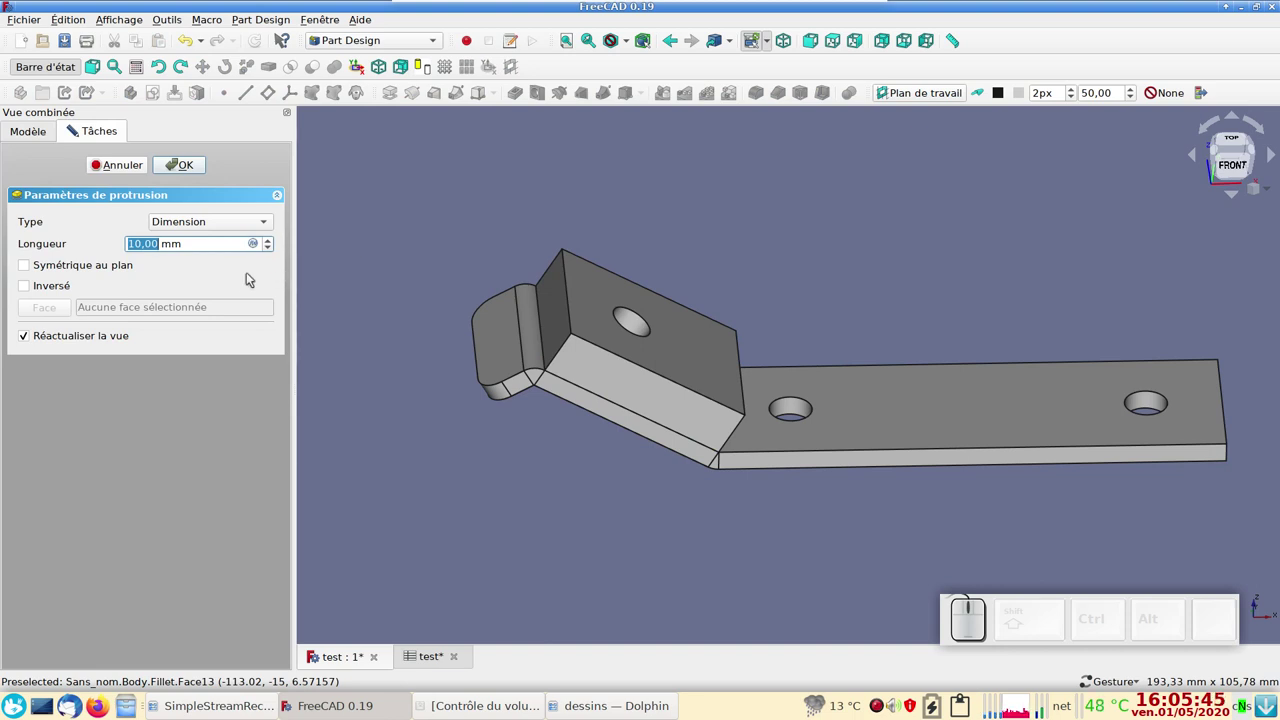
pyautogui.press('KP_4')
pyautogui.click(191, 164)
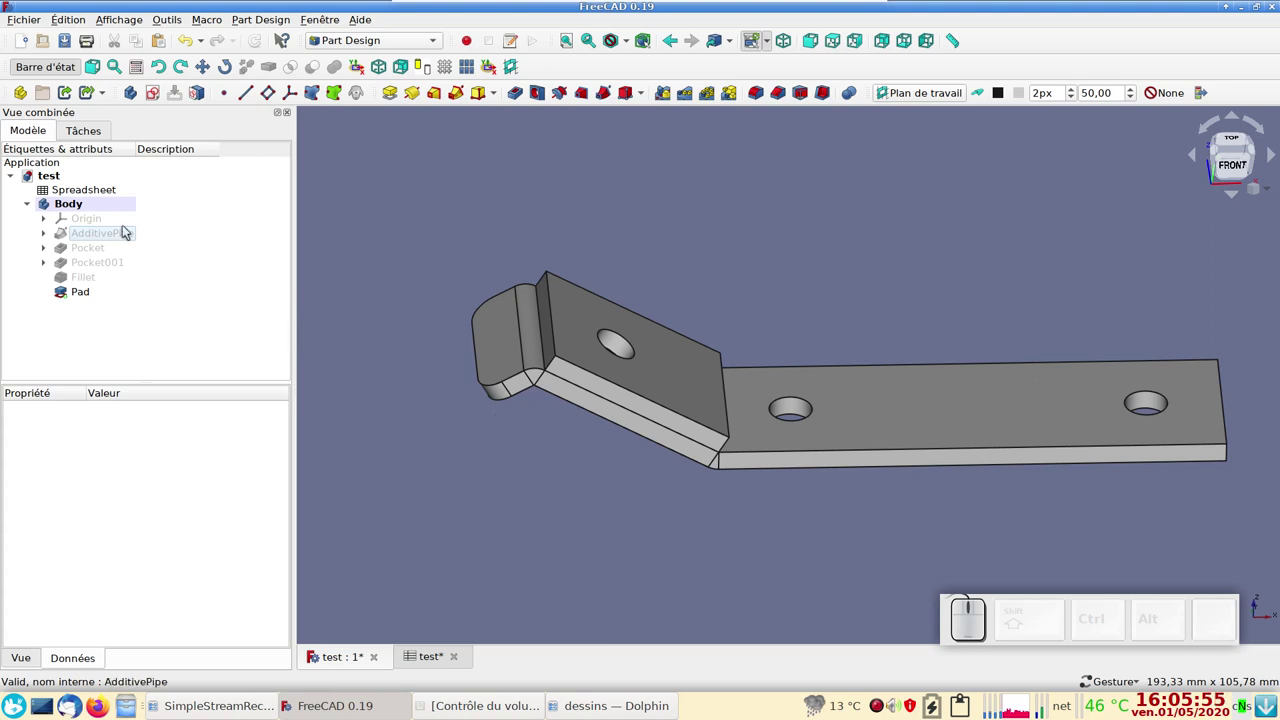
# - Save the document and create a new empty Body001
pyautogui.press('ctrl+s')
pyautogui.click(137, 97)
pyautogui.scroll(-3)
# - Create a ShapeBinder in Body001 from the bracket's holed angled face
pyautogui.moveTo(387, 234); pyautogui.dragTo(424, 284)
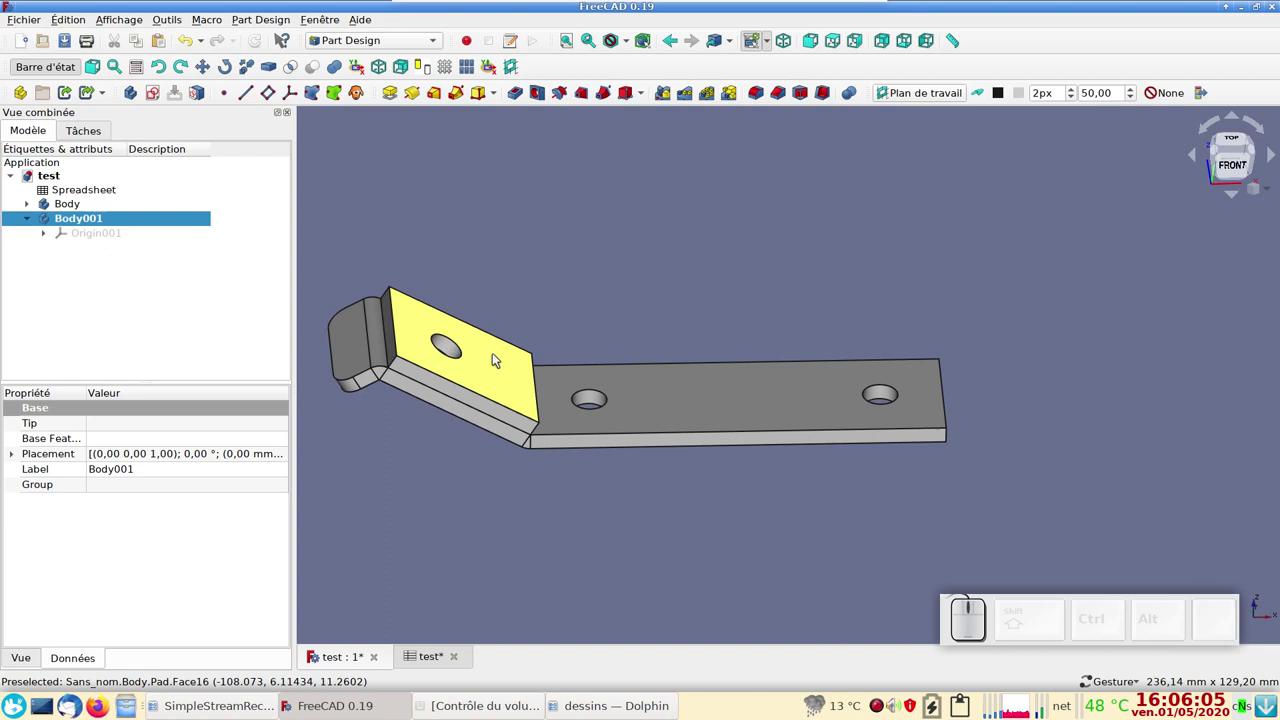
pyautogui.click(242, 340)
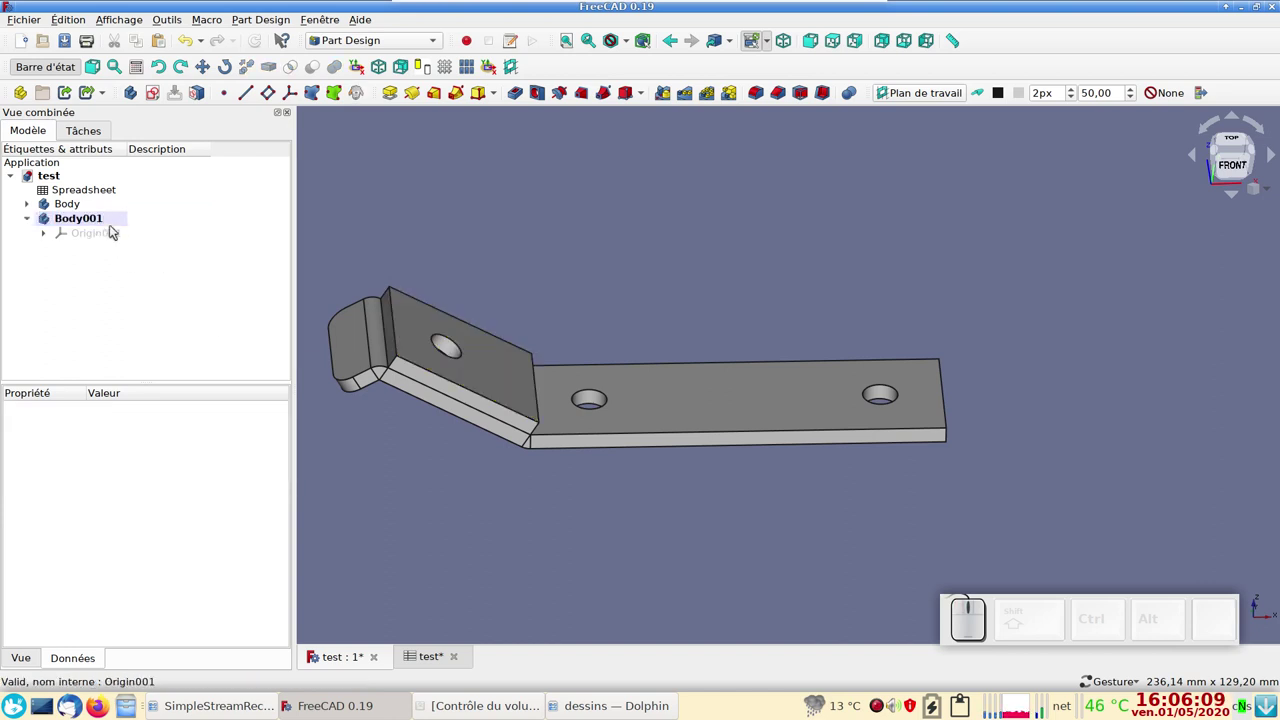
pyautogui.click(162, 291)
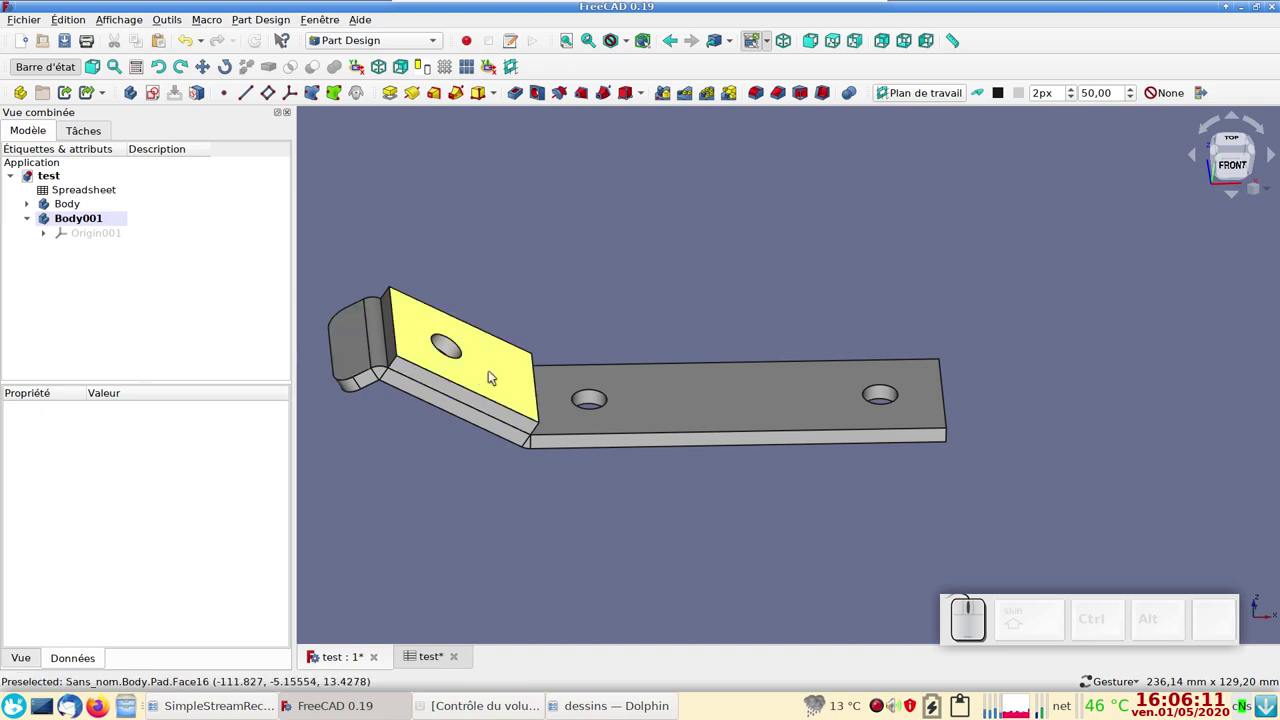
pyautogui.click(495, 372)
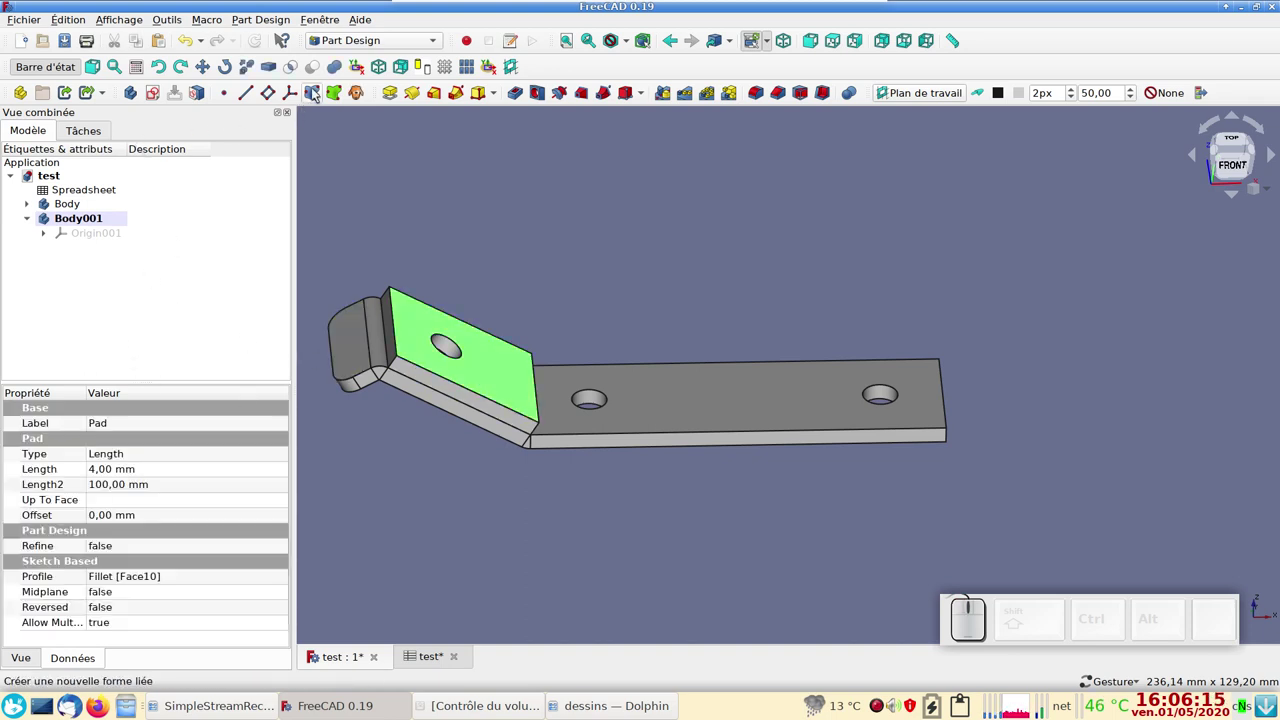
pyautogui.click(317, 91)
pyautogui.click(190, 164)
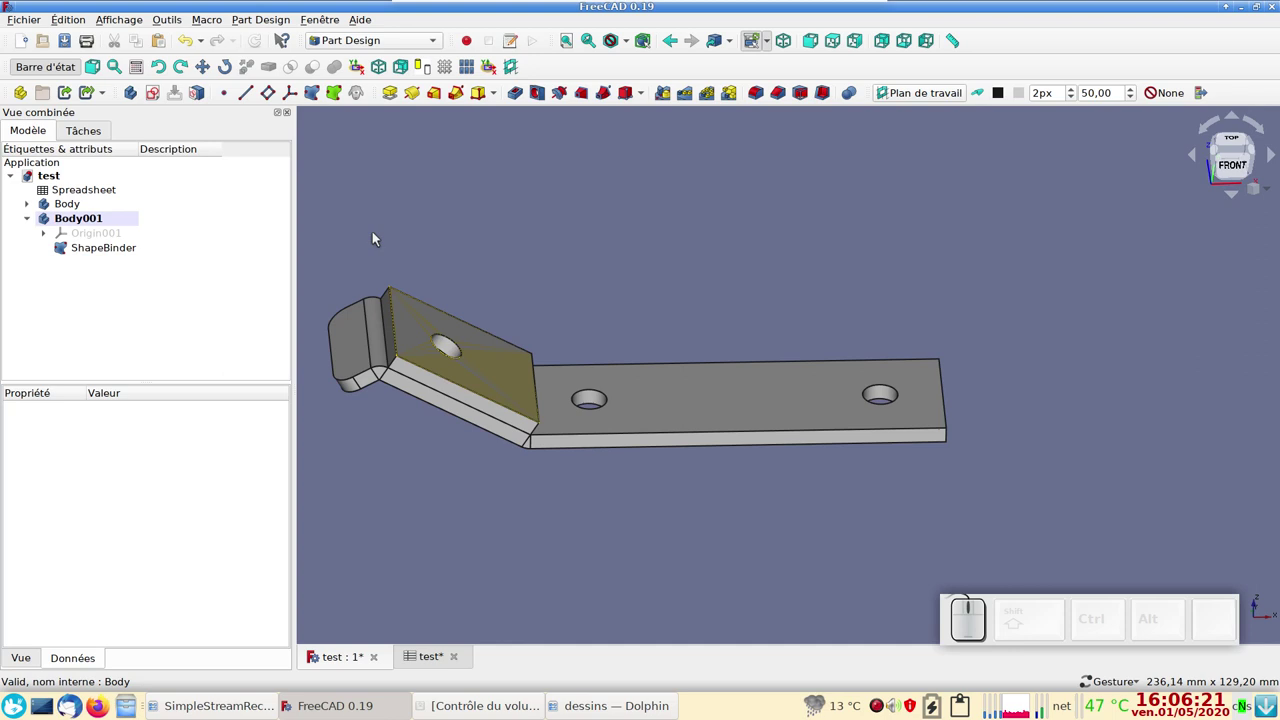
# - Hide the original Body's Pad, leaving only the bound face, and return to Part Design
pyautogui.click(34, 208)
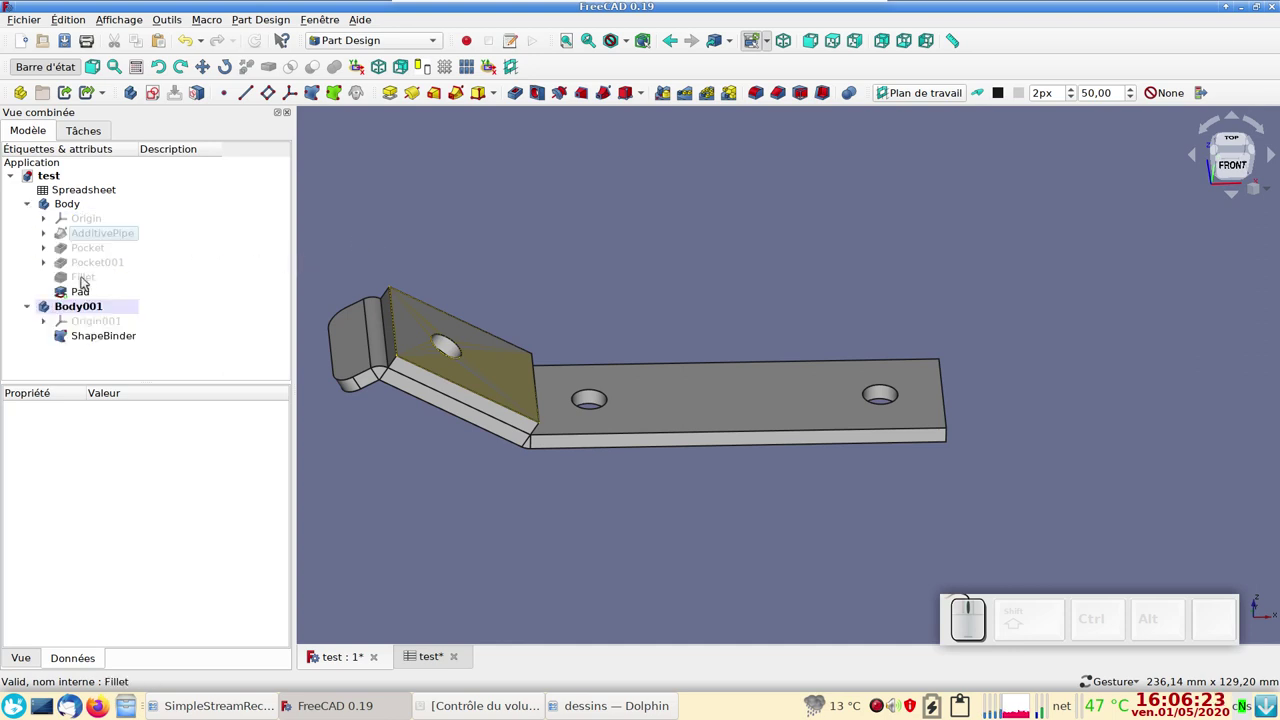
pyautogui.click(90, 295)
pyautogui.press('space')
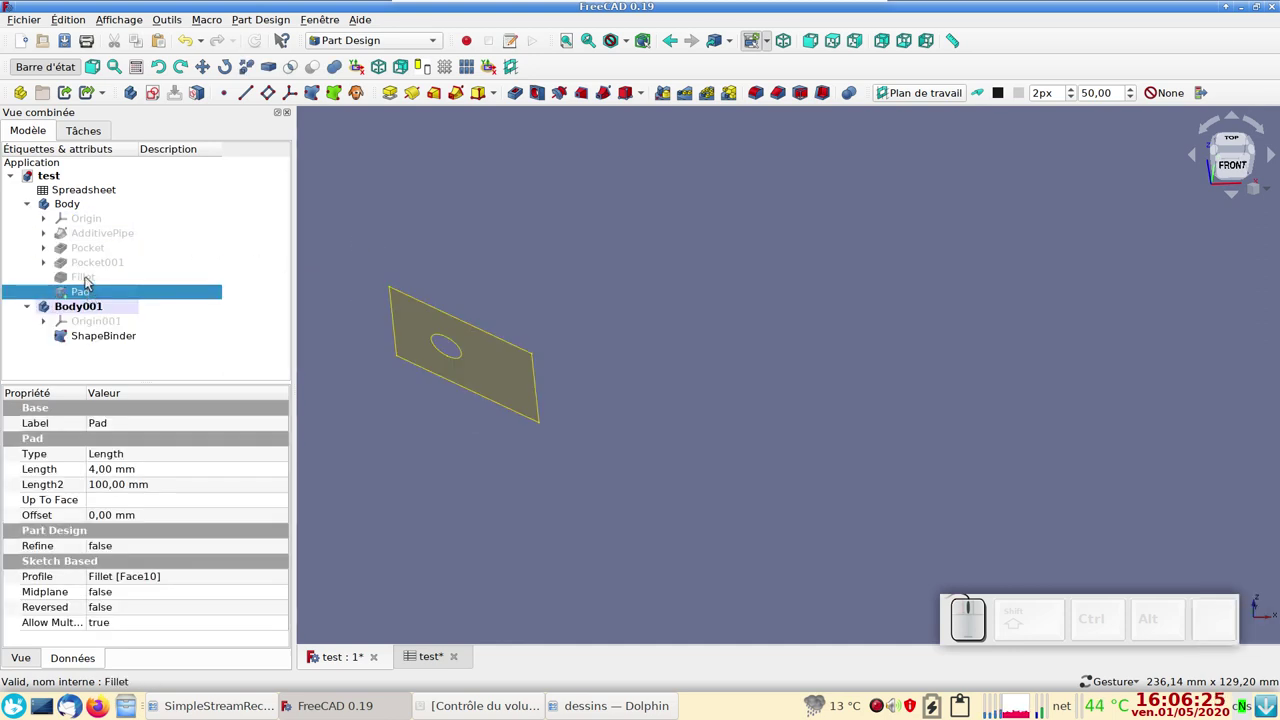
pyautogui.click(924, 603)
pyautogui.click(687, 404)
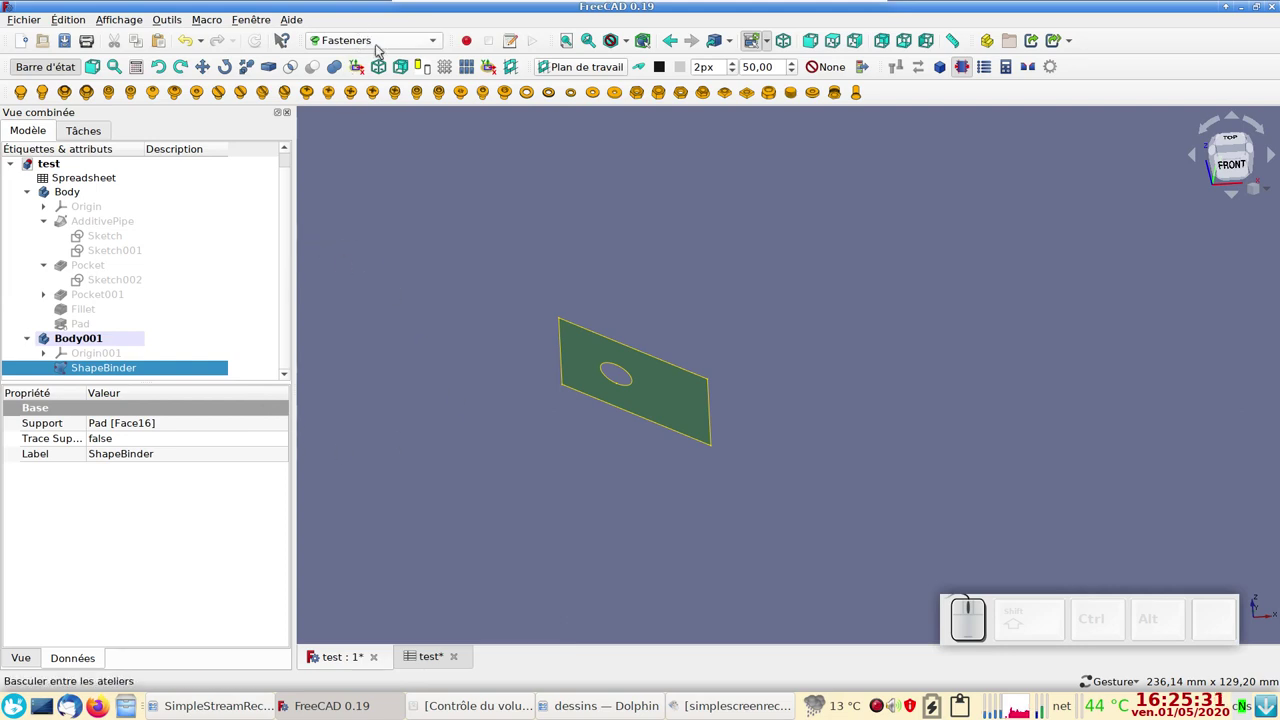
pyautogui.click(381, 47)
pyautogui.click(379, 48)
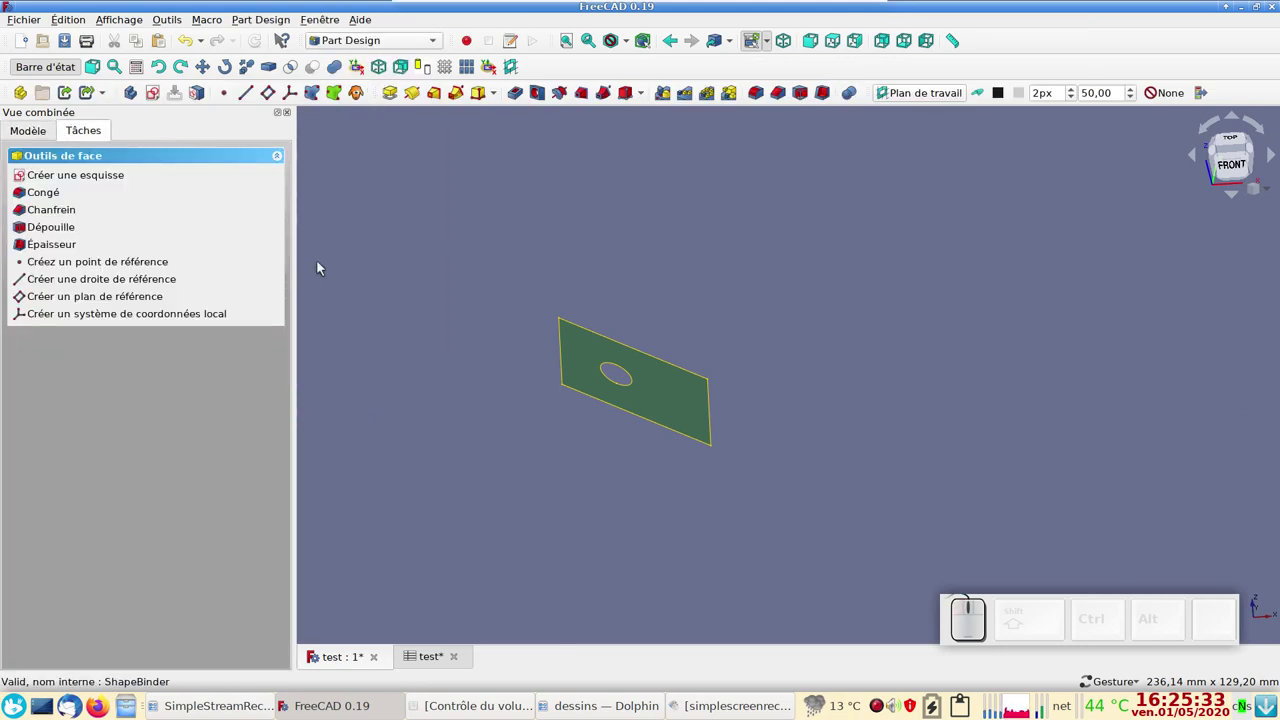
# - Start Sketch004 on the ShapeBinder face and draw a rectangle
pyautogui.click(32, 128)
pyautogui.scroll(-3)
pyautogui.click(154, 94)
pyautogui.scroll(3)
pyautogui.moveTo(544, 382); pyautogui.dragTo(419, 228)
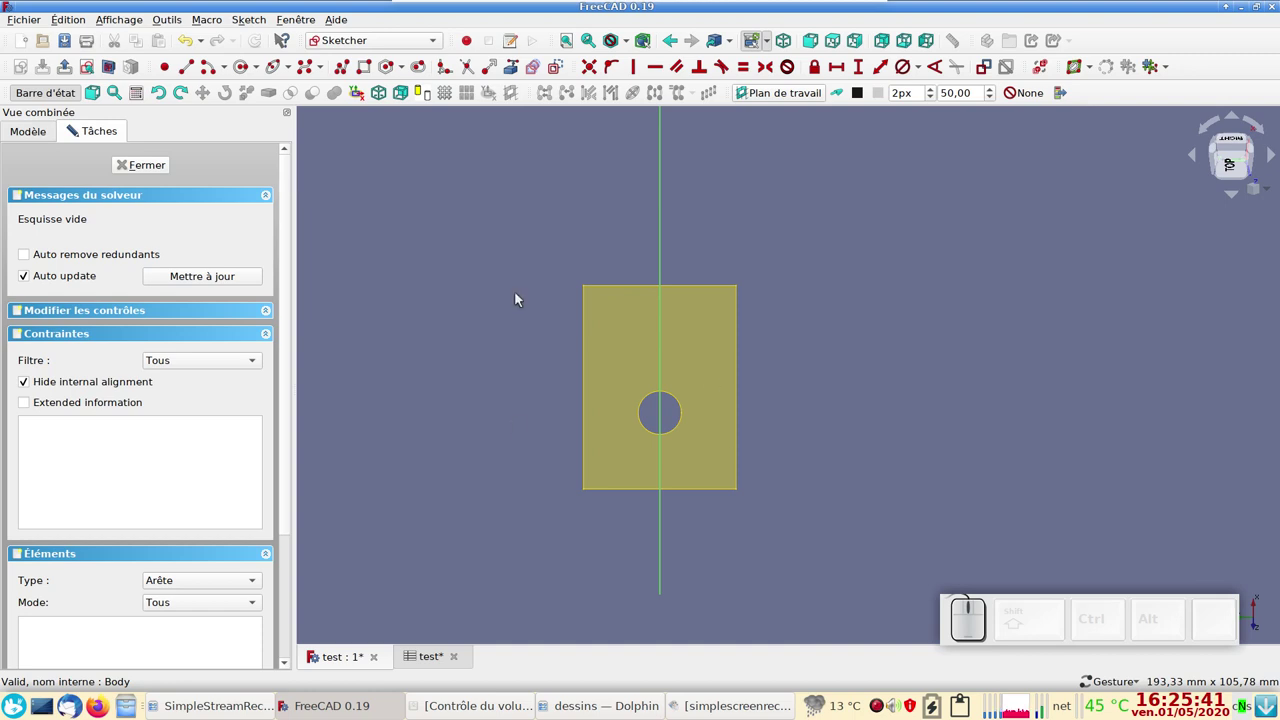
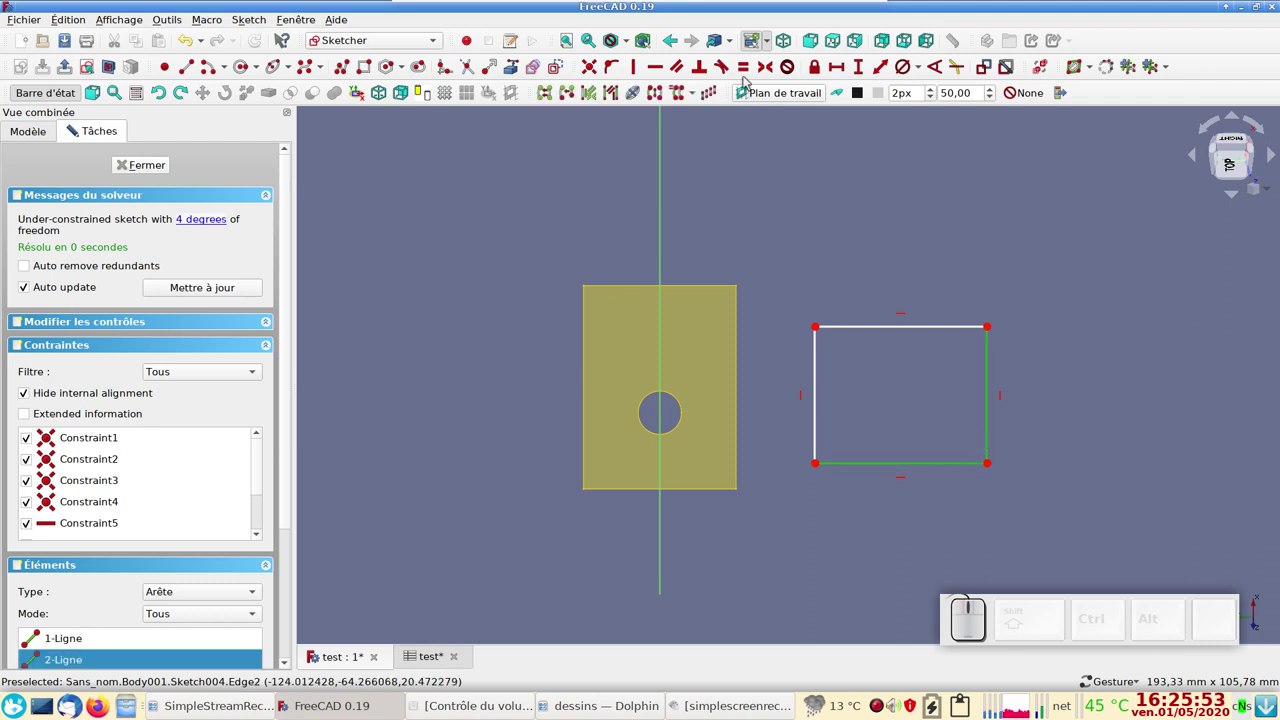
# - Make the rectangle a square and dimension its bottom edge width for a formula
pyautogui.click(743, 67)
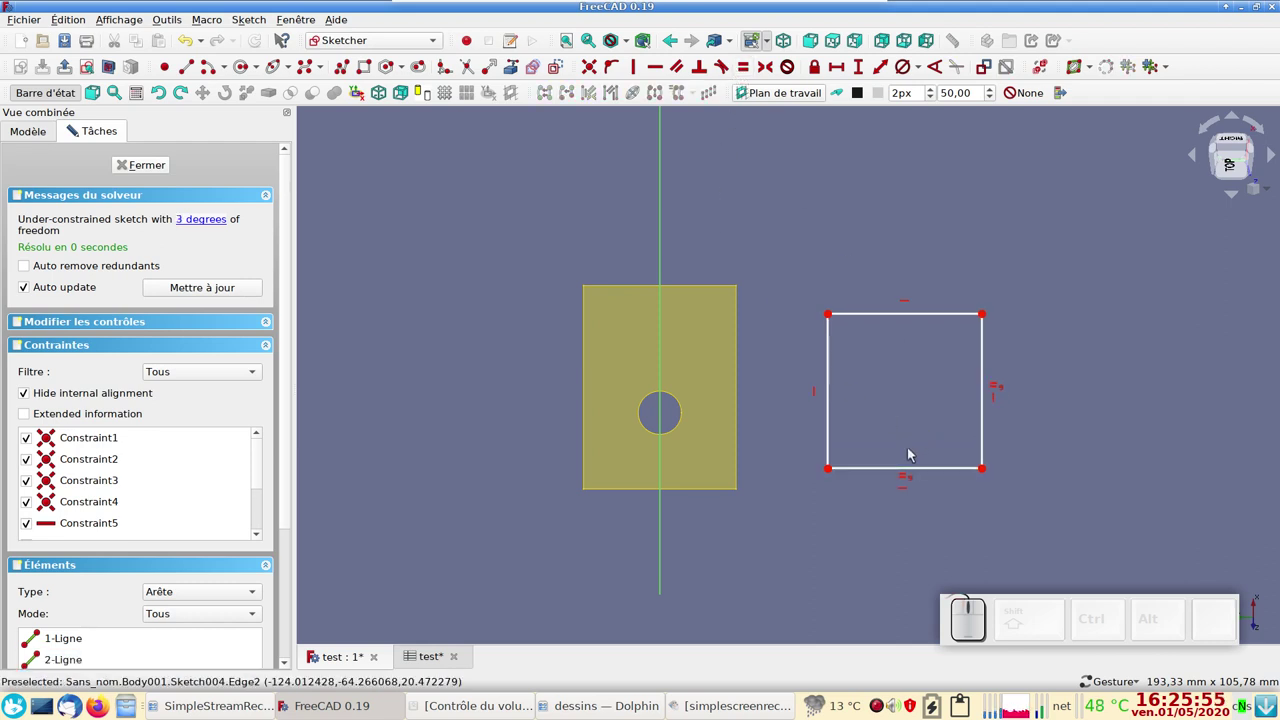
pyautogui.click(928, 470)
pyautogui.click(837, 66)
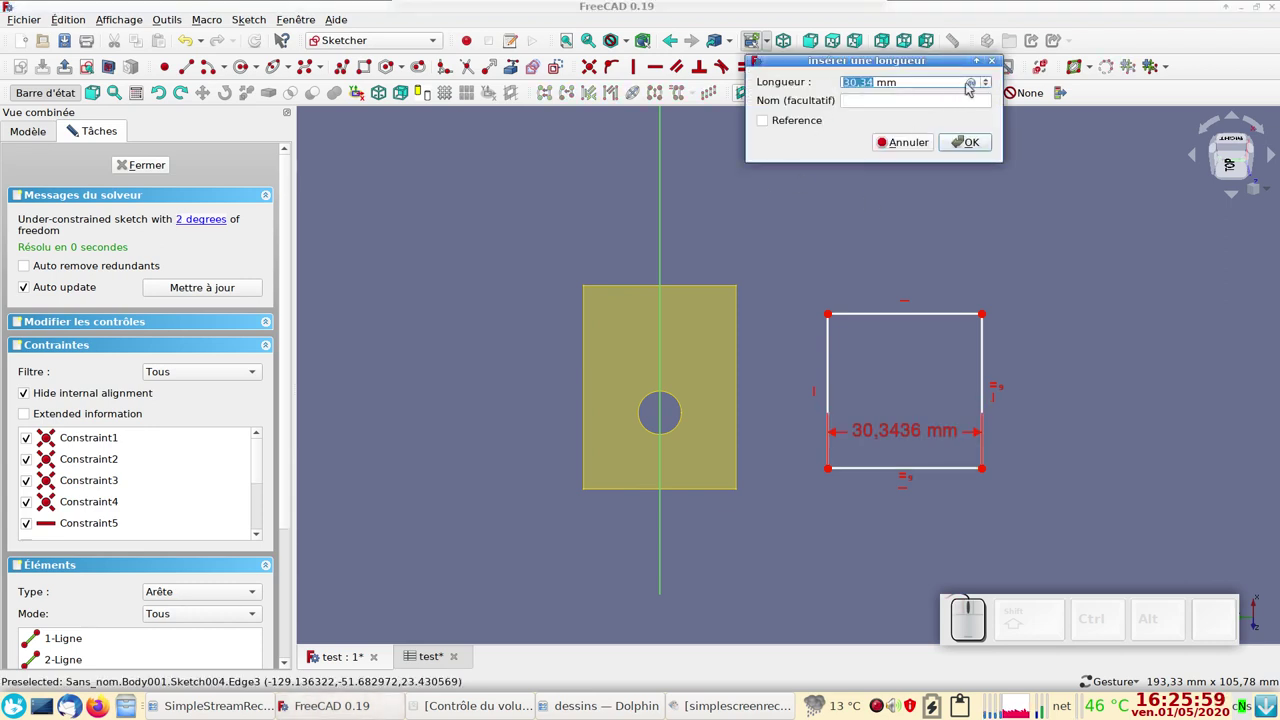
pyautogui.click(974, 85)
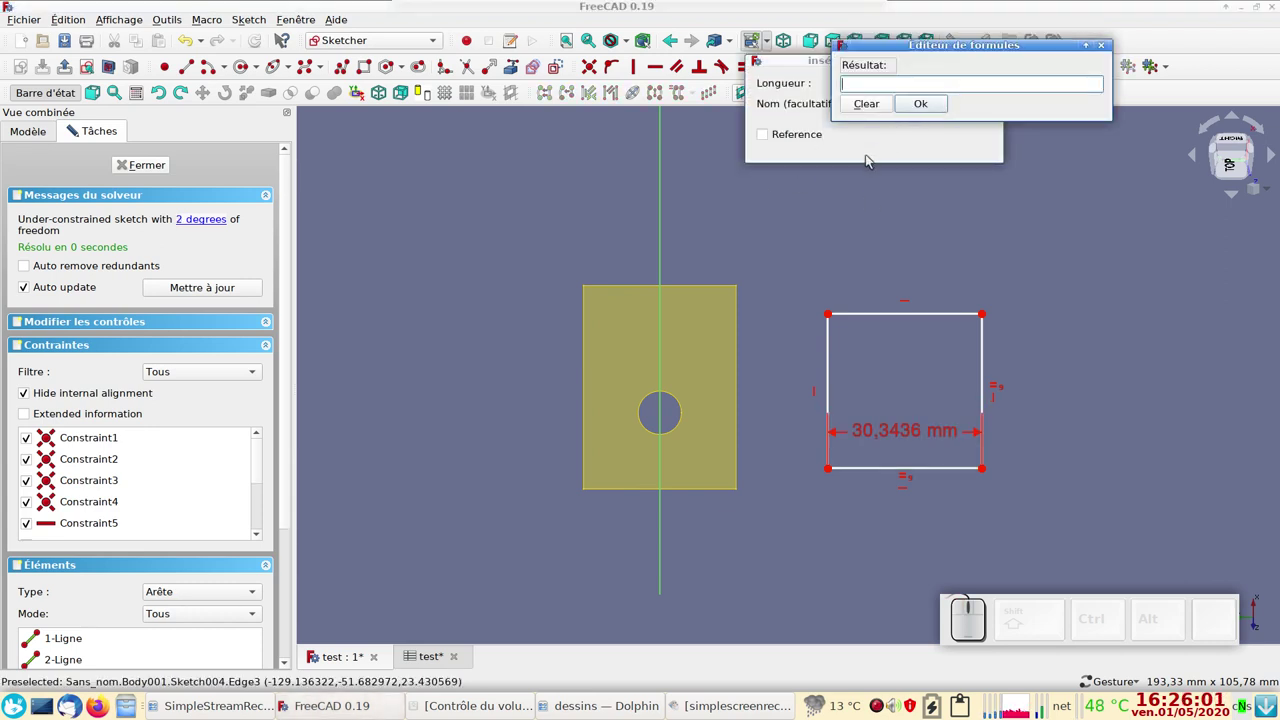
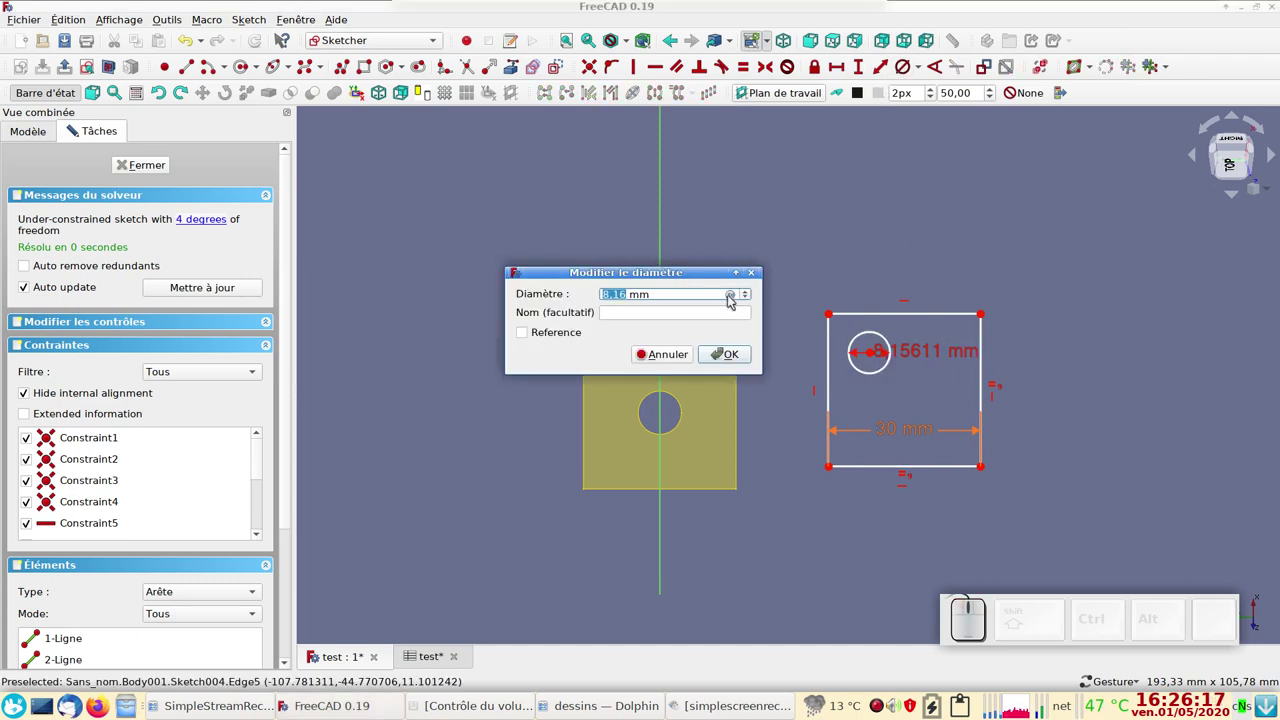
# - Drive the circle's diameter with the spreadsheet expression, giving 8.5 mm
pyautogui.click(733, 294)
pyautogui.press('s')
pyautogui.click(690, 324)
pyautogui.press('t')
pyautogui.press('r')
pyautogui.click(640, 314)
pyautogui.click(690, 321)
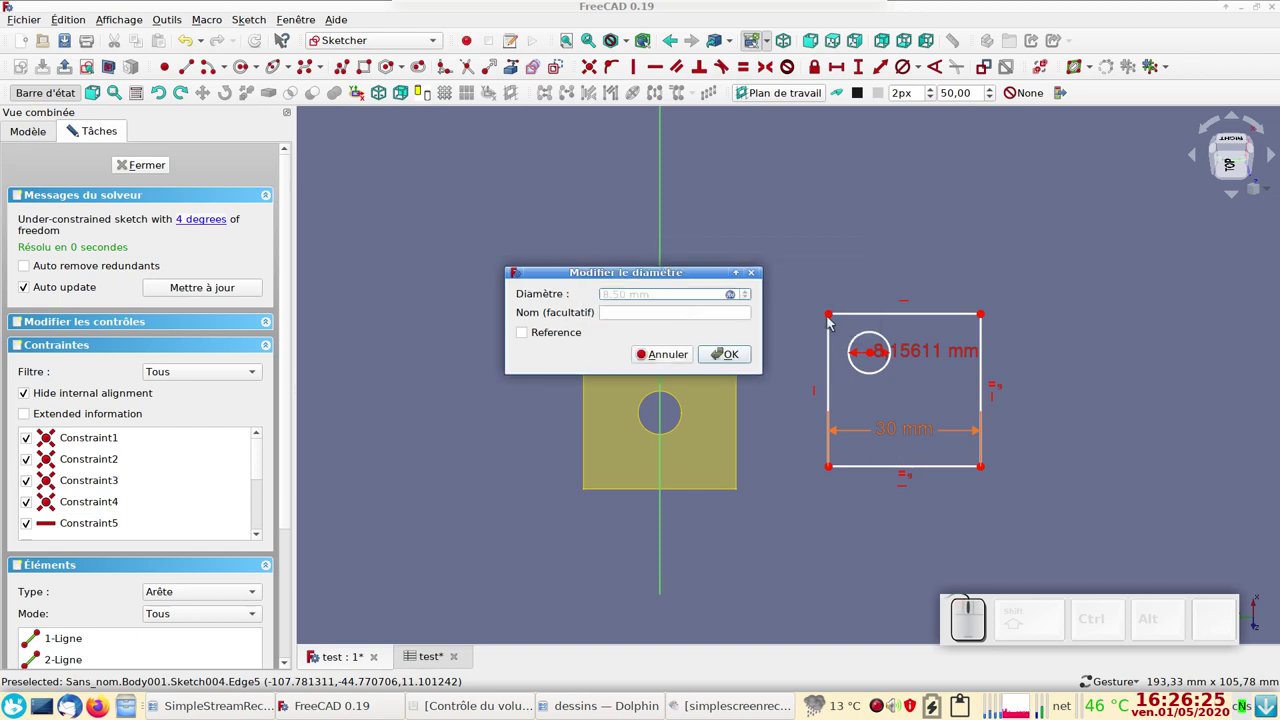
pyautogui.click(738, 359)
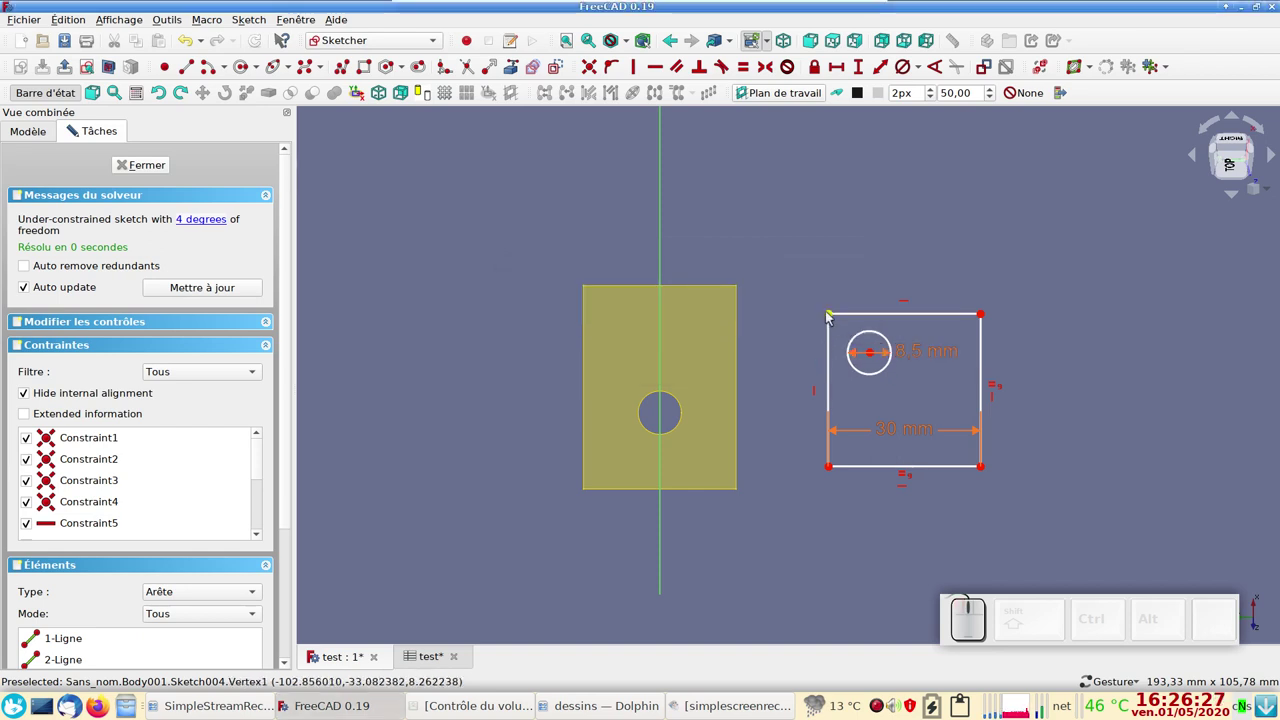
# - Centre the circle symmetrically between the square's opposite corners and start external geometry
pyautogui.click(834, 317)
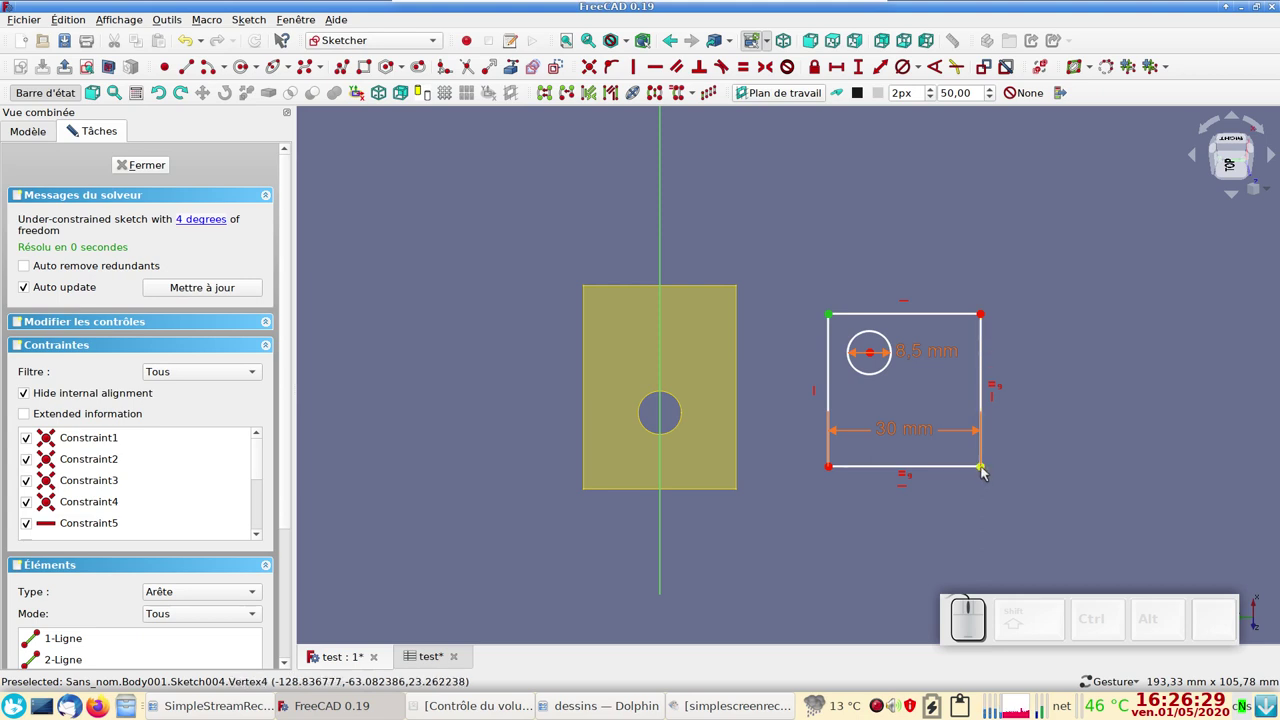
pyautogui.click(986, 469)
pyautogui.click(875, 356)
pyautogui.click(772, 67)
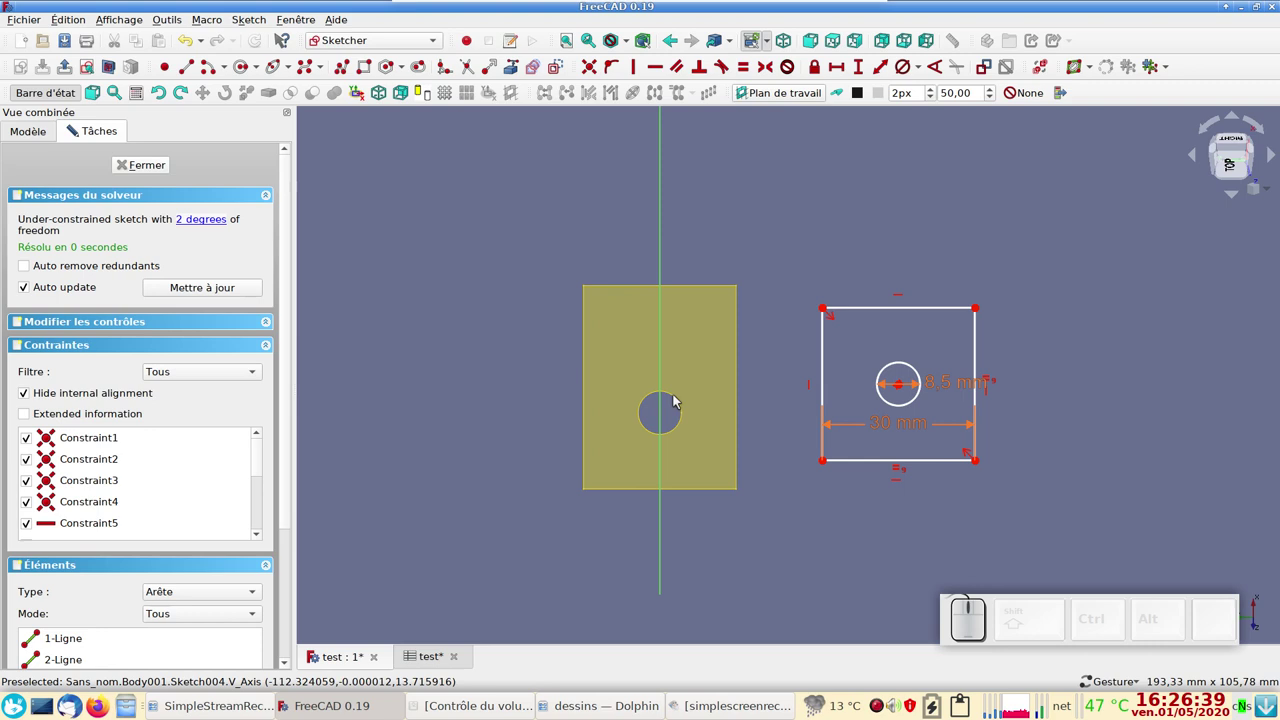
pyautogui.click(519, 61)
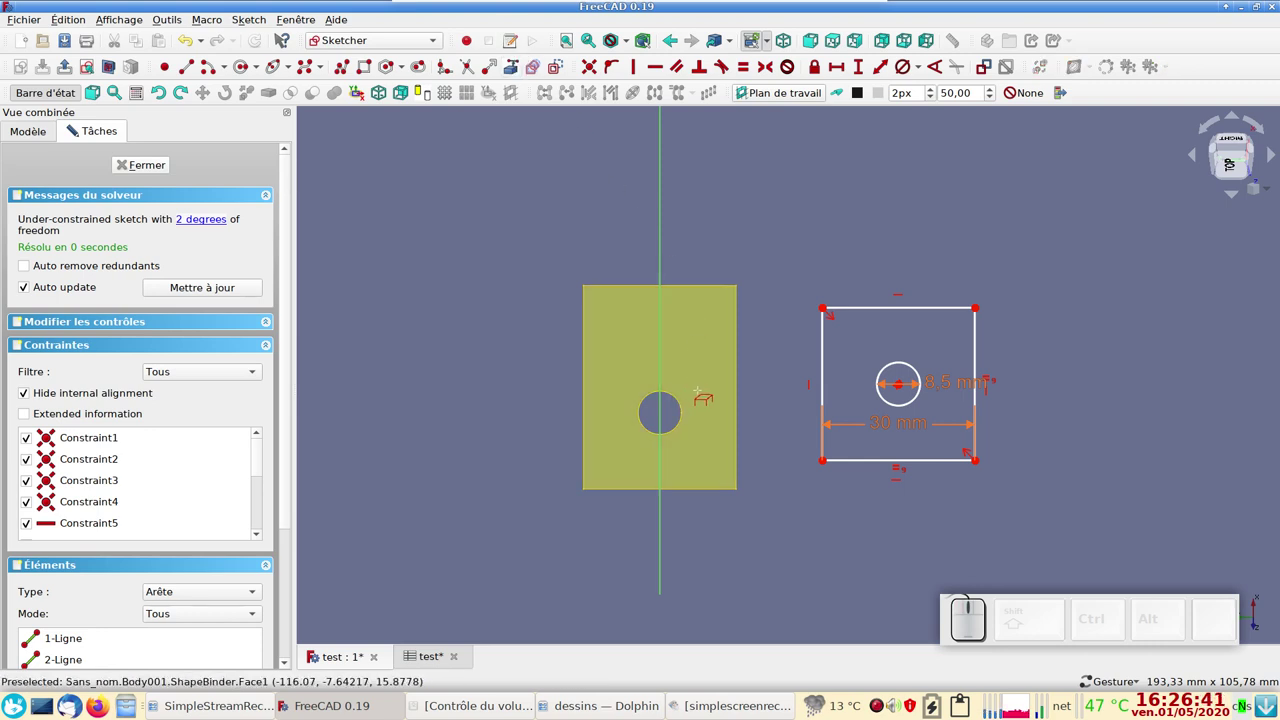
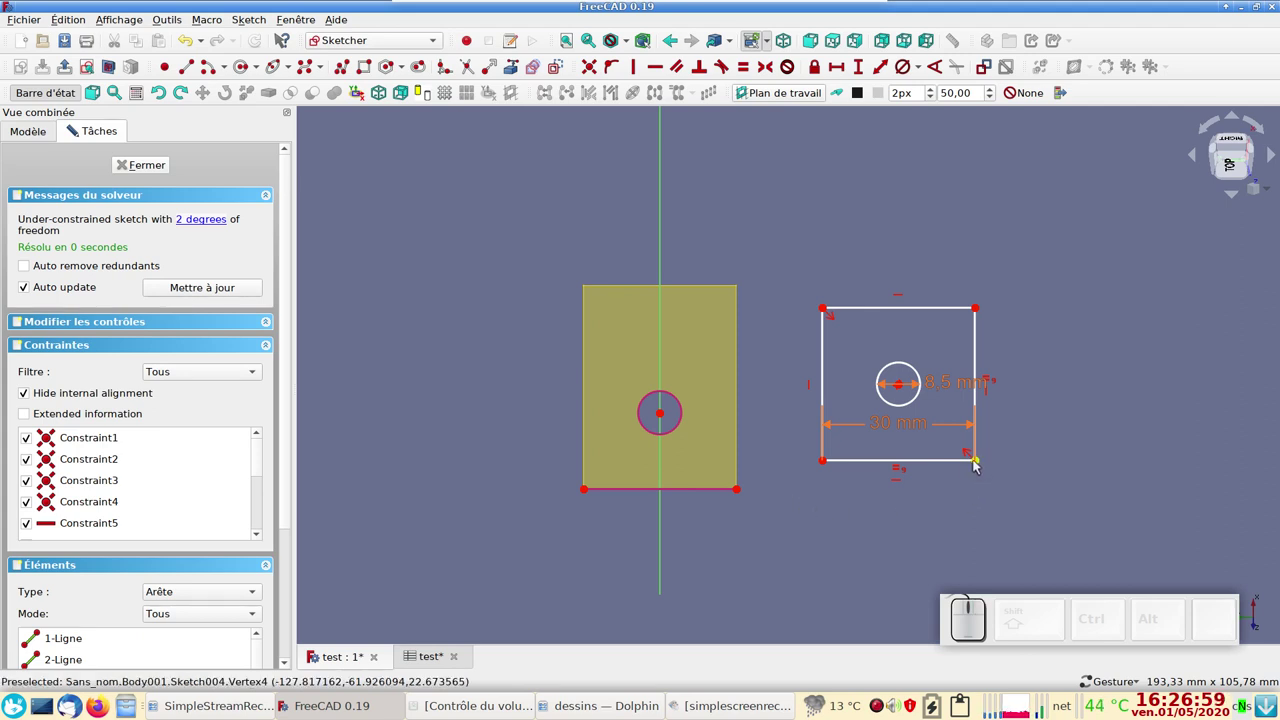
# - Fix the square's bottom-right corner onto the bound face's bottom edge
pyautogui.click(981, 464)
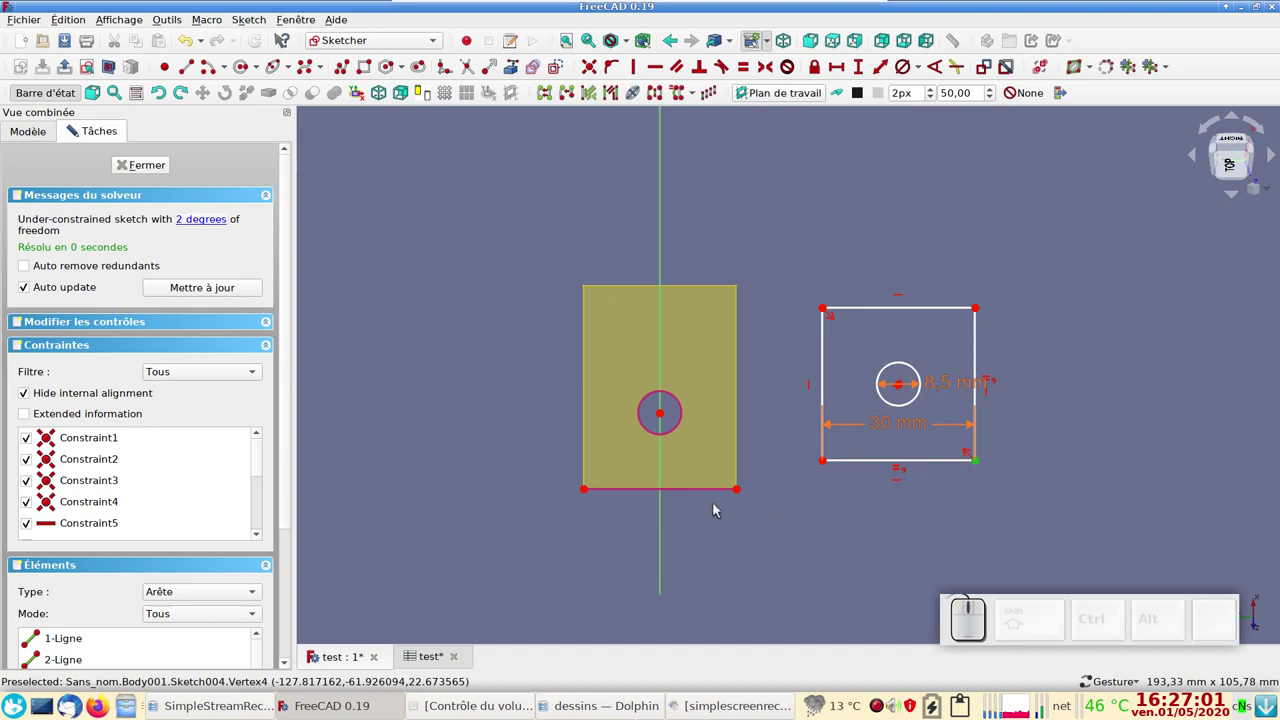
pyautogui.click(722, 490)
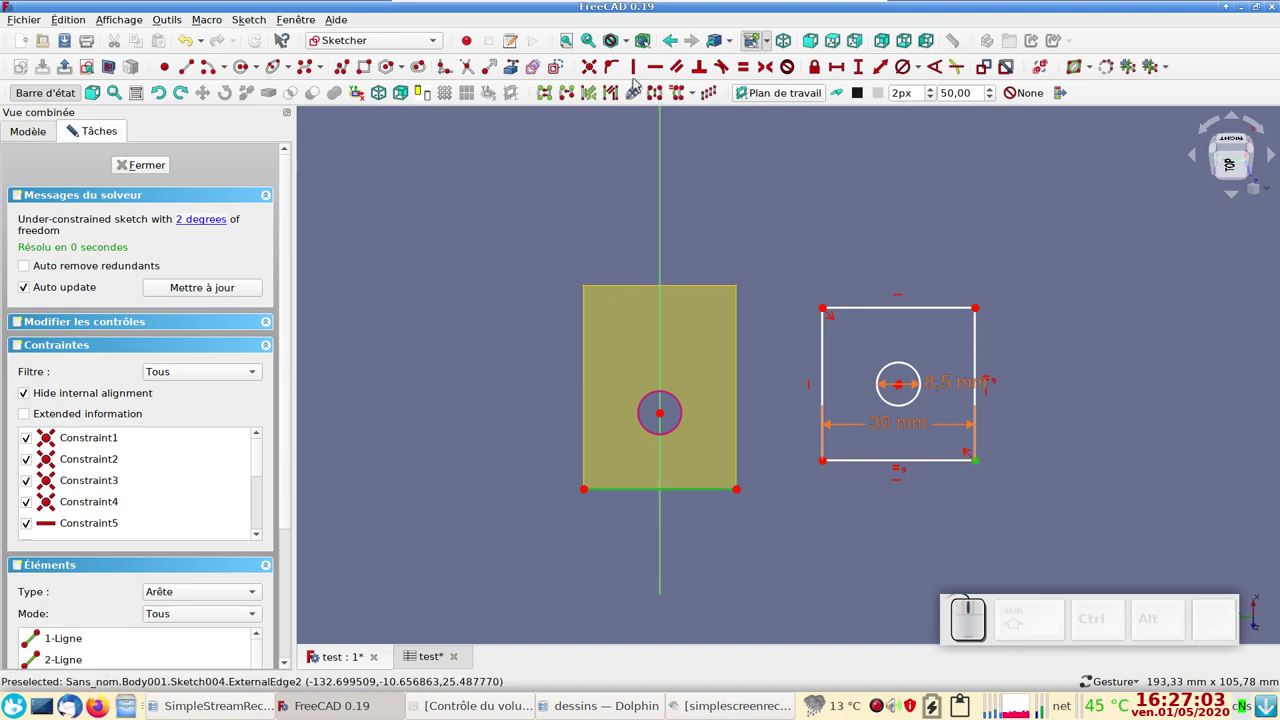
pyautogui.click(617, 69)
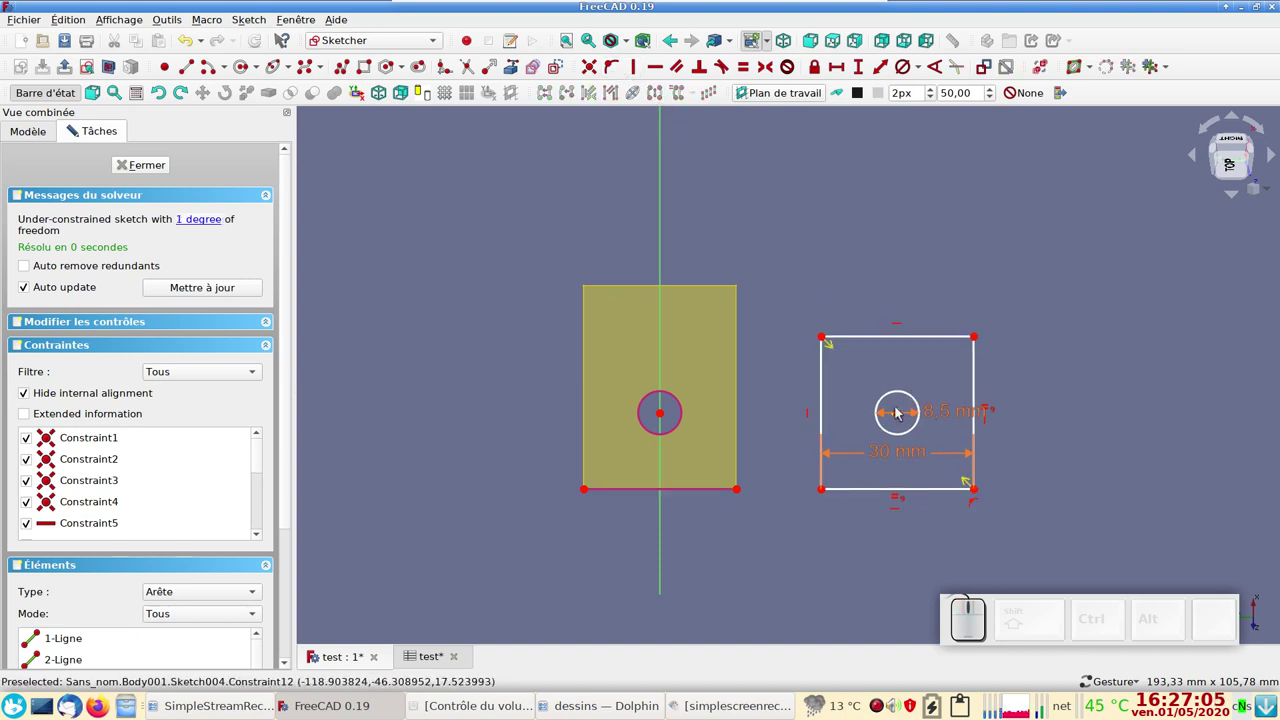
# - Make the circle concentric with the face's hole, undoing the redundant constraint
pyautogui.click(900, 414)
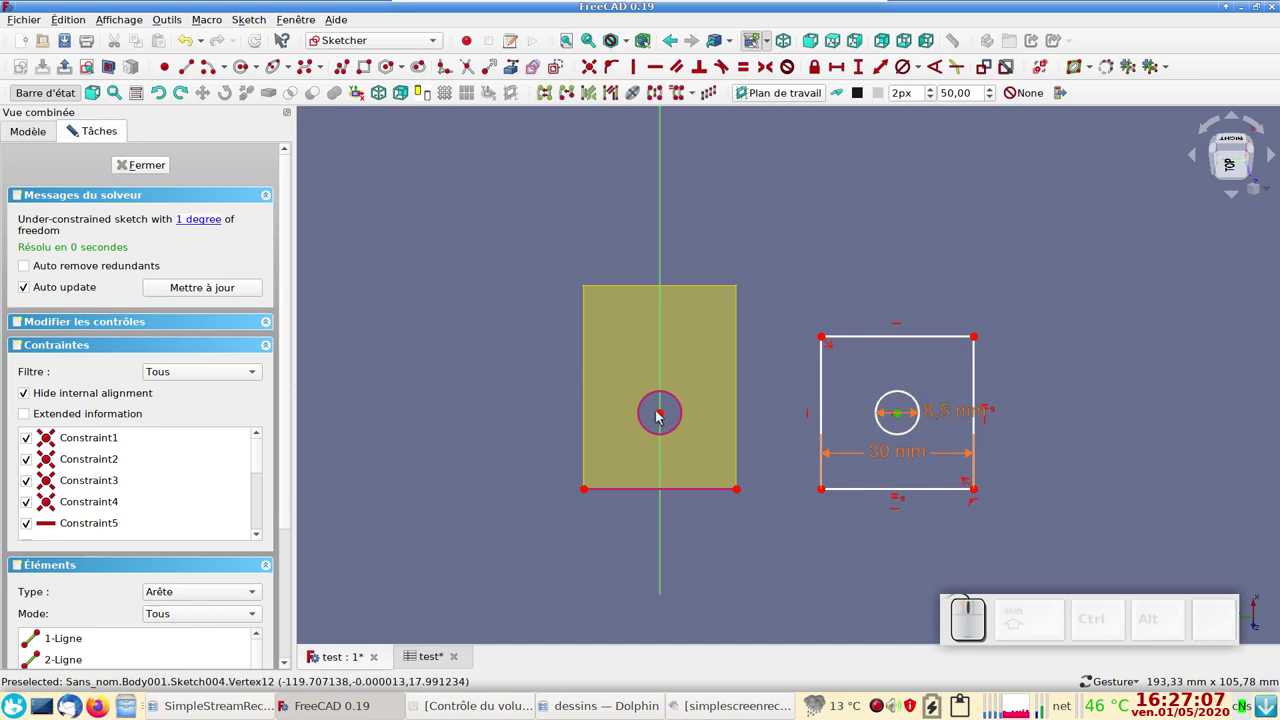
pyautogui.click(666, 415)
pyautogui.click(598, 73)
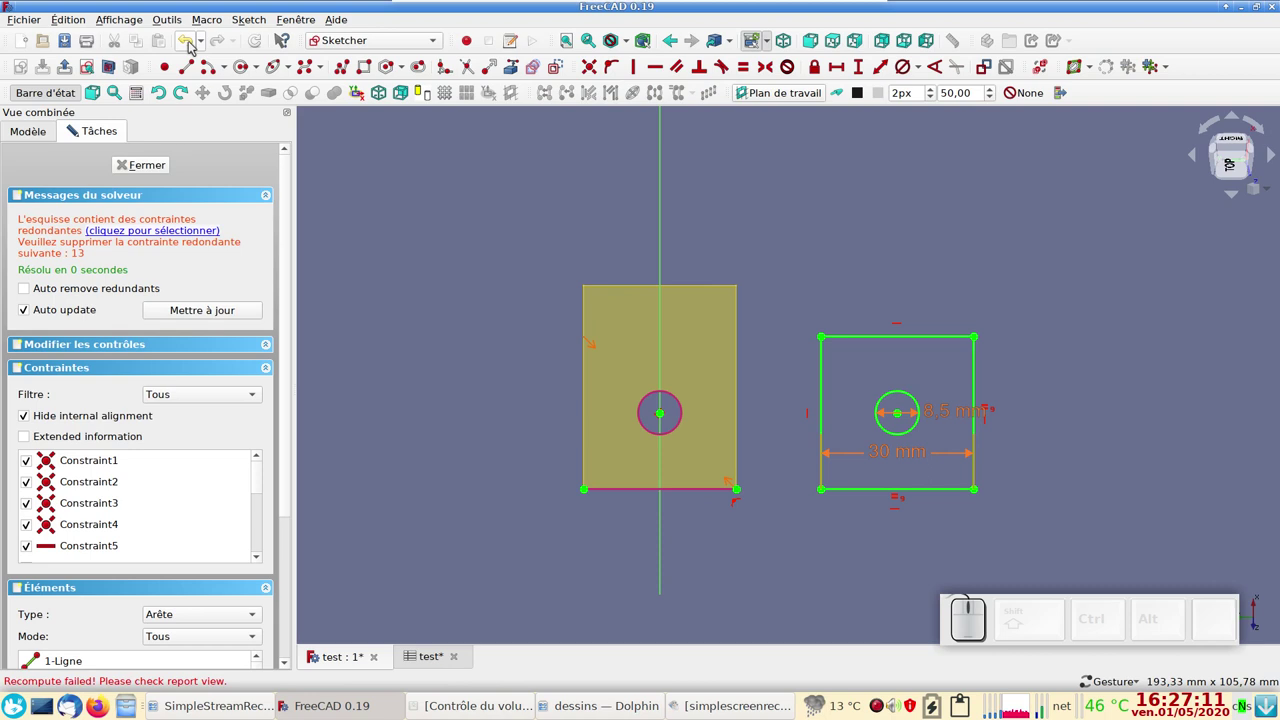
pyautogui.click(194, 45)
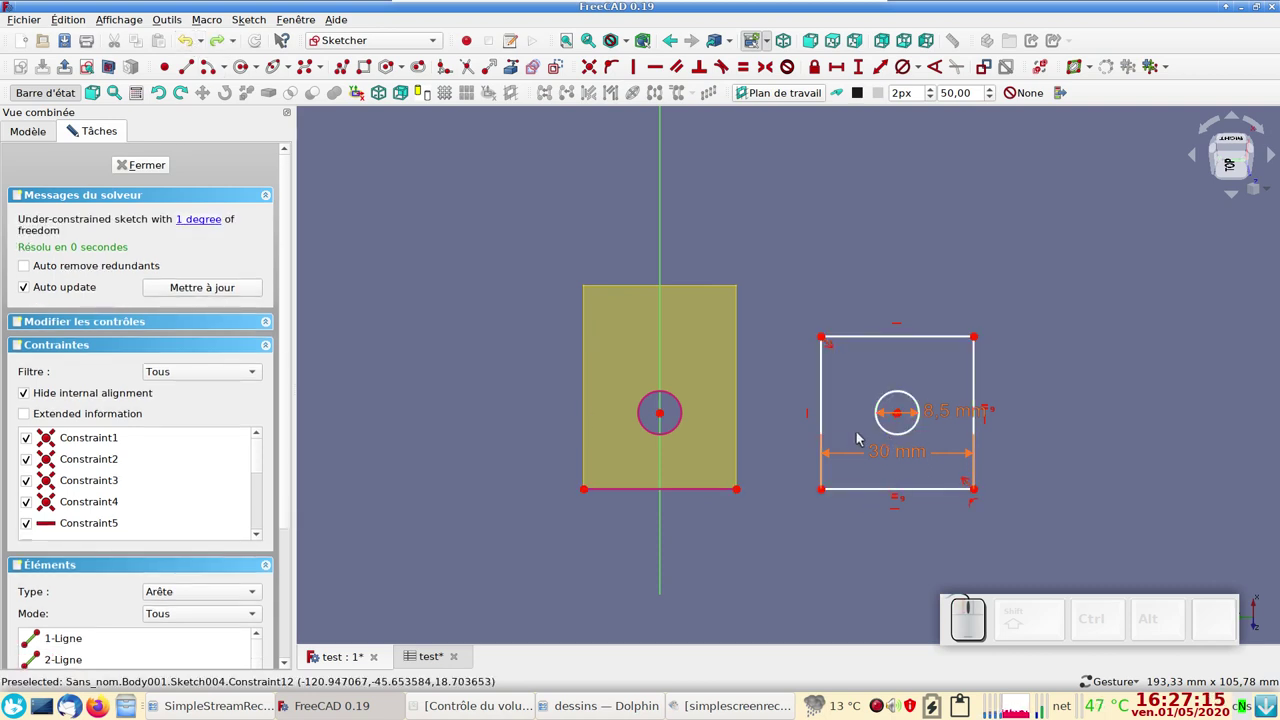
pyautogui.click(798, 425)
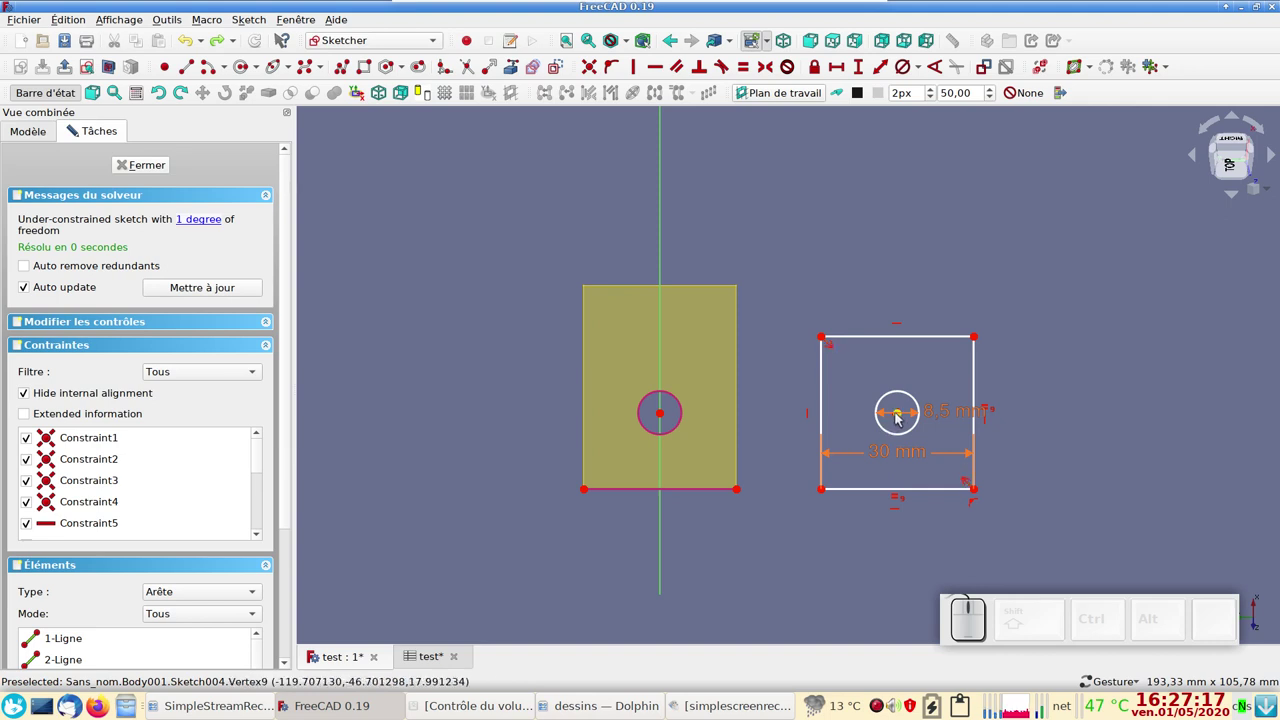
# - Fix the circle's centre on the hole's centre and close the fully constrained Sketch004
pyautogui.click(901, 416)
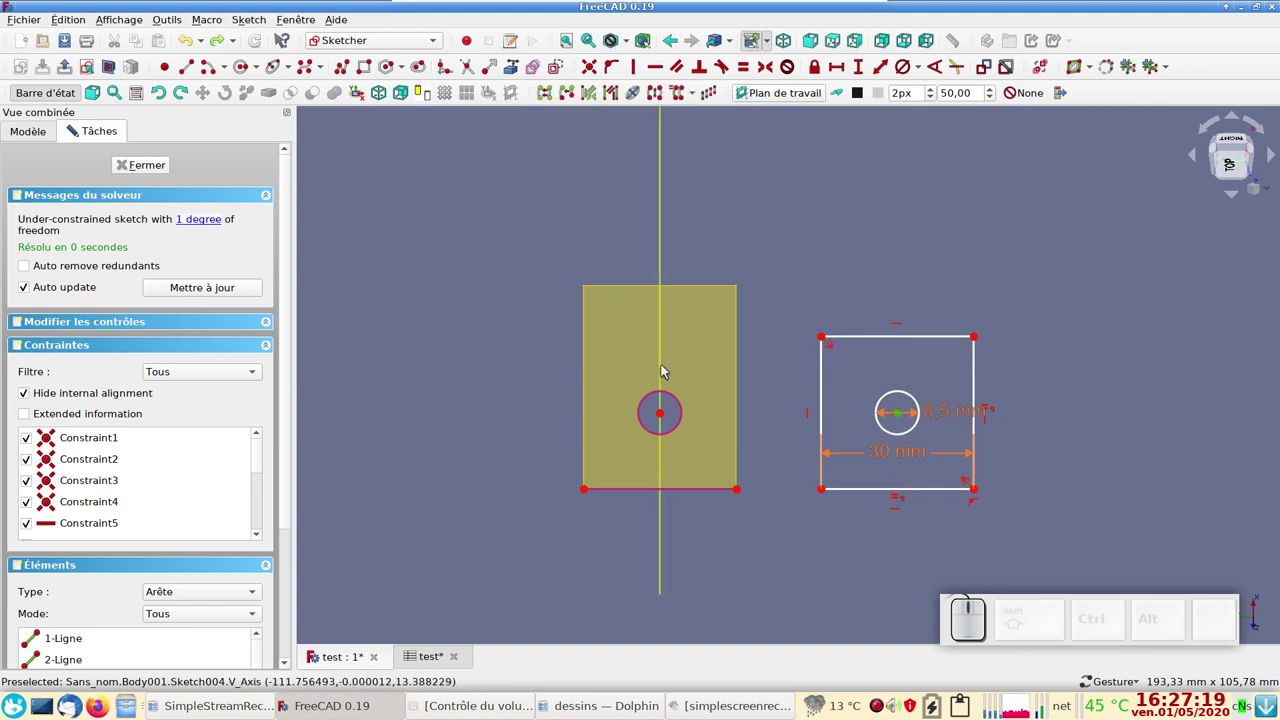
pyautogui.click(665, 368)
pyautogui.click(615, 71)
pyautogui.click(161, 169)
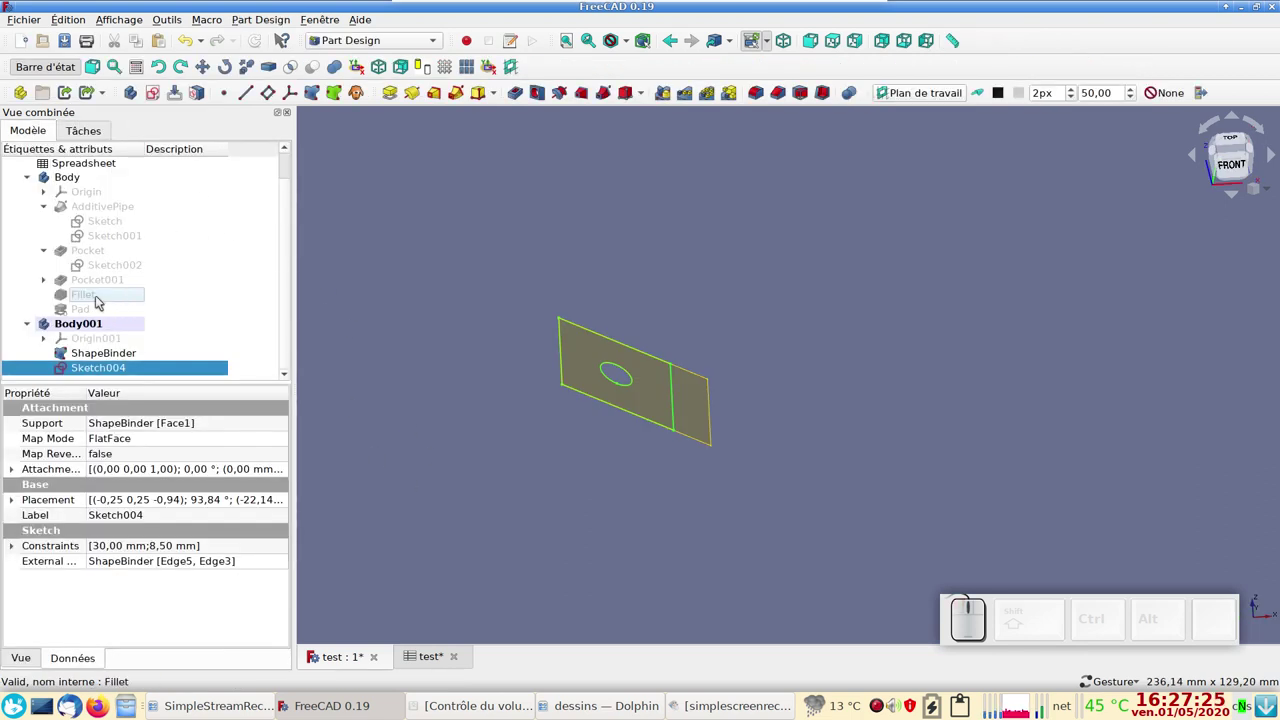
# - Show the filleted clamp body again beneath the sketch
pyautogui.click(99, 301)
pyautogui.press('space')
pyautogui.moveTo(659, 557); pyautogui.dragTo(454, 313)
pyautogui.click(115, 367)
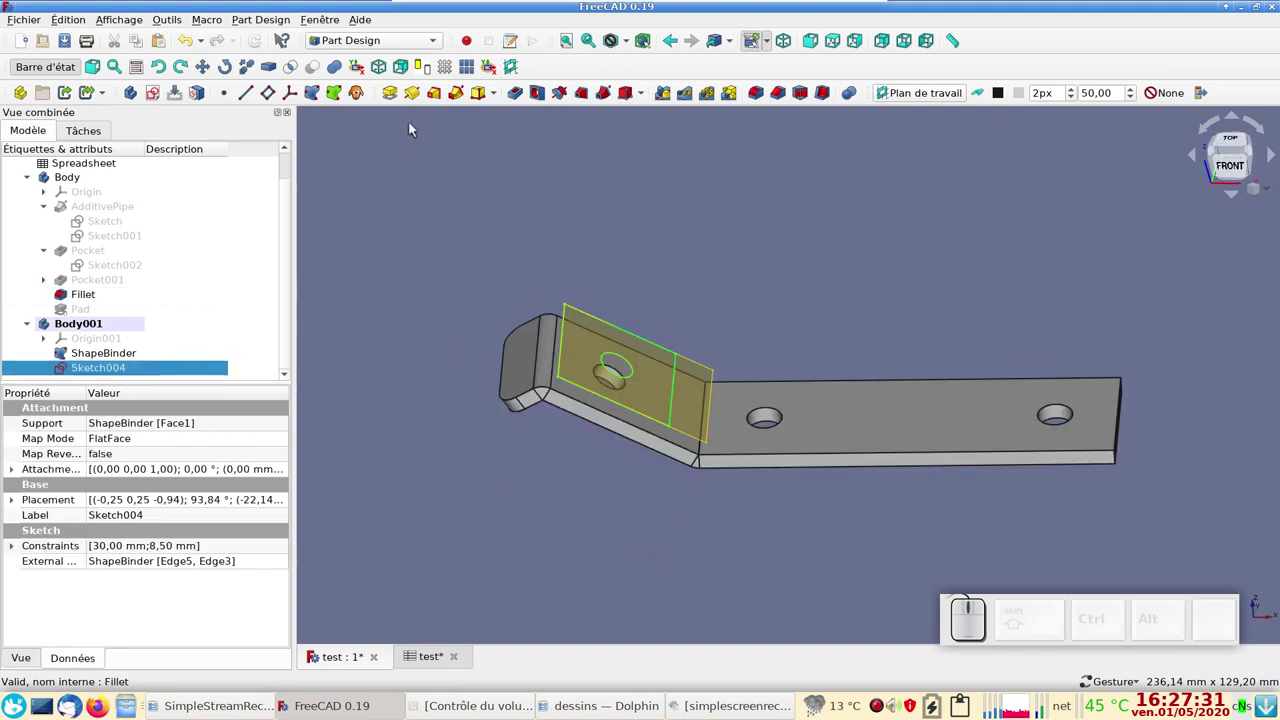
# - Pad Sketch004's square into a thin holed plate on the clamp's inclined face
pyautogui.click(396, 92)
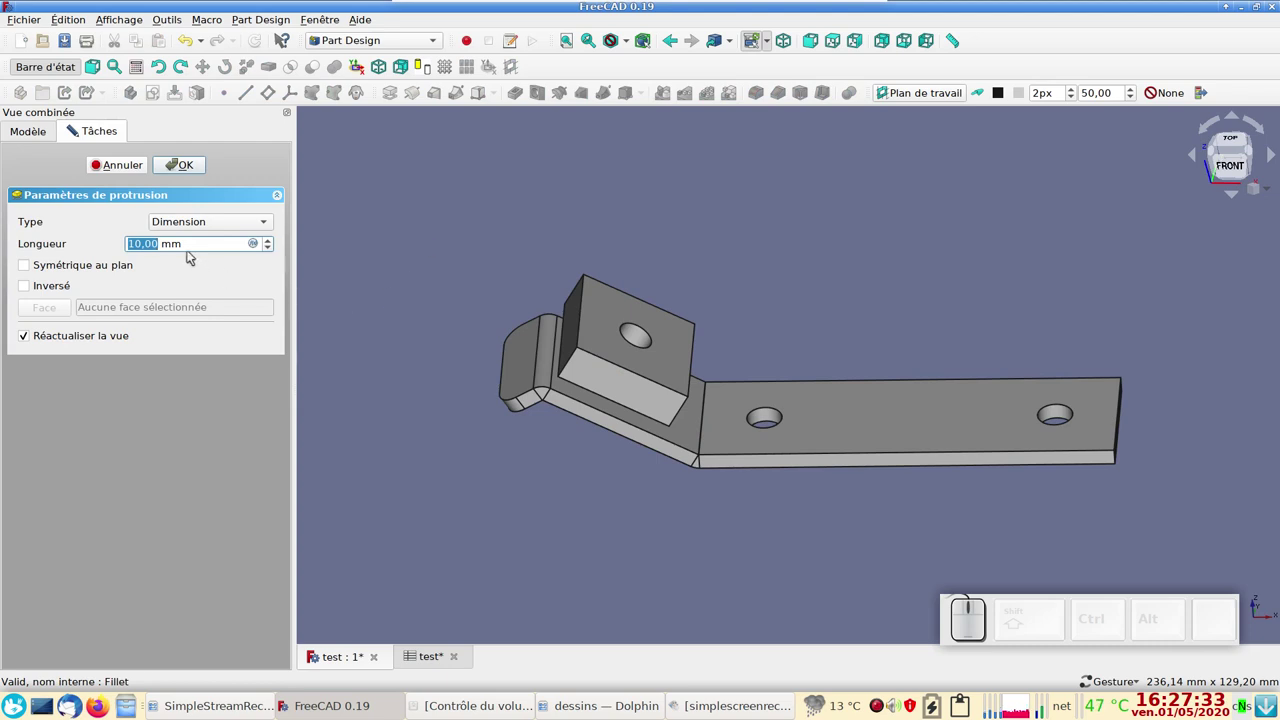
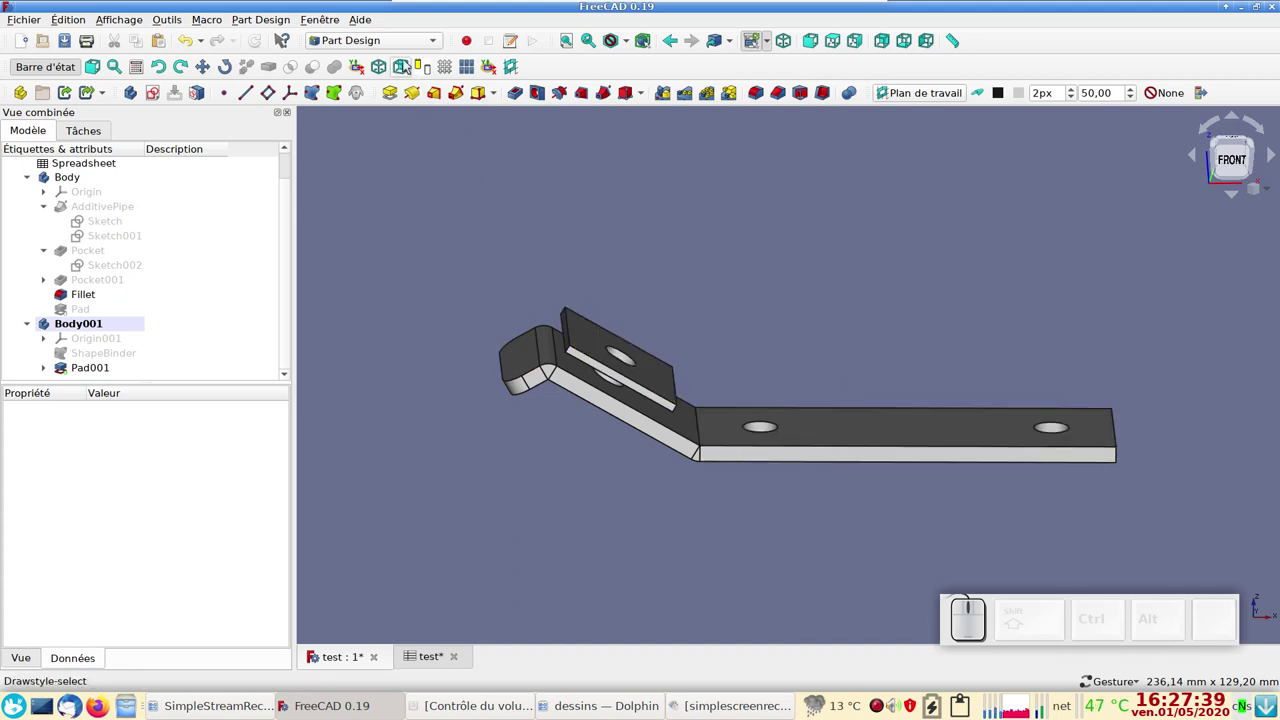
# - Switch to the Sheet Metal workbench and recentre the clamp in view
pyautogui.click(393, 44)
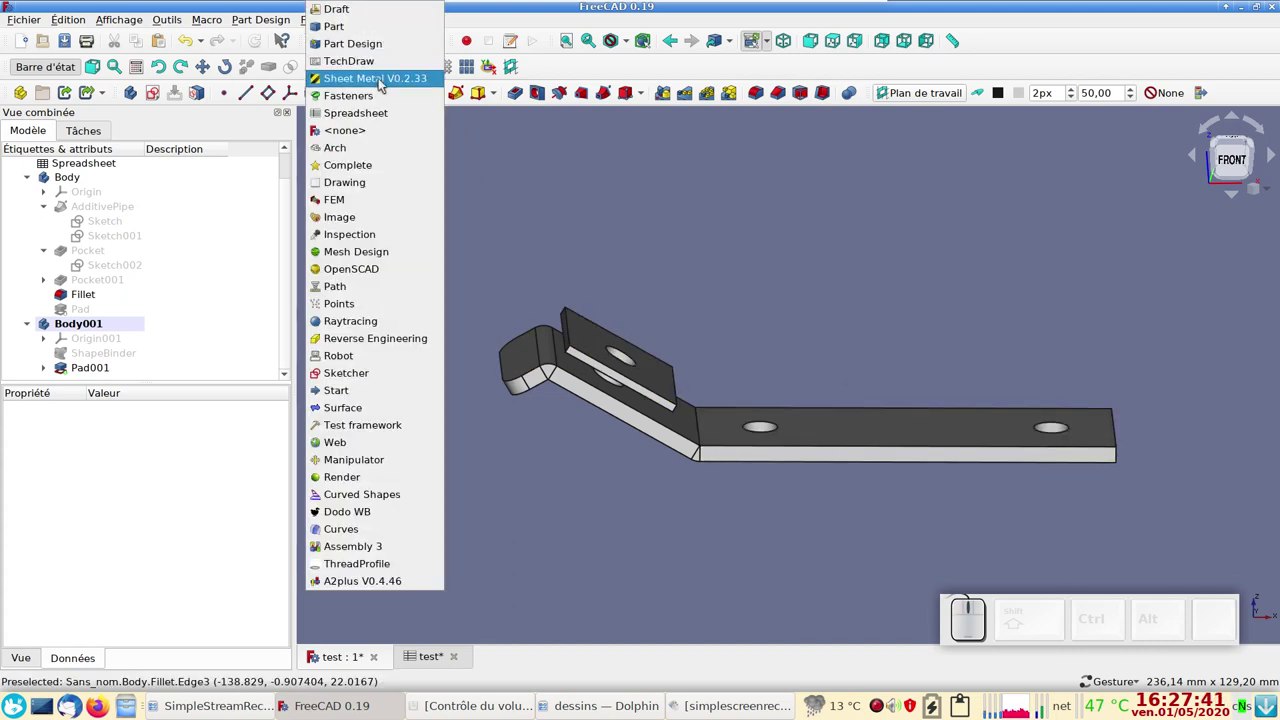
pyautogui.click(382, 83)
pyautogui.scroll(3)
pyautogui.moveTo(445, 220); pyautogui.dragTo(290, 85)
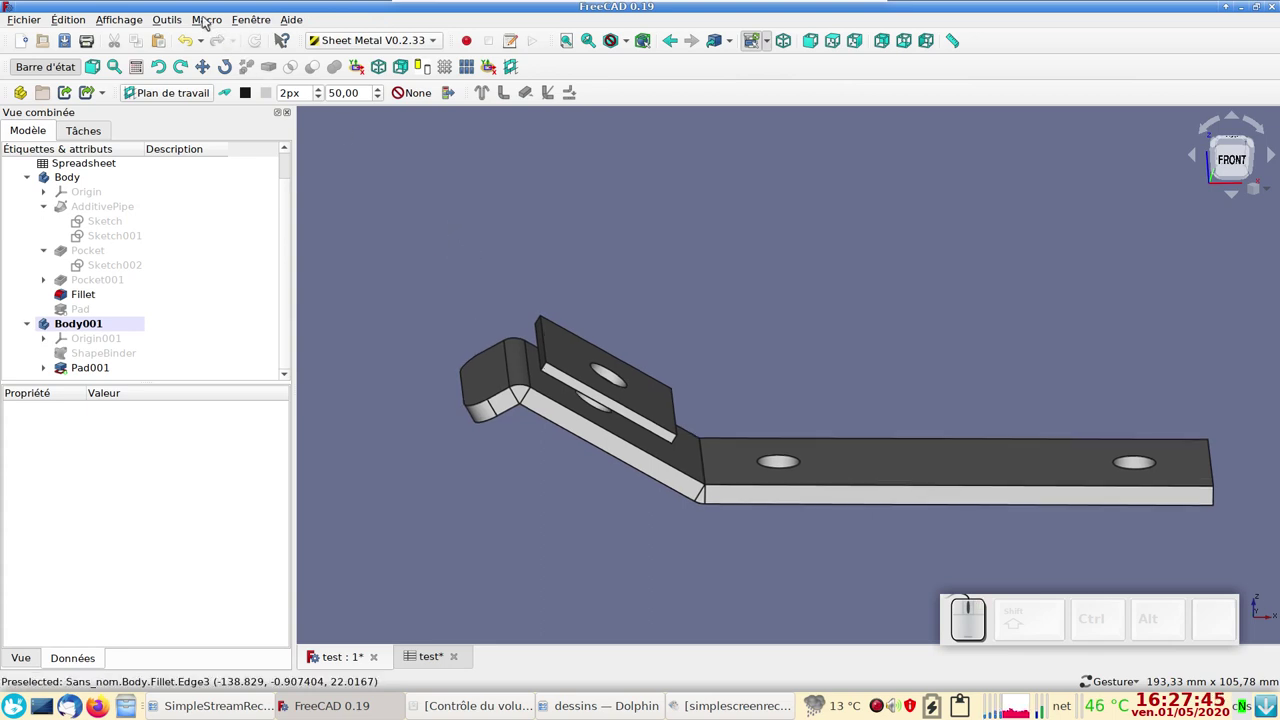
# - Bring up Macro > Macros... showing the empty Macros du système list
pyautogui.click(208, 20)
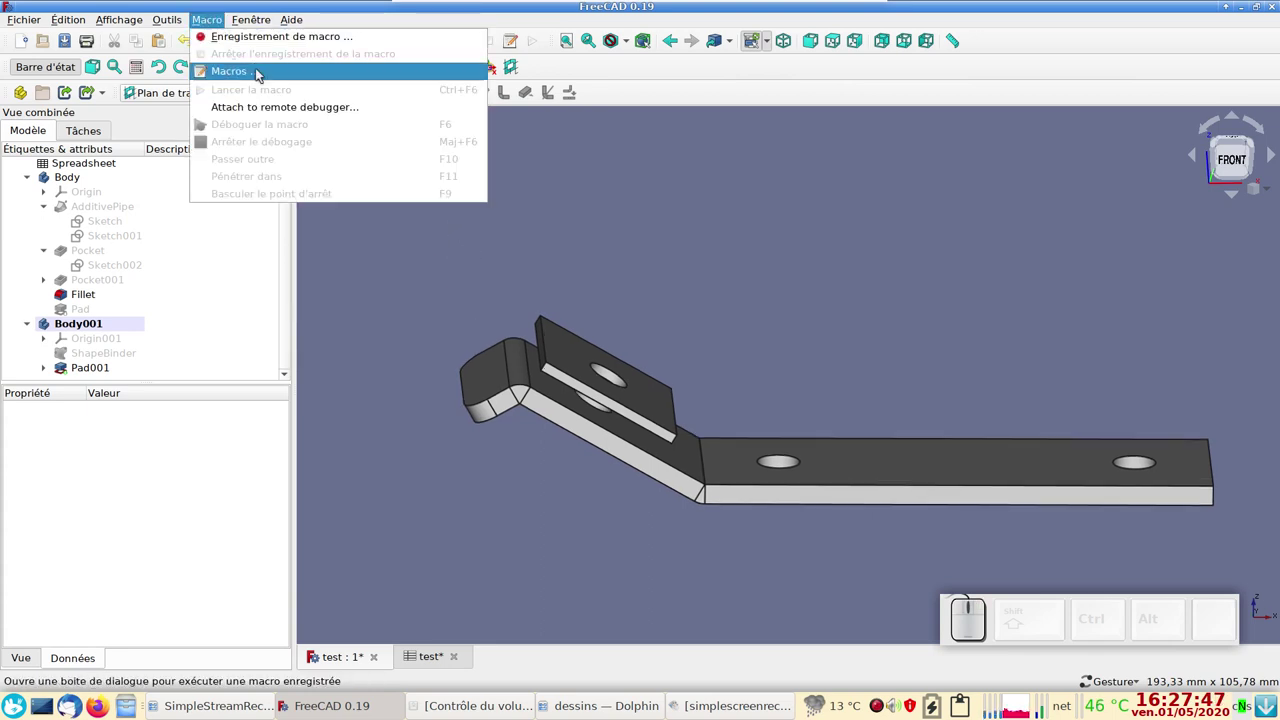
pyautogui.click(261, 70)
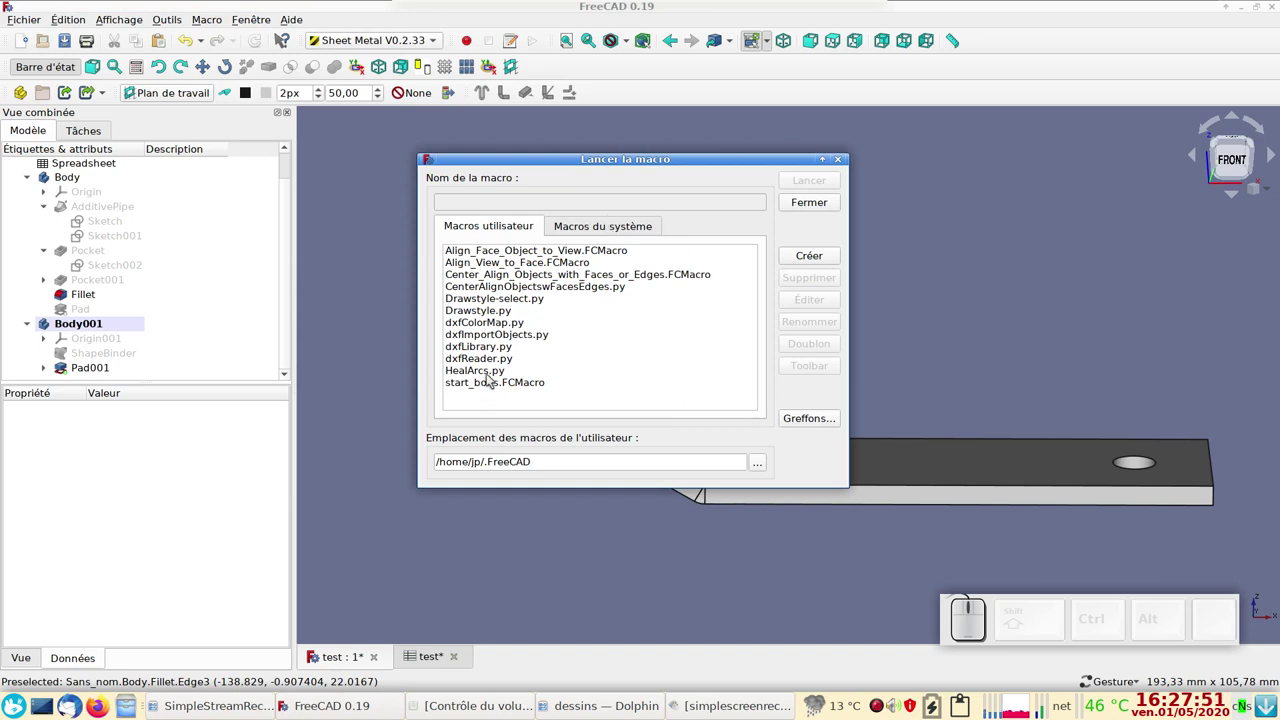
pyautogui.click(604, 232)
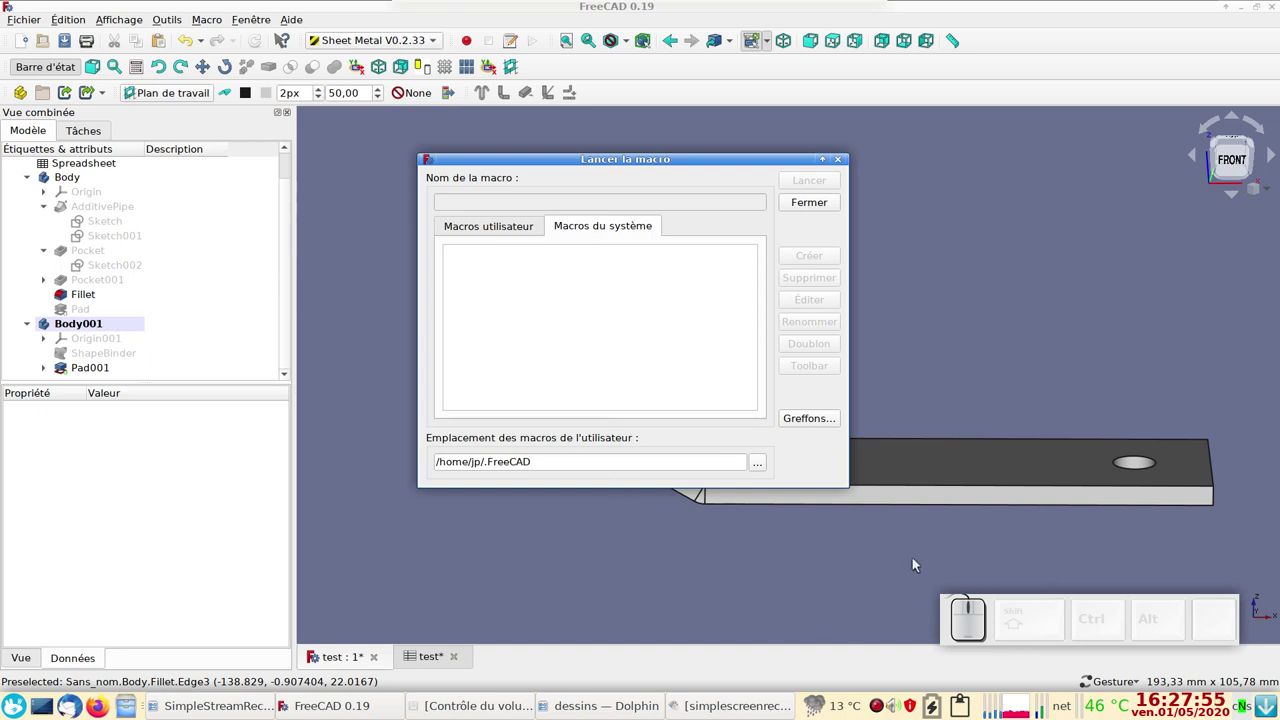
# - Check in the Addon Manager that sheetmetal is marked Installé, then close it and the Macros dialog
pyautogui.click(815, 426)
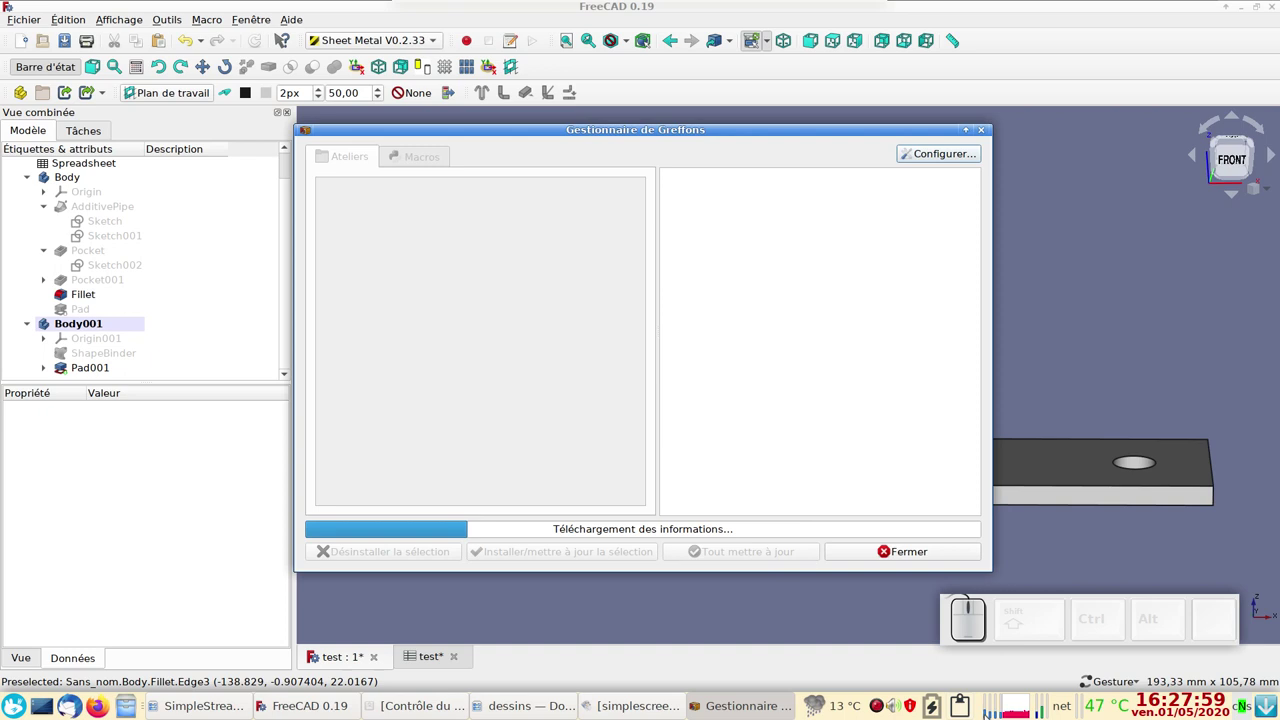
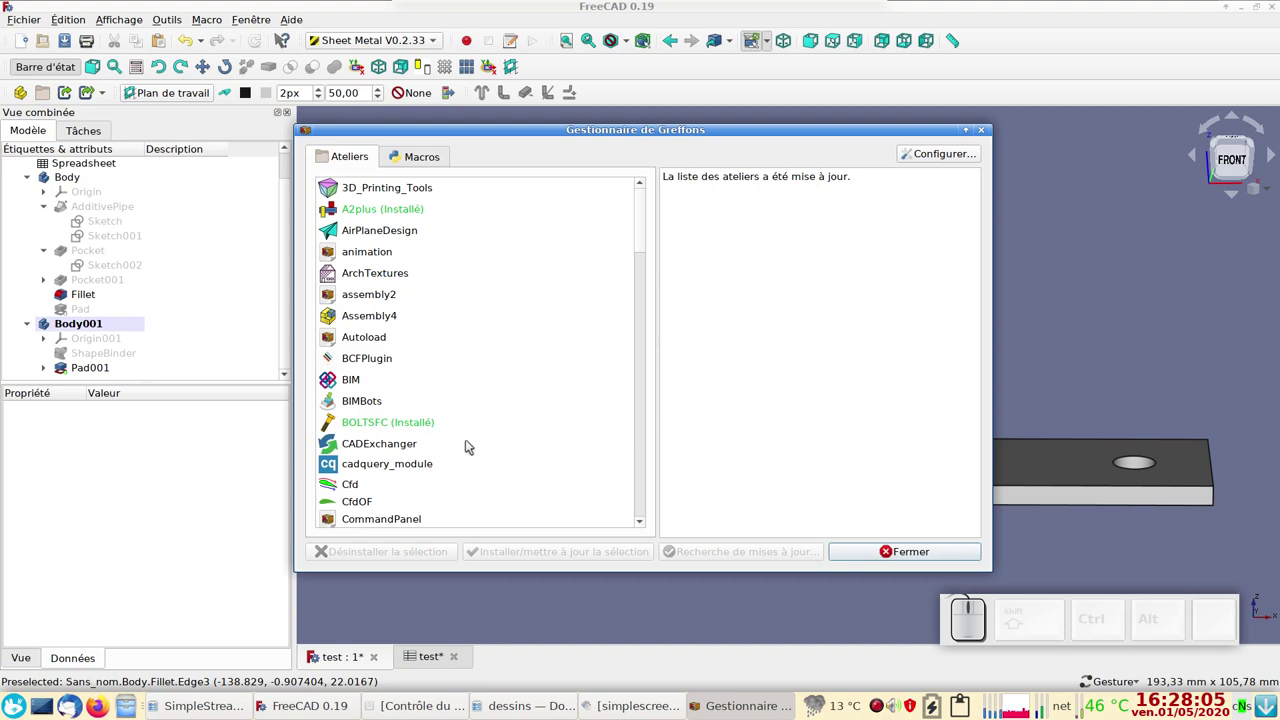
pyautogui.scroll(-3)
pyautogui.scroll(3)
pyautogui.scroll(-3)
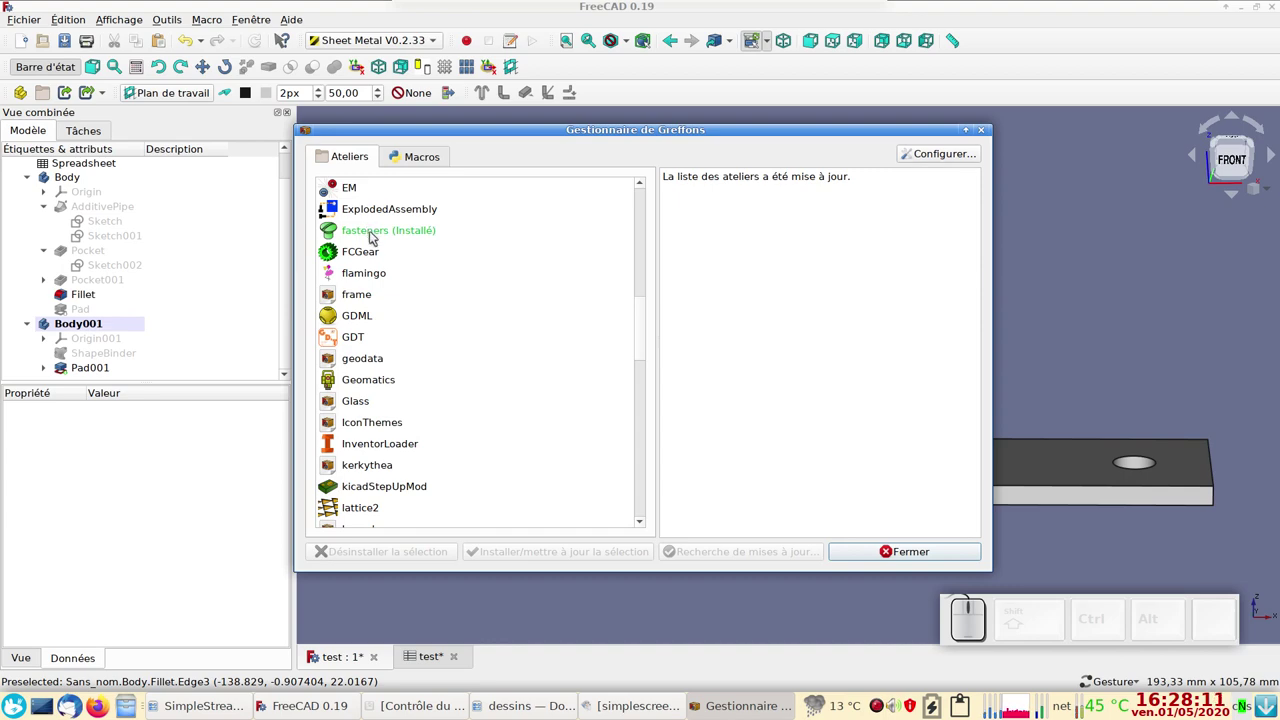
pyautogui.scroll(-3)
pyautogui.scroll(-3)
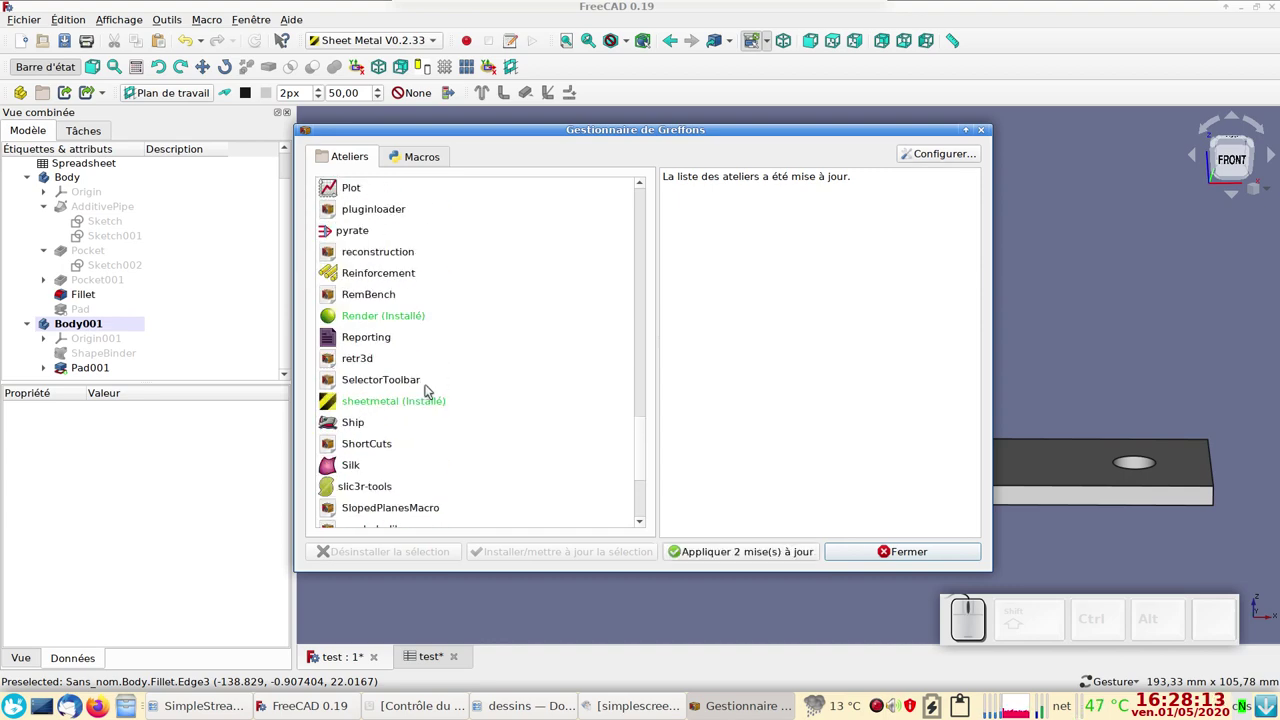
pyautogui.click(400, 405)
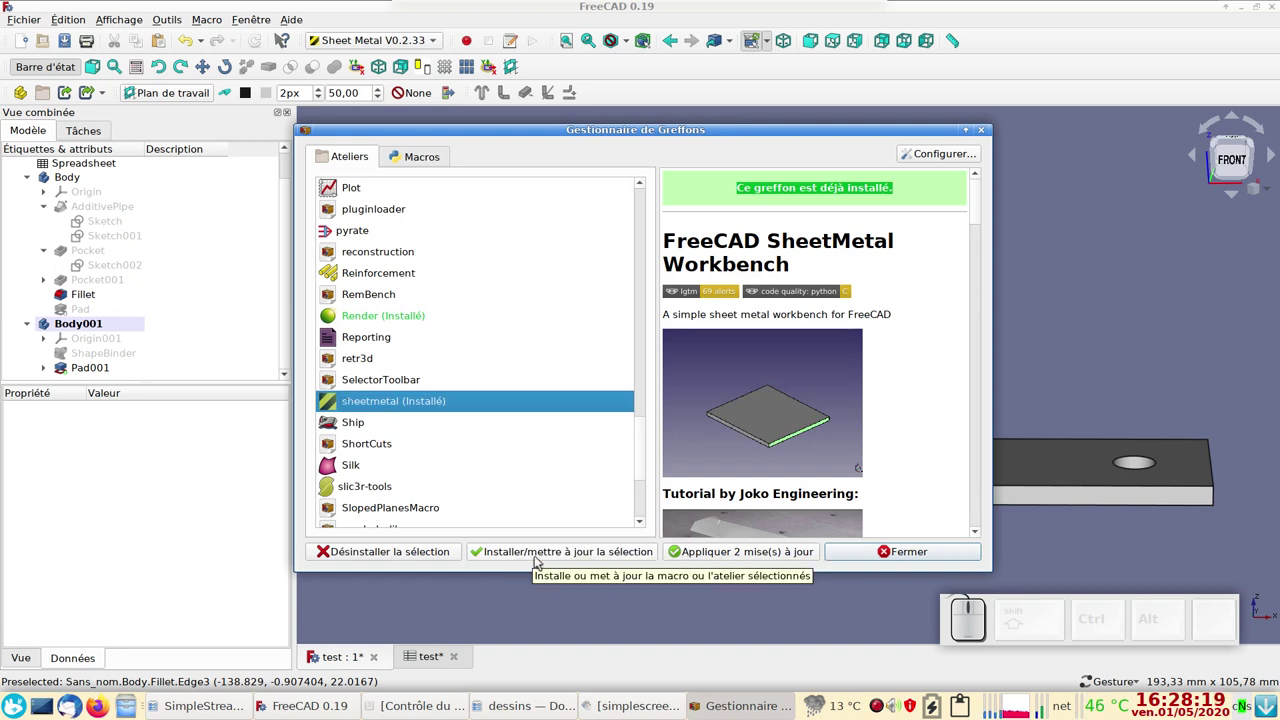
pyautogui.click(894, 550)
pyautogui.click(843, 163)
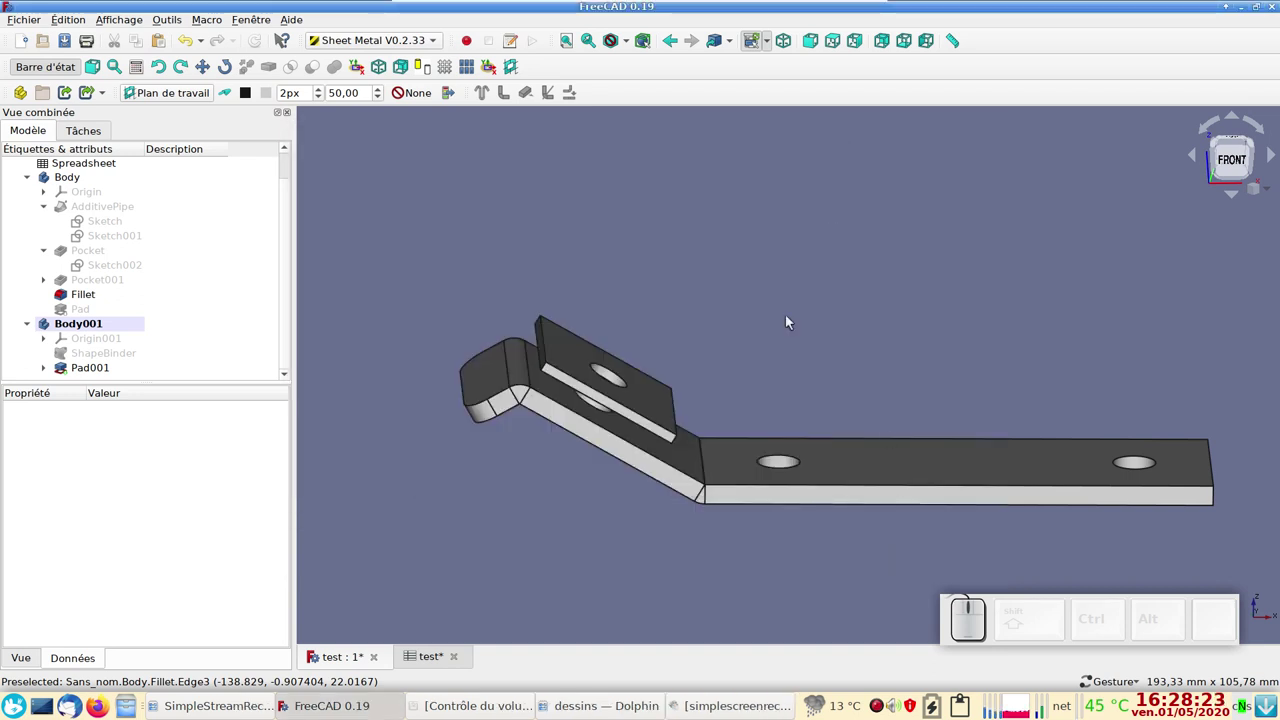
# - Save the document with Ctrl+S and keep the Gesture navigation style in the 3D view menu
pyautogui.scroll(3)
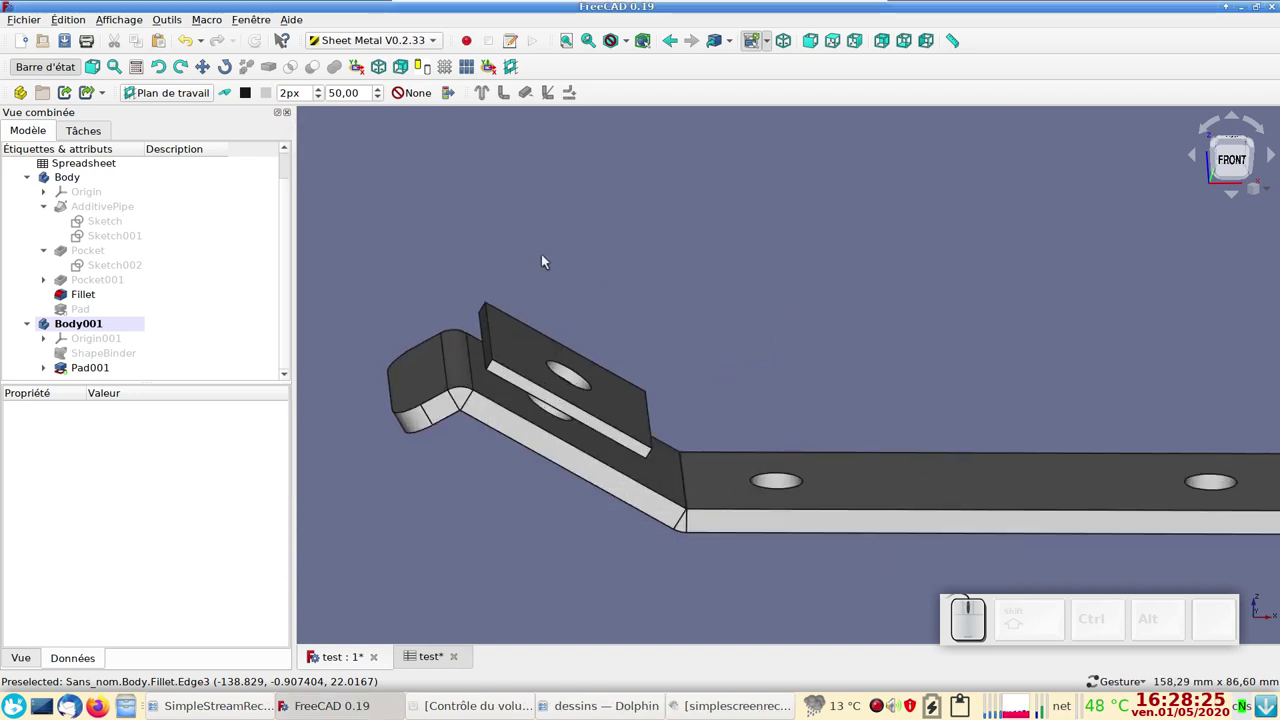
pyautogui.press('ctrl+s')
pyautogui.moveTo(415, 270); pyautogui.dragTo(554, 317)
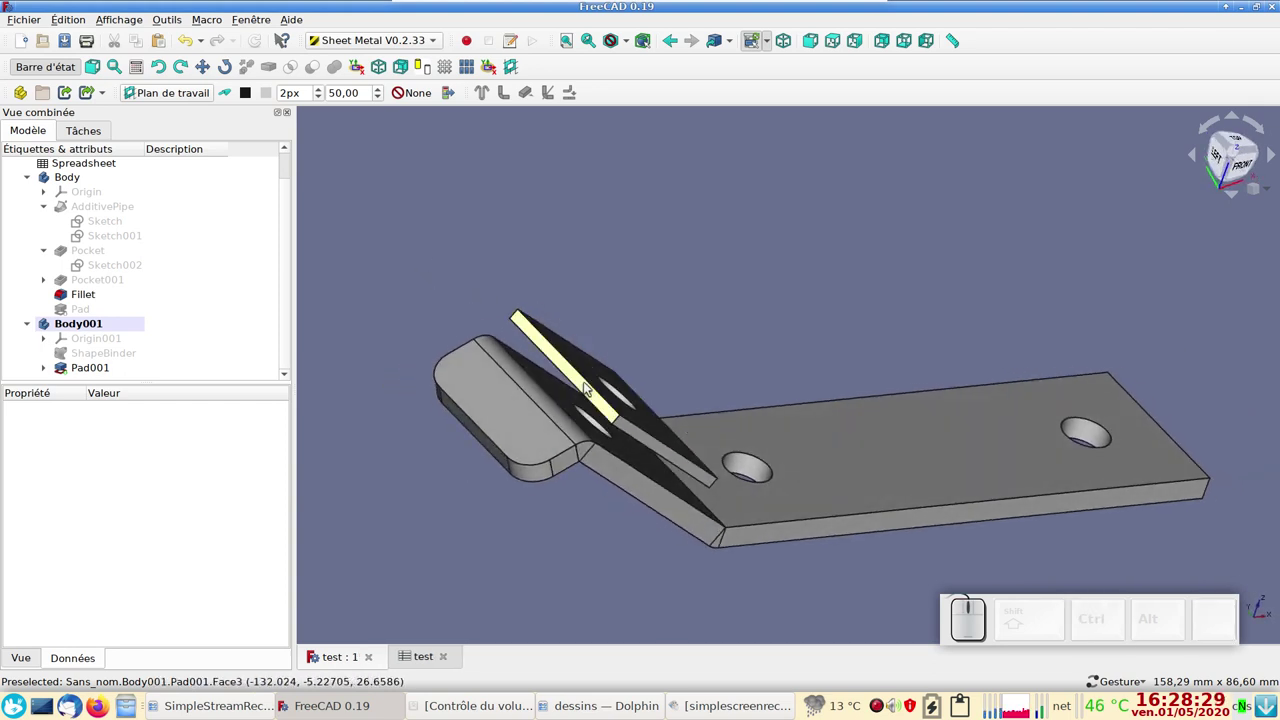
pyautogui.moveTo(774, 363); pyautogui.dragTo(385, 349)
pyautogui.rightClick(387, 345)
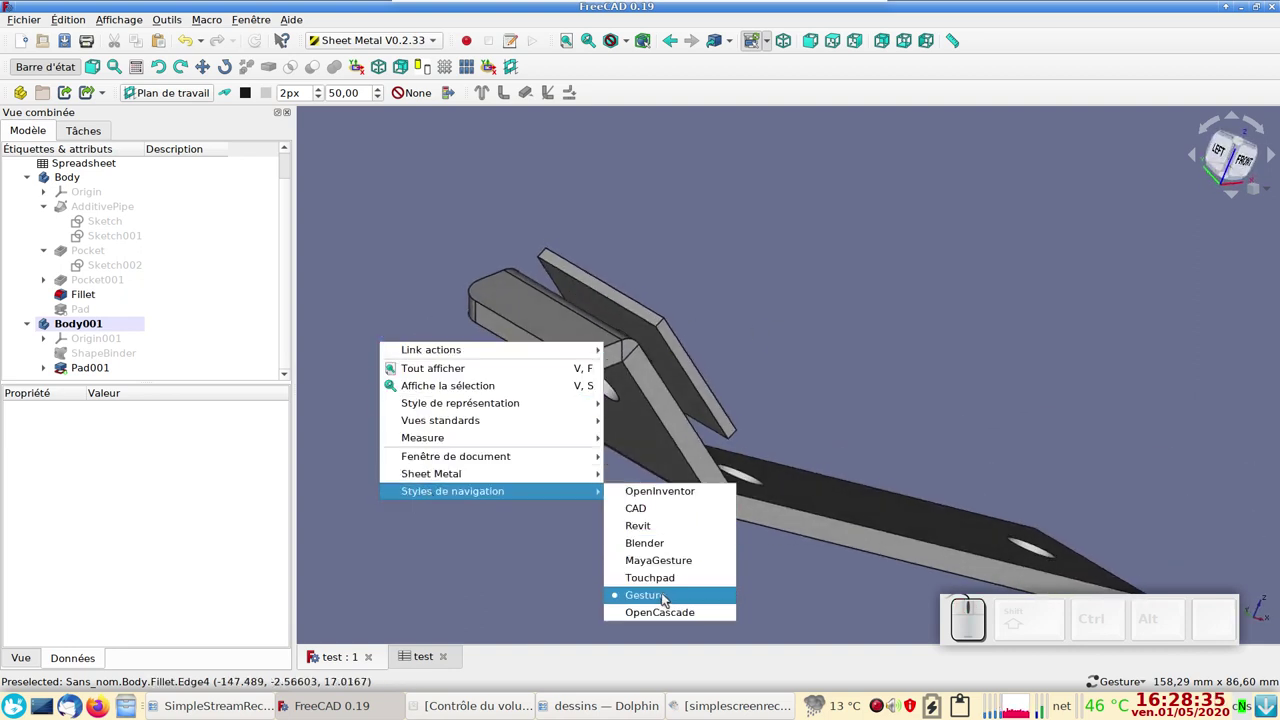
pyautogui.click(413, 556)
# - Inspect the clamp from several sides and review Pad001's 2 mm pad properties
pyautogui.moveTo(805, 504); pyautogui.dragTo(886, 380)
pyautogui.moveTo(912, 376); pyautogui.dragTo(902, 246)
pyautogui.moveTo(902, 245); pyautogui.dragTo(896, 311)
pyautogui.rightClick(985, 287)
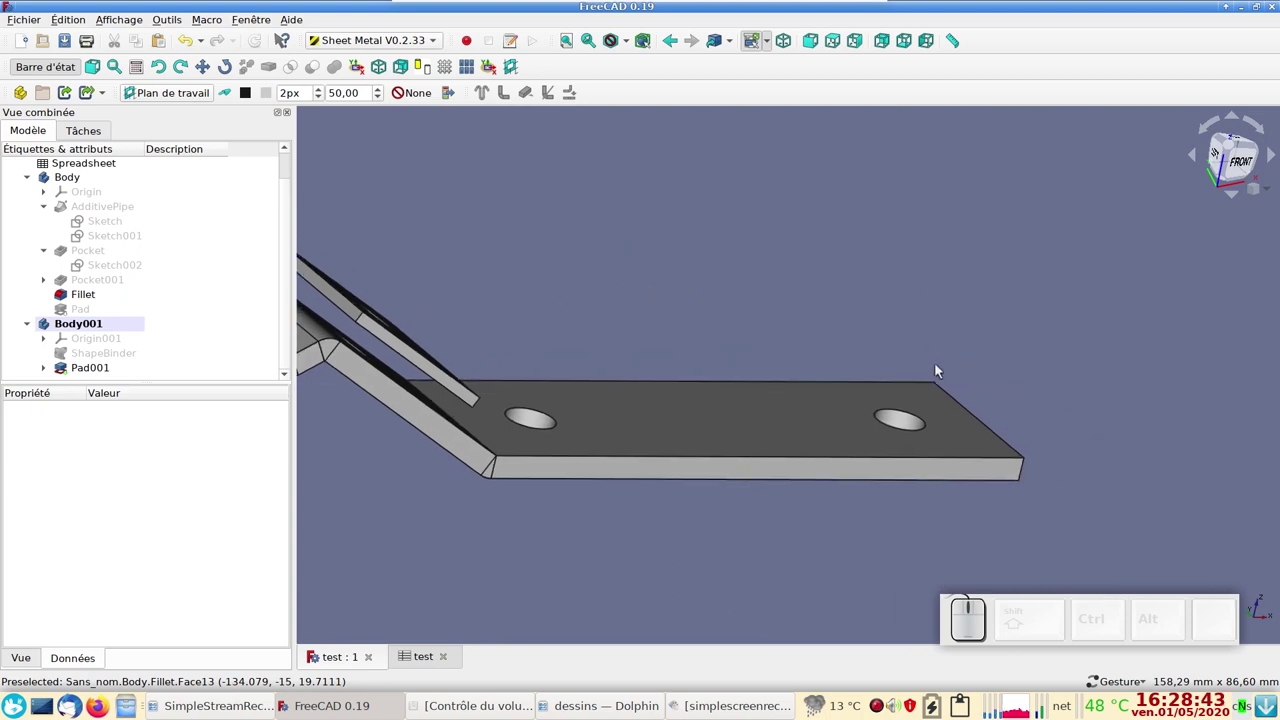
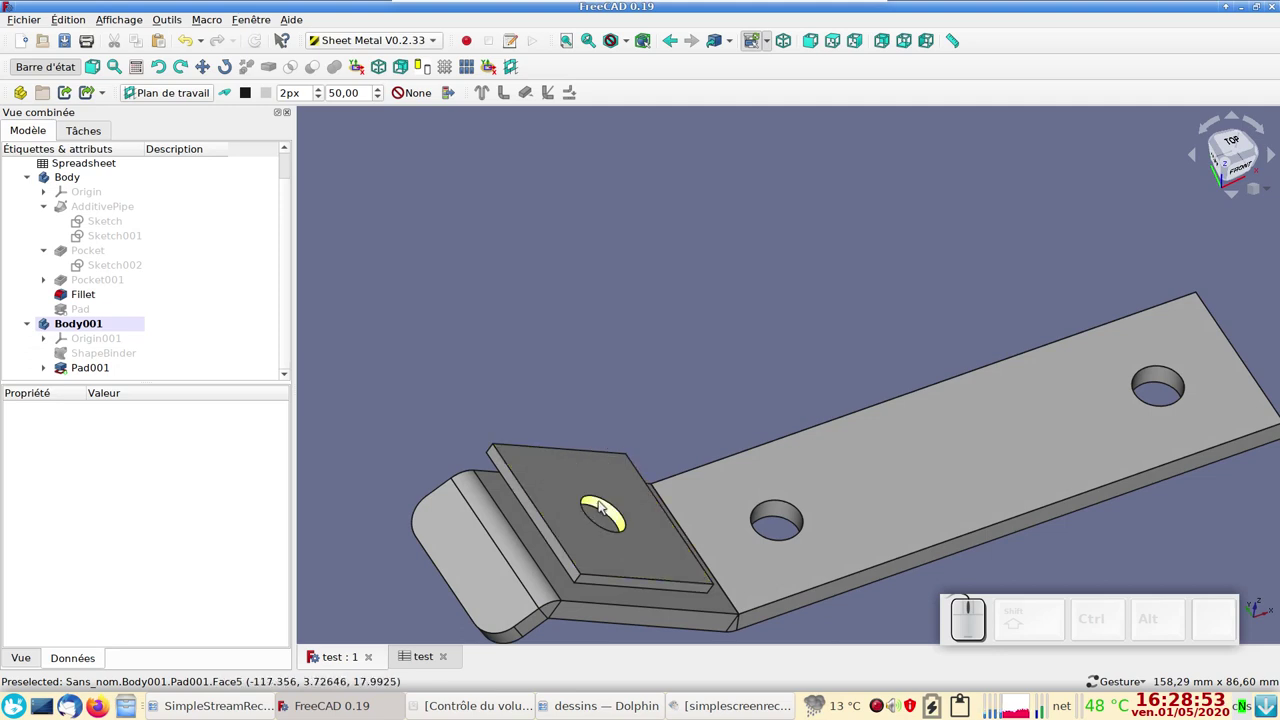
pyautogui.click(606, 501)
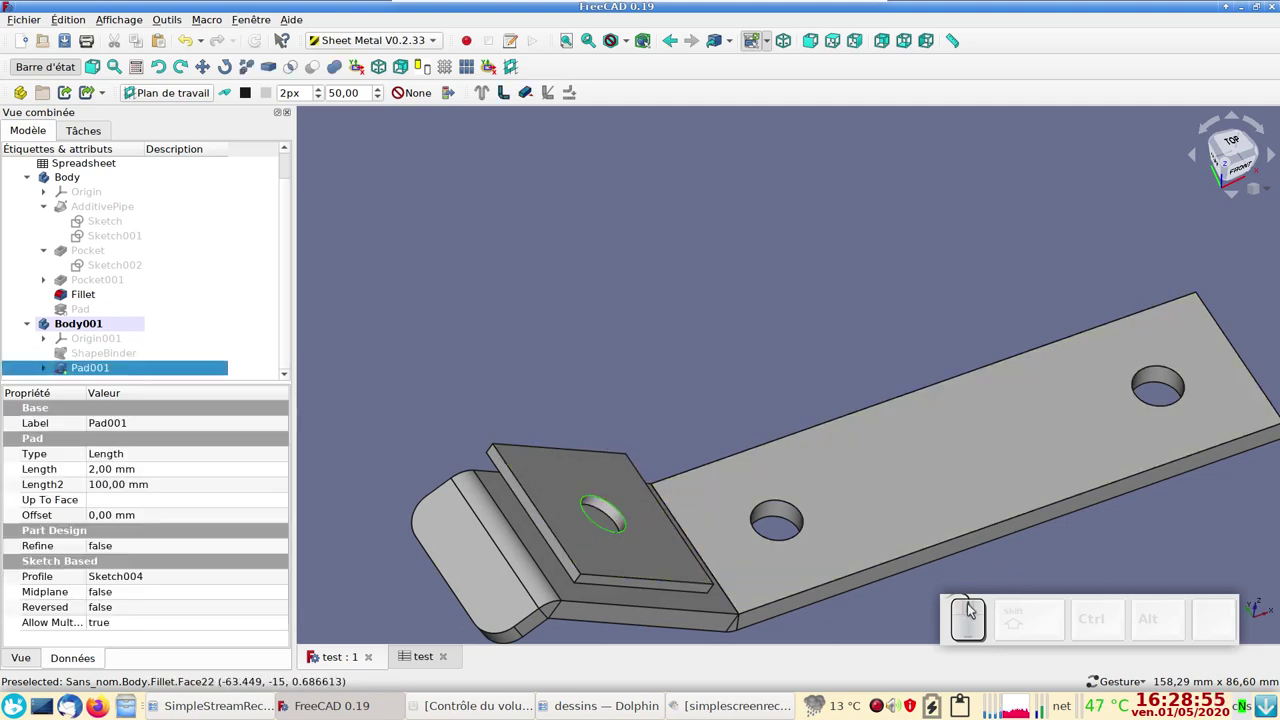
pyautogui.middleClick(972, 607)
pyautogui.click(971, 600)
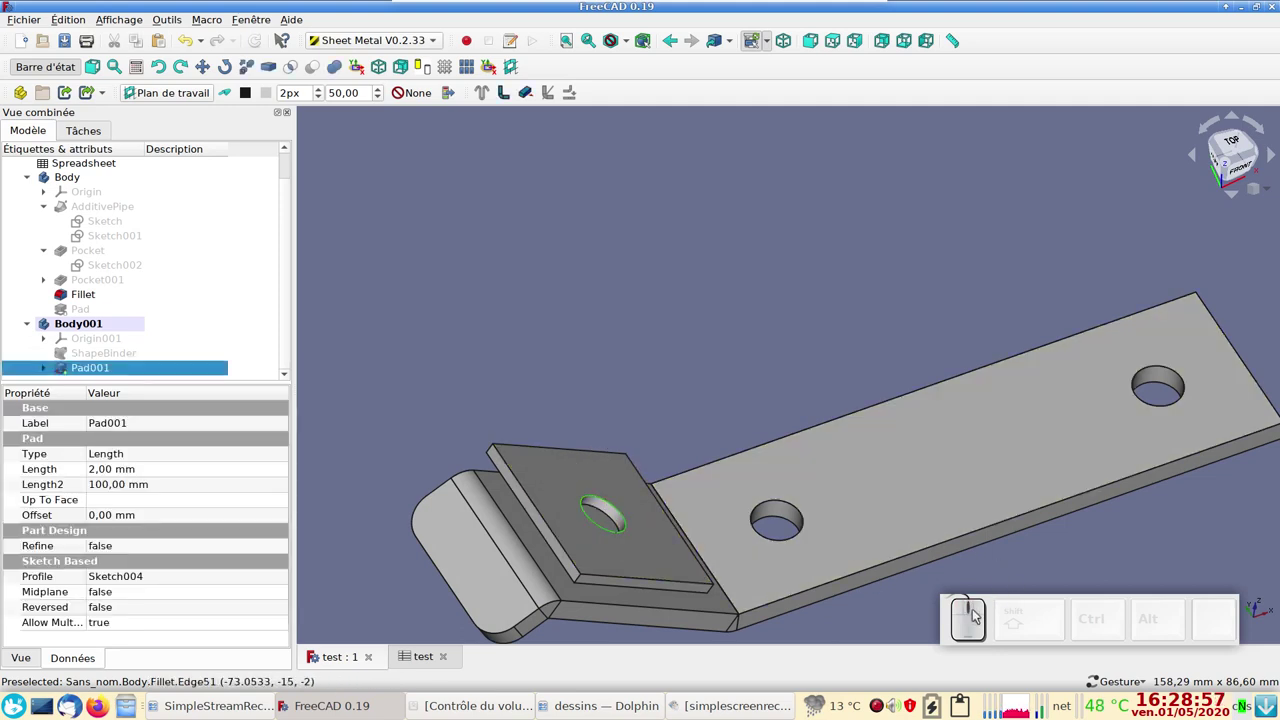
pyautogui.middleClick(973, 608)
pyautogui.moveTo(673, 352); pyautogui.dragTo(590, 316)
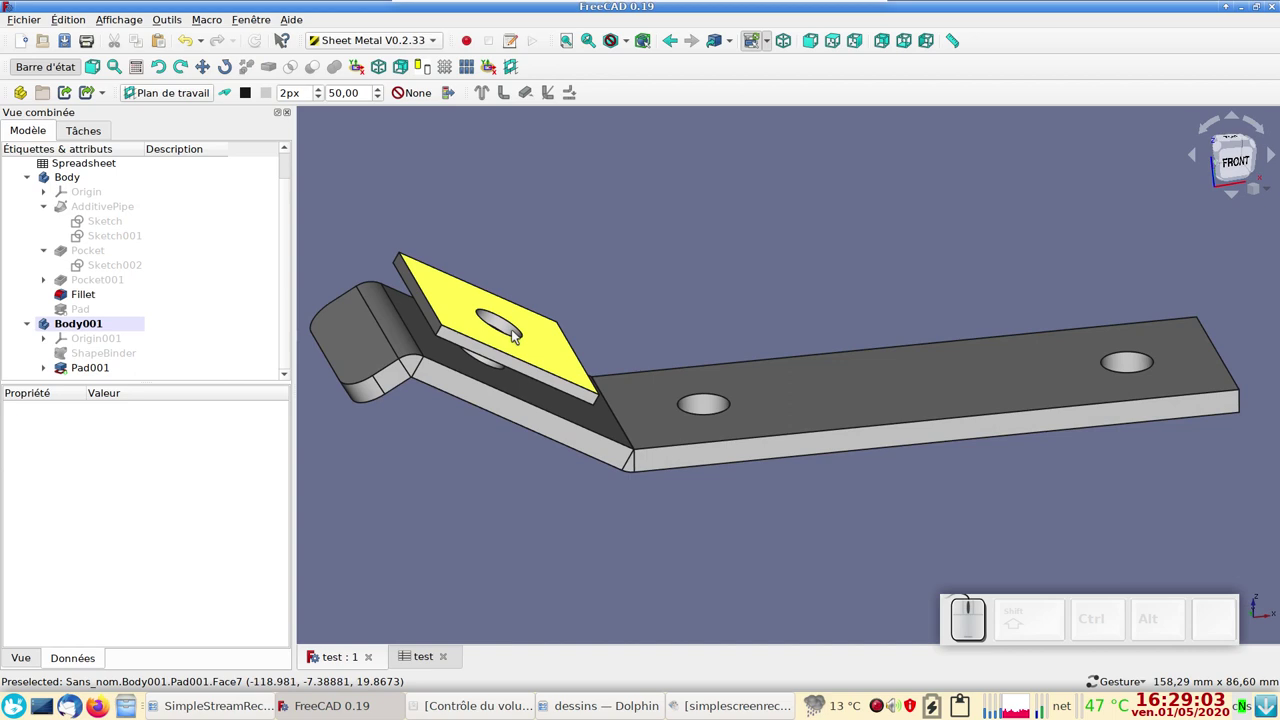
pyautogui.click(517, 322)
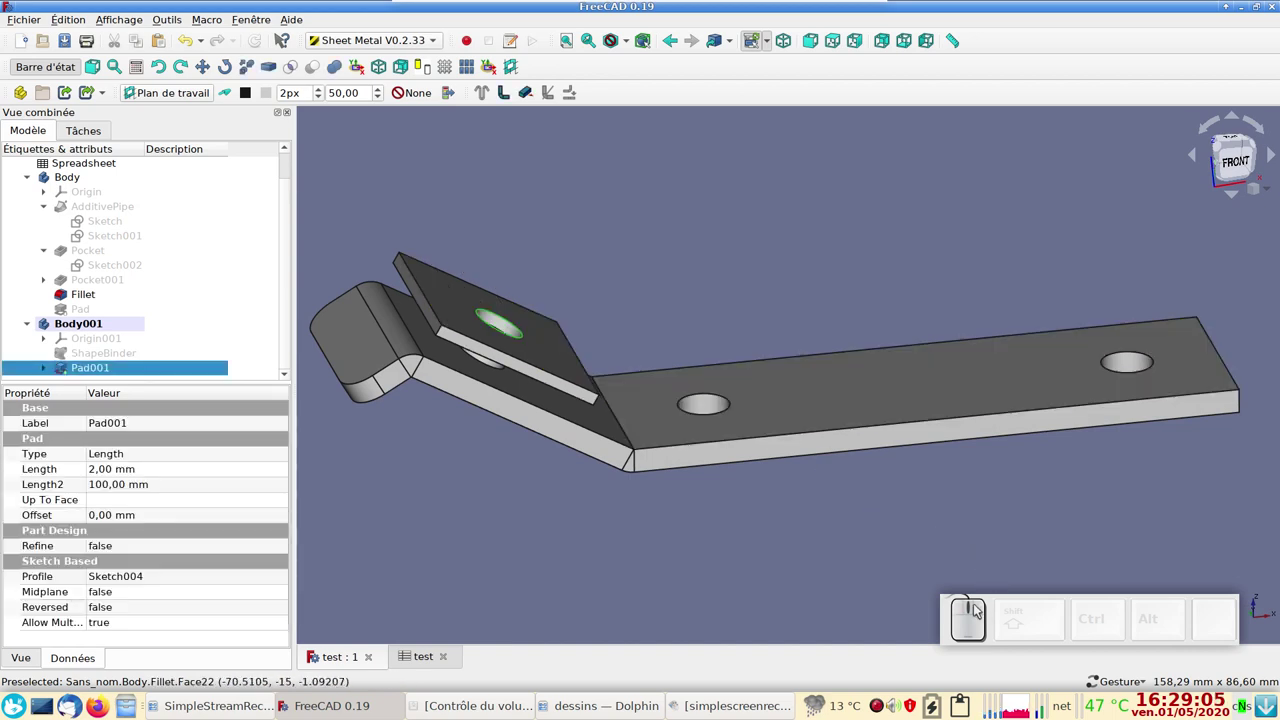
pyautogui.click(970, 606)
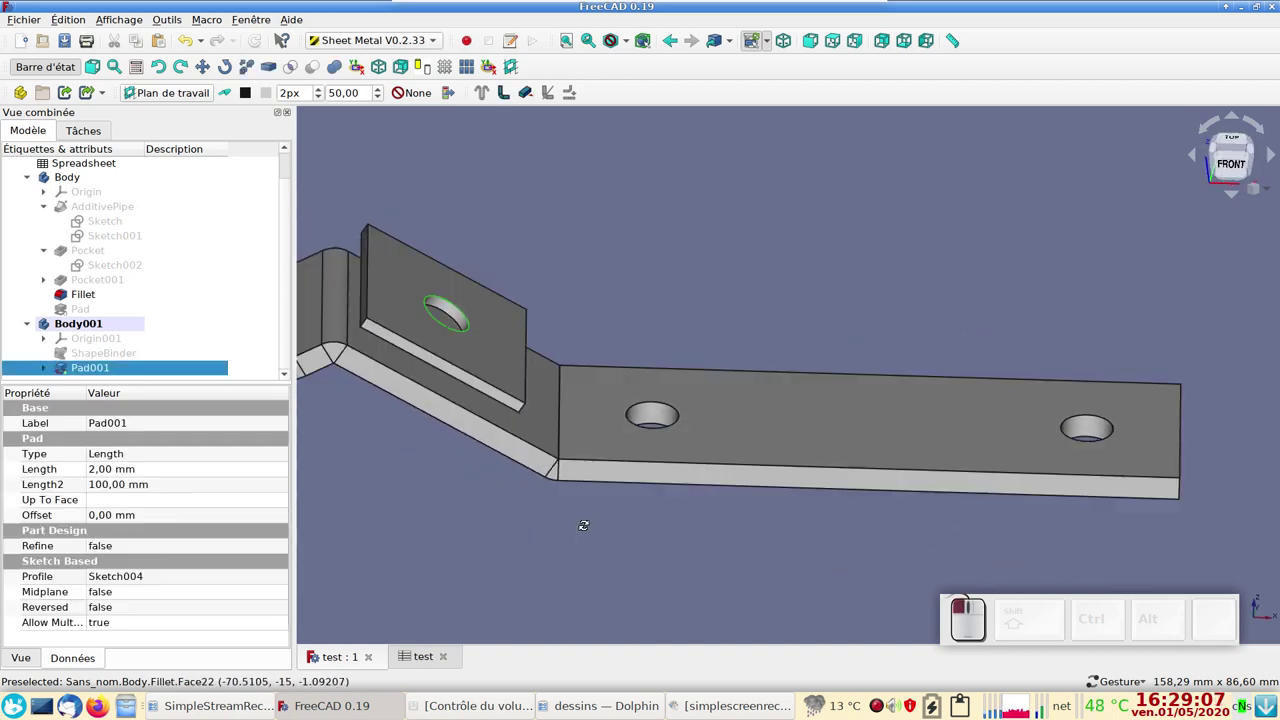
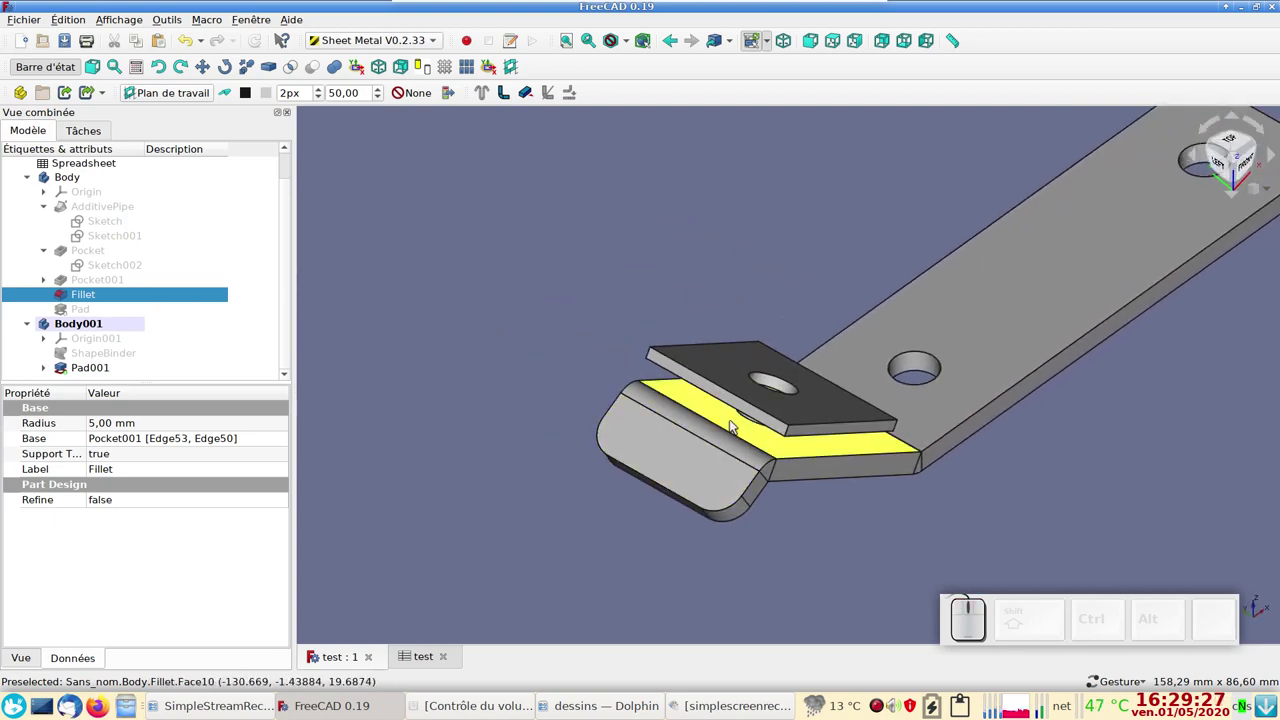
# - Make Wall on two opposite side faces of Pad001 and set the Bend angle to 30°
pyautogui.click(742, 406)
pyautogui.moveTo(1048, 398); pyautogui.dragTo(671, 372)
pyautogui.click(671, 371)
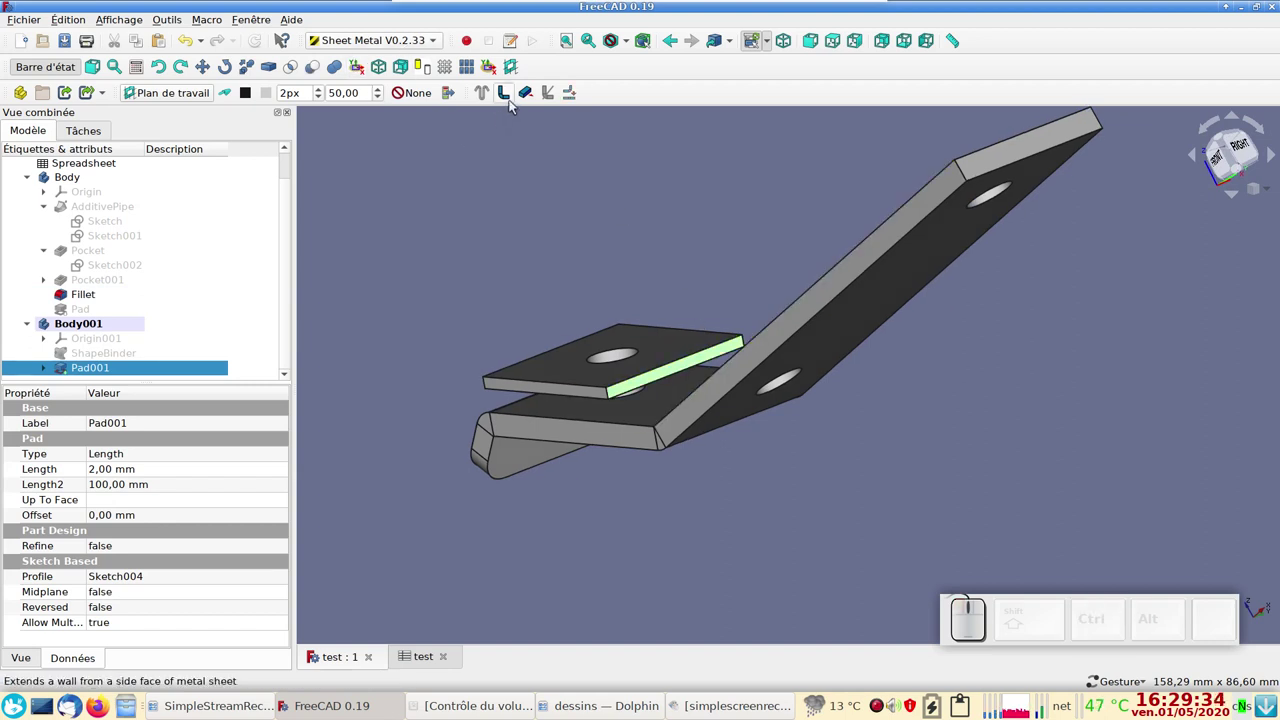
pyautogui.click(509, 97)
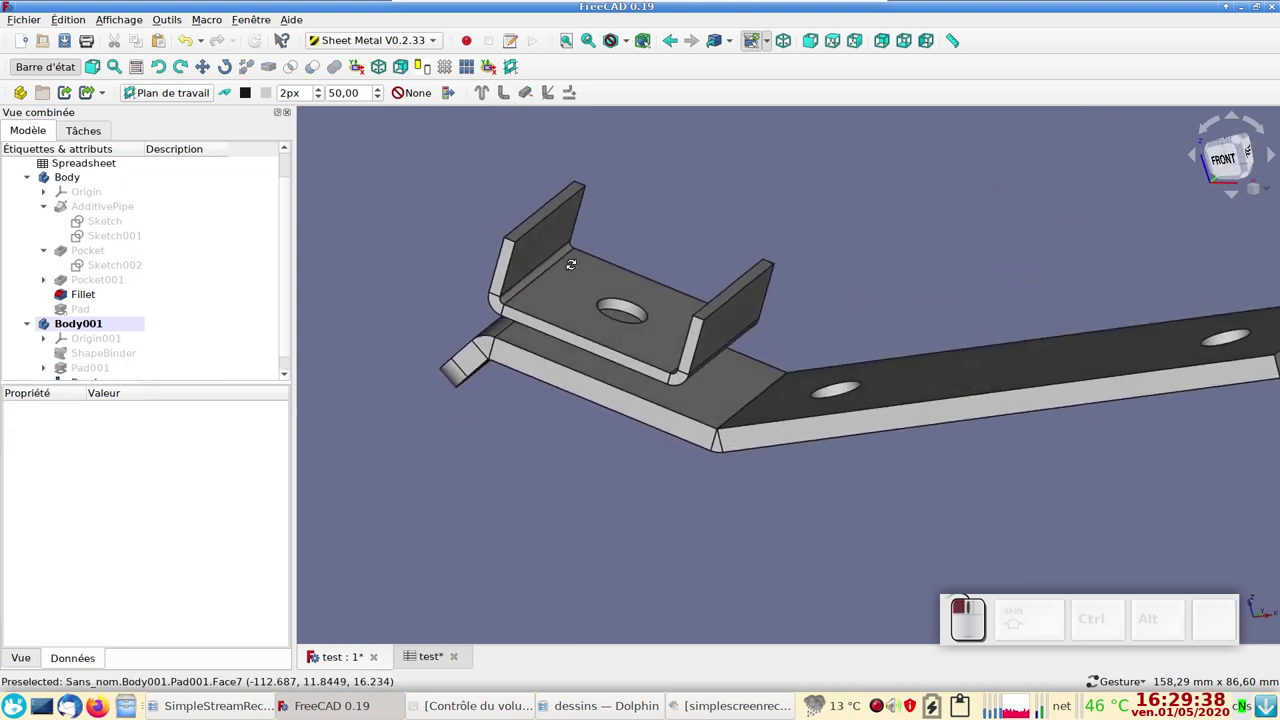
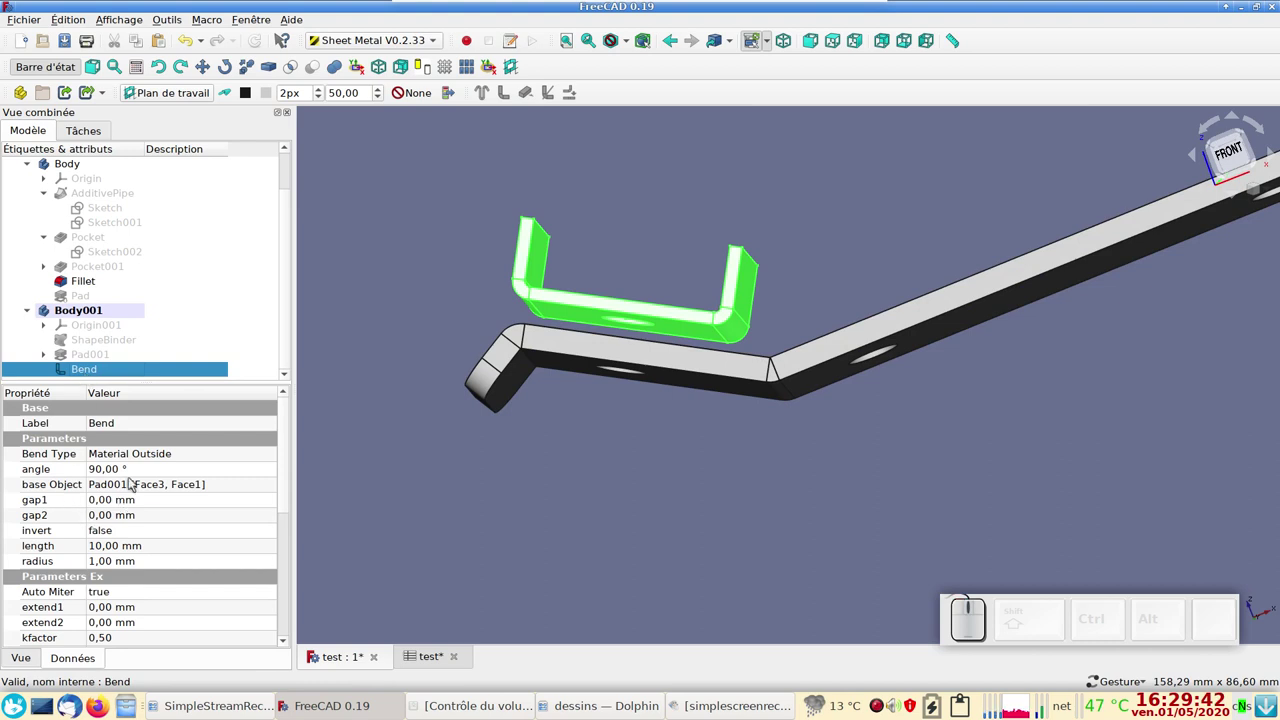
pyautogui.click(134, 471)
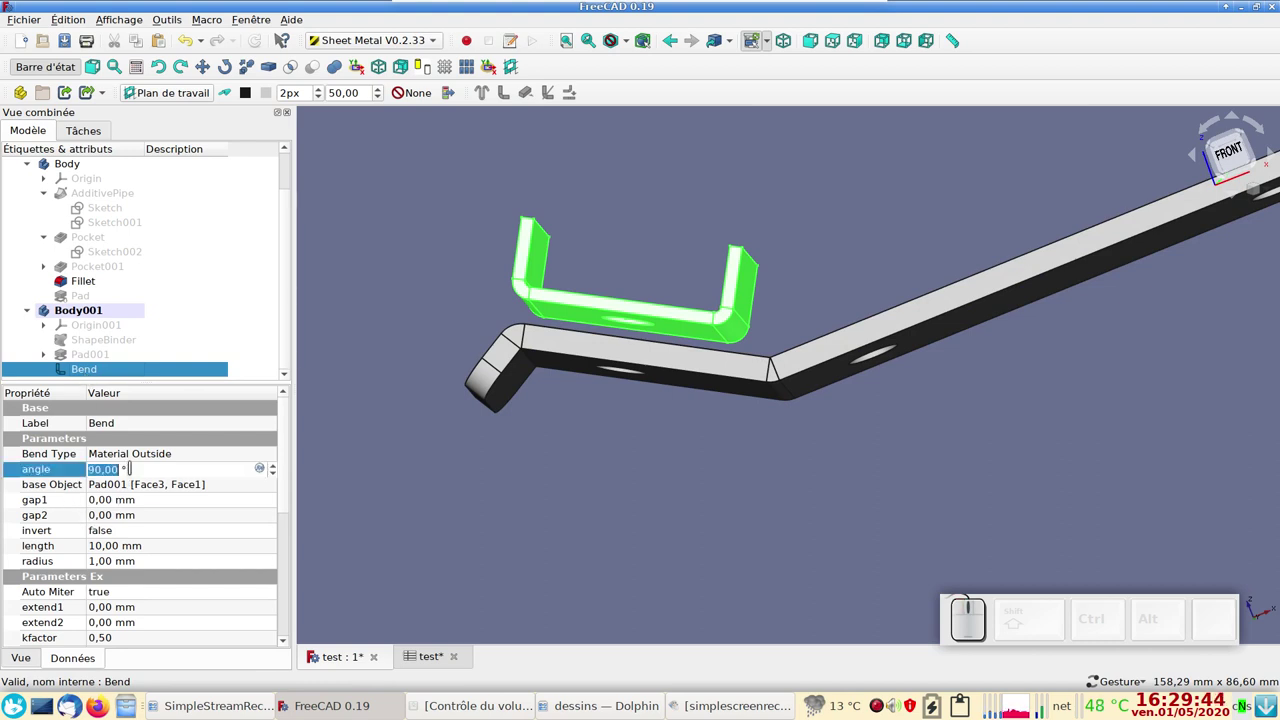
pyautogui.press('KP_3')
pyautogui.press('KP_0')
pyautogui.press('KP_Enter')
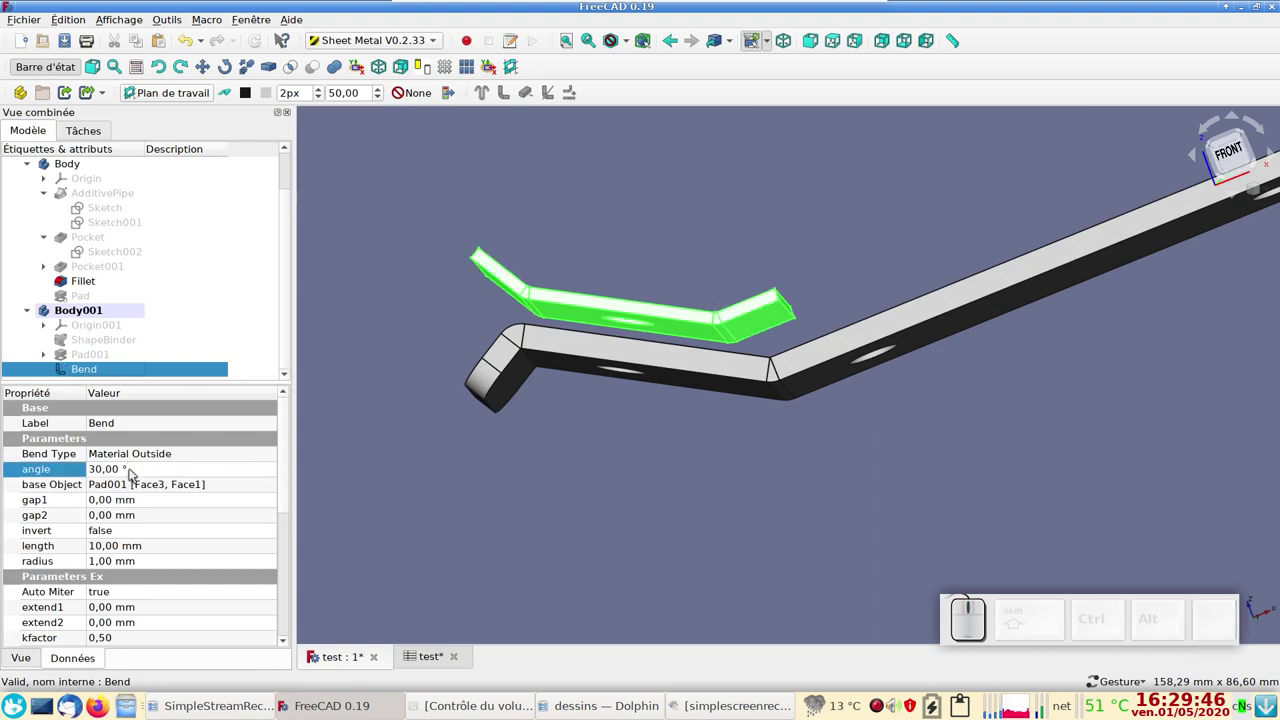
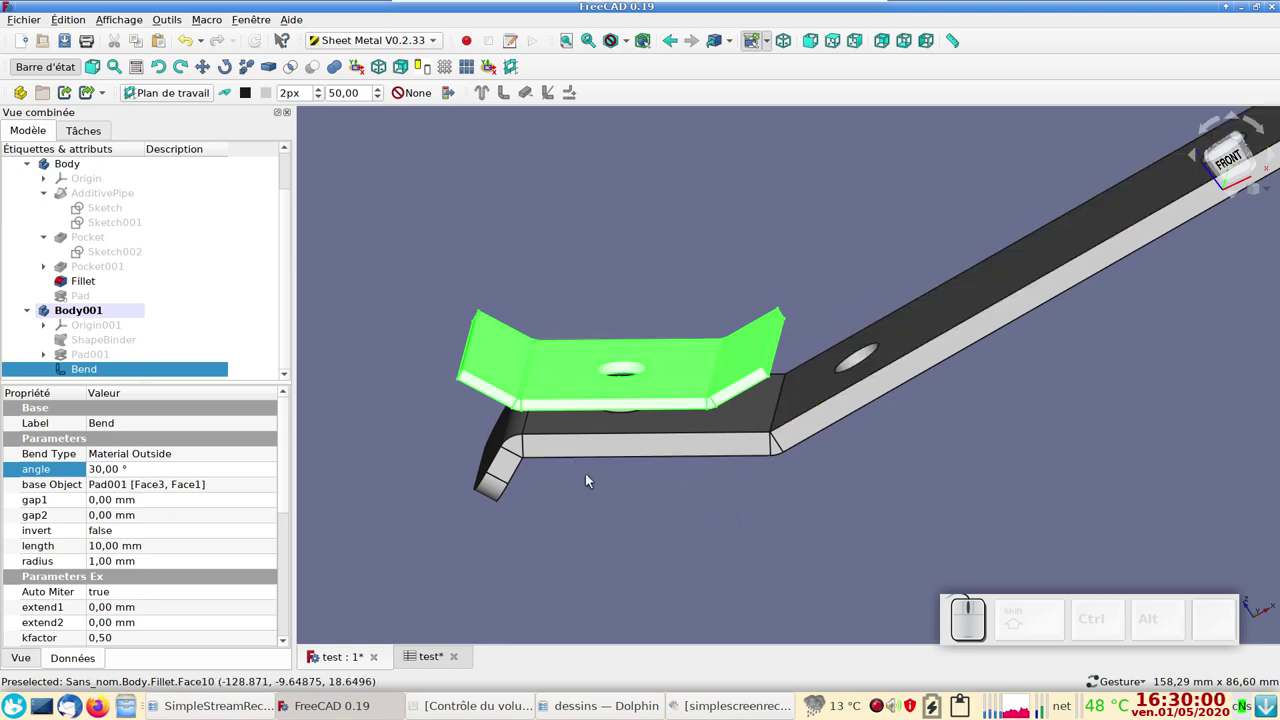
# - Make Wall on two more opposite side faces of Bend, creating Bend001 with 90° flanges
pyautogui.moveTo(664, 555); pyautogui.dragTo(671, 493)
pyautogui.click(674, 494)
pyautogui.click(616, 330)
pyautogui.moveTo(604, 437); pyautogui.dragTo(638, 458)
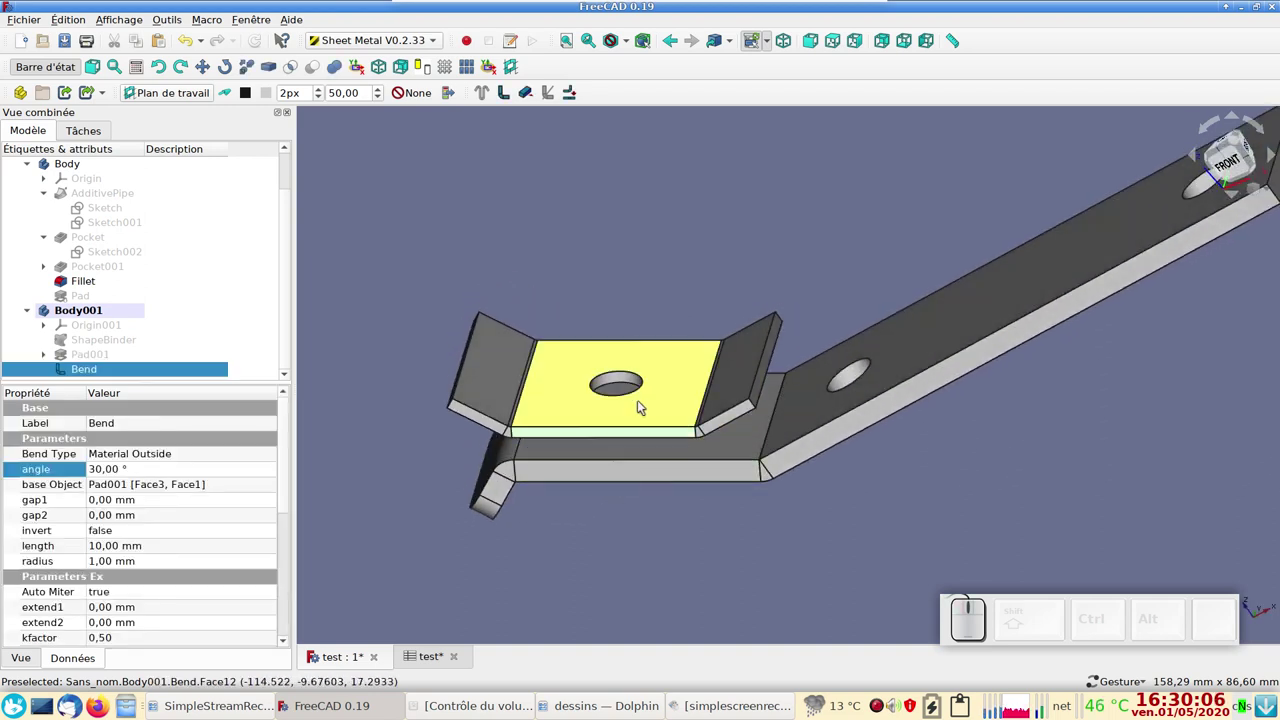
pyautogui.middleClick(635, 375)
pyautogui.moveTo(415, 407); pyautogui.dragTo(845, 435)
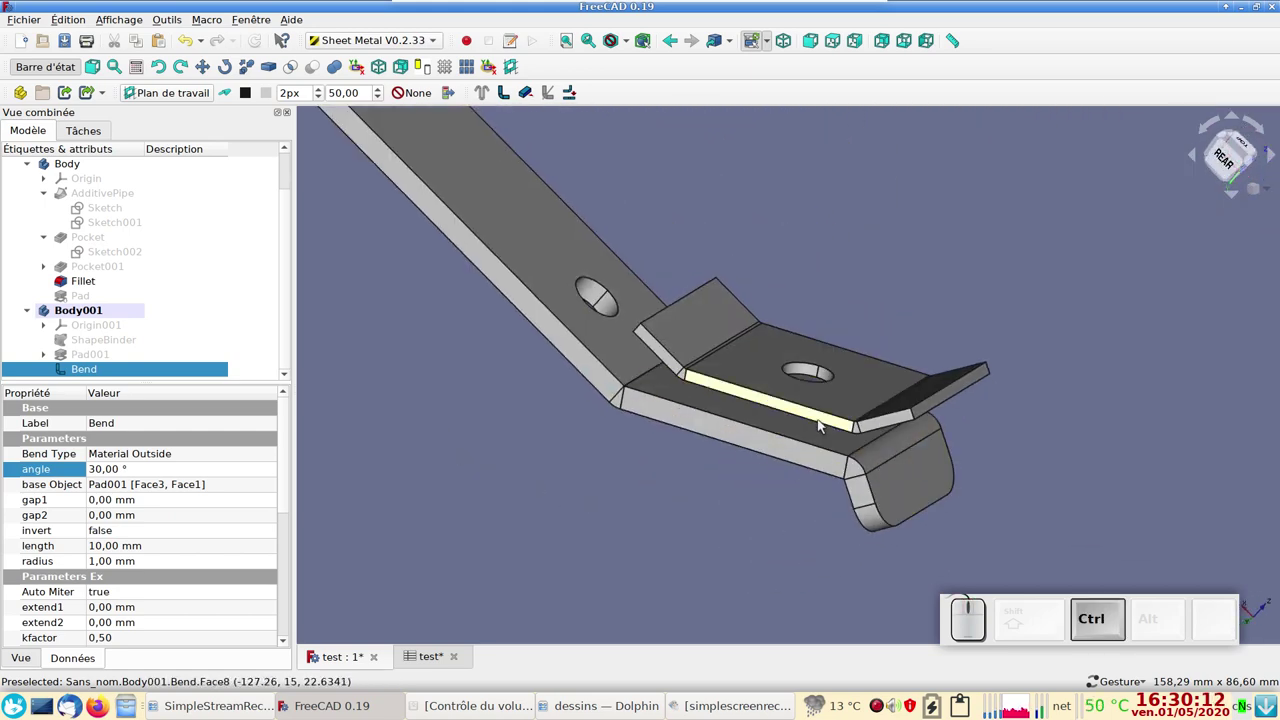
pyautogui.click(826, 424)
pyautogui.moveTo(936, 493); pyautogui.dragTo(572, 257)
pyautogui.click(506, 96)
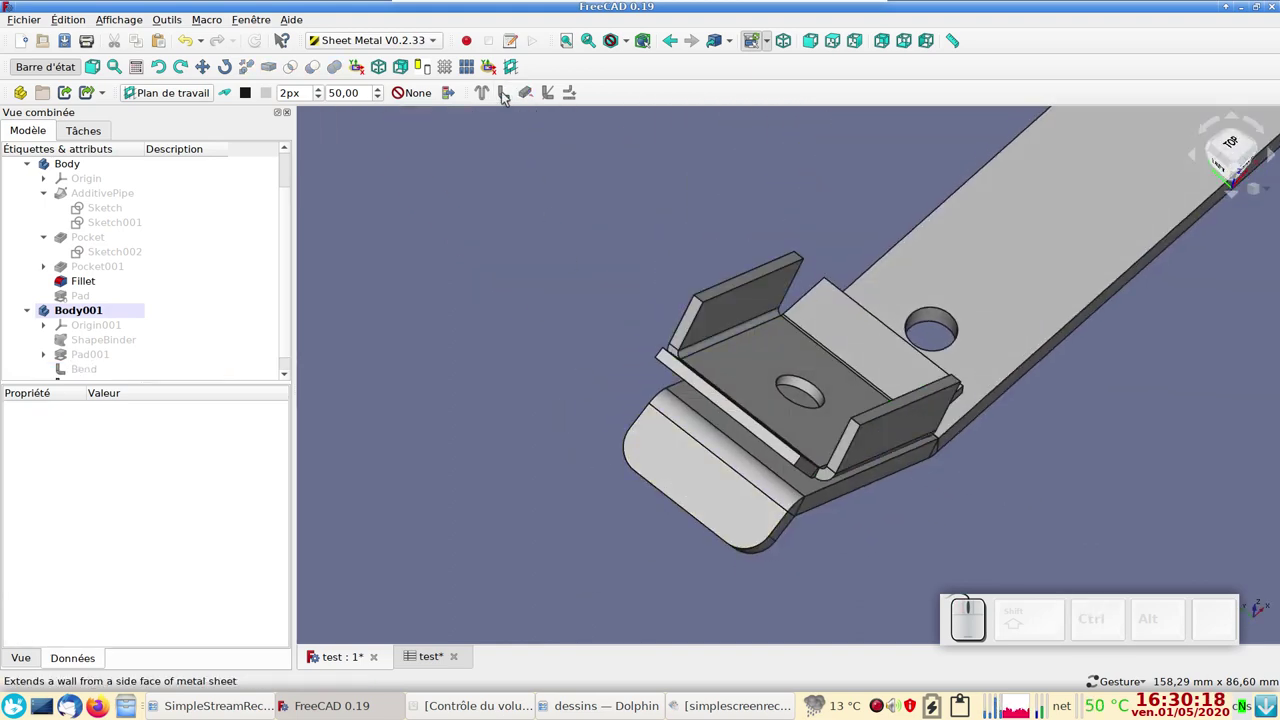
pyautogui.scroll(-3)
pyautogui.click(89, 369)
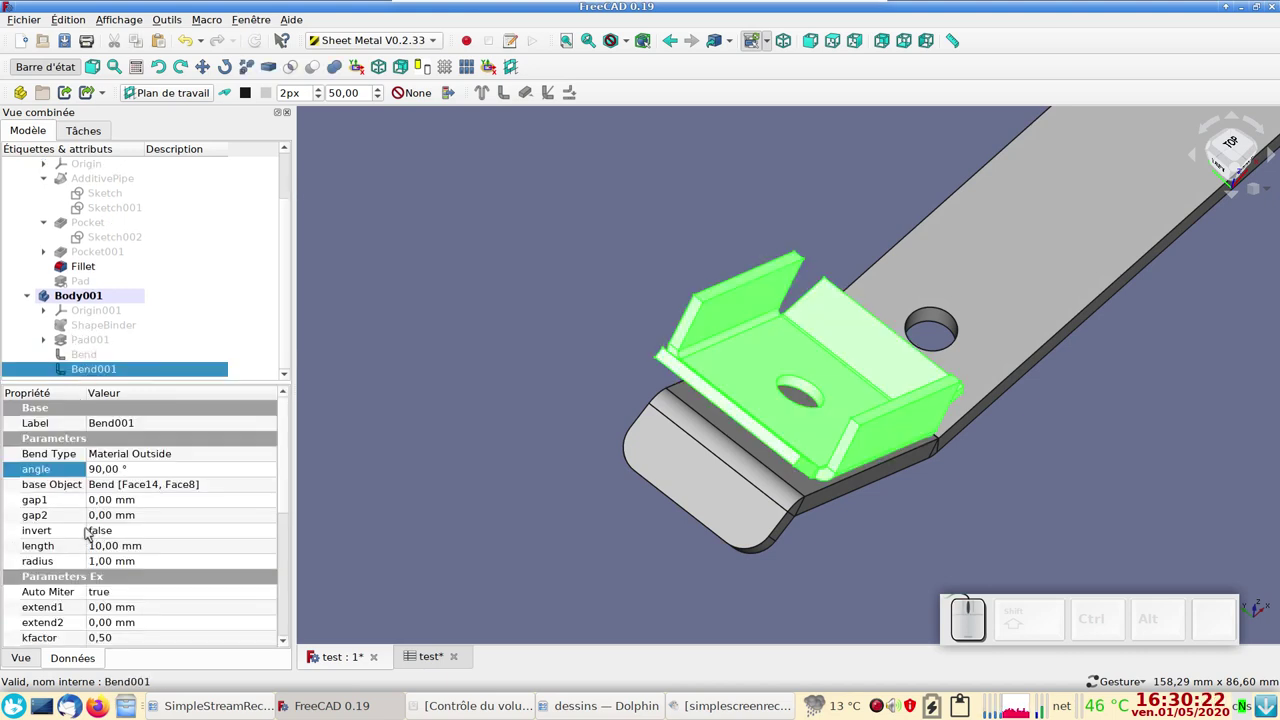
# - Set Bend001's invert property to flip the flanges to the other side, and save
pyautogui.click(124, 536)
pyautogui.click(129, 537)
pyautogui.click(130, 550)
pyautogui.press('Return')
pyautogui.moveTo(823, 544); pyautogui.dragTo(727, 491)
pyautogui.scroll(3)
pyautogui.click(446, 313)
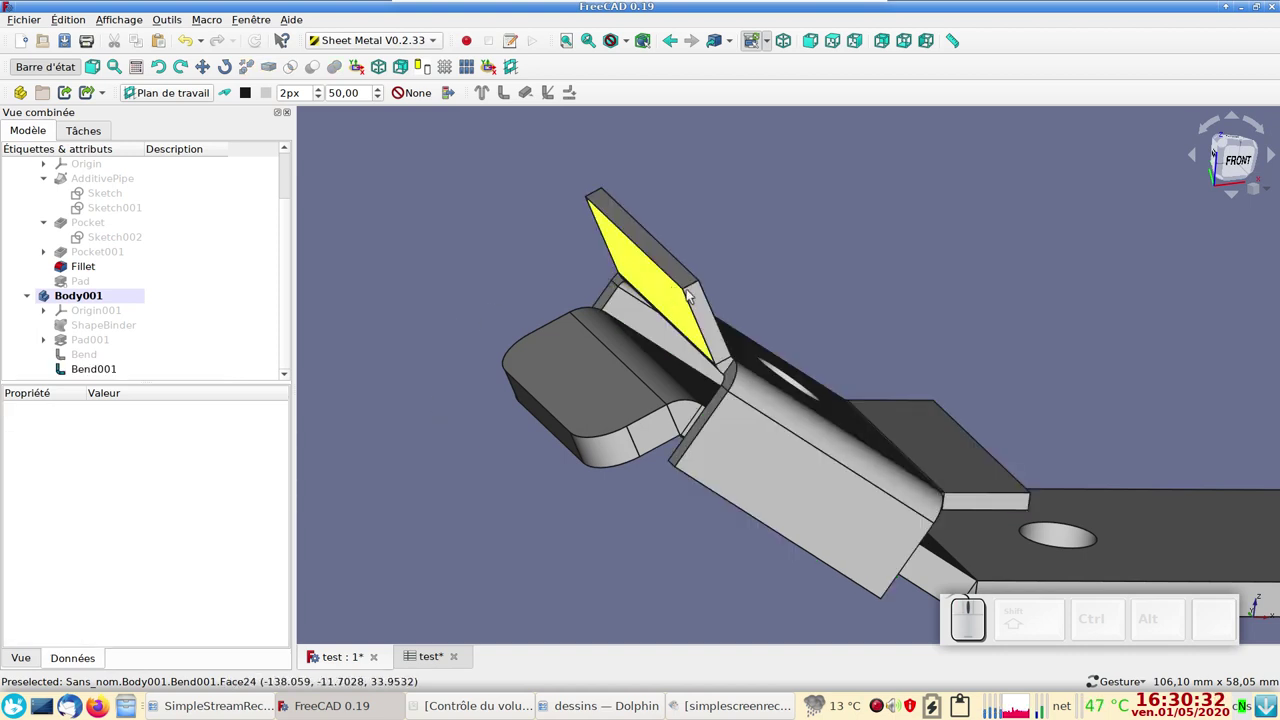
pyautogui.press('ctrl+s')
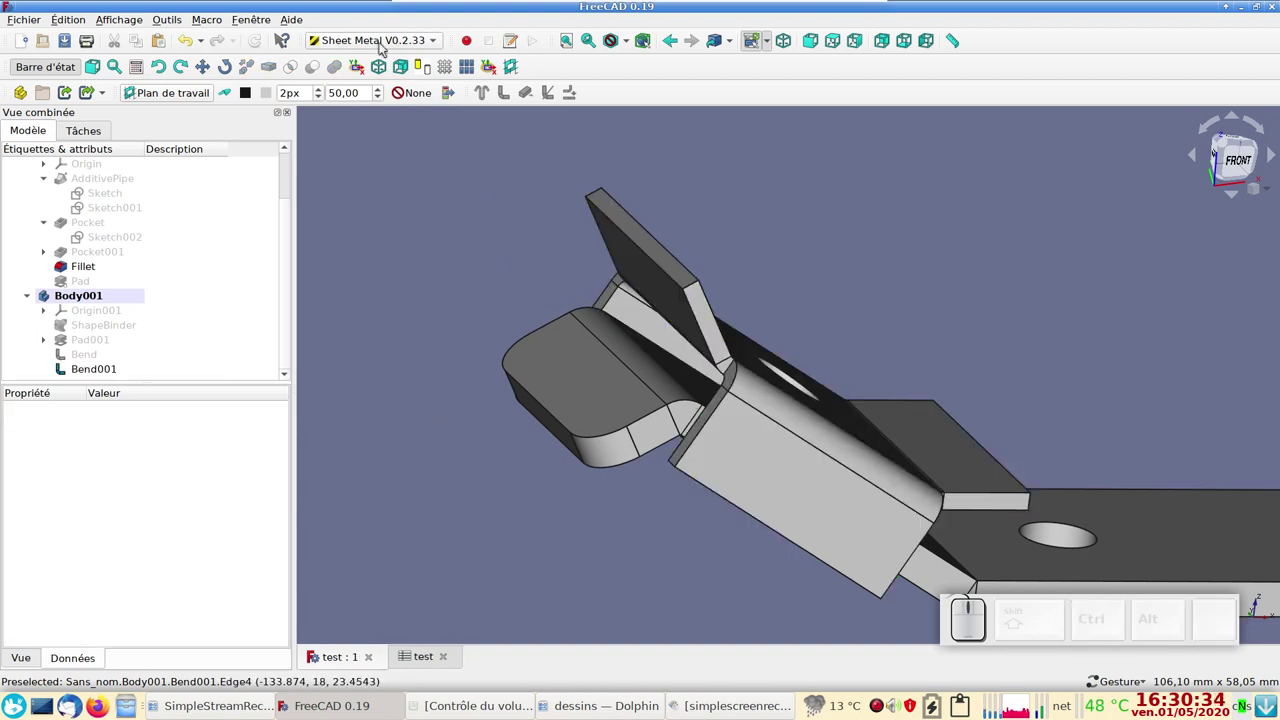
# - Switch to the Part Design workbench and select the Bend001 feature
pyautogui.click(377, 38)
pyautogui.click(387, 47)
pyautogui.click(35, 134)
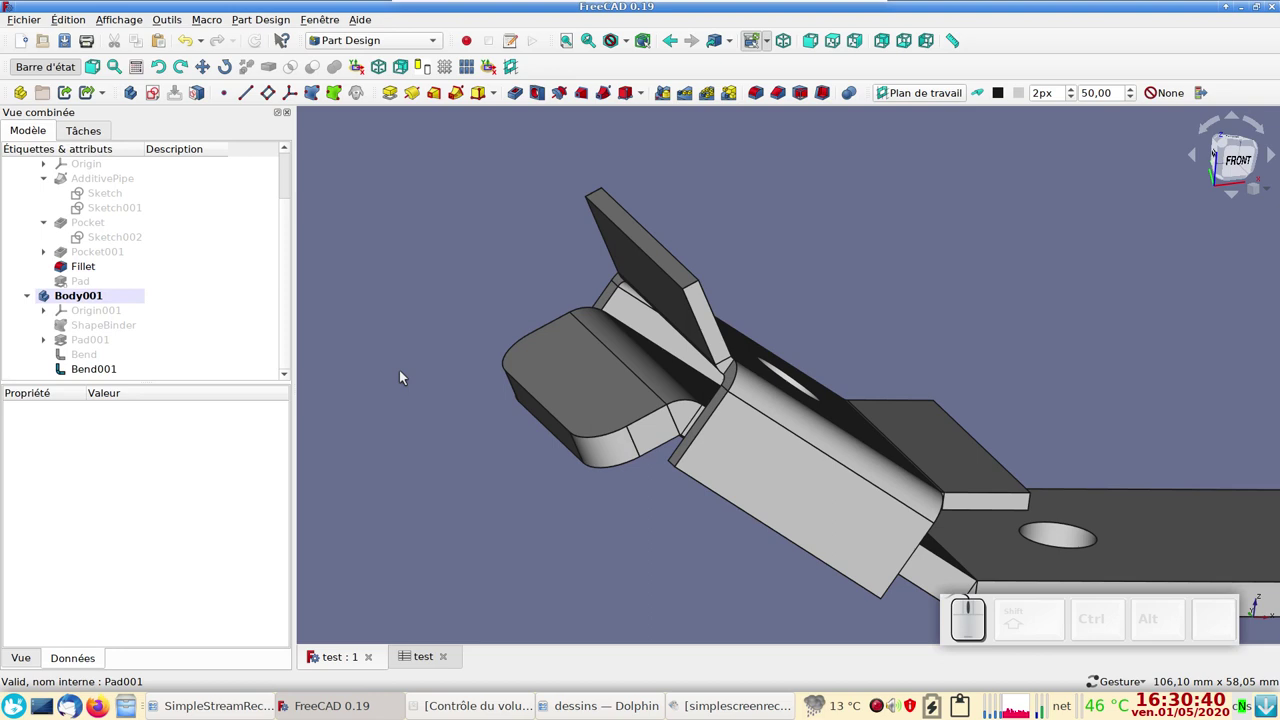
pyautogui.click(745, 419)
pyautogui.click(412, 288)
# - Ctrl-pick the eight corner edges of the bent flanges, orbiting to reach each side
pyautogui.click(695, 283)
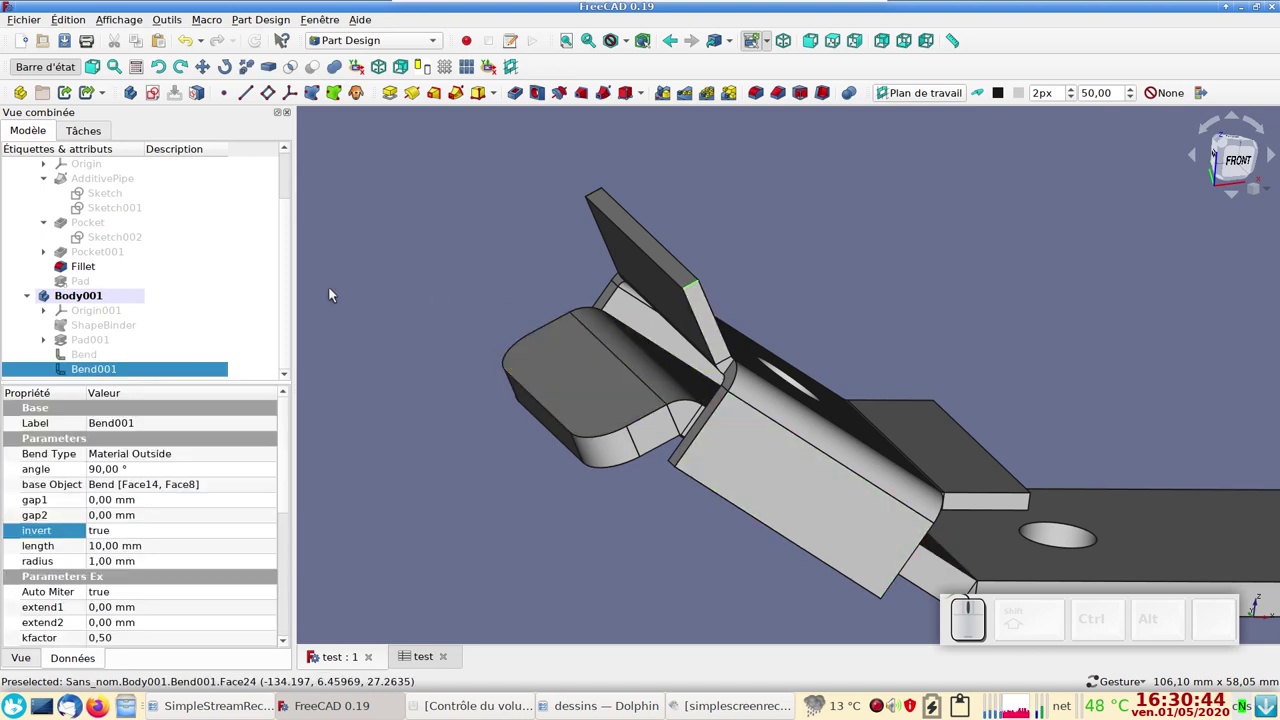
pyautogui.scroll(3)
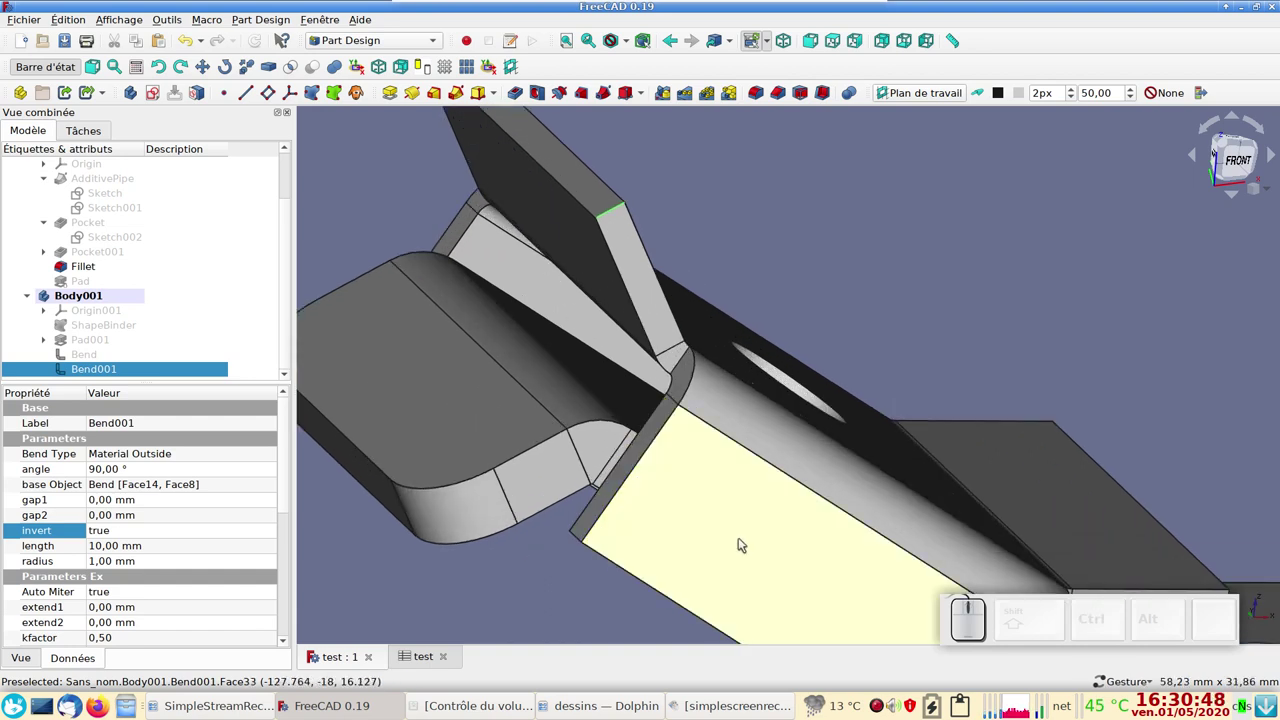
pyautogui.rightClick(703, 537)
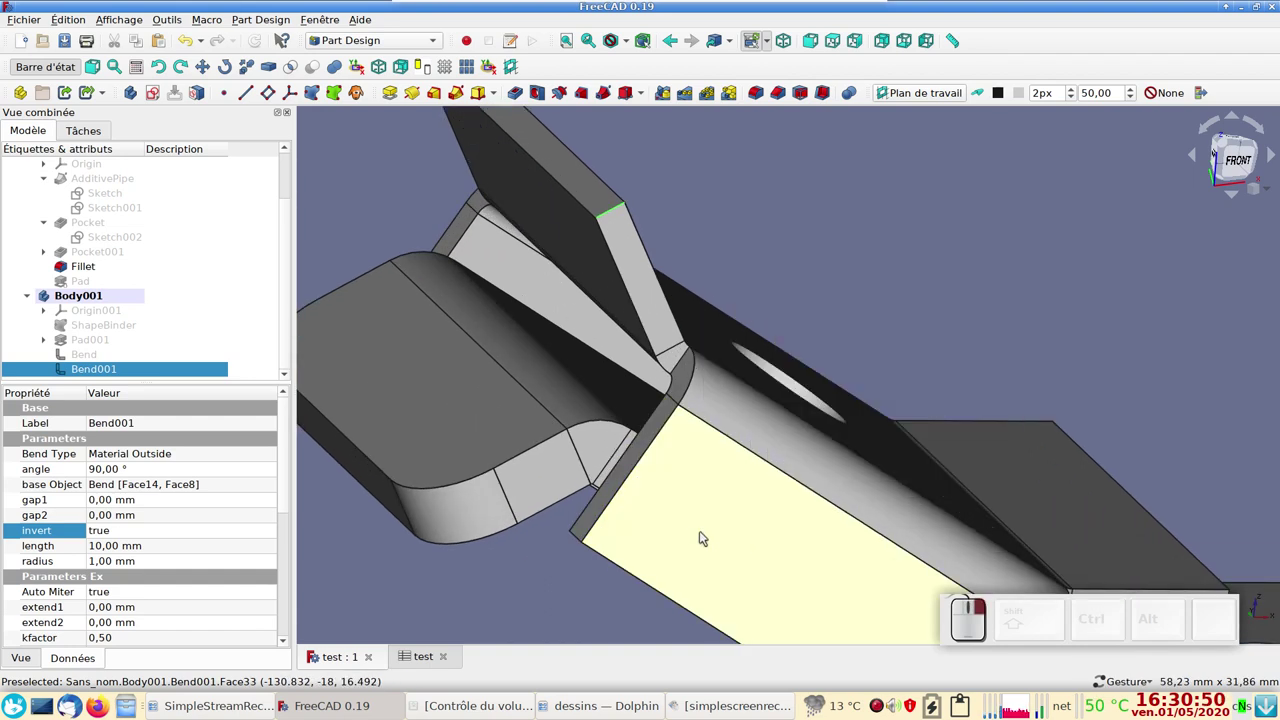
pyautogui.moveTo(705, 536); pyautogui.dragTo(785, 461)
pyautogui.click(780, 390)
pyautogui.scroll(-3)
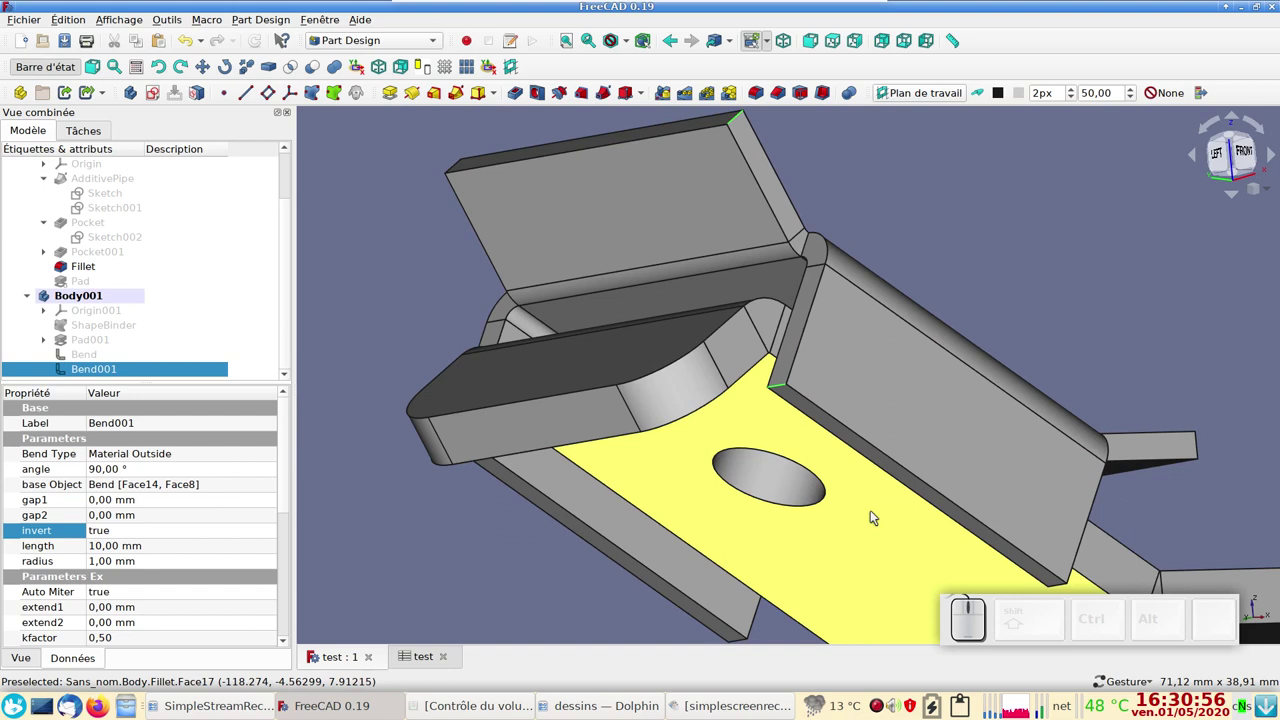
pyautogui.moveTo(871, 512); pyautogui.dragTo(930, 546)
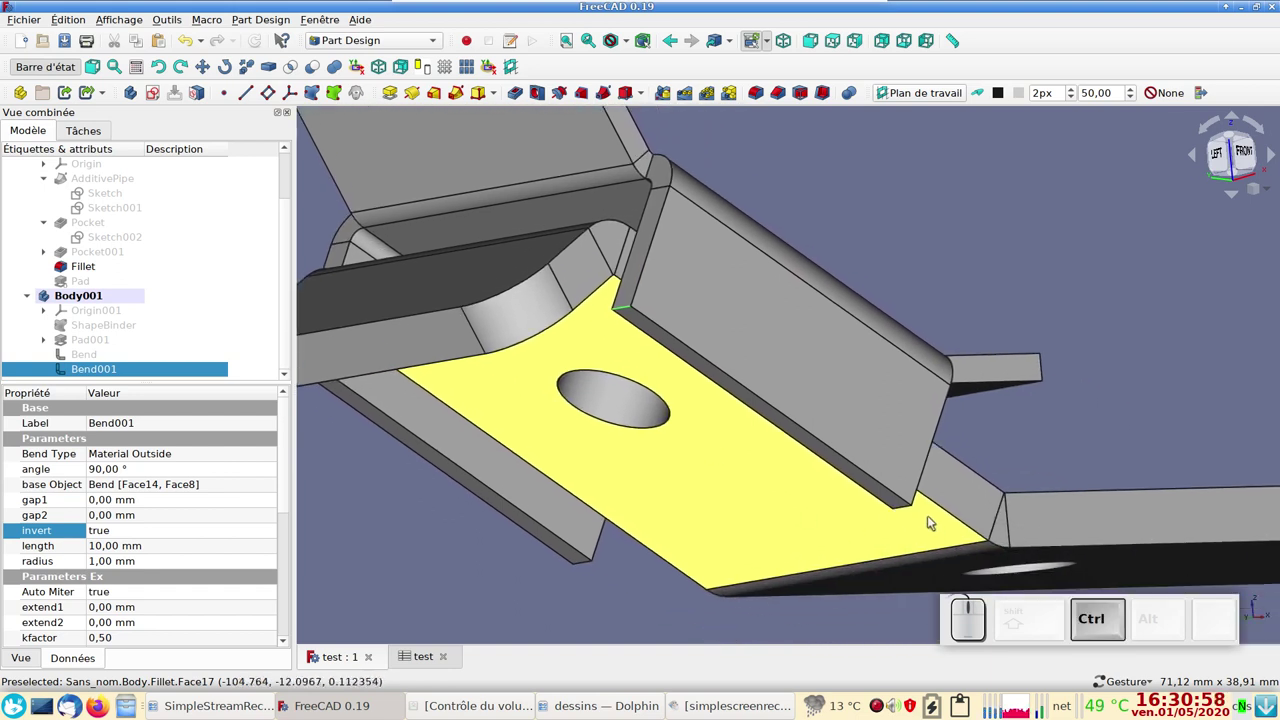
pyautogui.click(906, 512)
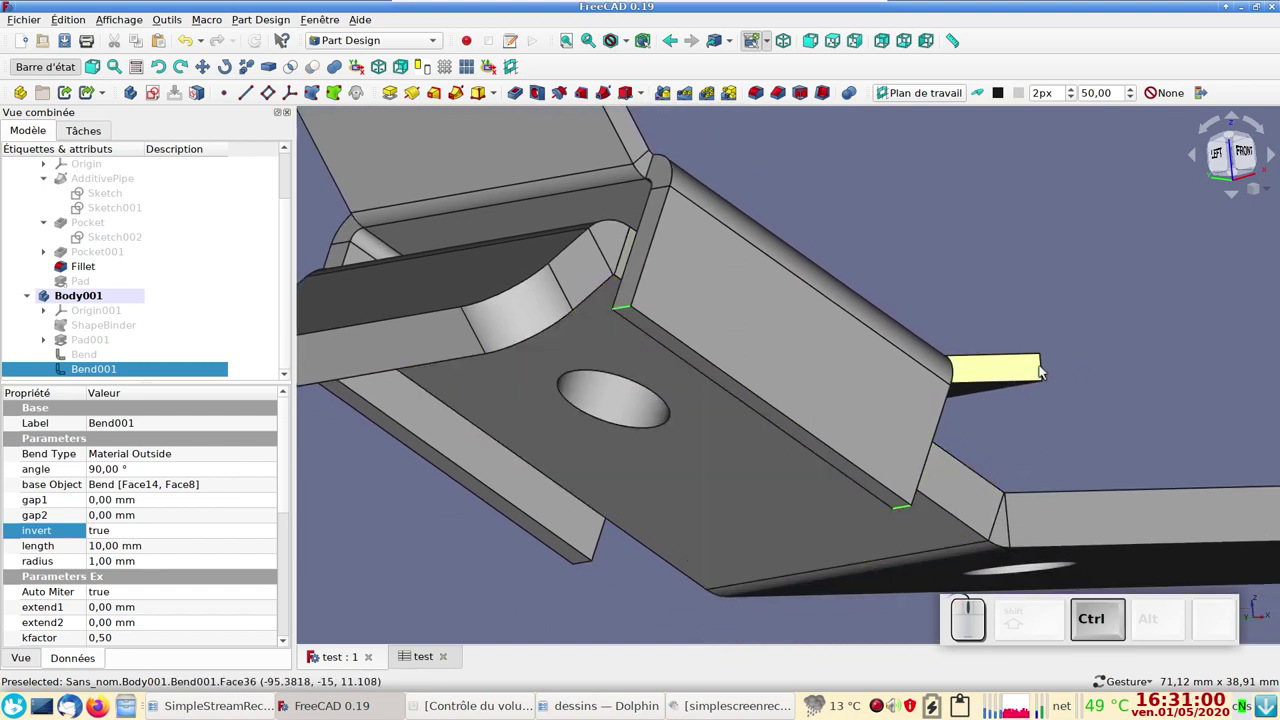
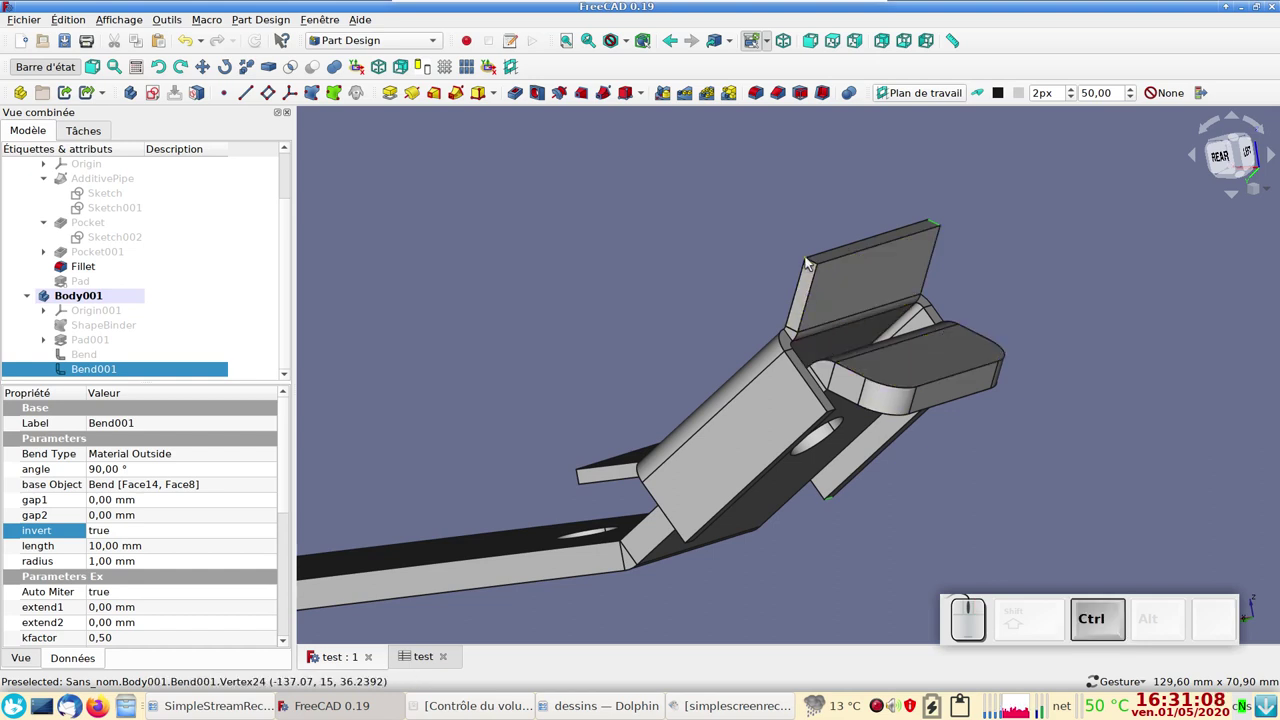
pyautogui.click(812, 261)
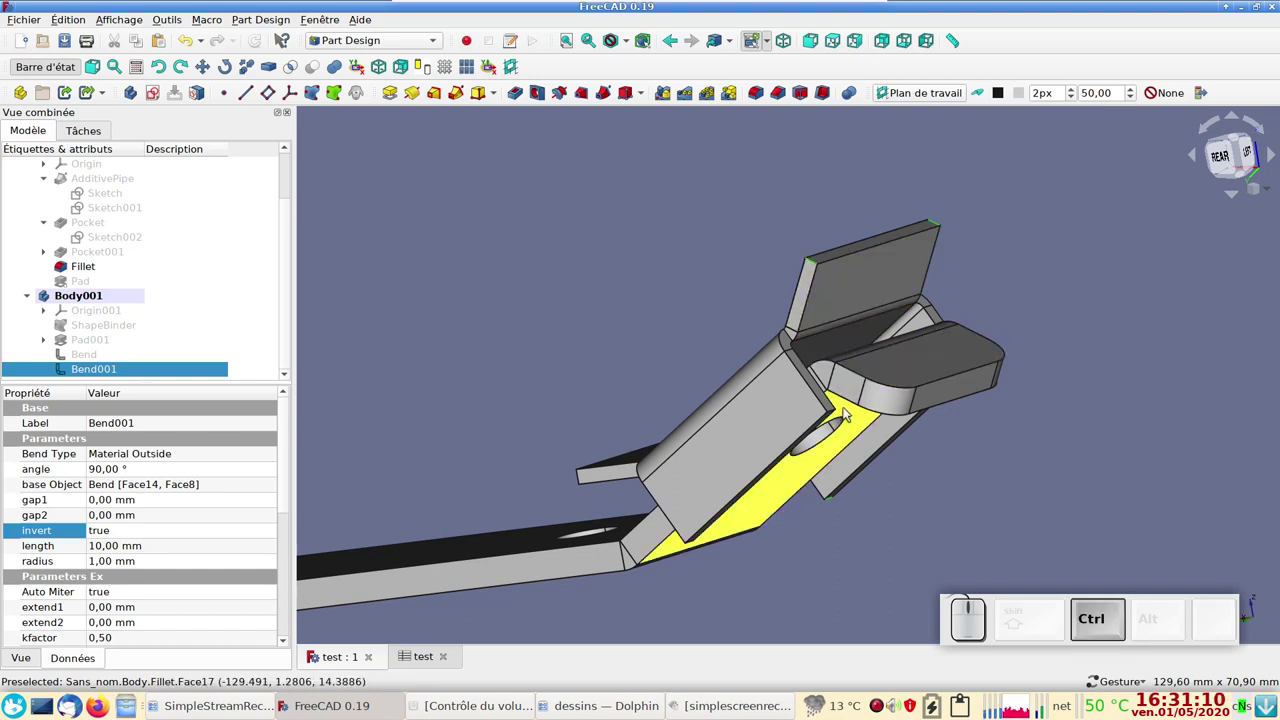
pyautogui.click(836, 412)
pyautogui.scroll(3)
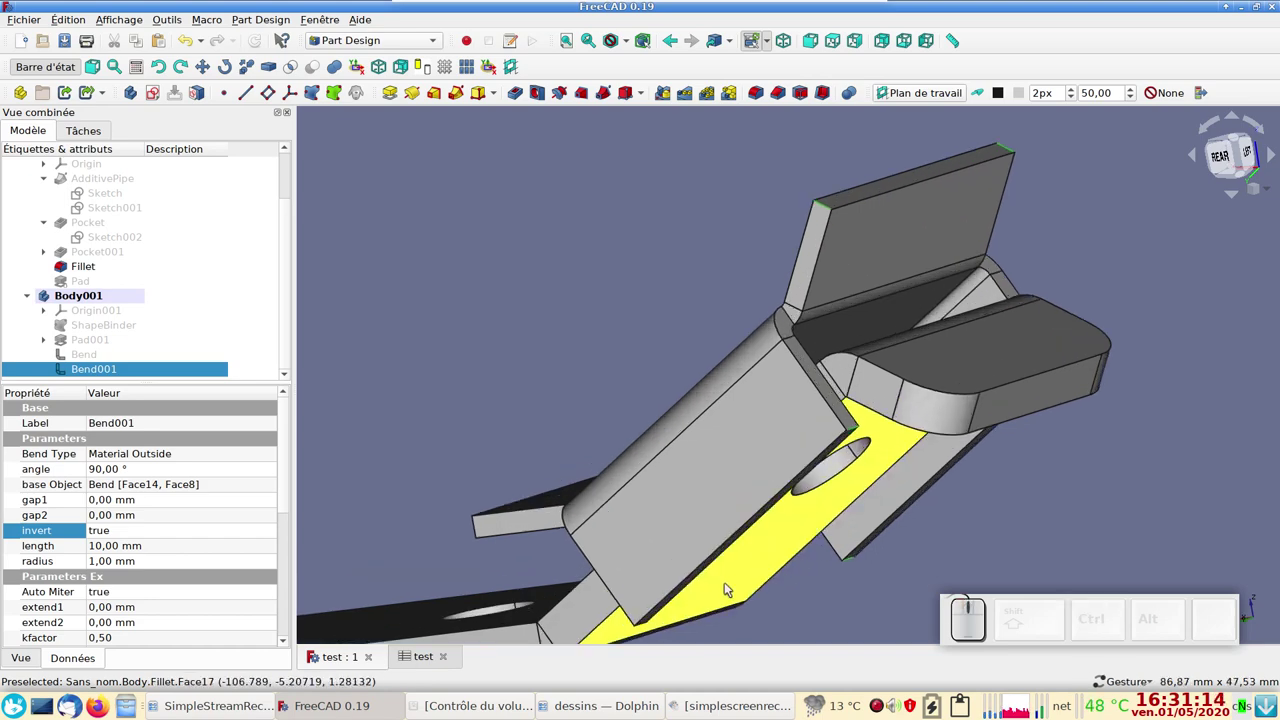
pyautogui.moveTo(731, 606); pyautogui.dragTo(660, 472)
pyautogui.click(650, 430)
pyautogui.click(476, 406)
pyautogui.scroll(-3)
pyautogui.moveTo(1103, 370); pyautogui.dragTo(790, 285)
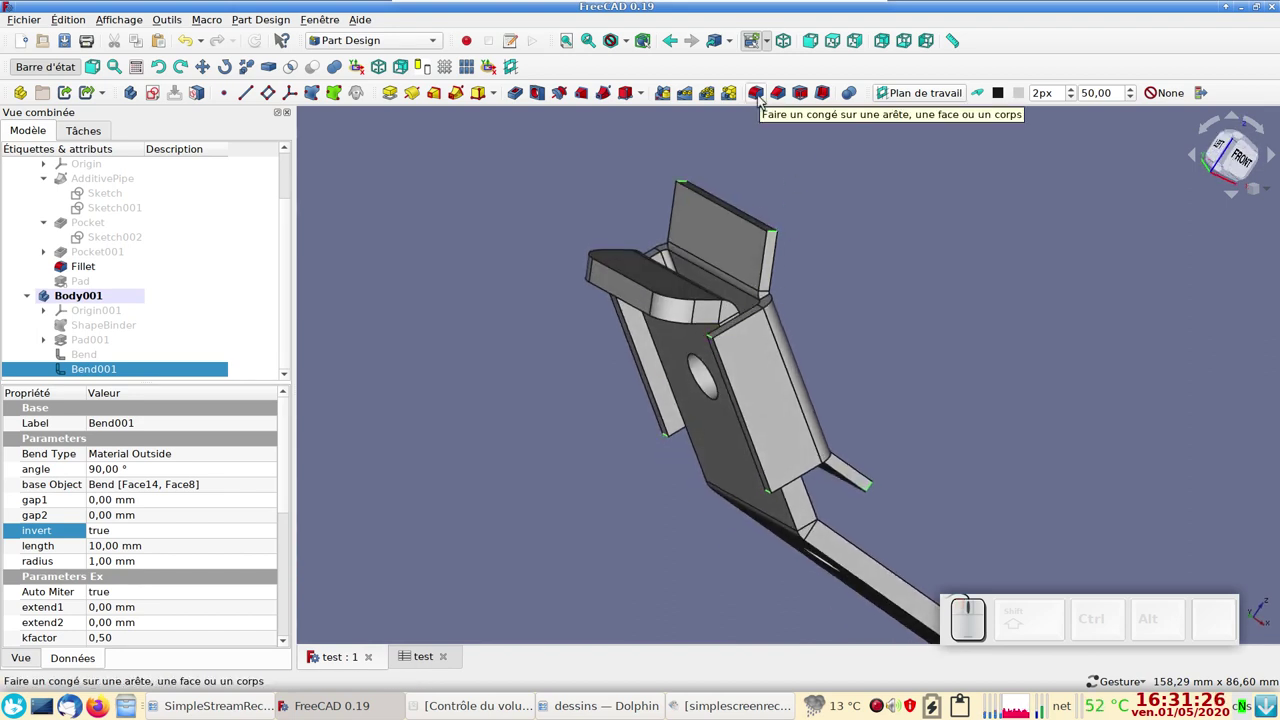
# - Fillet the eight picked flange corner edges with a 1 mm radius
pyautogui.click(766, 100)
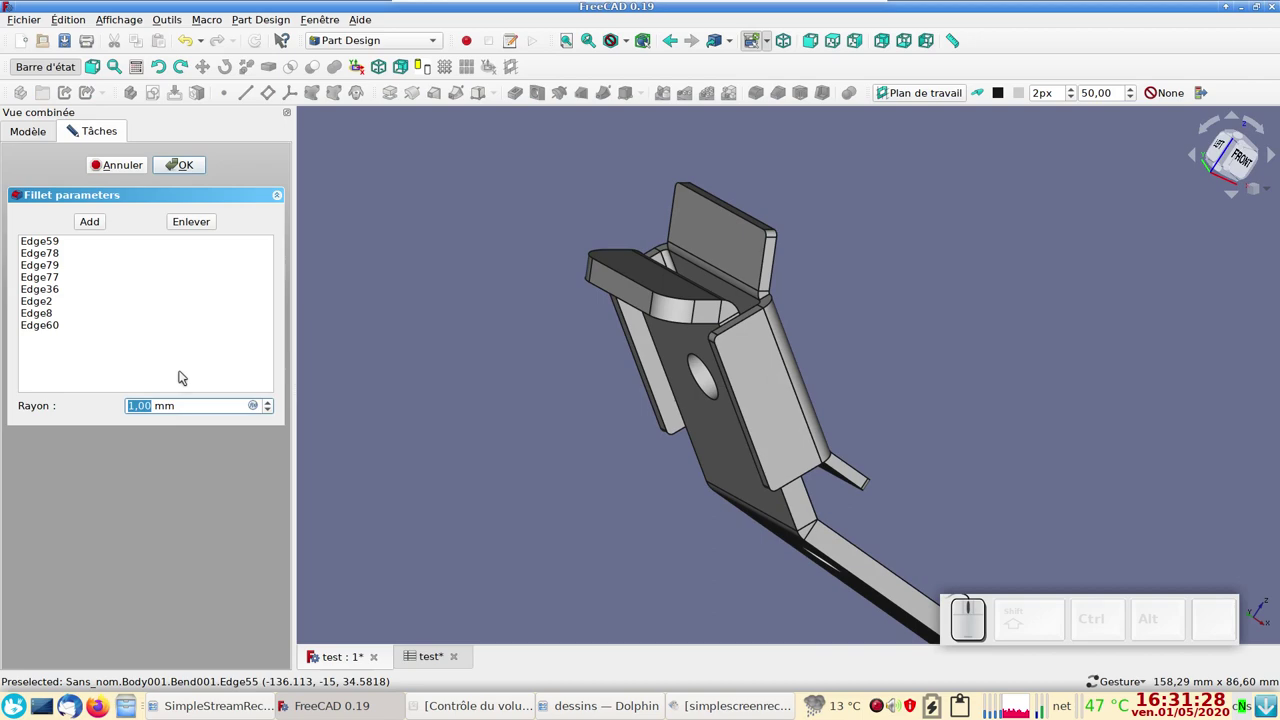
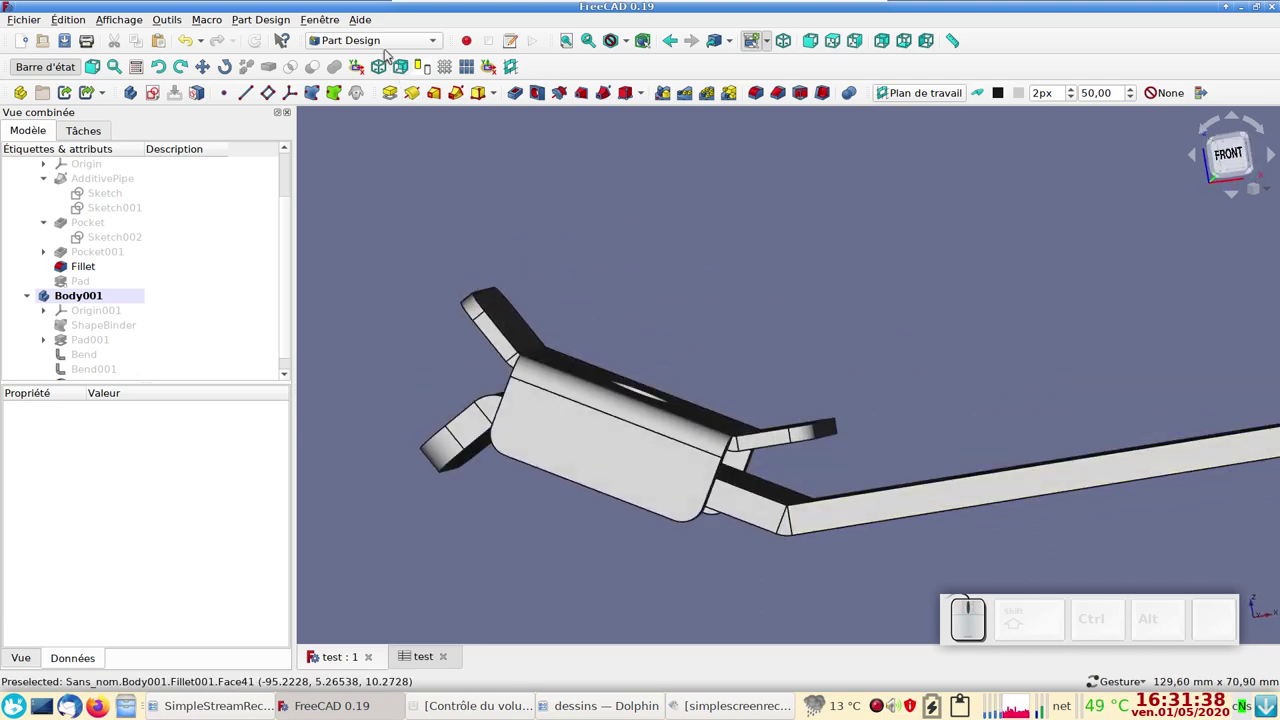
# - In the Fasteners workbench, add an ISO7094 washer on the plate's hole edge
pyautogui.click(382, 40)
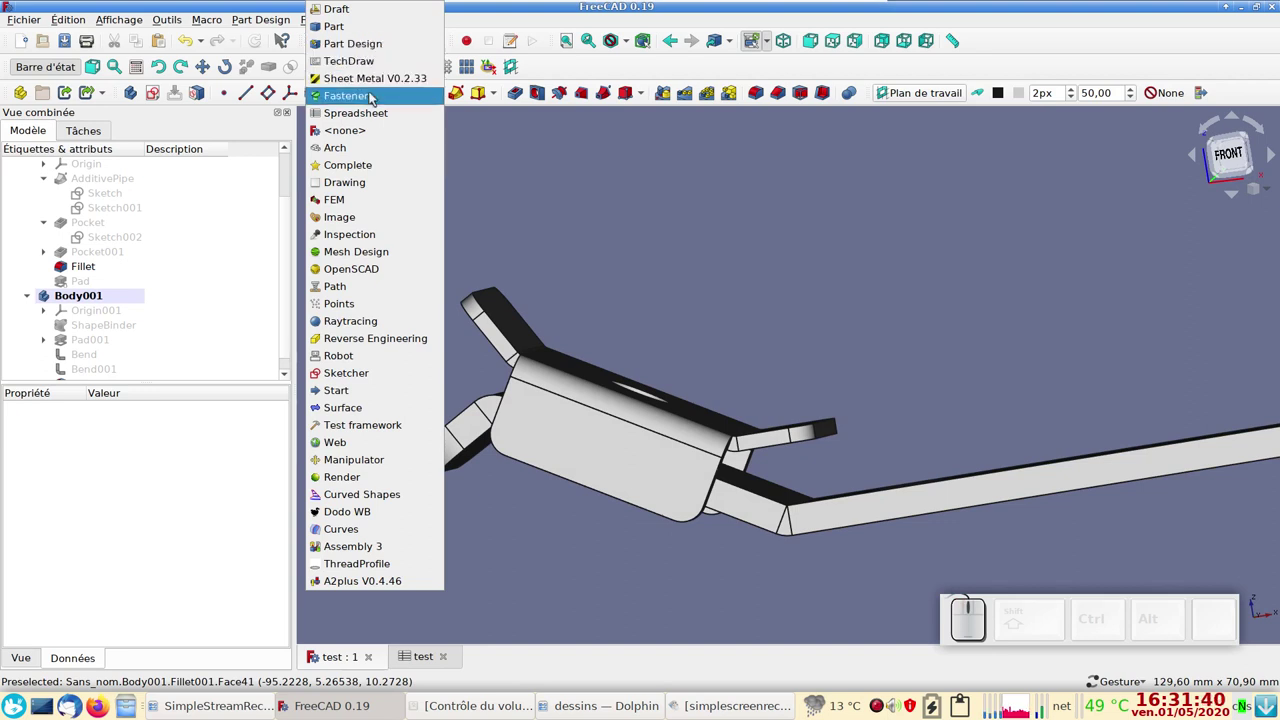
pyautogui.click(374, 94)
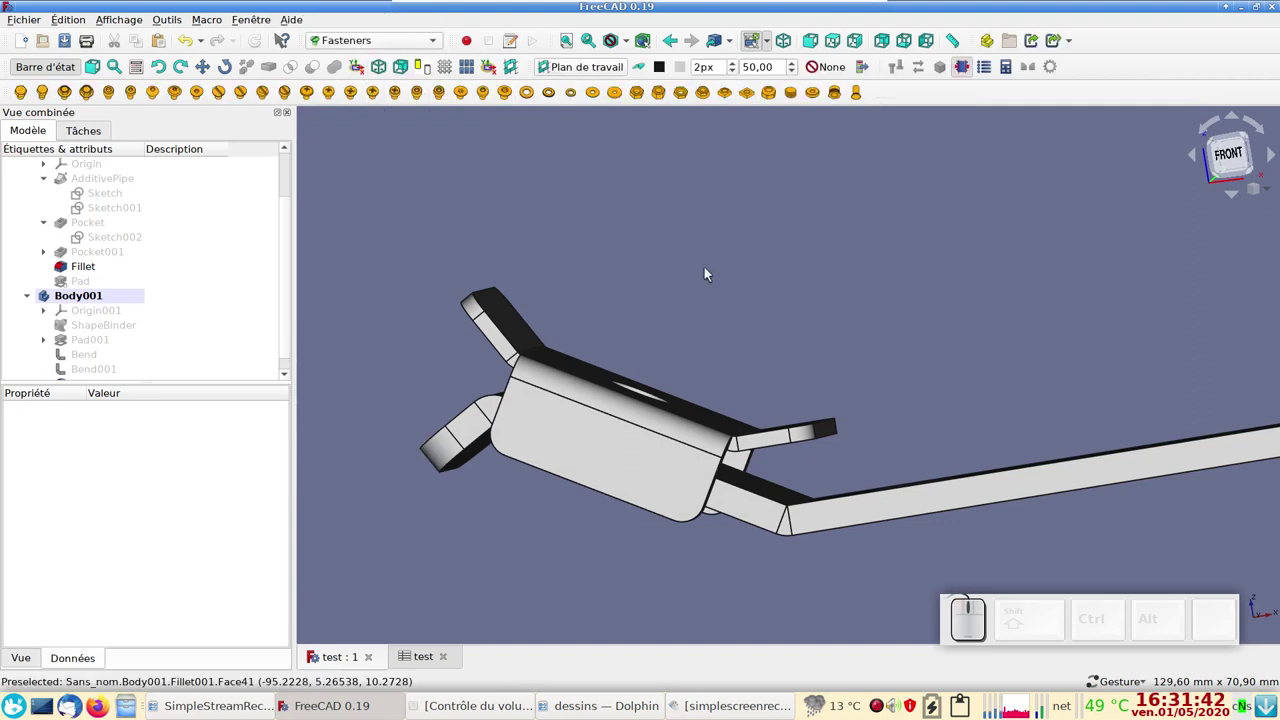
pyautogui.moveTo(728, 273); pyautogui.dragTo(715, 340)
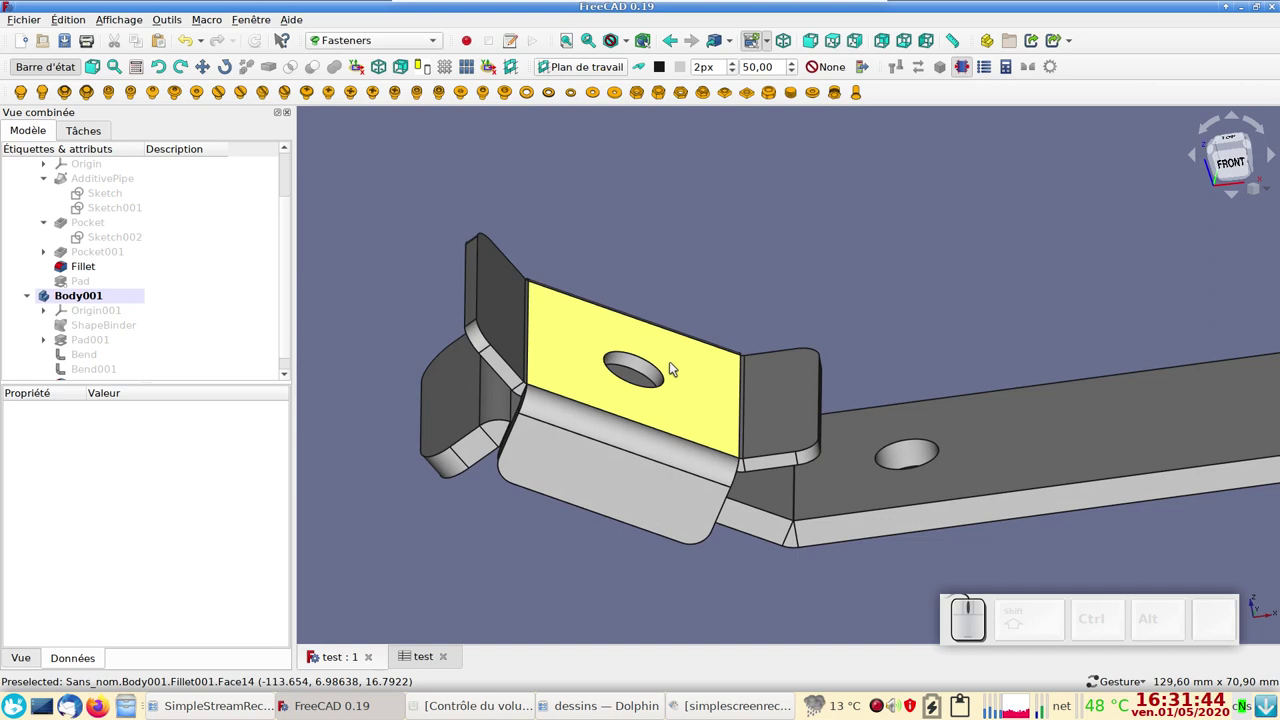
pyautogui.click(662, 372)
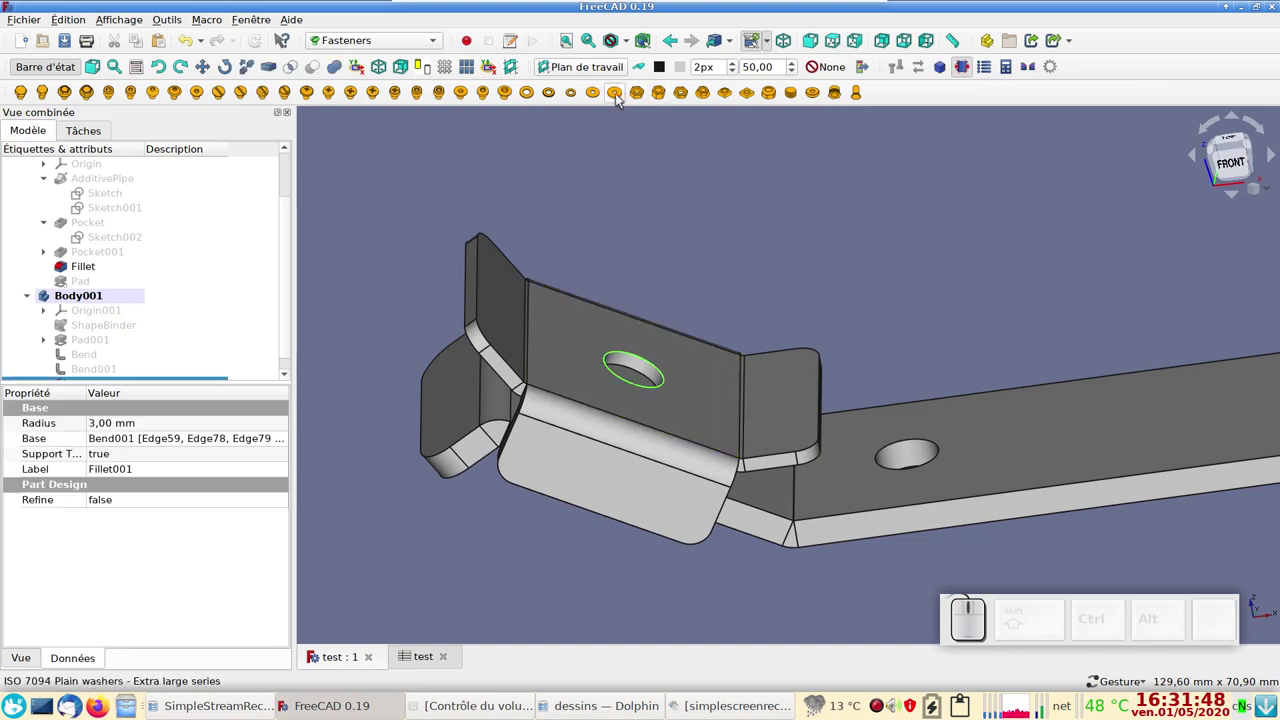
pyautogui.click(621, 97)
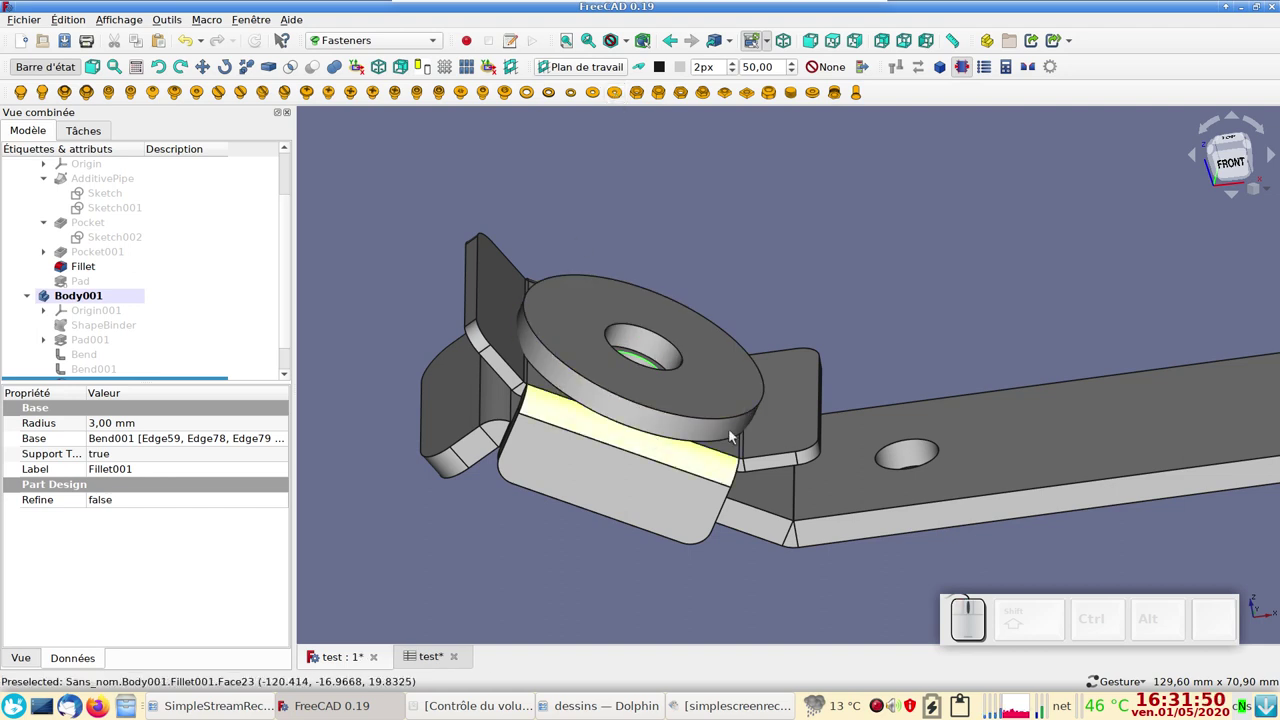
# - Set the washer's diameter property to M8
pyautogui.scroll(-3)
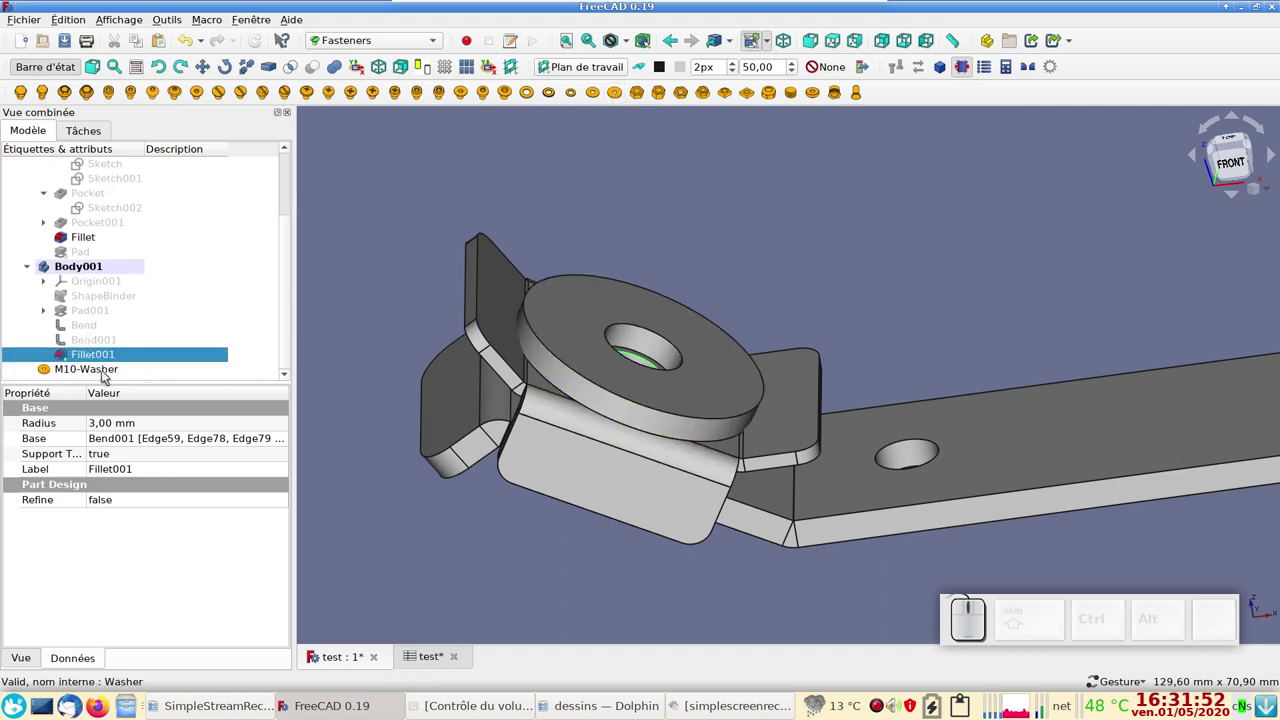
pyautogui.click(107, 375)
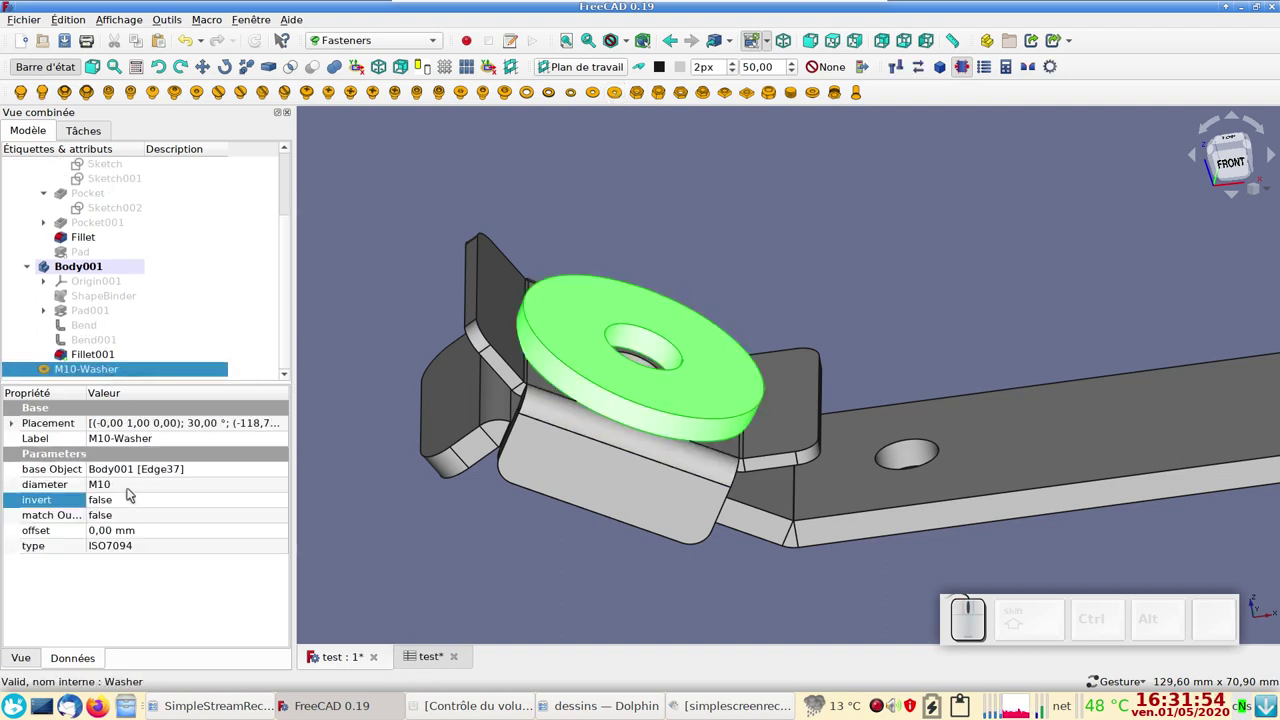
pyautogui.click(134, 491)
pyautogui.click(134, 491)
pyautogui.click(124, 472)
pyautogui.press('Return')
# - Add an ISO4017 hex screw seated on the washer's hole edge
pyautogui.moveTo(718, 591); pyautogui.dragTo(806, 383)
pyautogui.click(852, 255)
pyautogui.click(674, 374)
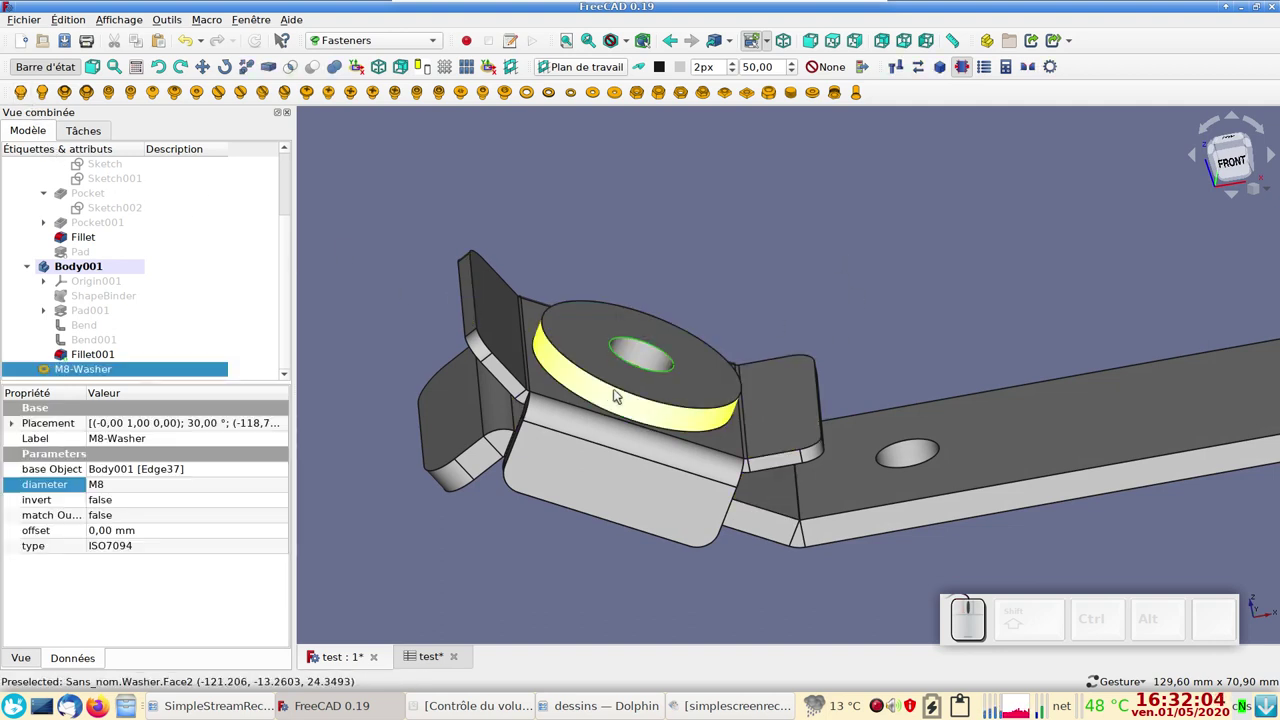
pyautogui.click(29, 98)
pyautogui.scroll(-3)
pyautogui.click(93, 370)
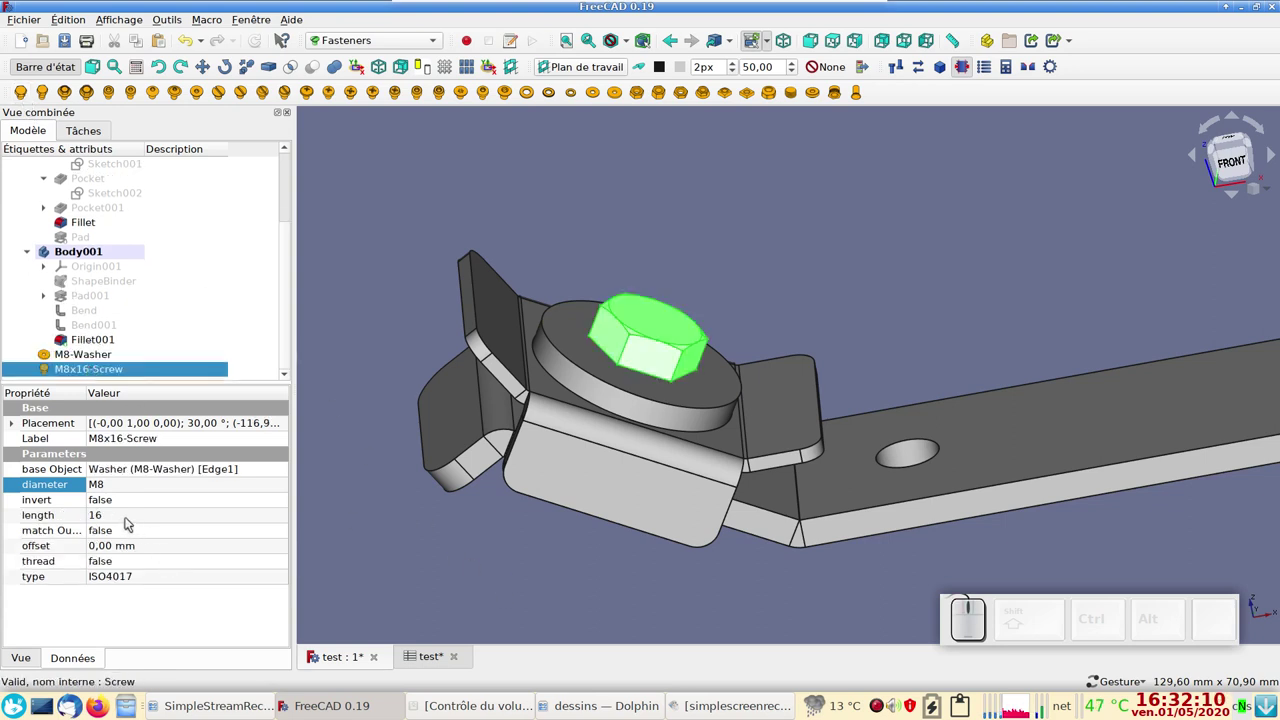
# - Set the screw's Length property to 25, making it M8x25
pyautogui.click(129, 520)
pyautogui.click(129, 520)
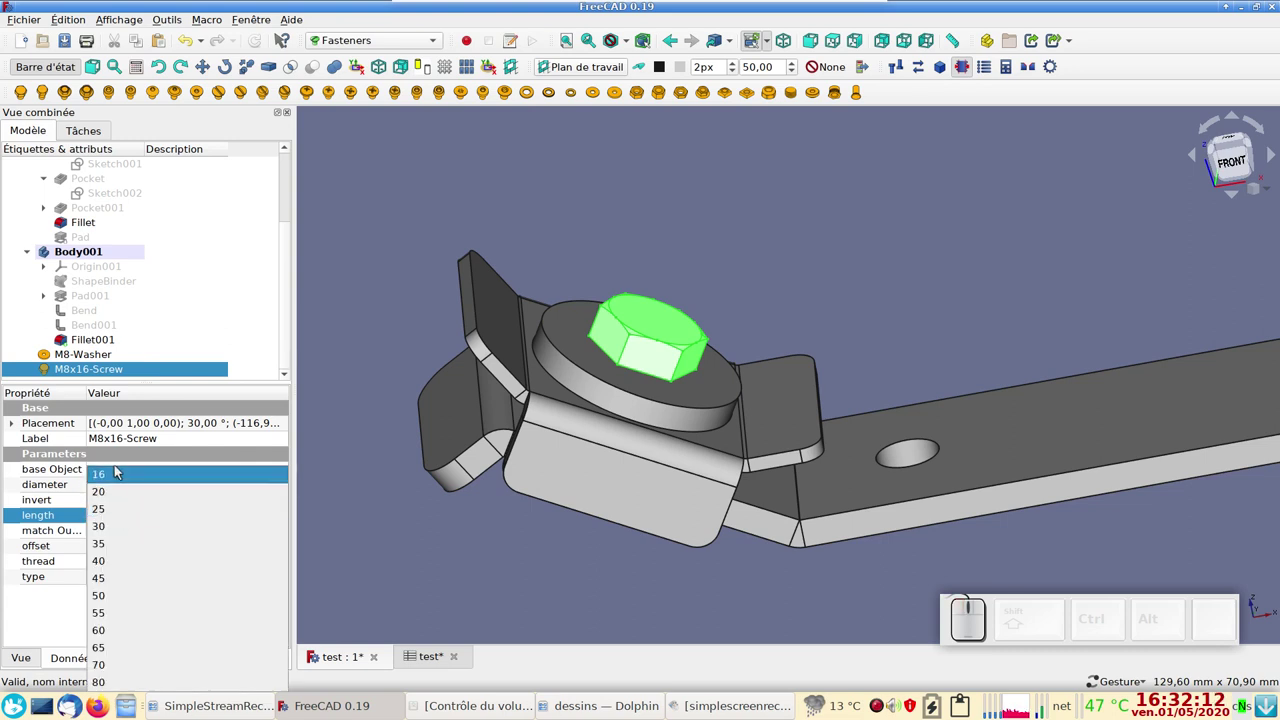
pyautogui.click(116, 507)
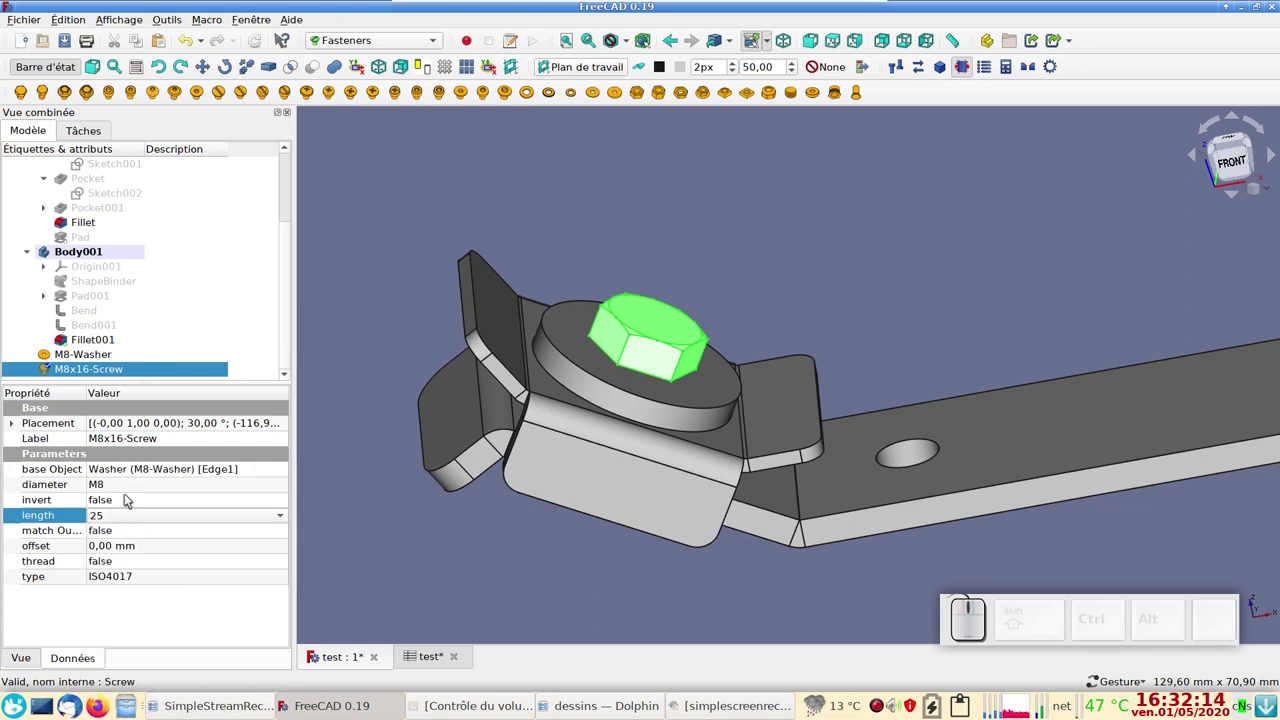
pyautogui.press('Return')
# - Add an ISO4032 hex nut on the screw's end edge beneath the clamp
pyautogui.moveTo(596, 621); pyautogui.dragTo(679, 583)
pyautogui.click(680, 586)
pyautogui.click(568, 499)
pyautogui.click(637, 91)
pyautogui.scroll(-3)
# - Set the nut's diameter to M8 and save the document
pyautogui.click(81, 368)
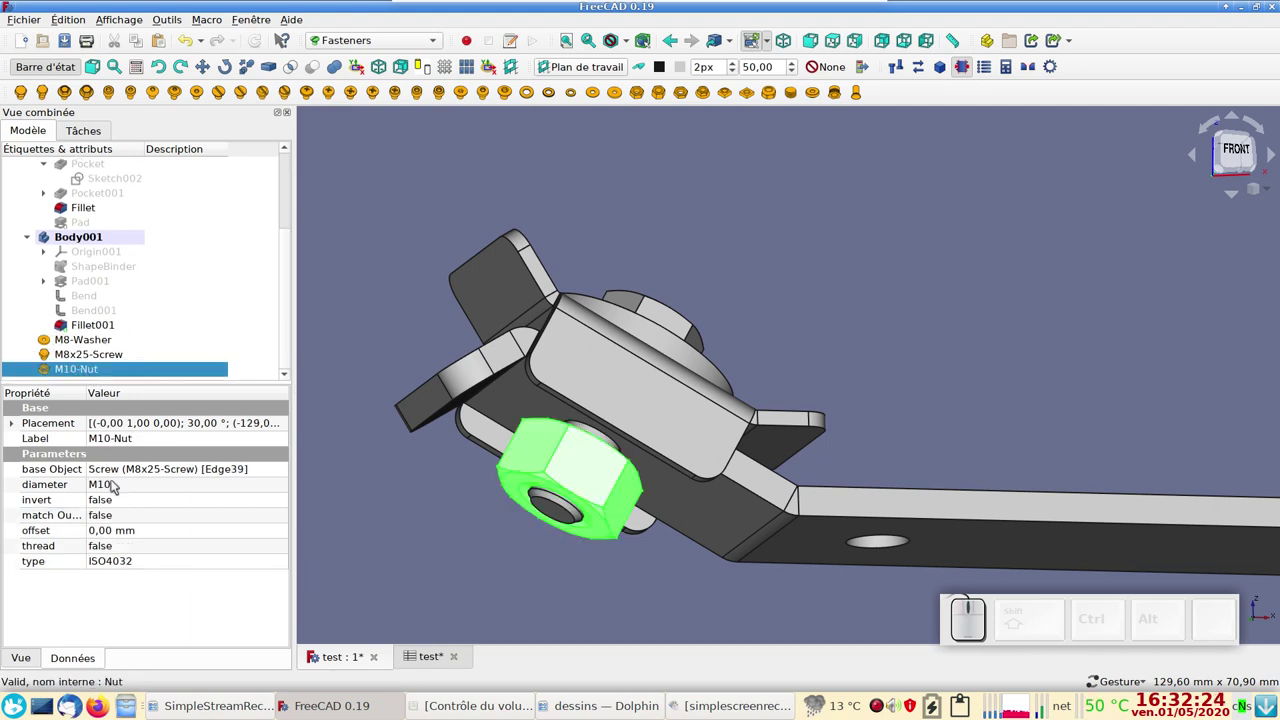
pyautogui.click(118, 484)
pyautogui.click(128, 490)
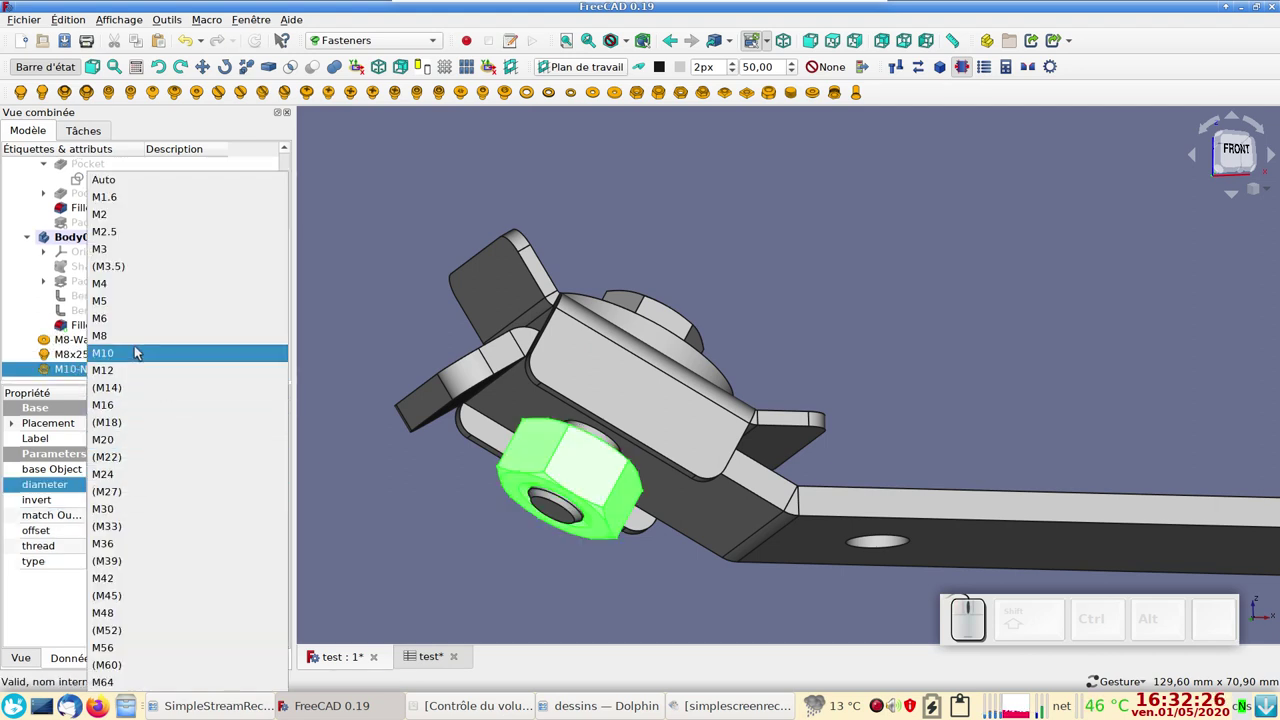
pyautogui.click(136, 335)
pyautogui.press('Return')
pyautogui.click(675, 584)
pyautogui.scroll(-3)
pyautogui.click(702, 81)
pyautogui.press('ctrl+s')
pyautogui.rightClick(913, 569)
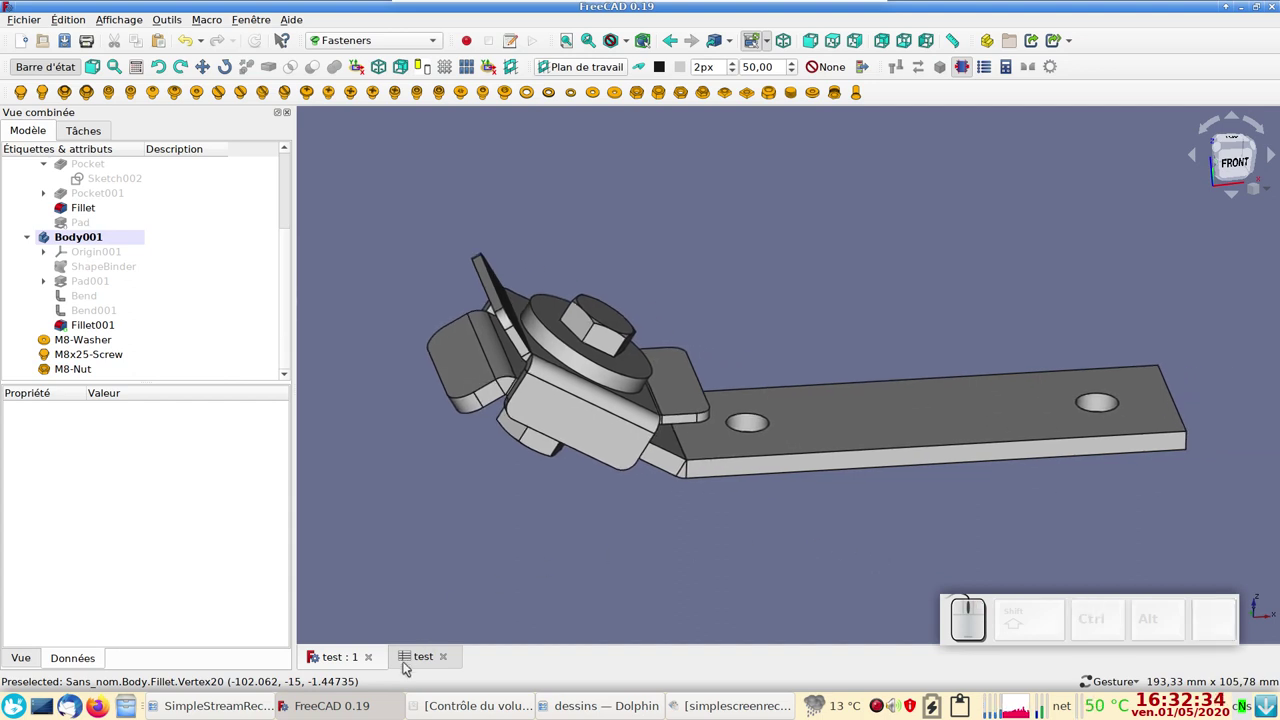
pyautogui.click(408, 662)
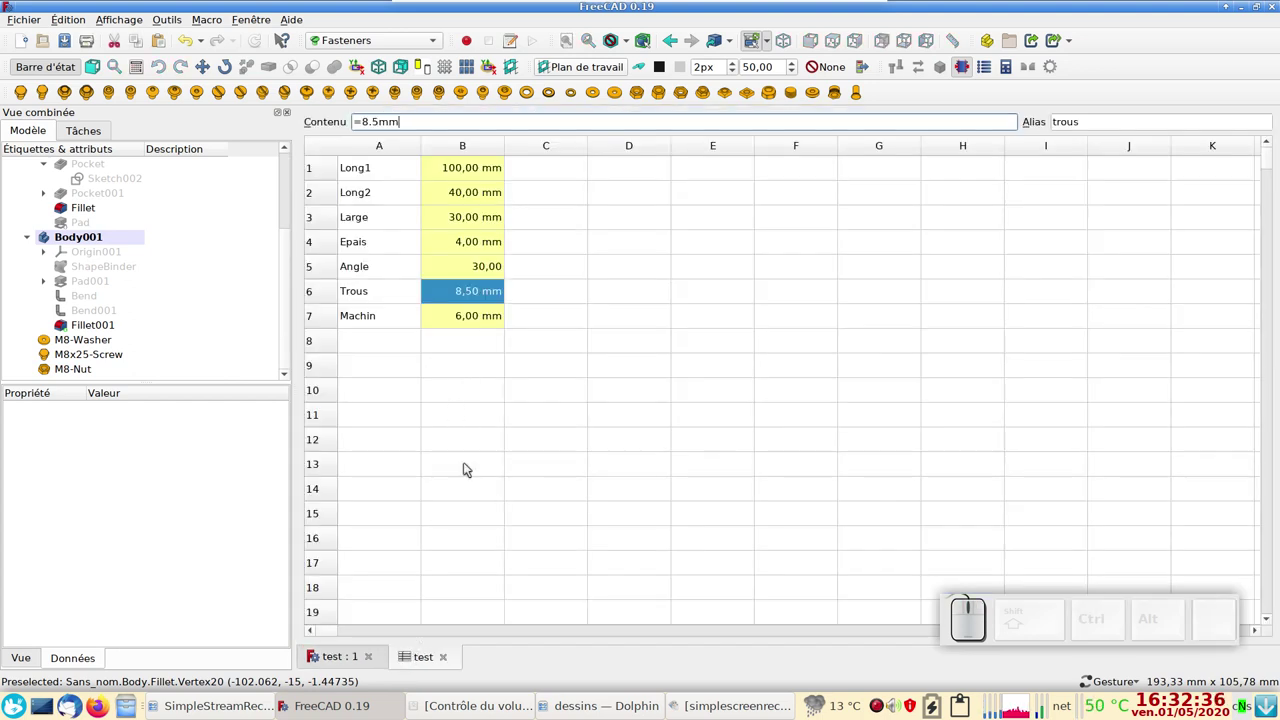
pyautogui.click(263, 25)
pyautogui.click(295, 73)
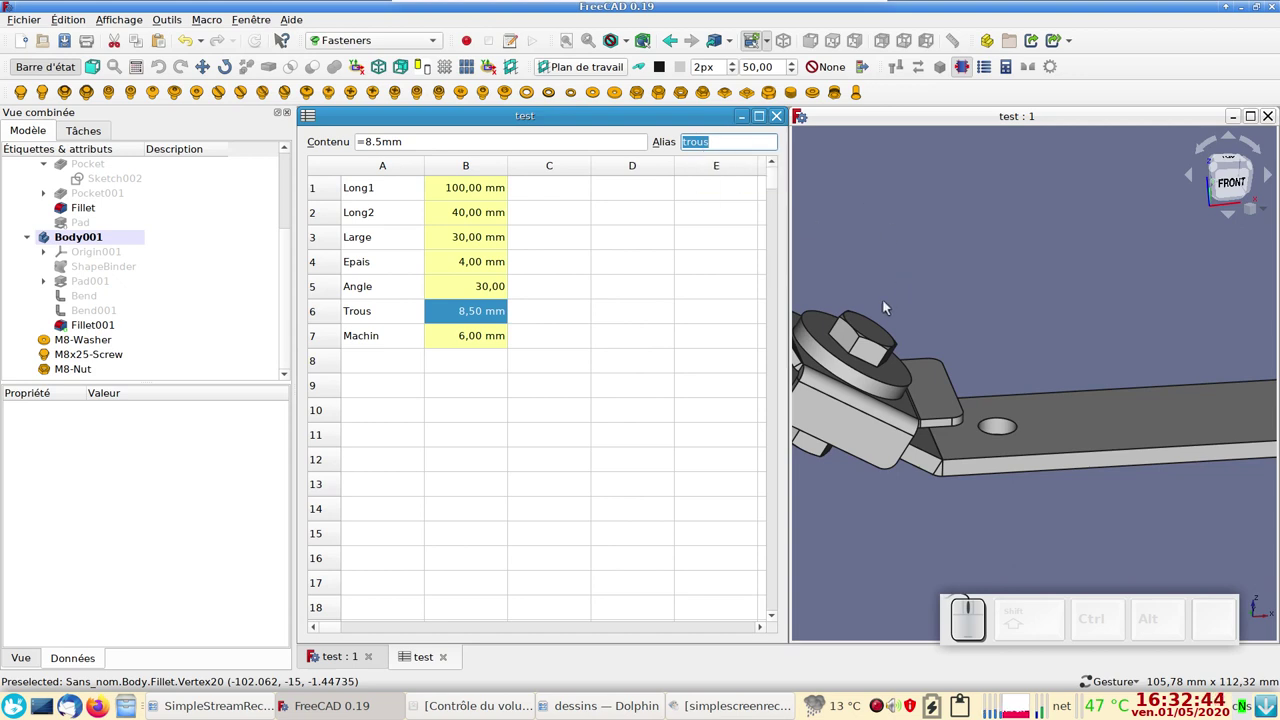
pyautogui.scroll(-3)
pyautogui.scroll(3)
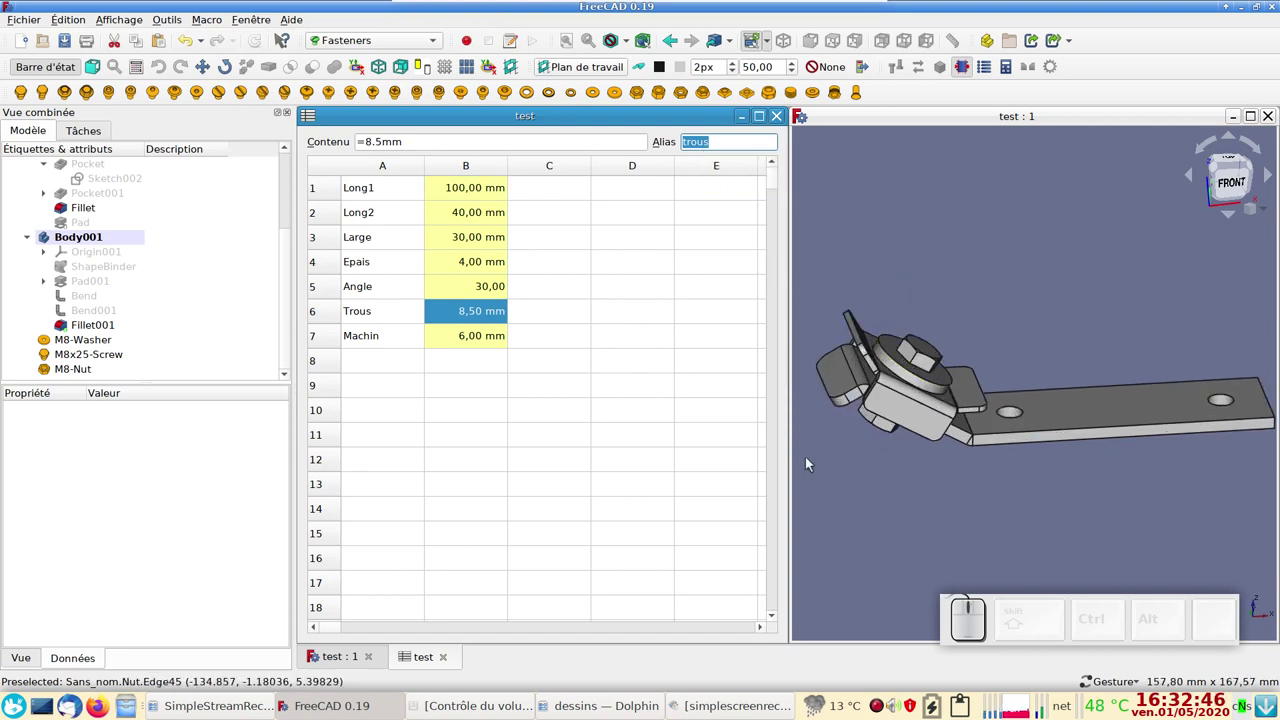
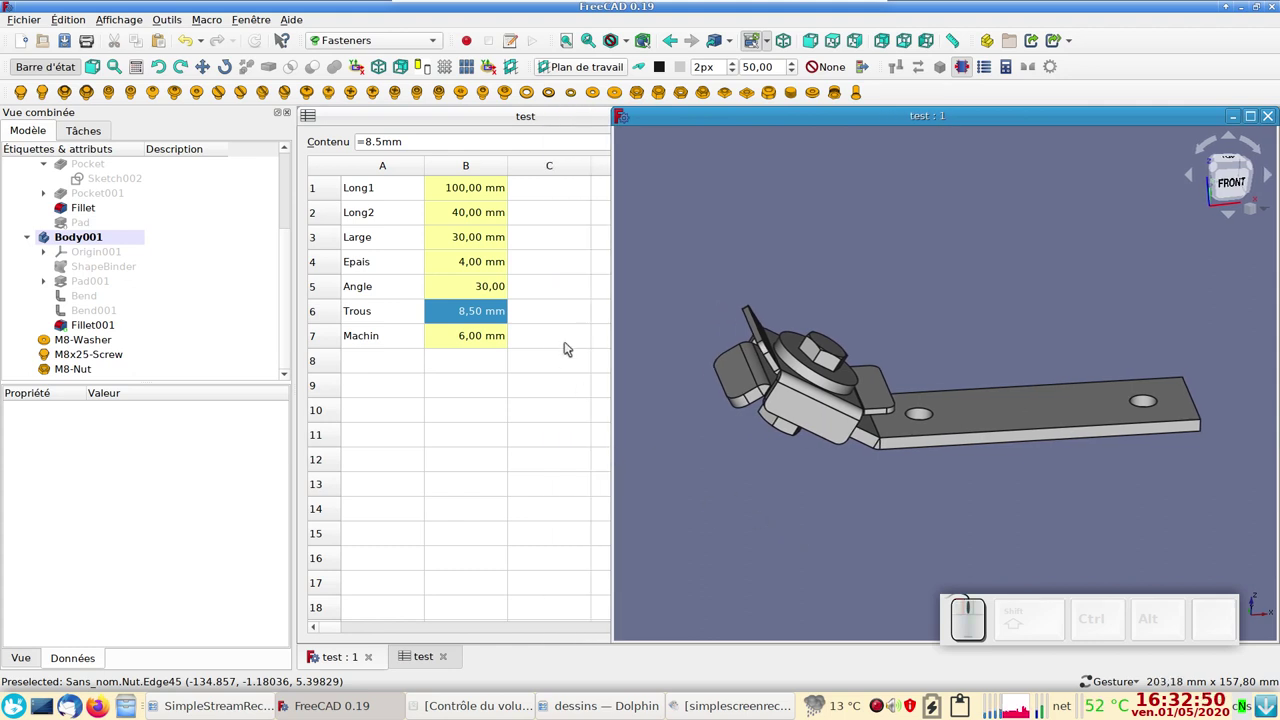
pyautogui.click(476, 288)
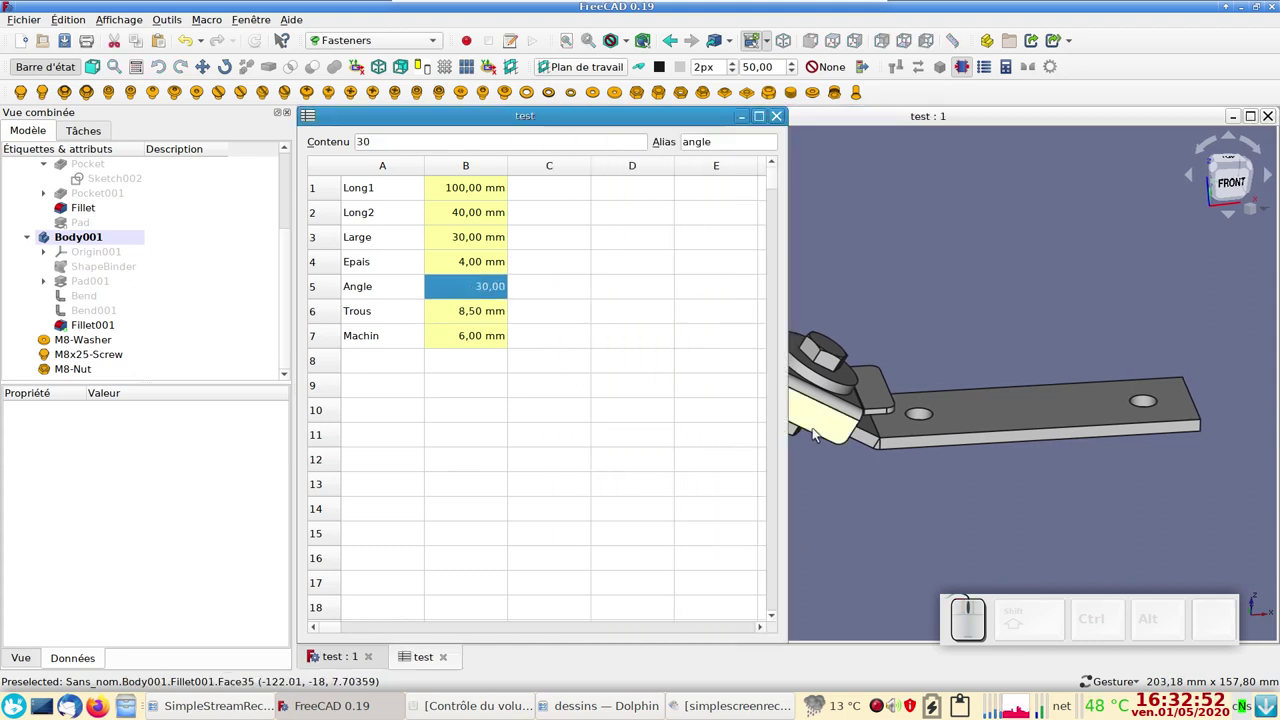
pyautogui.moveTo(925, 329); pyautogui.dragTo(1004, 336)
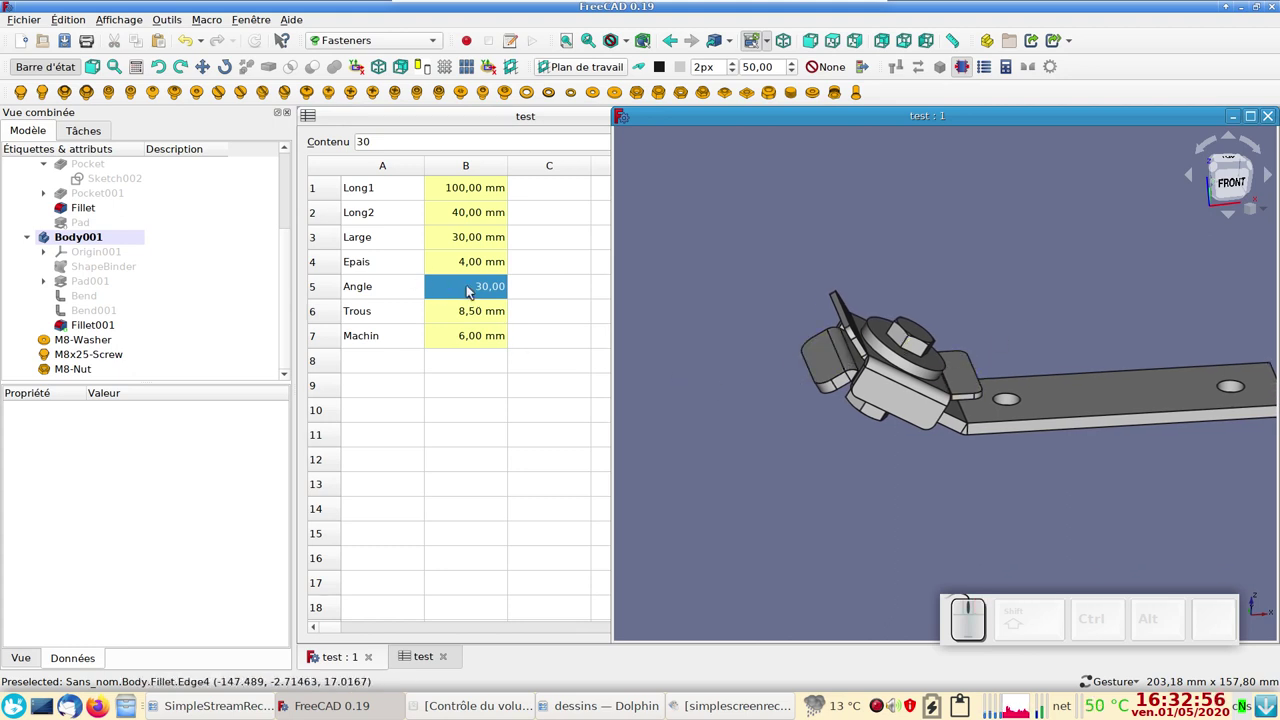
pyautogui.click(484, 288)
pyautogui.press('KP_6')
pyautogui.press('KP_0')
pyautogui.press('KP_Enter')
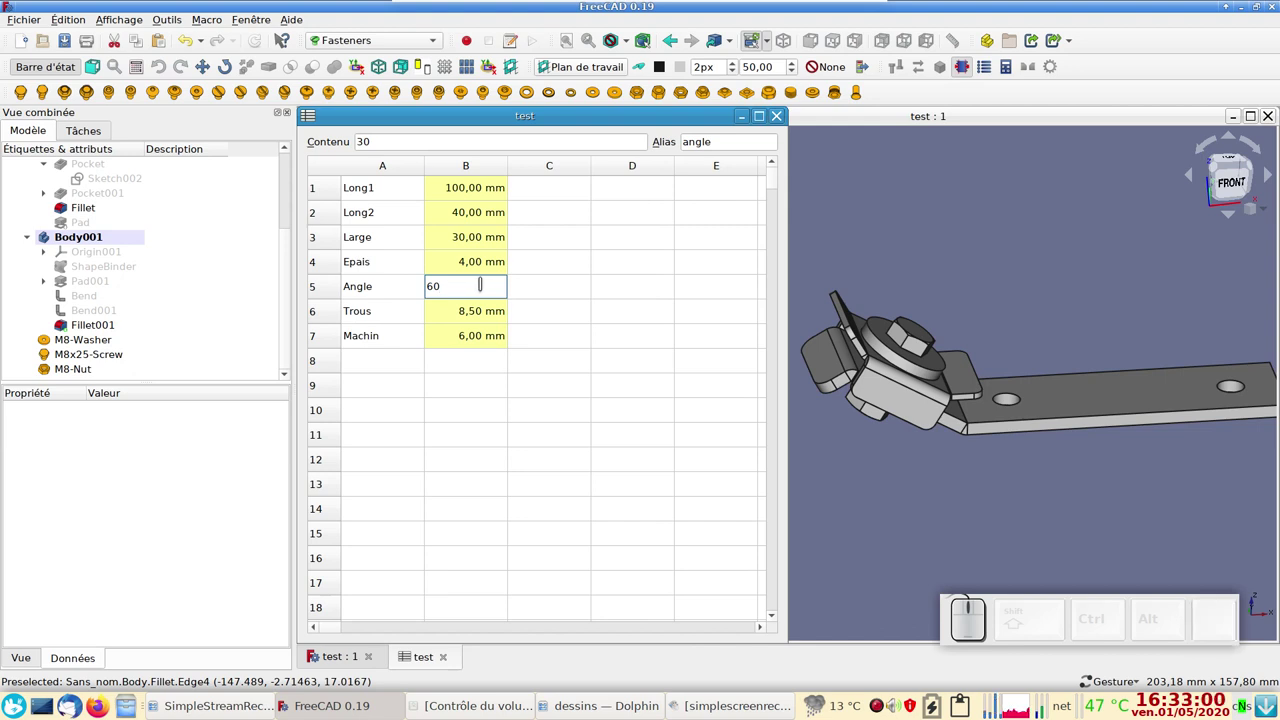
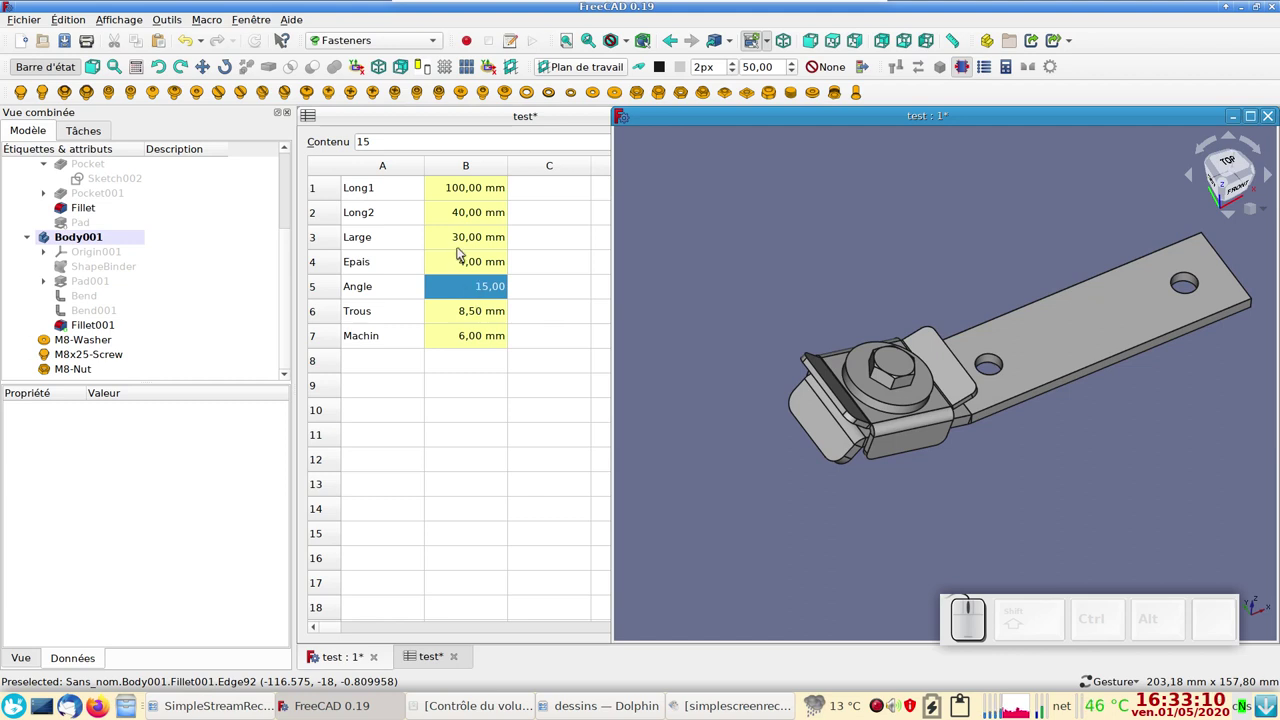
pyautogui.click(459, 242)
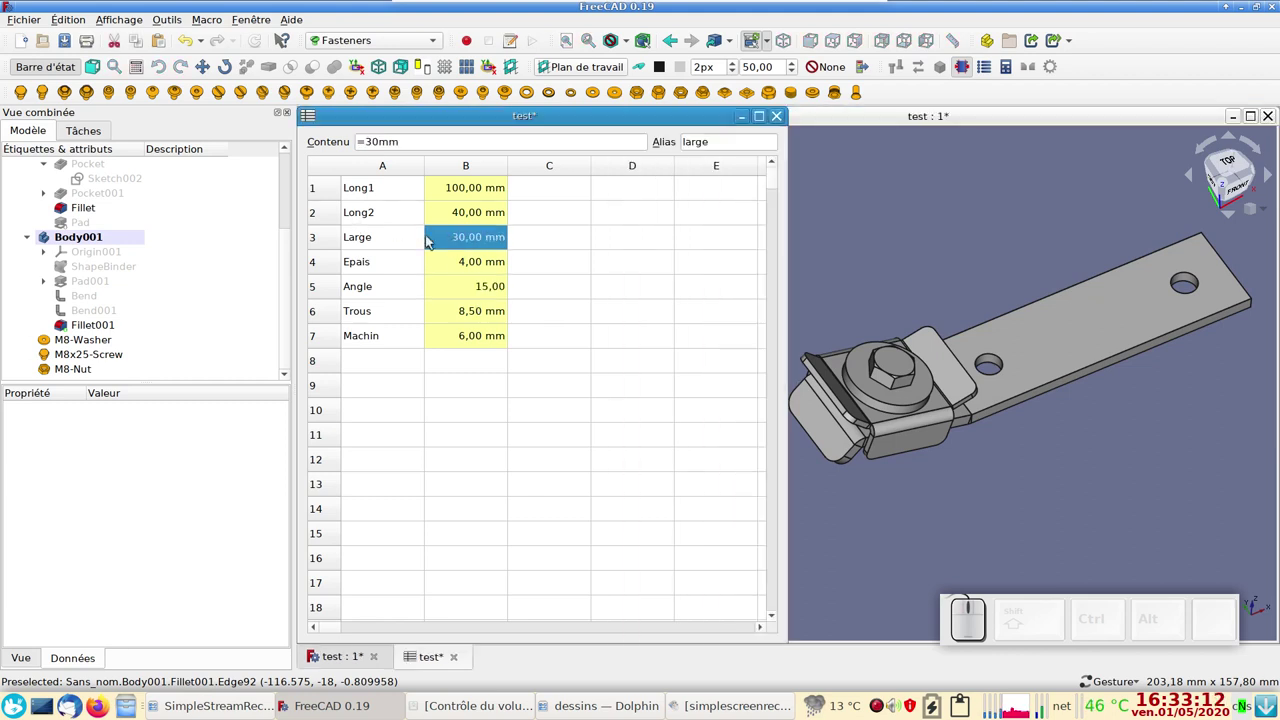
pyautogui.press('KP_5')
pyautogui.press('KP_0')
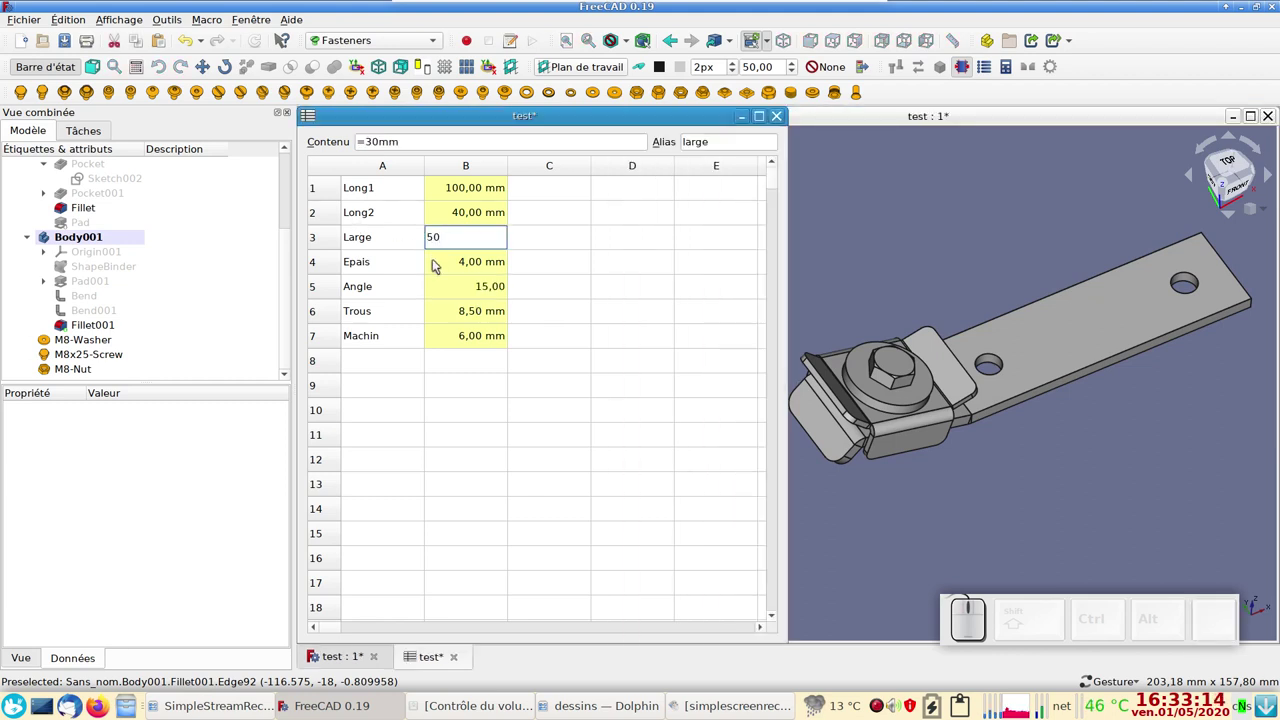
pyautogui.press('m')
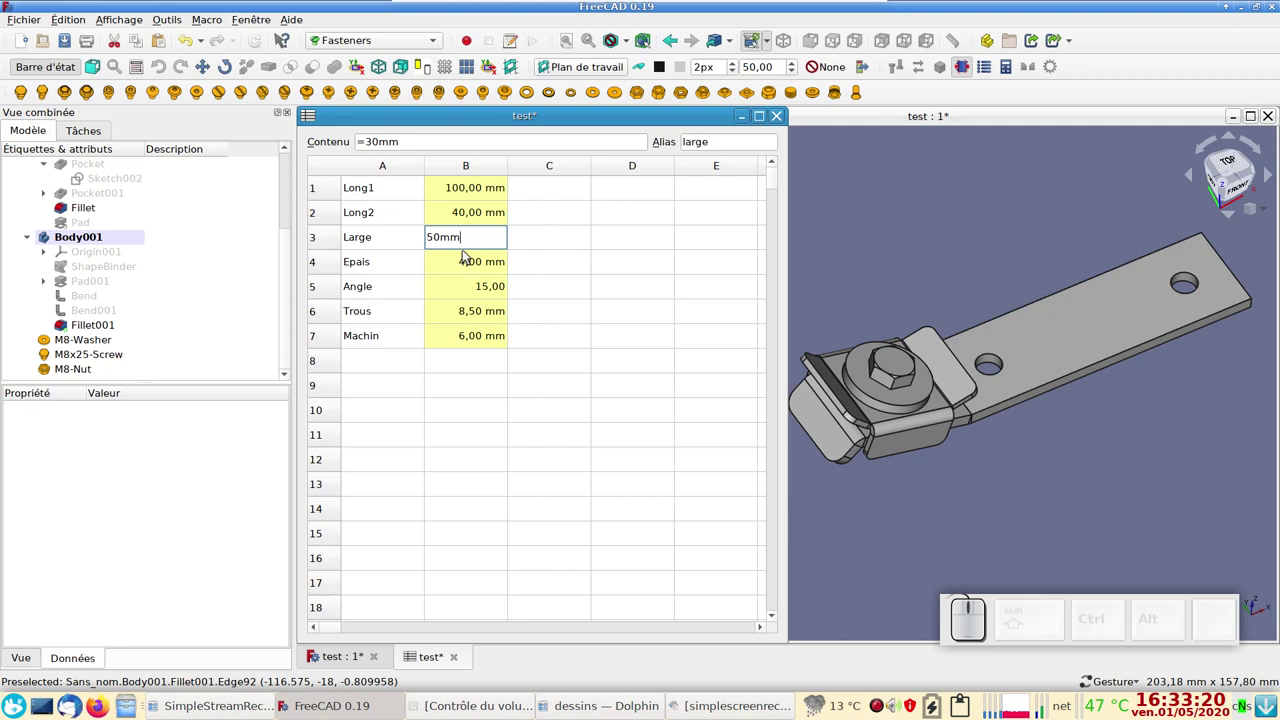
pyautogui.press('Return')
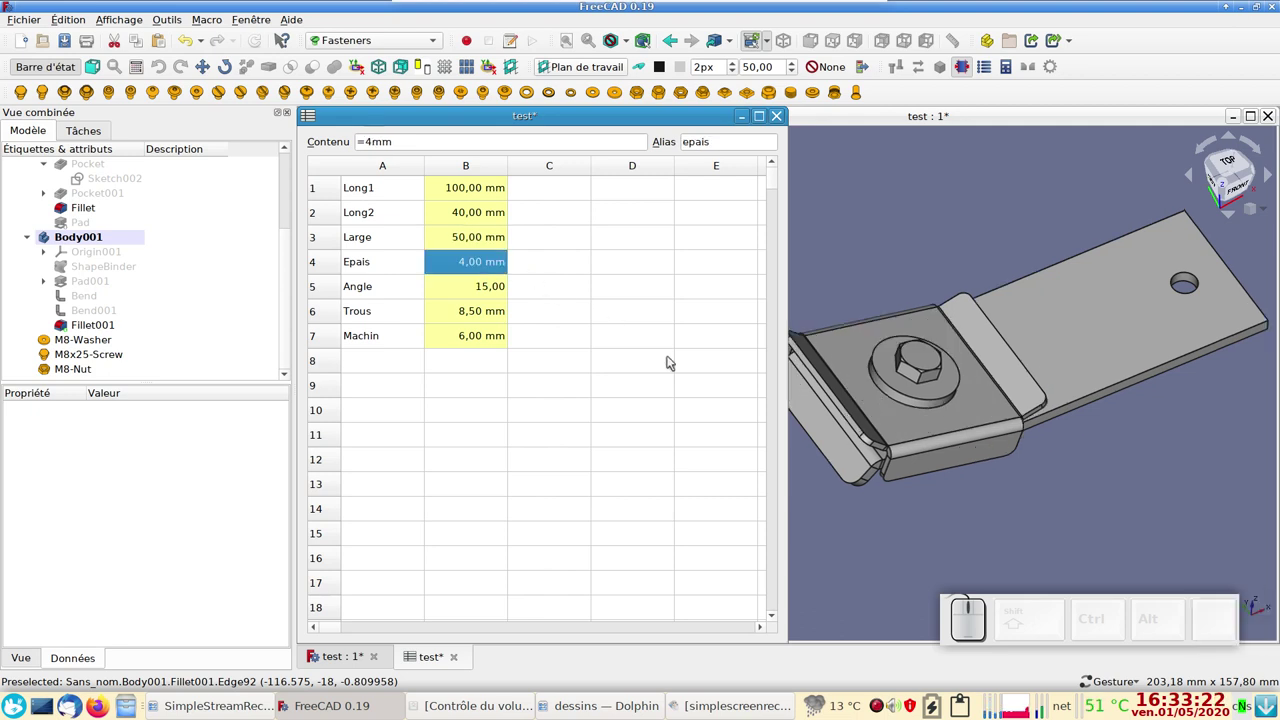
pyautogui.moveTo(911, 520); pyautogui.dragTo(1091, 467)
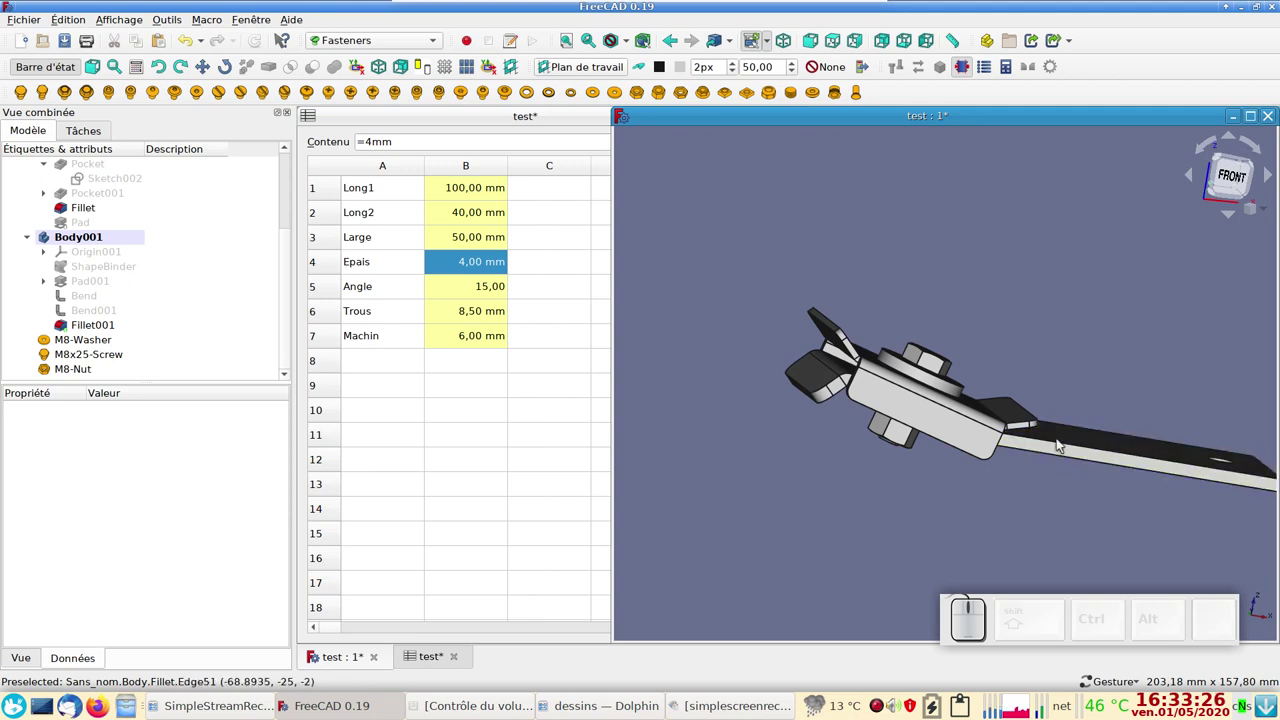
pyautogui.moveTo(909, 502); pyautogui.dragTo(506, 354)
pyautogui.click(470, 288)
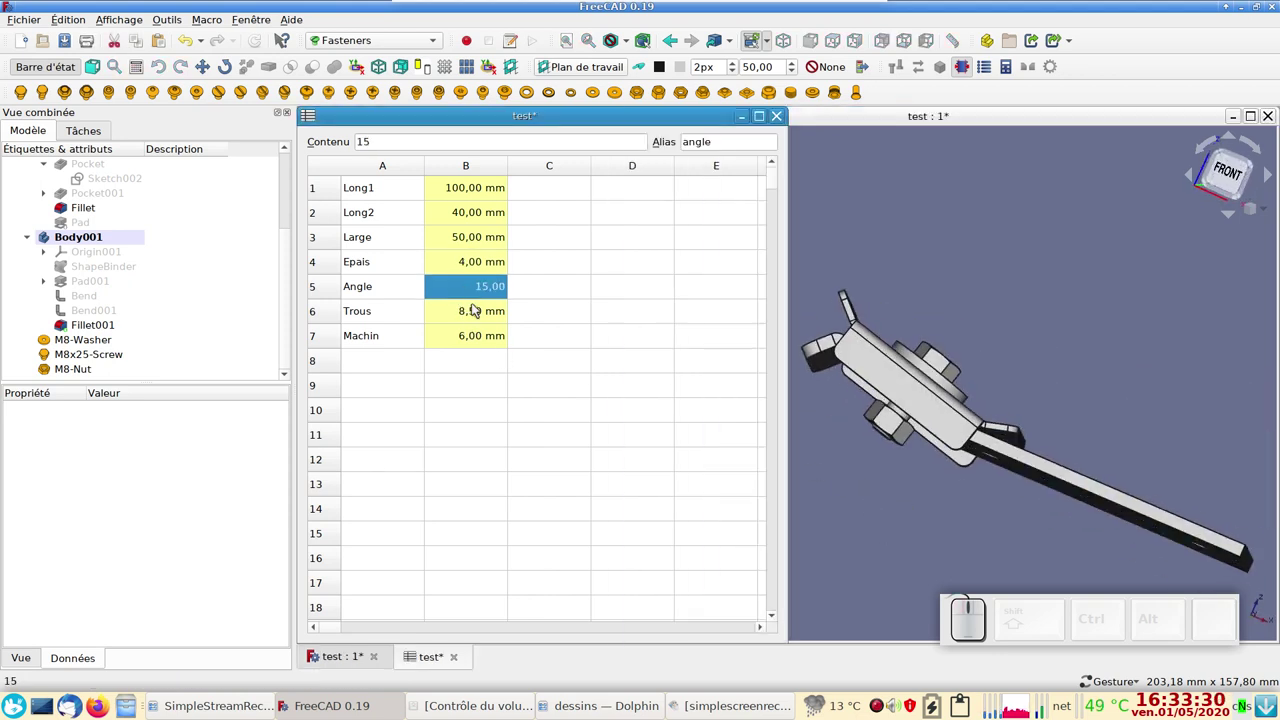
pyautogui.press('KP_3')
pyautogui.press('KP_0')
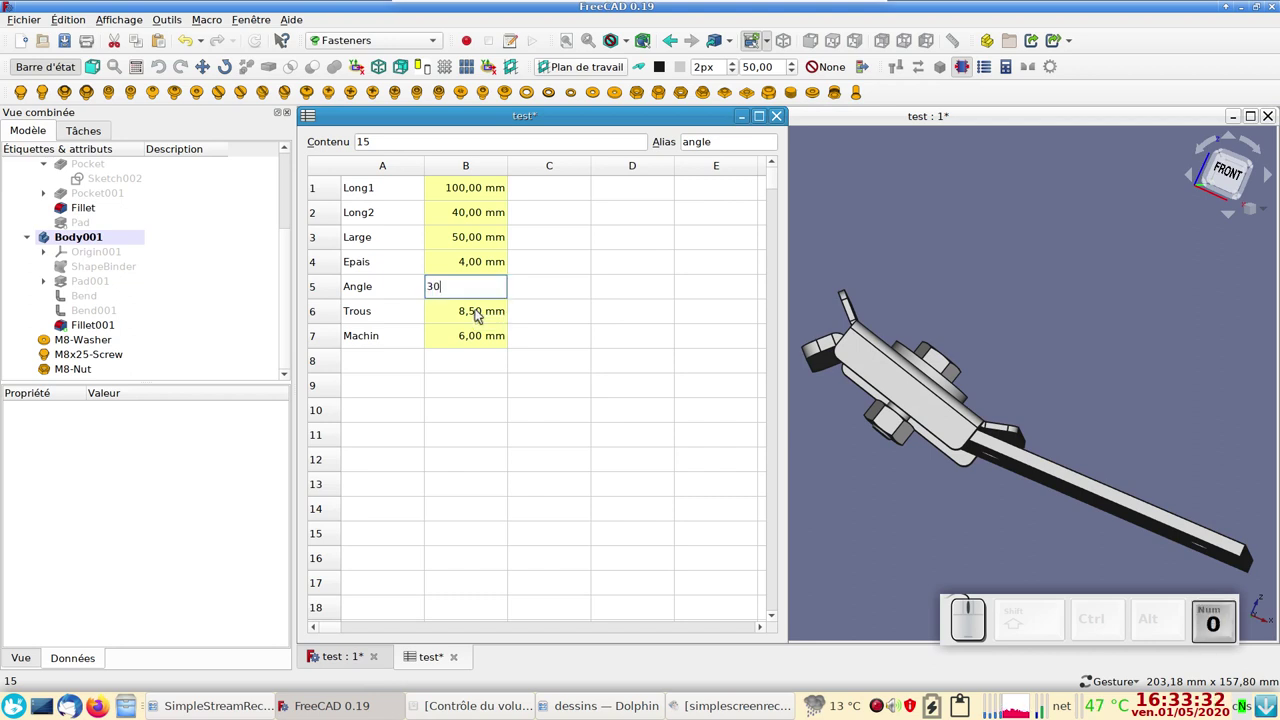
pyautogui.press('KP_Enter')
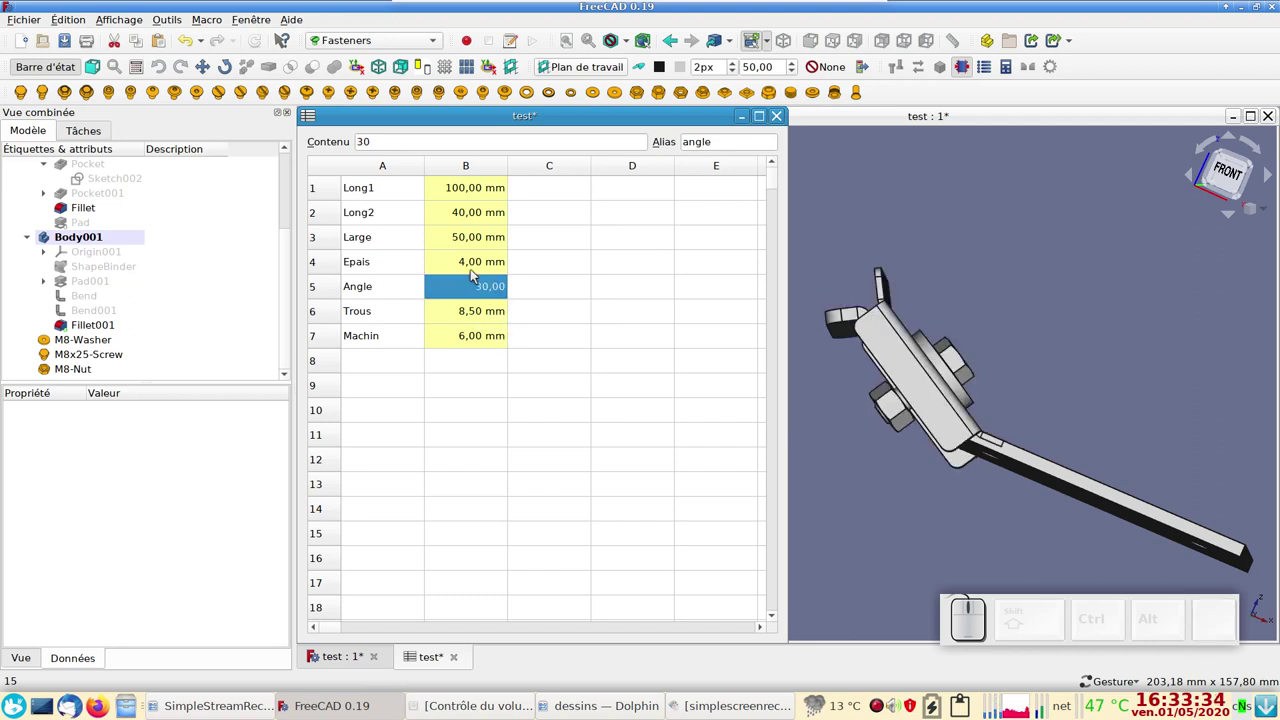
pyautogui.click(464, 240)
pyautogui.press('KP_3')
pyautogui.press('KP_0')
pyautogui.press('m')
pyautogui.press('Return')
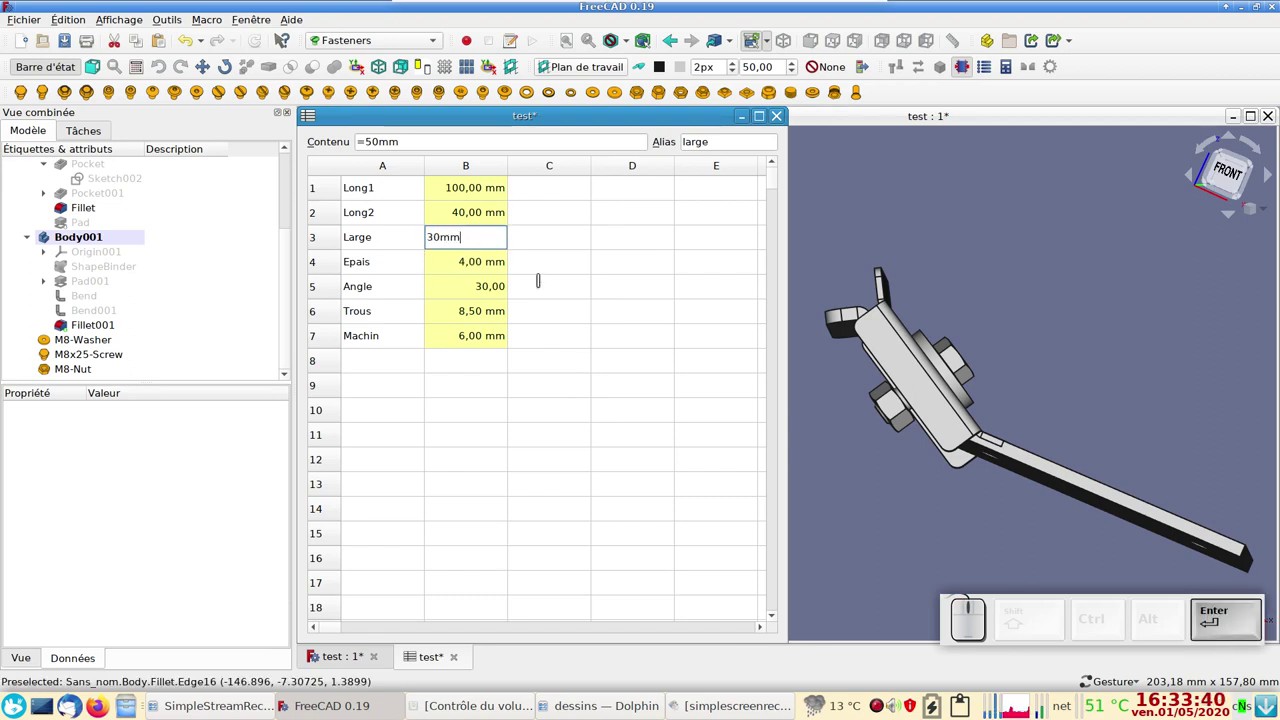
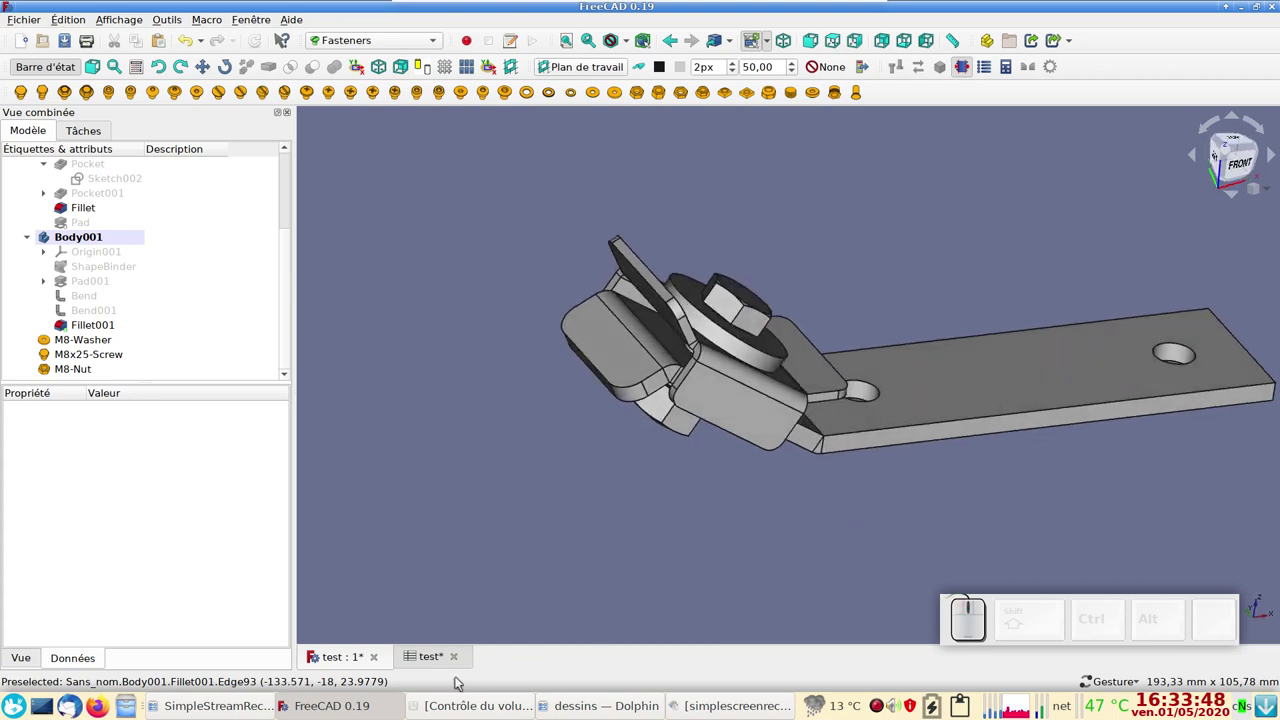
pyautogui.click(418, 667)
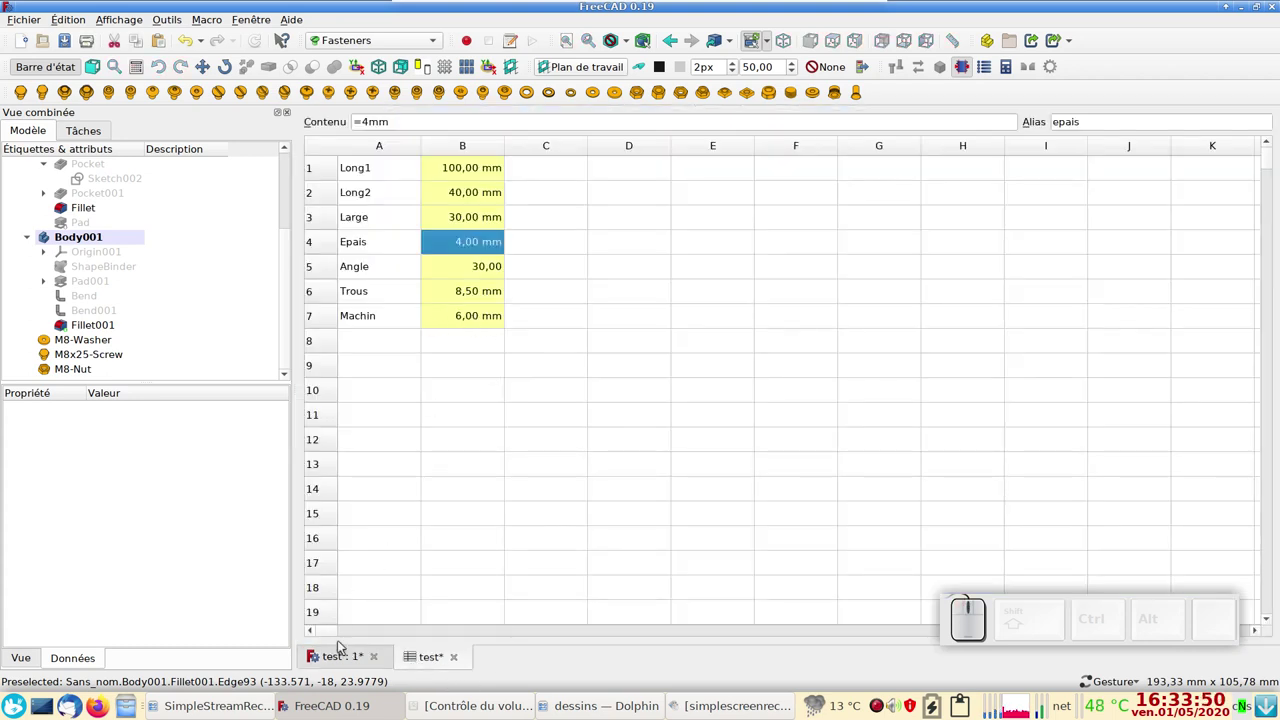